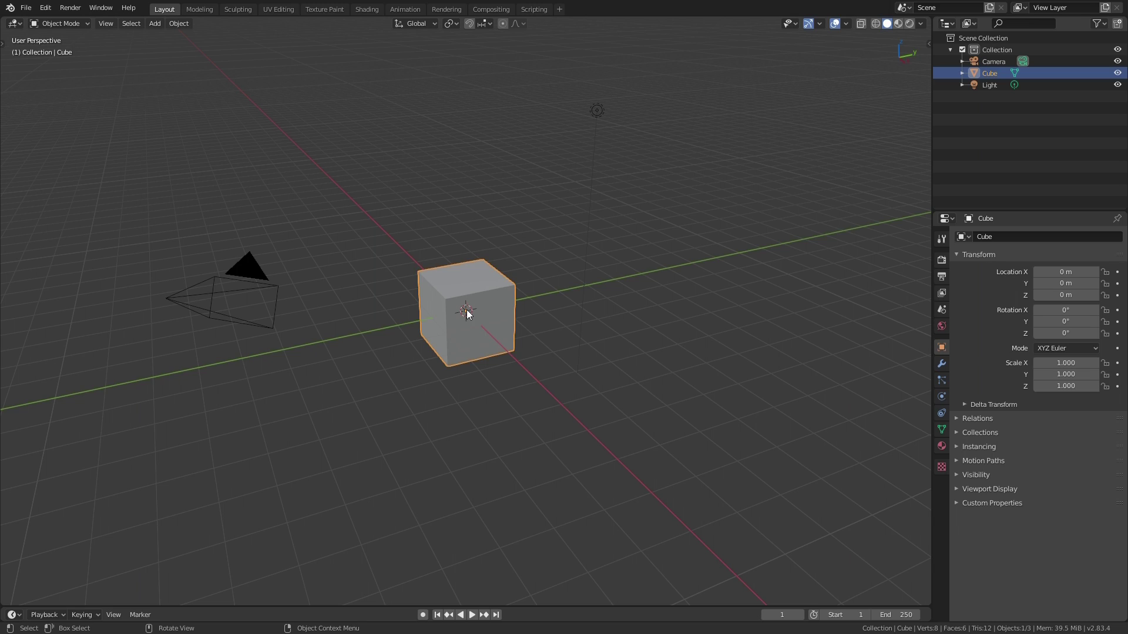
- Select every object in the default scene and delete them all
key("shift+a")
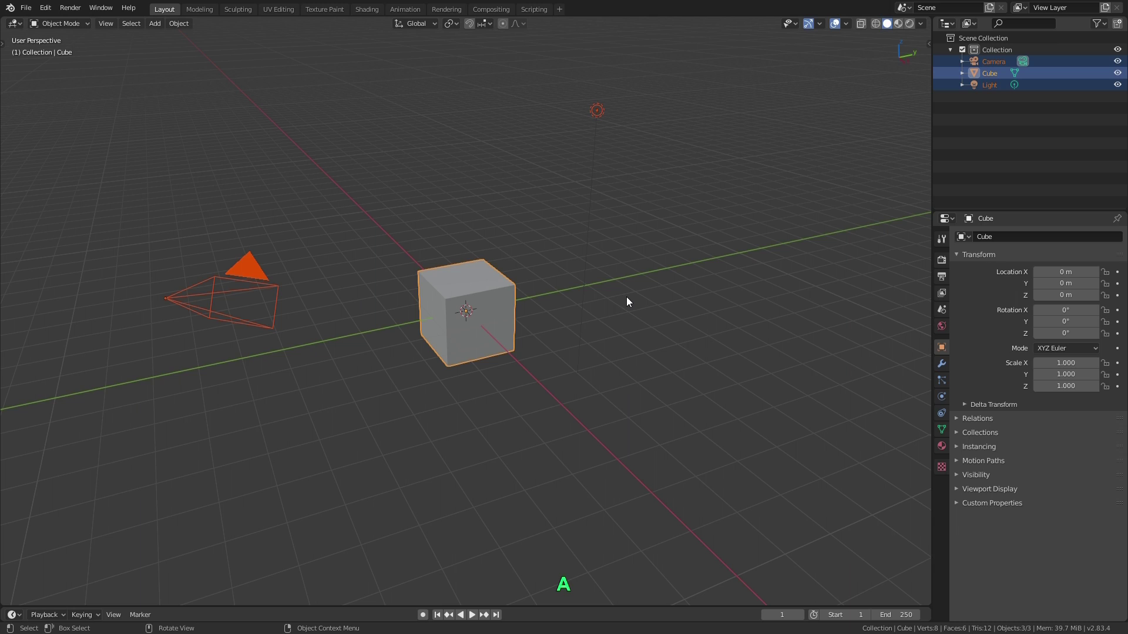
left_click(631, 300)
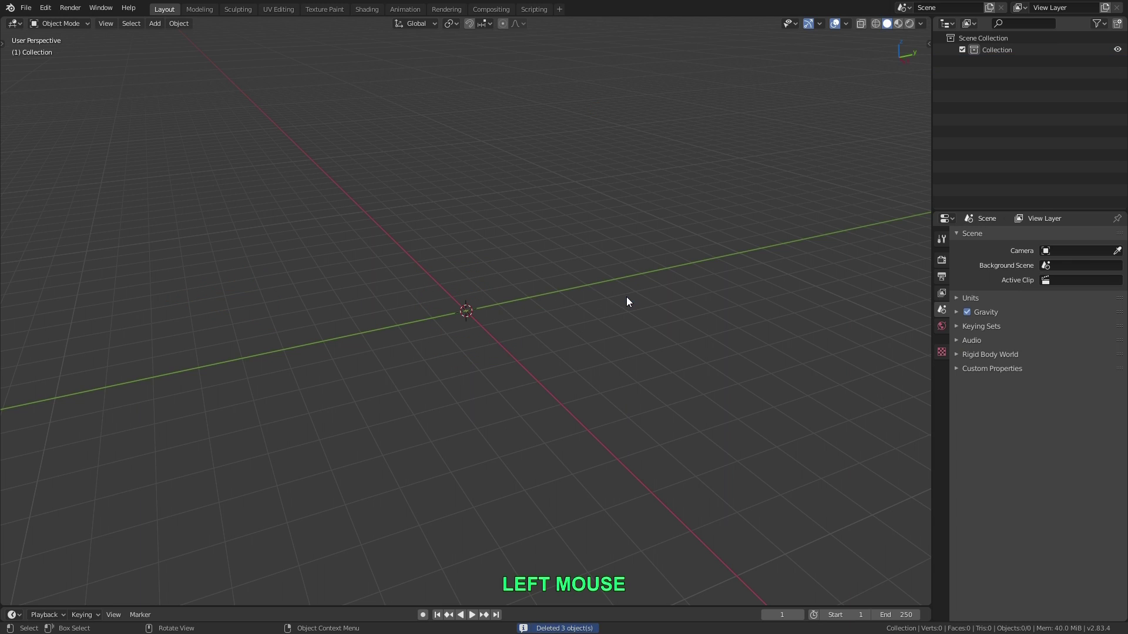
- Add a plane mesh to the empty scene and frame it in the viewport
key("shift+a")
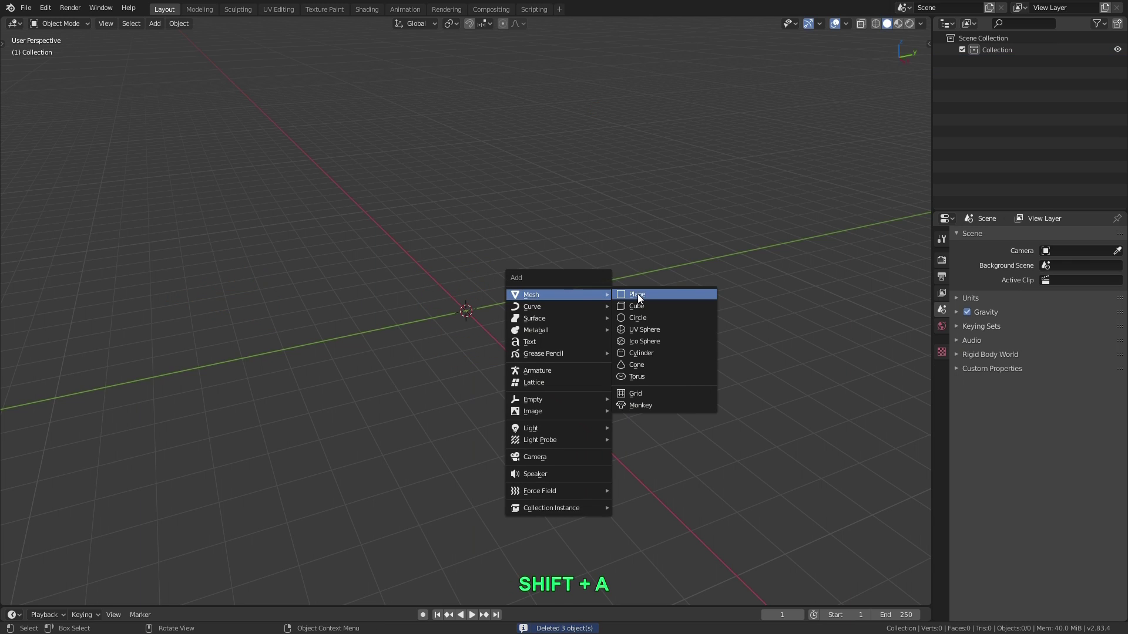
left_click(643, 298)
scroll("up", 3)
middle_click(485, 325)
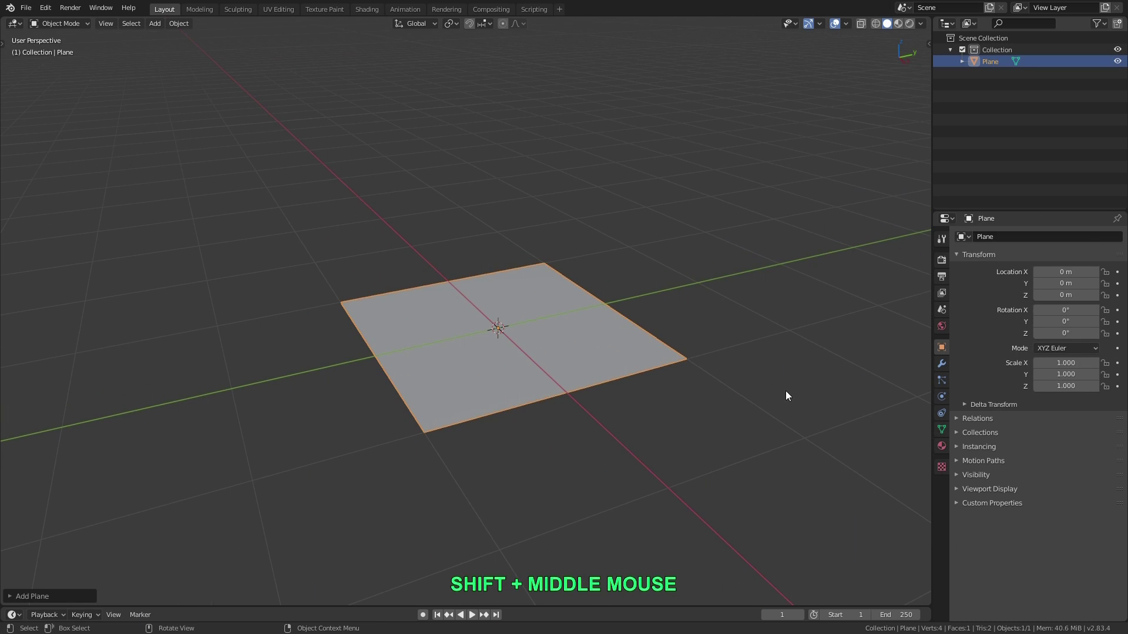
- Give the plane a new material named 'Carbon Fiber'
left_click(947, 448)
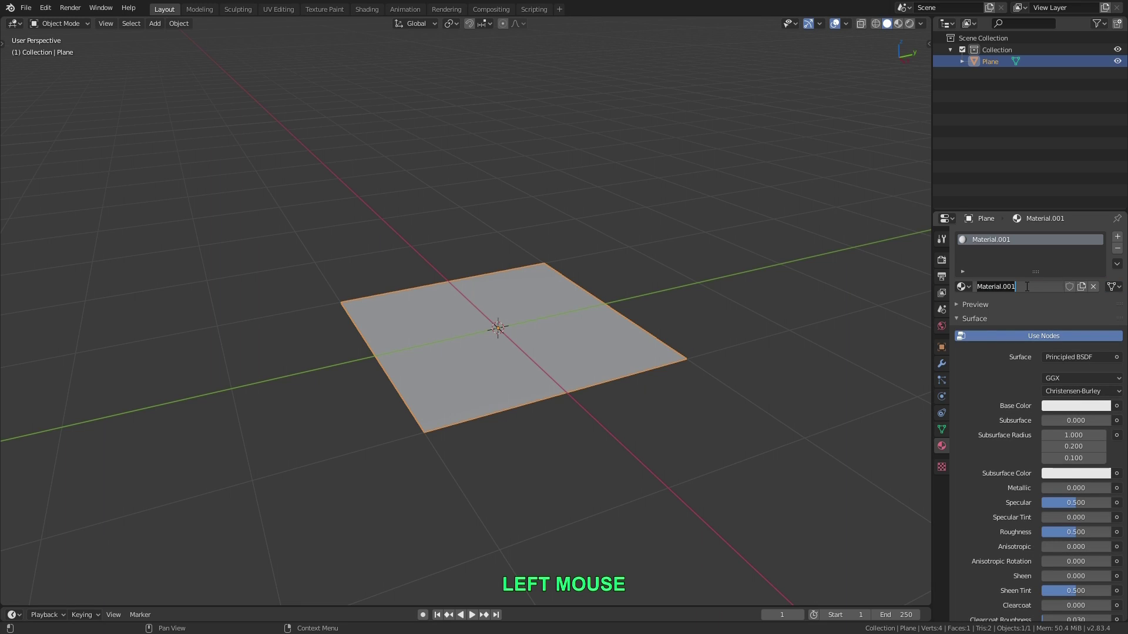
key("shift+c")
key("space")
key("shift+f")
key("shift+i")
key("r")
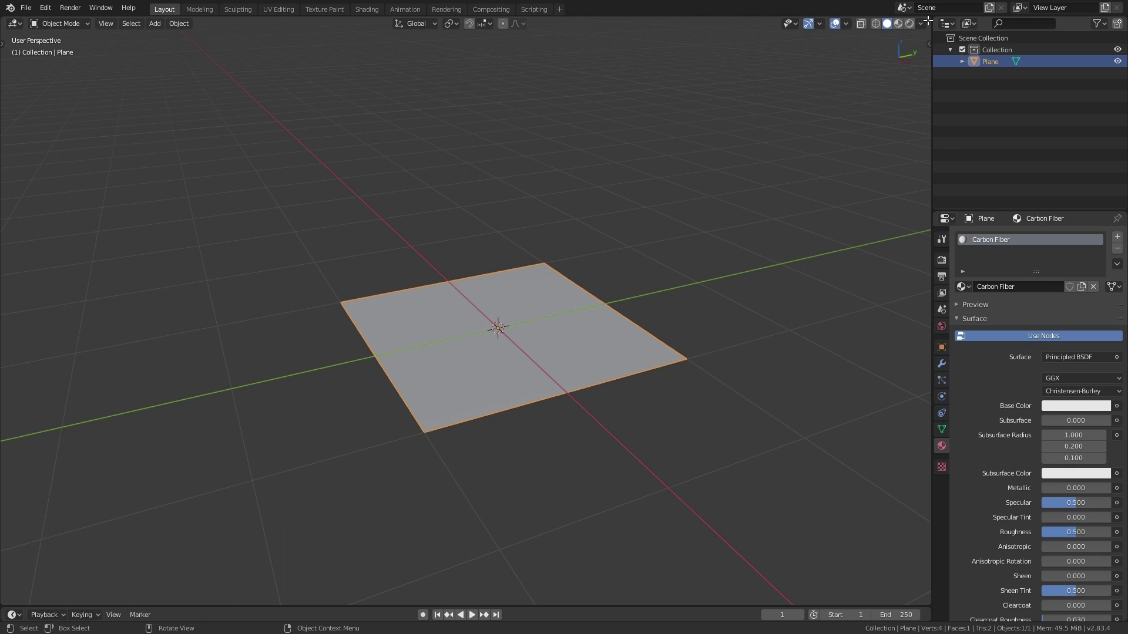
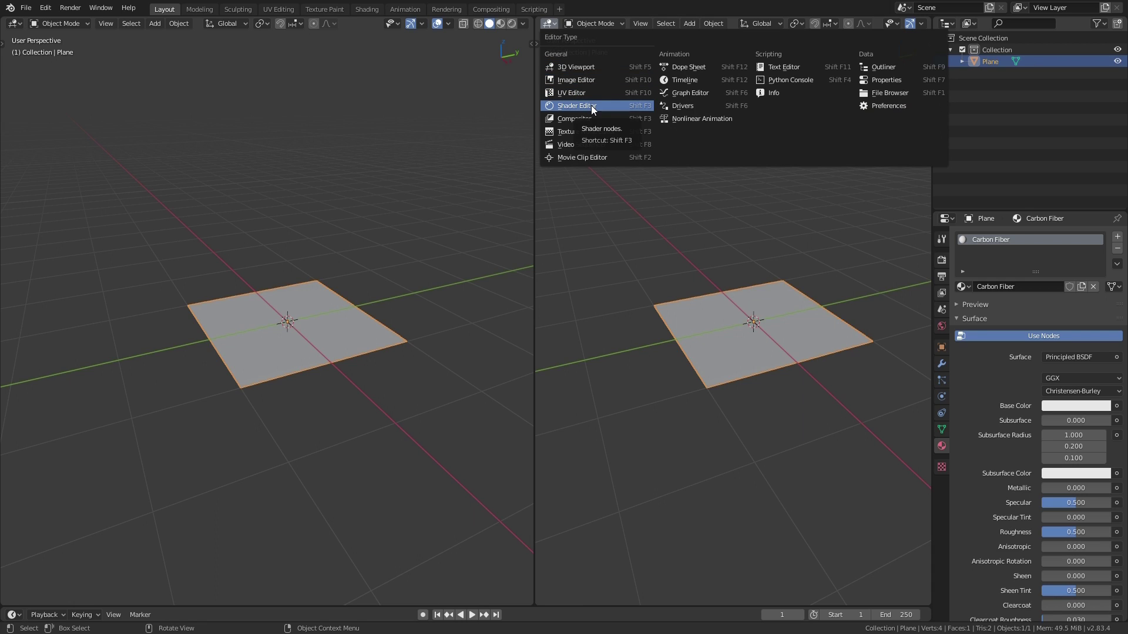
- Turn the right area into a Shader Editor without sidebar, zoomed on the Carbon Fiber nodes
left_click(595, 110)
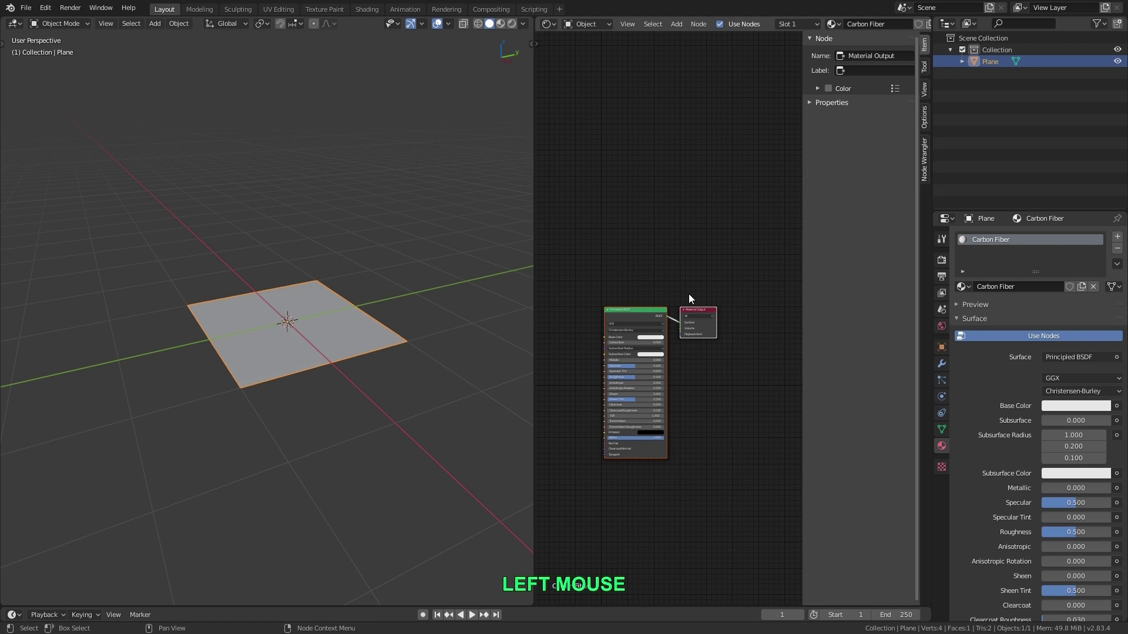
key("n")
scroll("up", 3)
middle_click(715, 402)
scroll("up", 3)
middle_click(713, 362)
scroll("down", 3)
middle_click(723, 347)
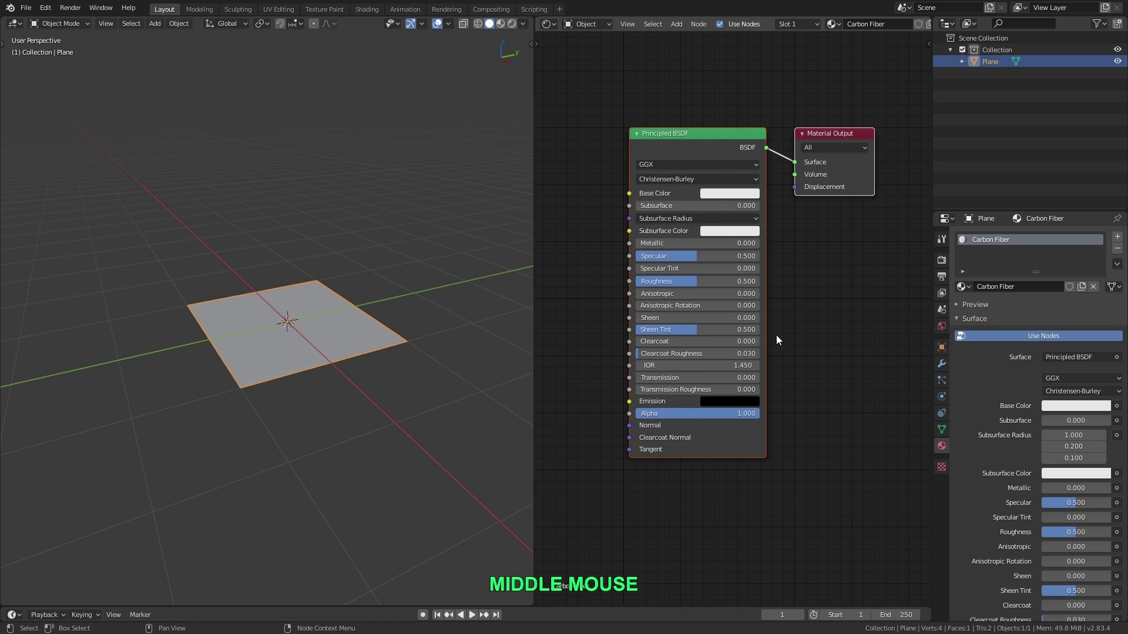
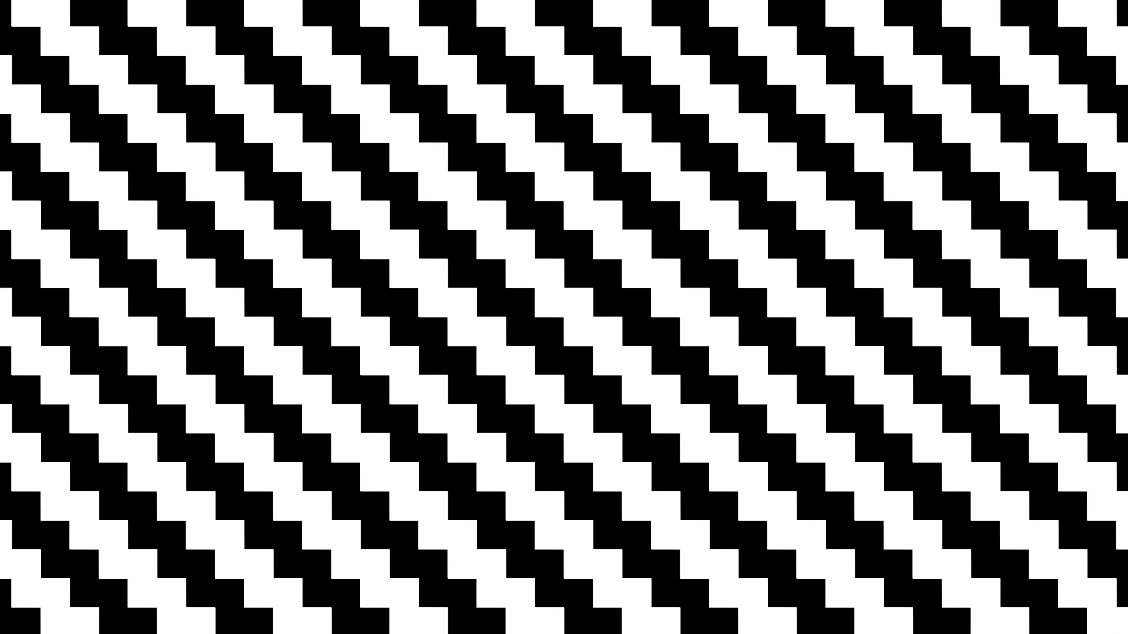
- Step through the carbon fiber weave reference images overlaid on the workspace
key("3")
key("2")
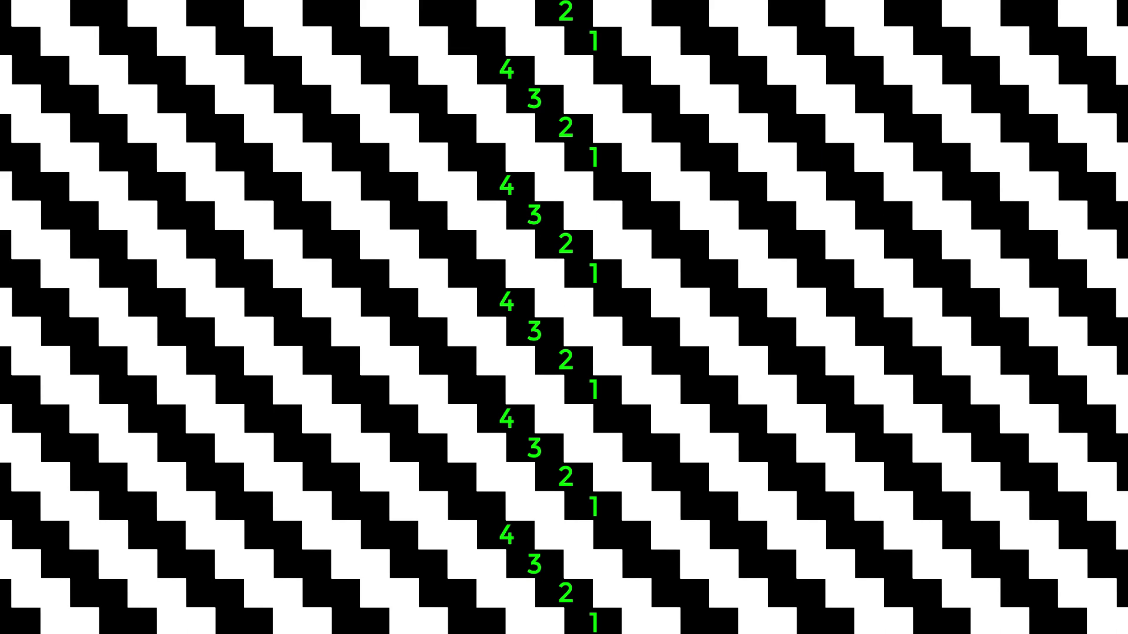
key("2")
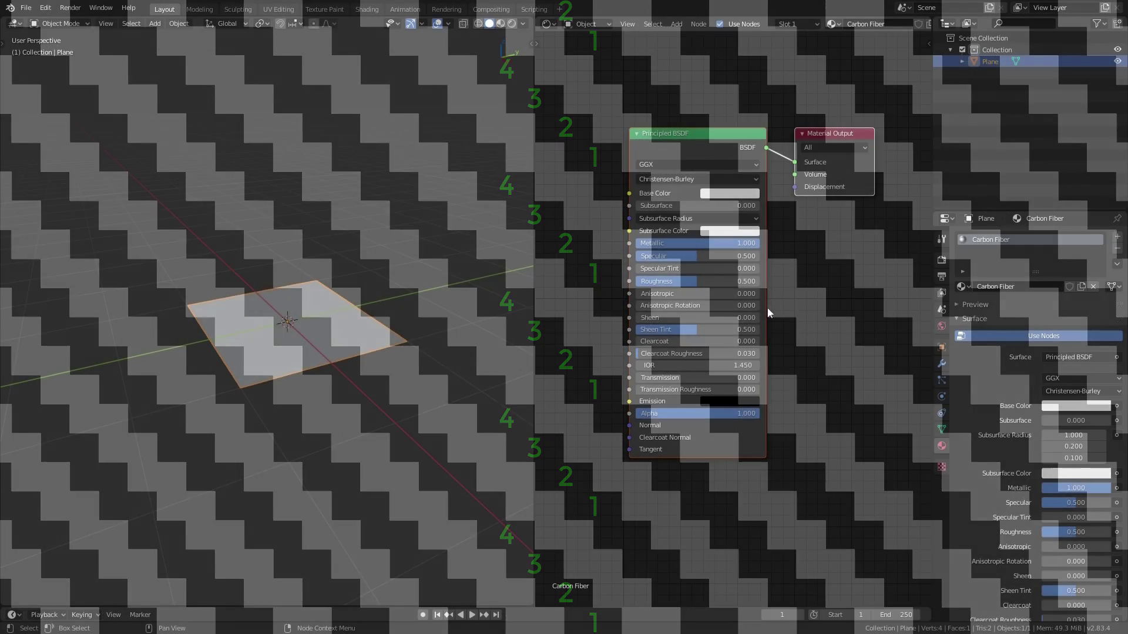
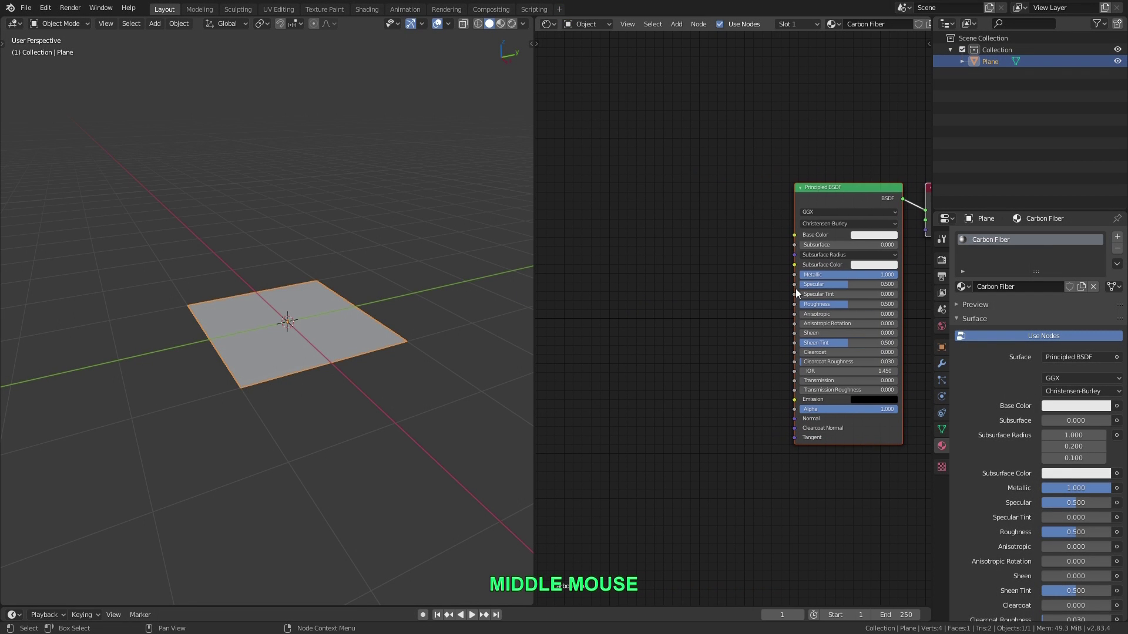
- Add a Checker Texture node to the Carbon Fiber material
key("shift+a")
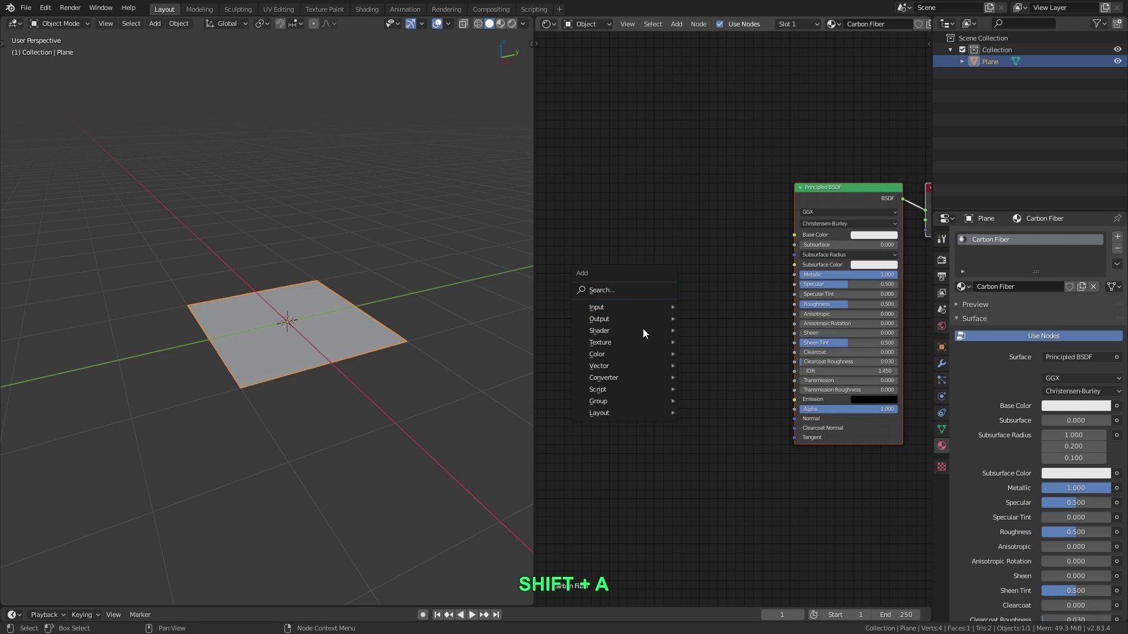
left_click(758, 389)
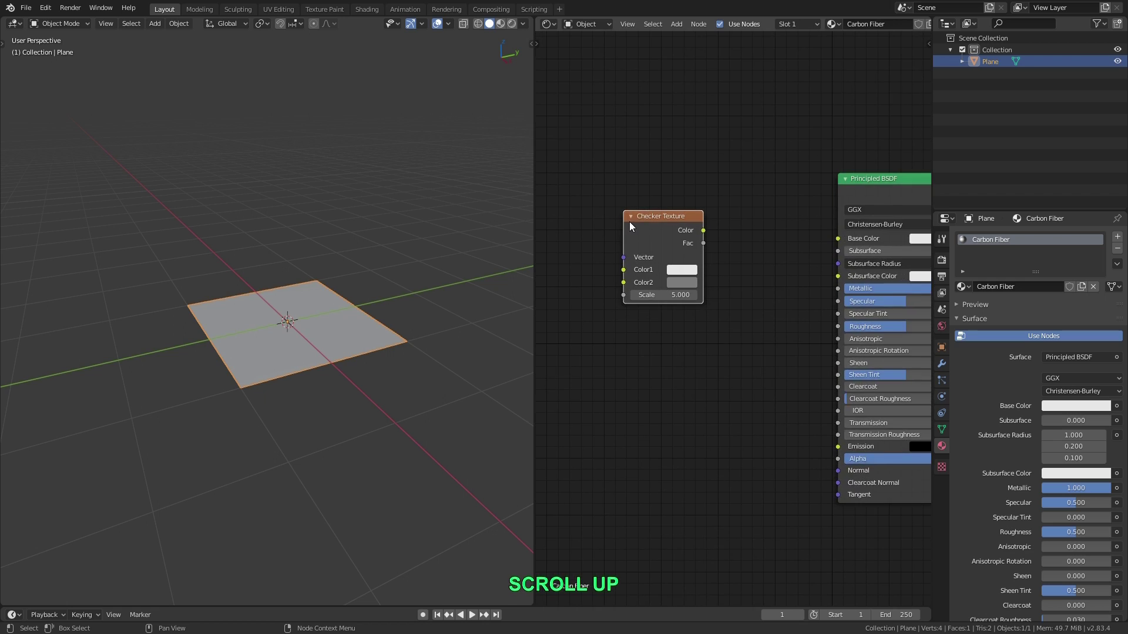
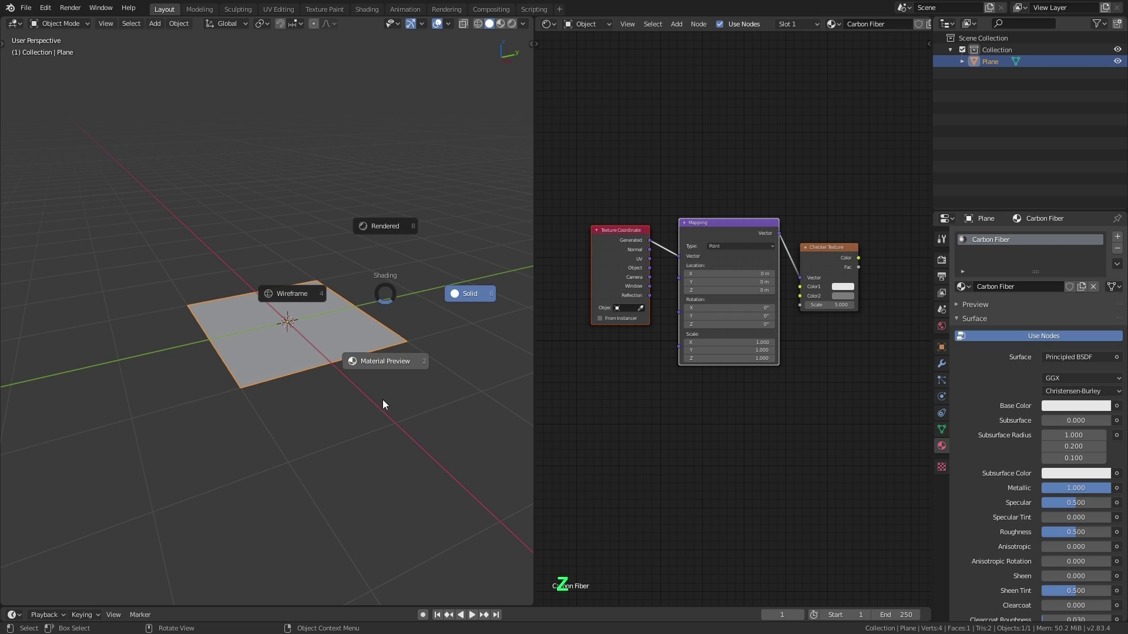
- Hide the floor grid and axis lines in Viewport Overlays and zoom onto the plane
left_click(394, 367)
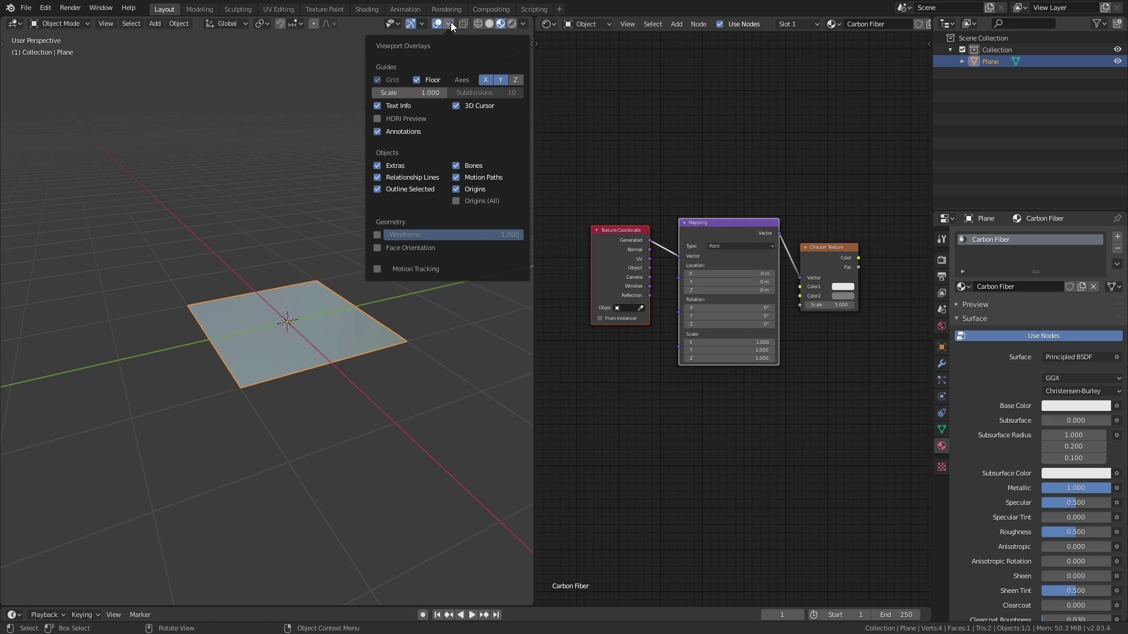
left_click(421, 84)
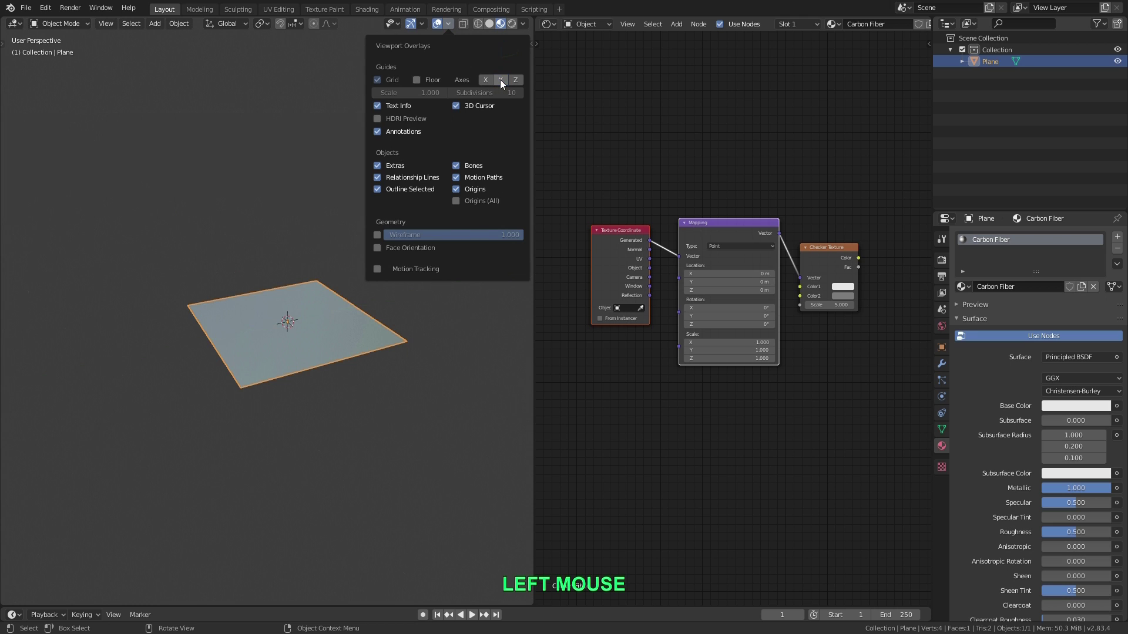
scroll("up", 3)
middle_click(316, 301)
scroll("down", 3)
middle_click(305, 308)
middle_click(308, 295)
middle_click(278, 308)
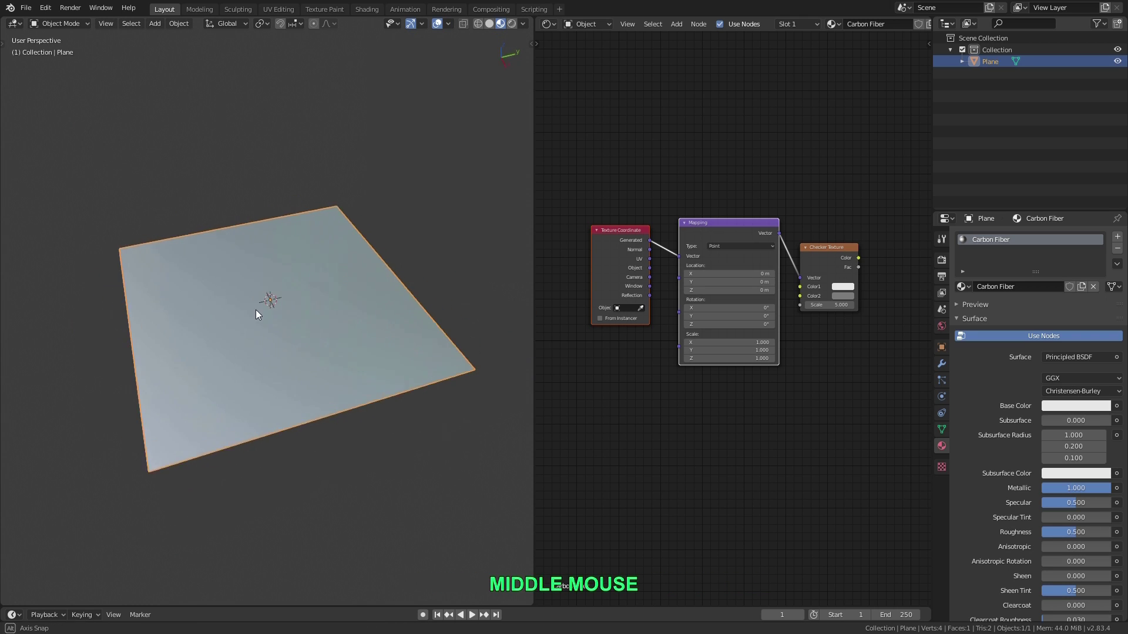
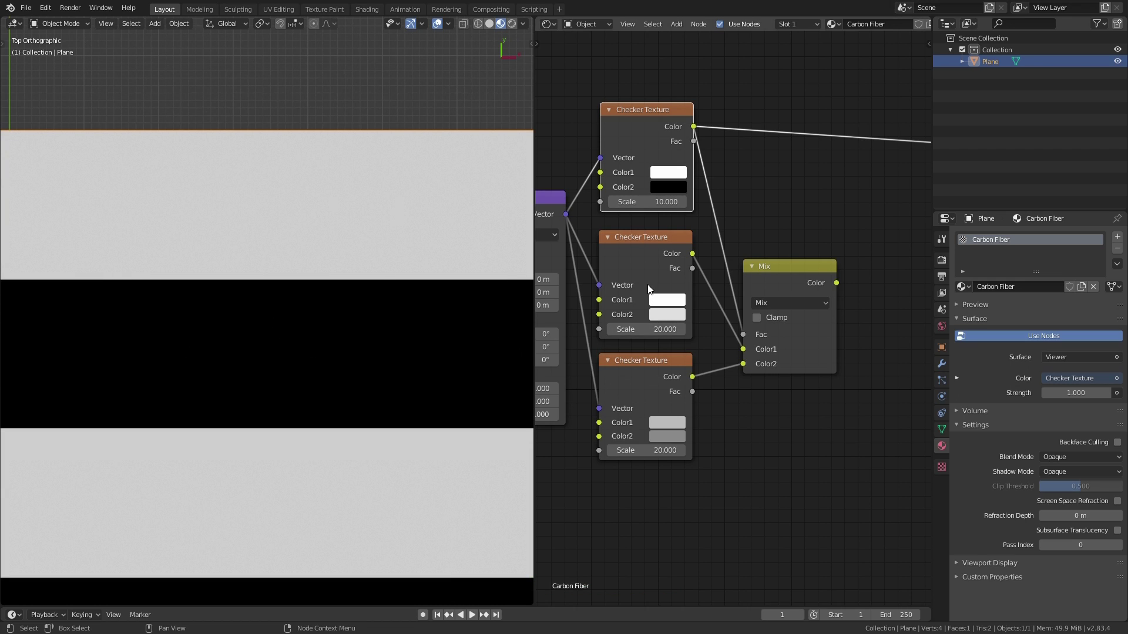
- Send the Mix node to the viewer and zoom the top view to show the whole striped plane
left_click(789, 269)
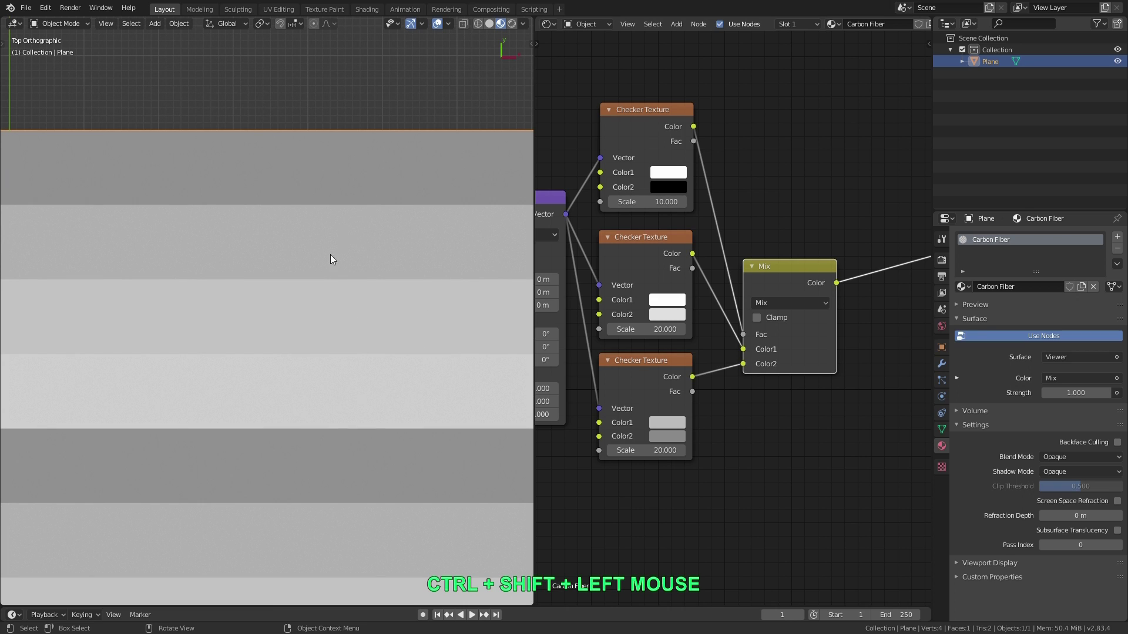
scroll("down", 3)
middle_click(366, 210)
middle_click(400, 131)
middle_click(403, 149)
middle_click(418, 158)
middle_click(381, 188)
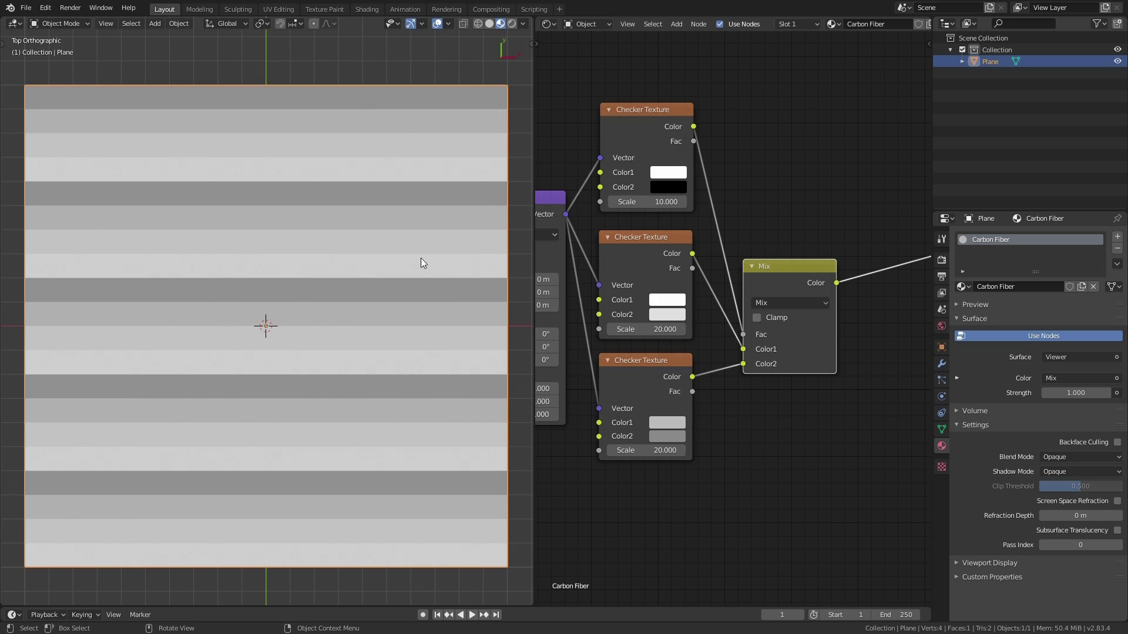
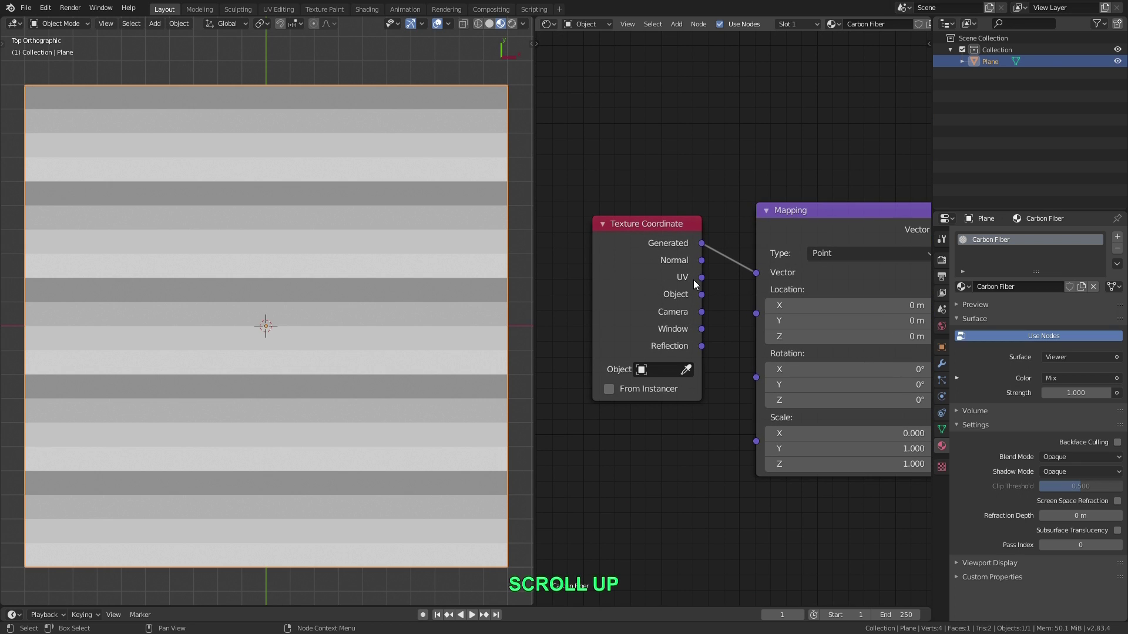
- Zoom the shader editor out to see the whole Carbon Fiber texture chain
left_click(705, 282)
scroll("down", 3)
middle_click(863, 269)
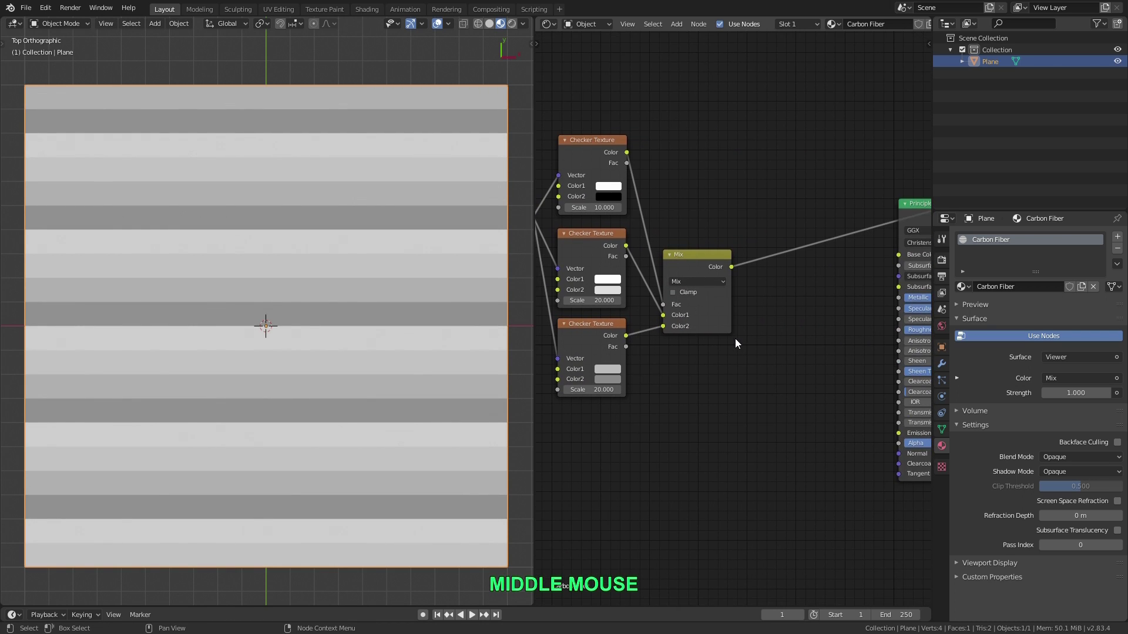
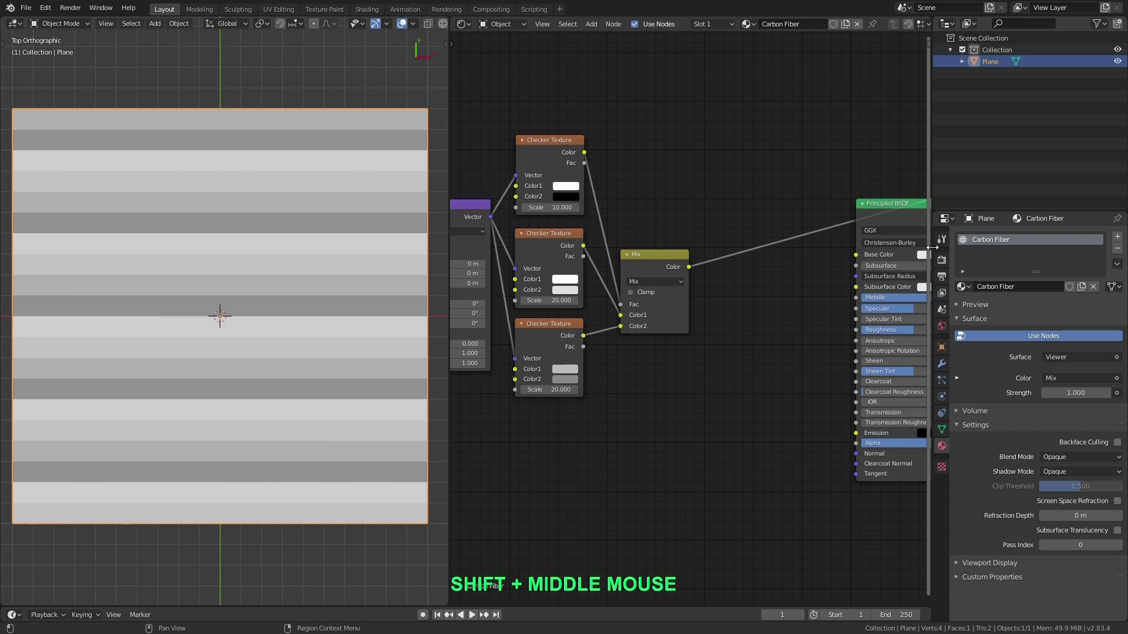
scroll("down", 3)
middle_click(741, 179)
- Move the texture chain as a group to widen the gap before the Principled BSDF
left_click(722, 182)
key("b")
left_click(559, 191)
key("g")
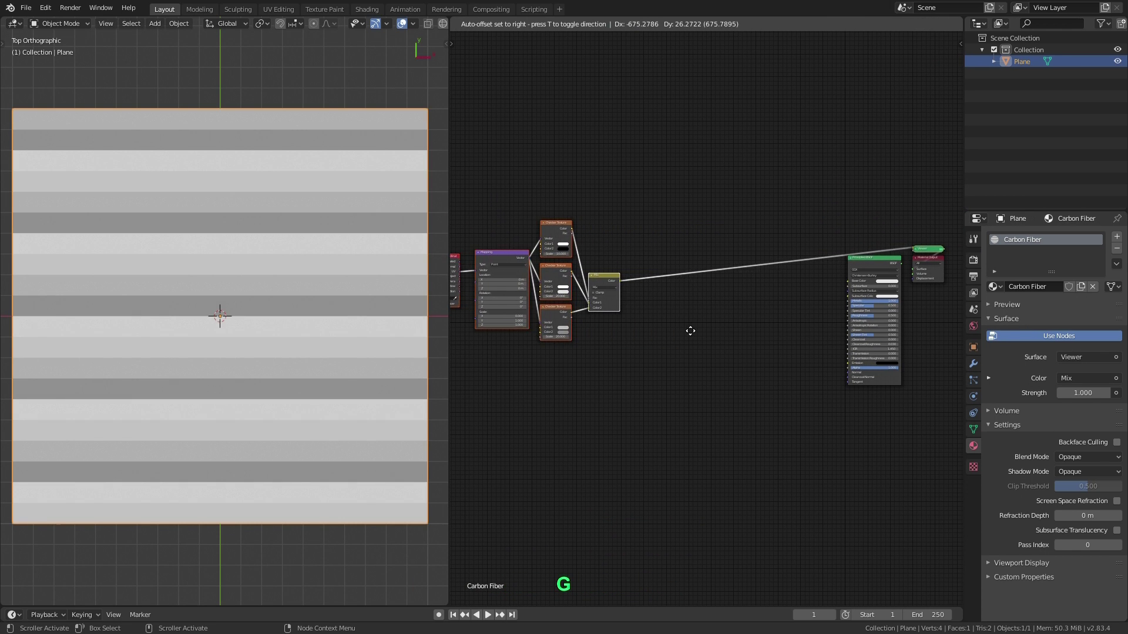
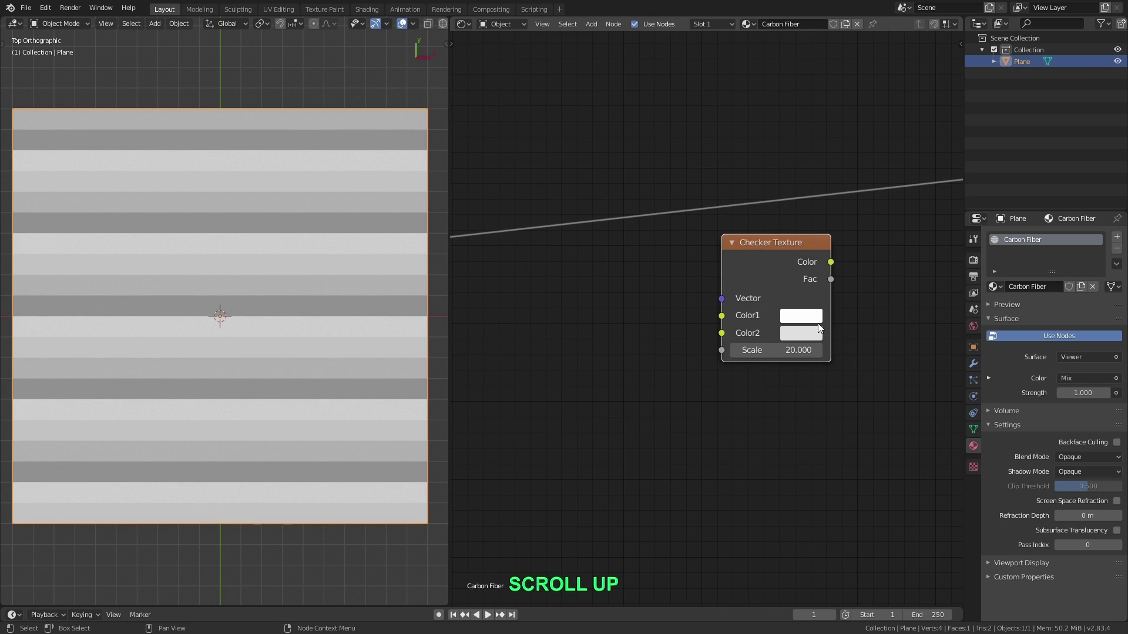
- Set the scale-20 Checker Texture's Color2 to black and preview its checkerboard on the plane
left_click(813, 340)
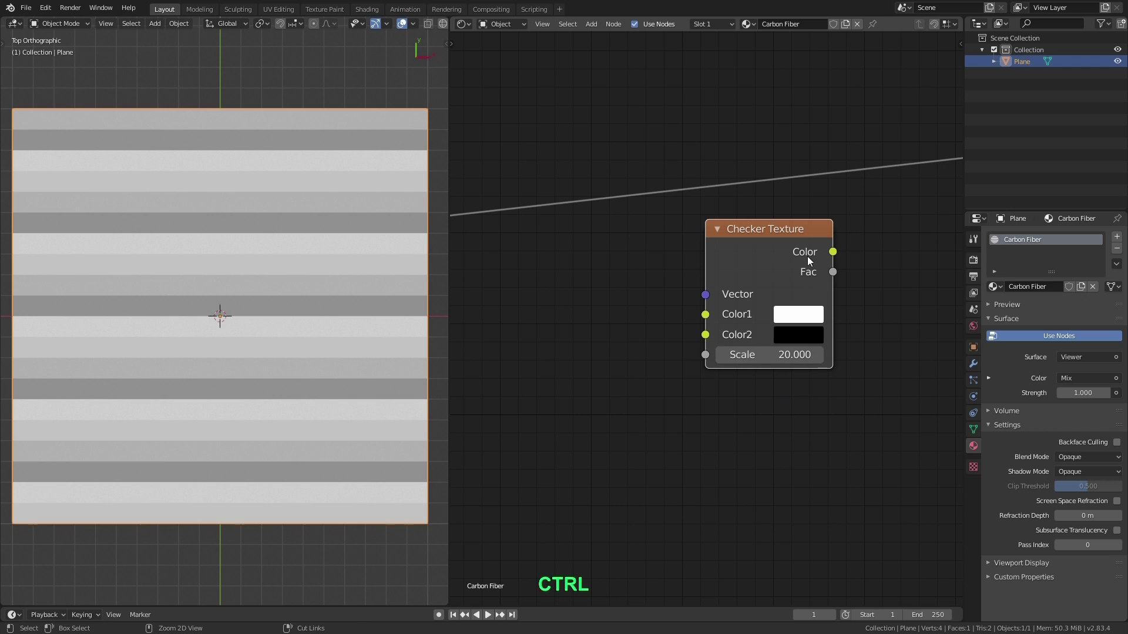
left_click(801, 241)
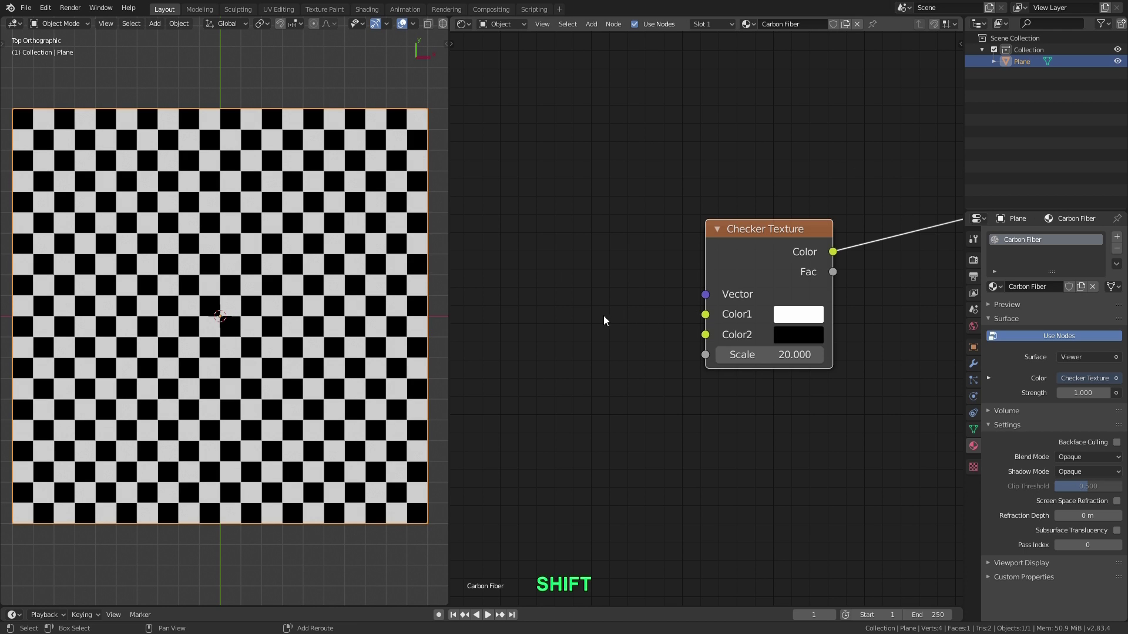
- Add a Mapping node beside the Checker Texture to drive its Vector input
key("shift+a")
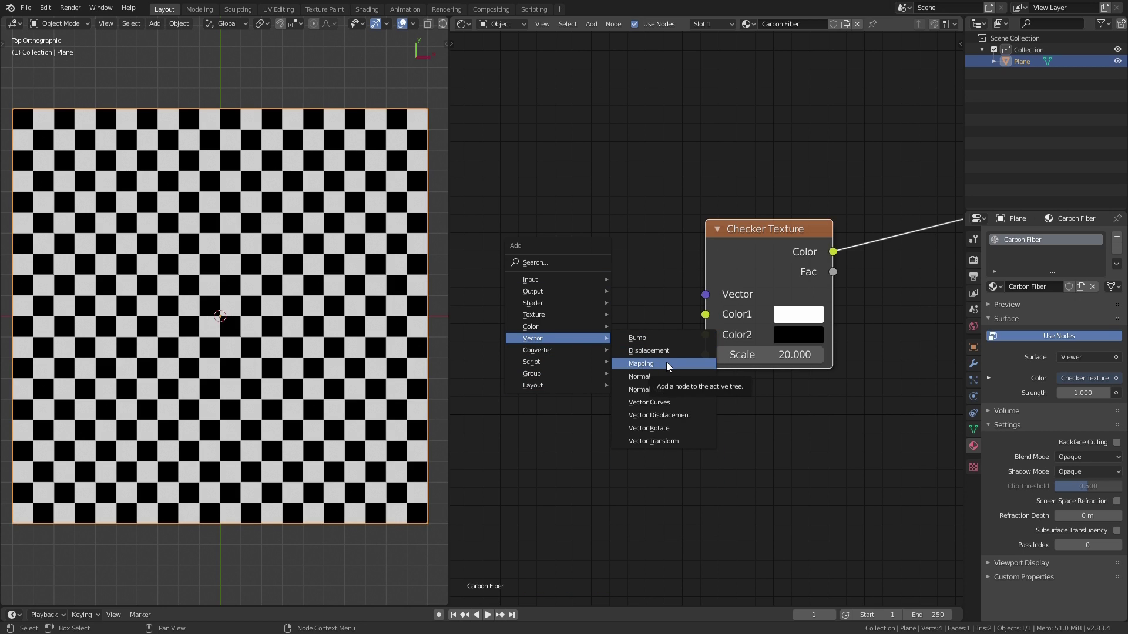
left_click(671, 366)
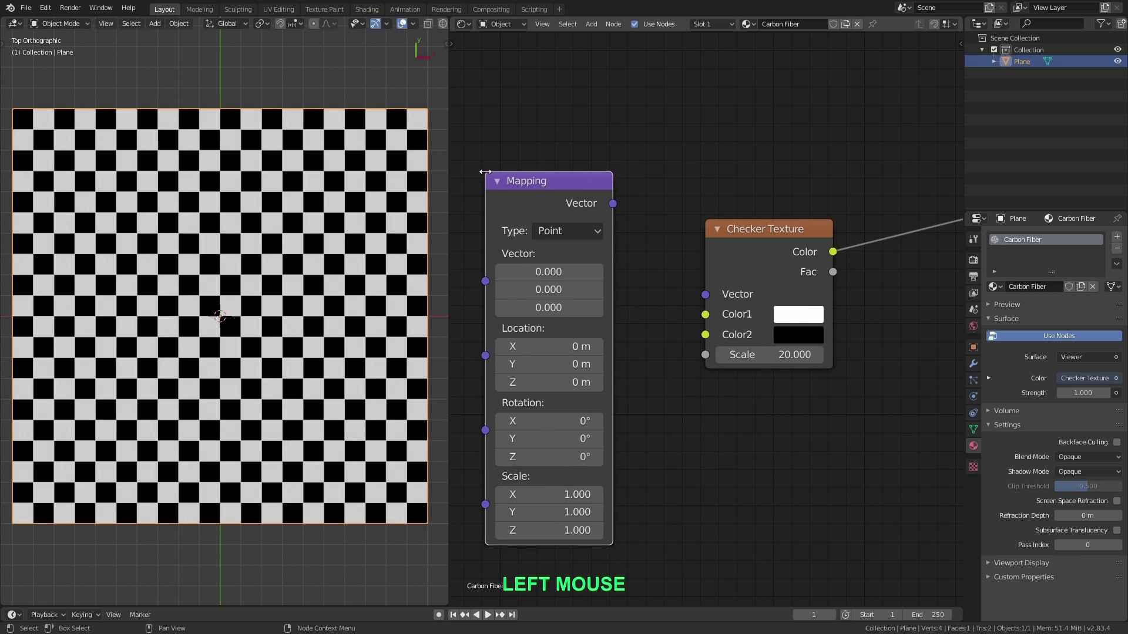
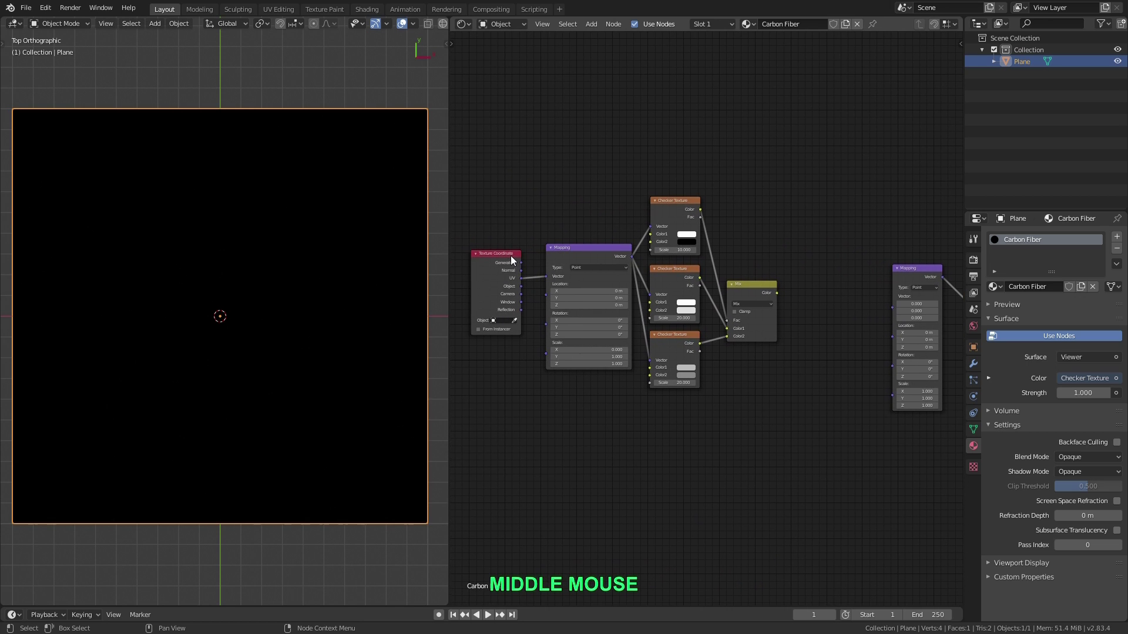
- Wire Texture Coordinate UV into the new Mapping node and set its Scale Y to 0 for vertical stripes
left_click(511, 260)
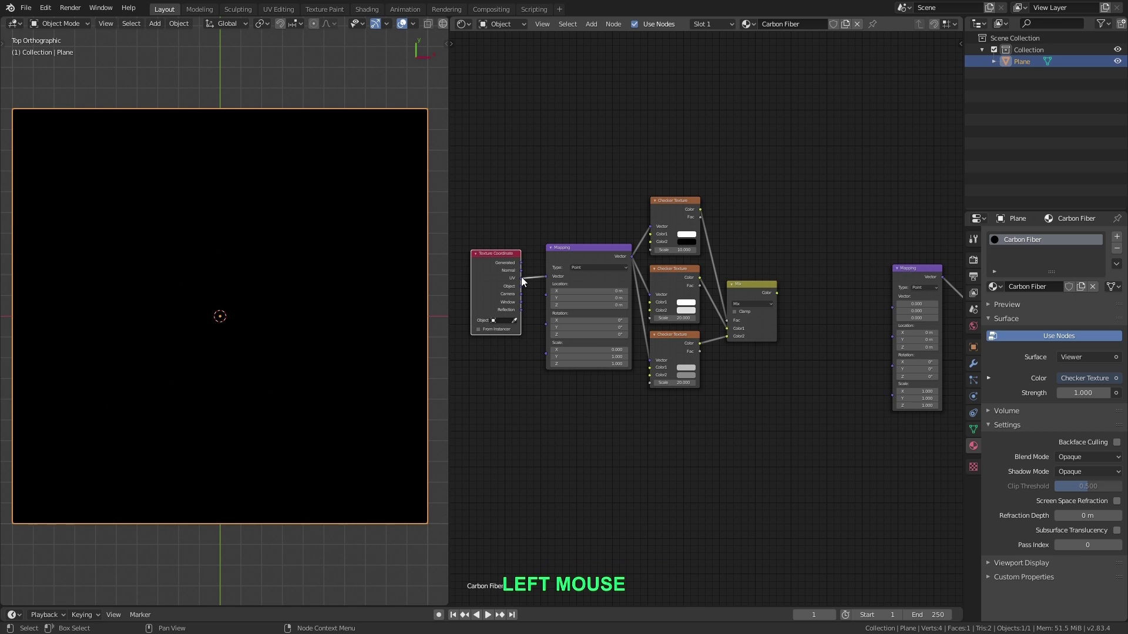
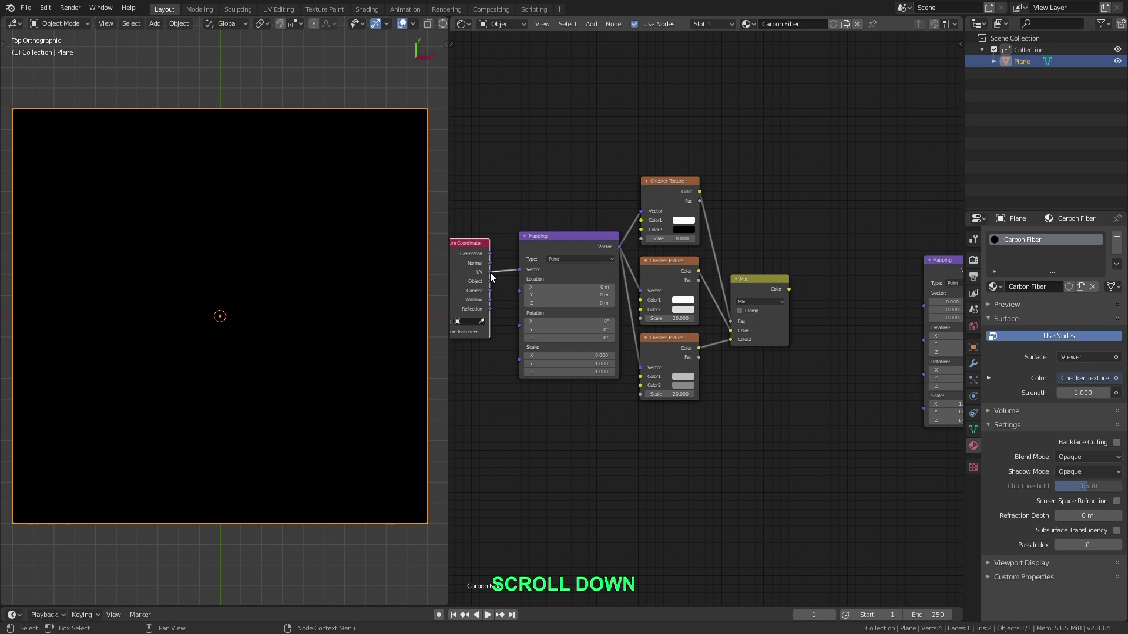
left_click(494, 276)
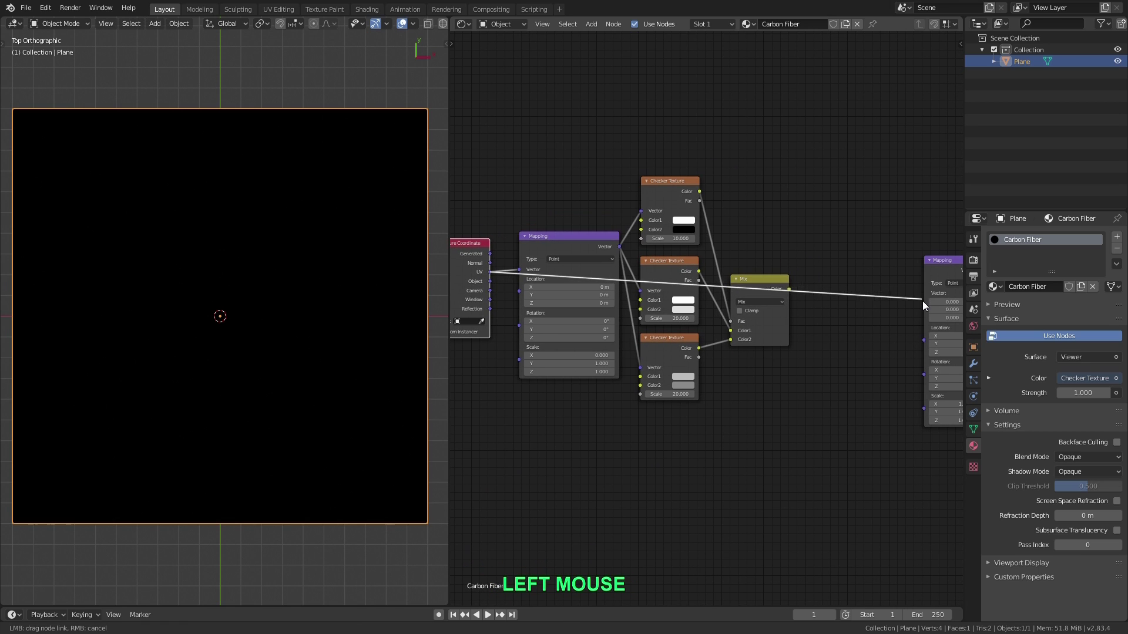
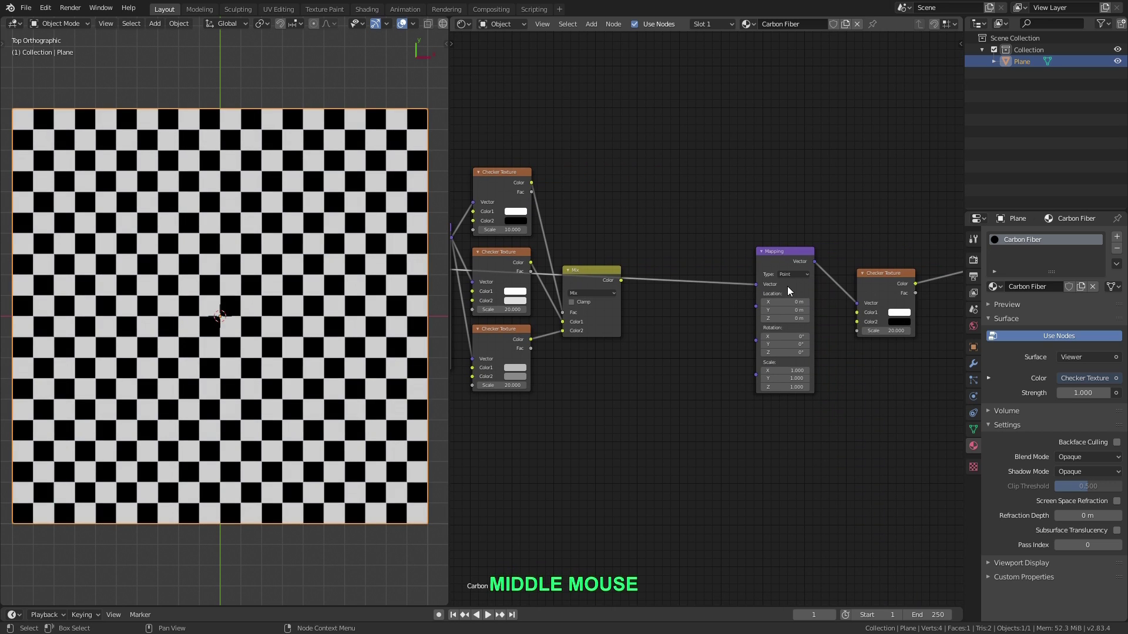
scroll("up", 3)
middle_click(836, 298)
scroll("up", 3)
middle_click(784, 305)
scroll("down", 3)
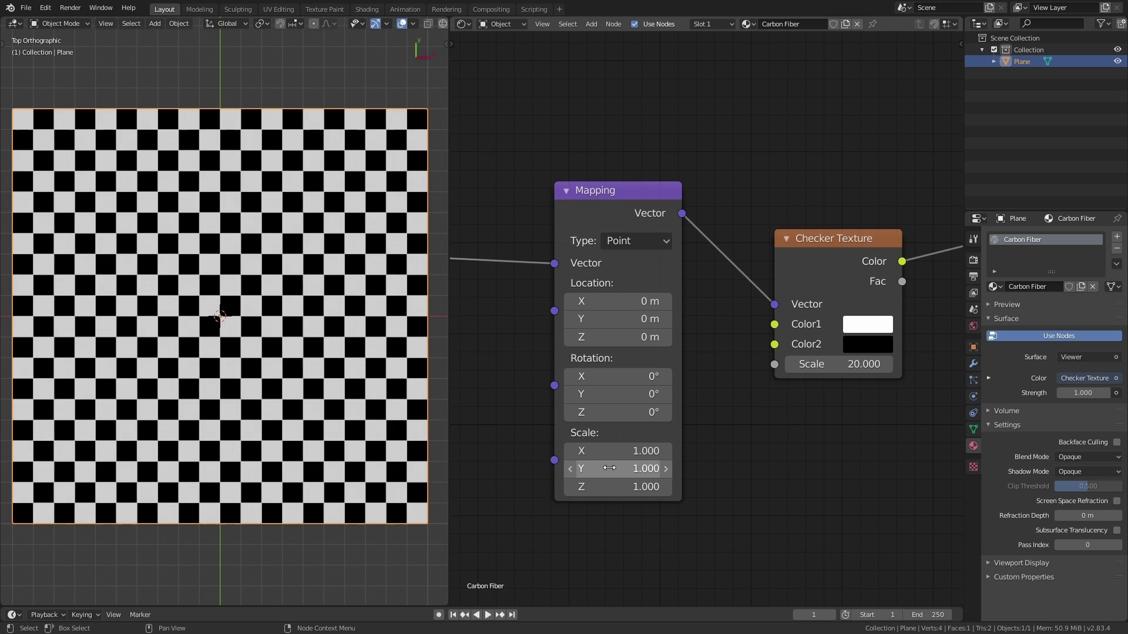
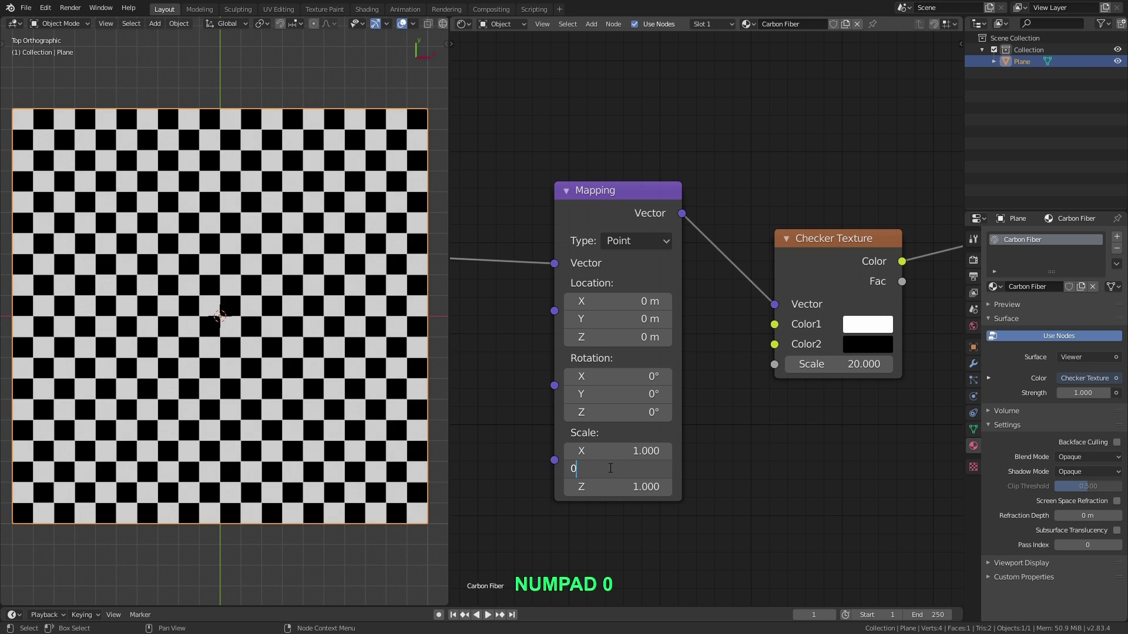
key("Return")
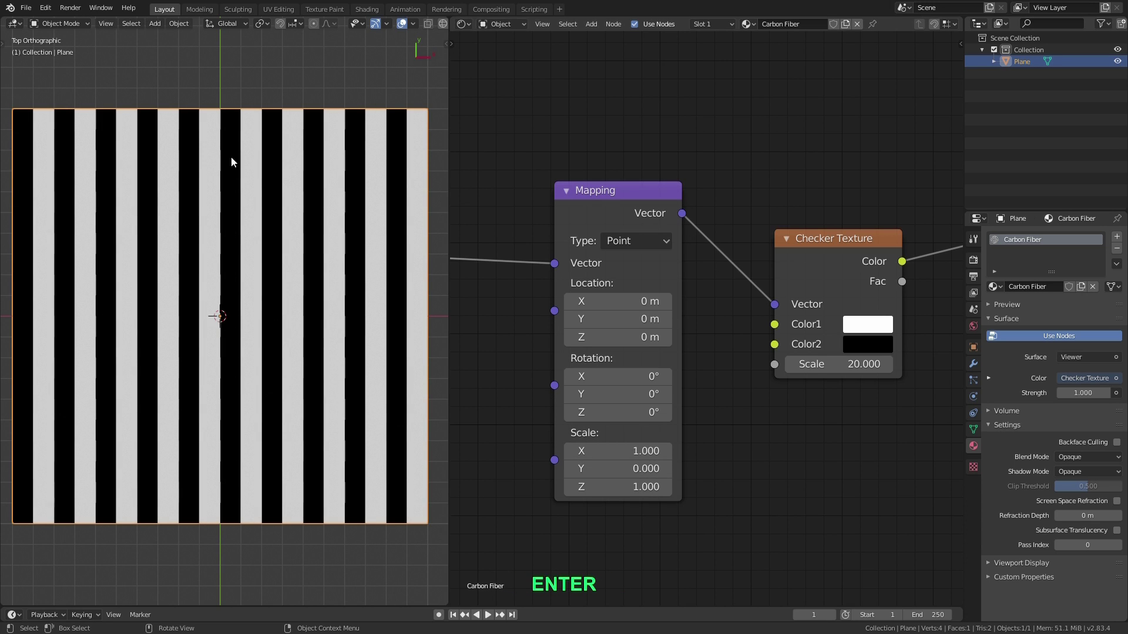
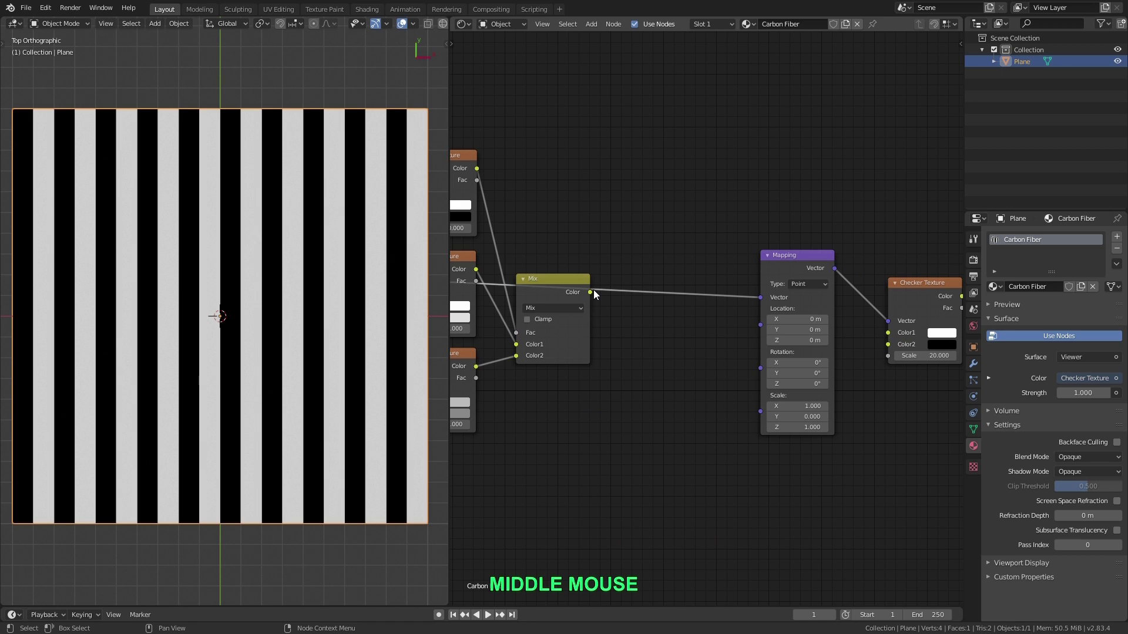
- Add a Combine XYZ node fed by the Mix result on X, driving the Mapping location, with checker Color2 white
right_click(688, 330)
scroll("up", 3)
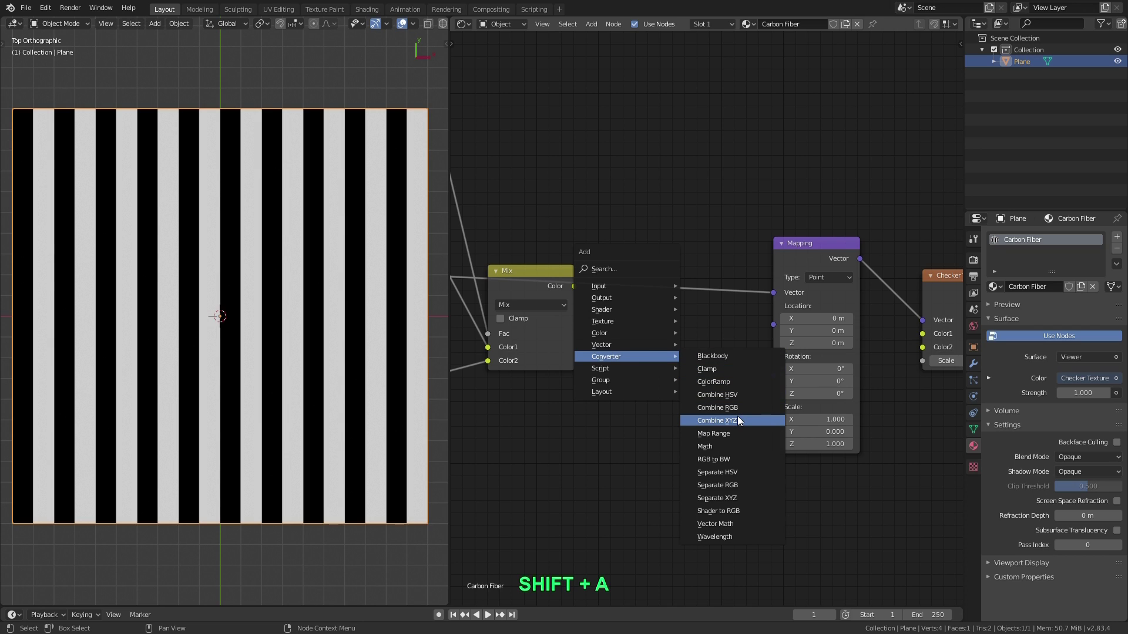
left_click(742, 420)
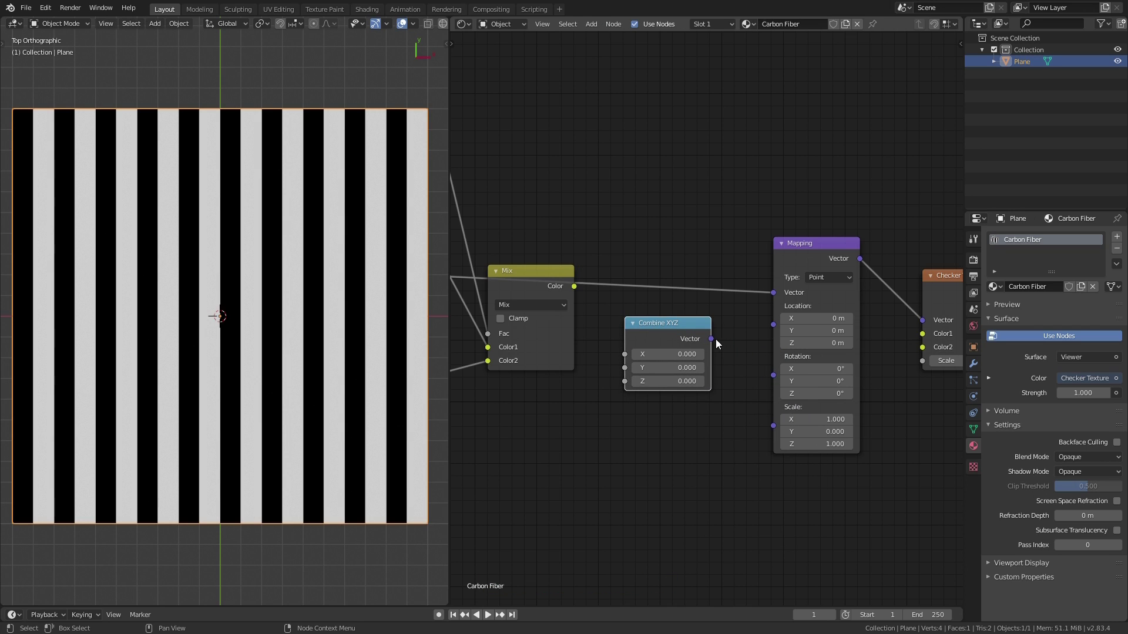
scroll("up", 3)
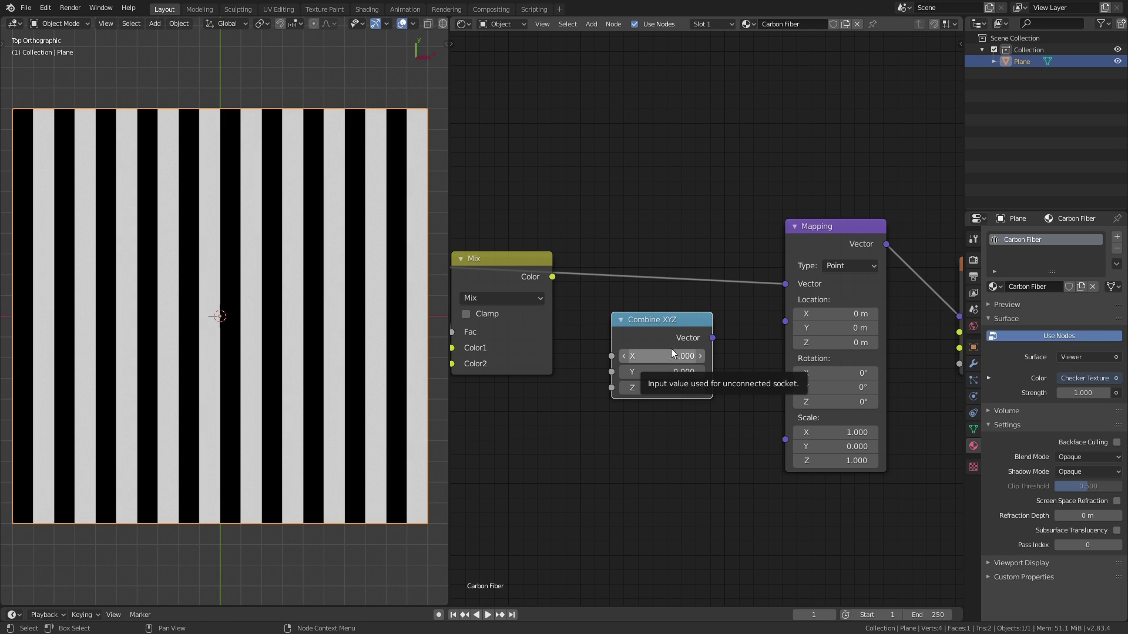
left_click(556, 282)
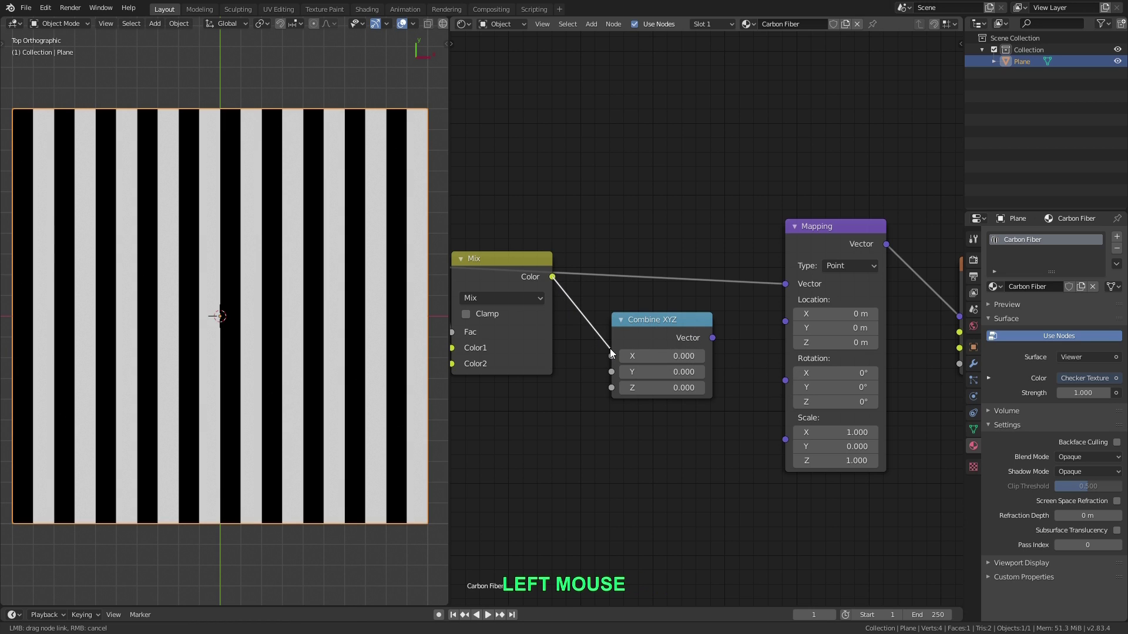
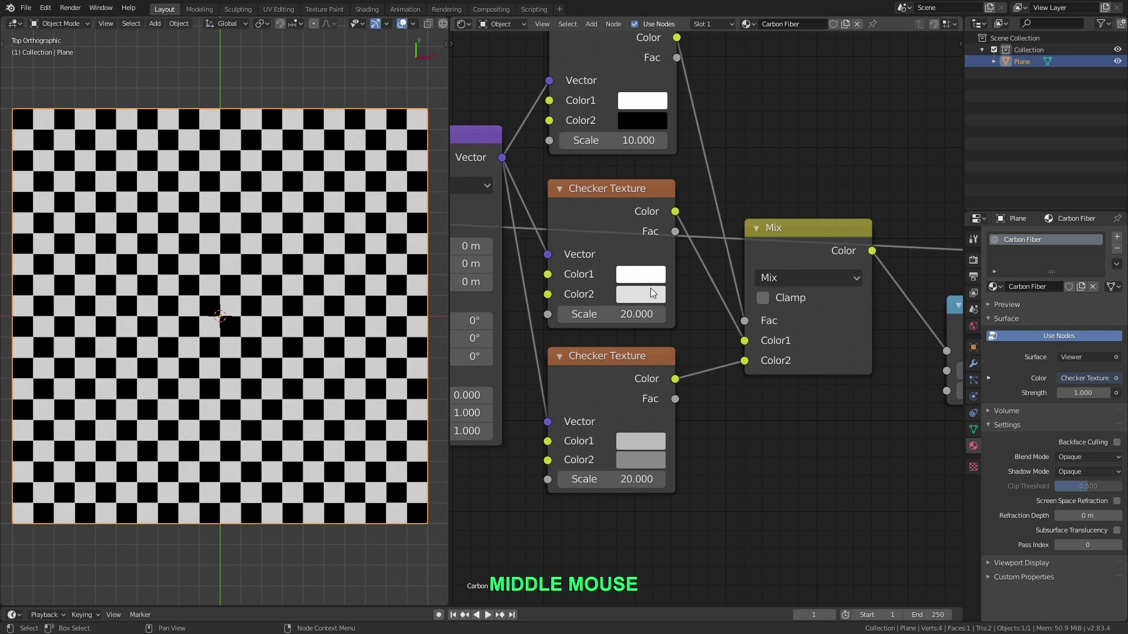
left_click(656, 279)
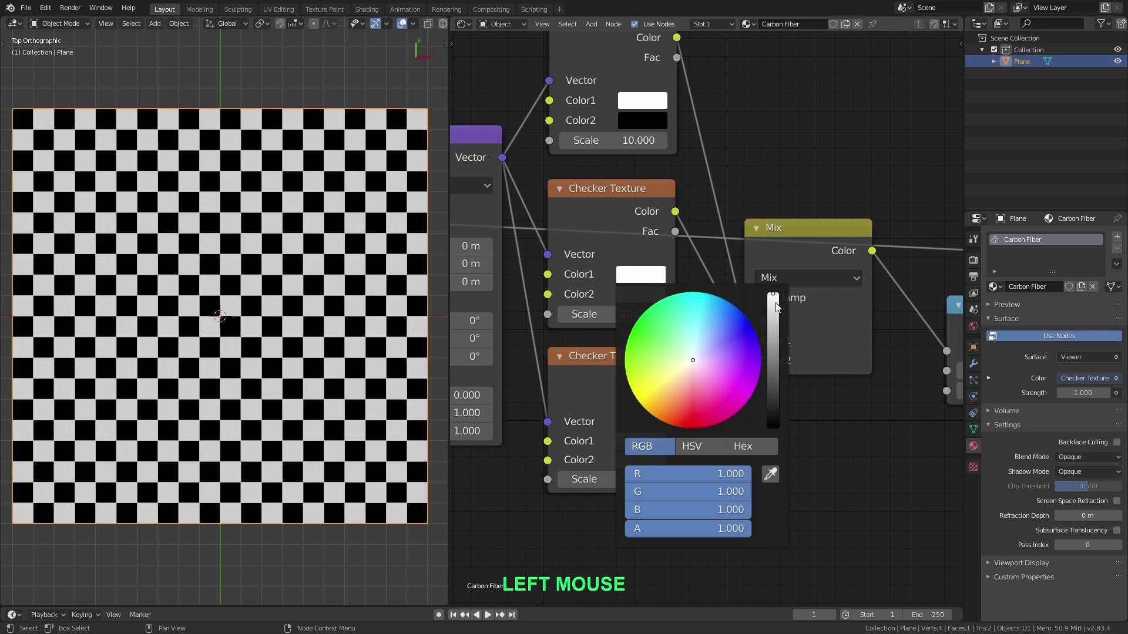
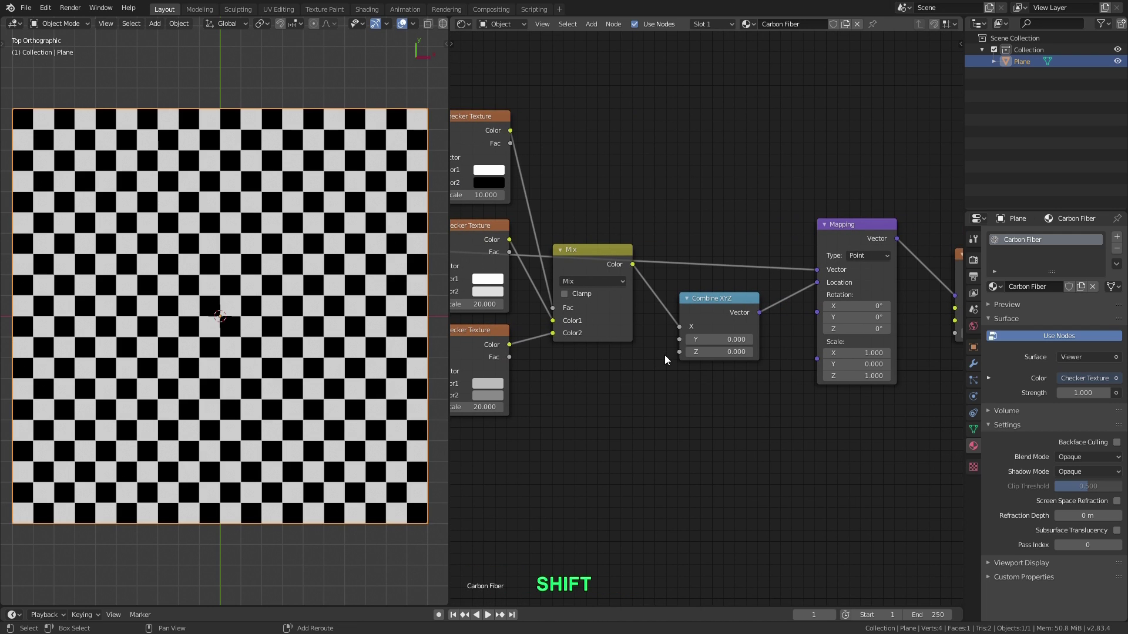
- Insert a Math node set to Divide by 2 between the Mix output and Combine XYZ
key("shift+a")
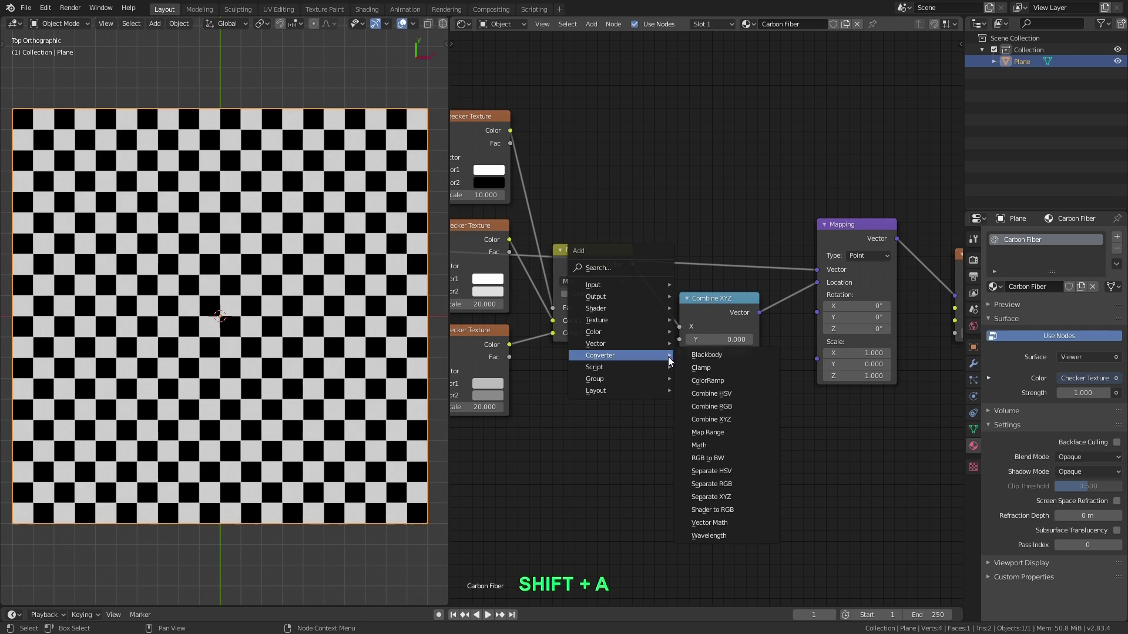
left_click(745, 451)
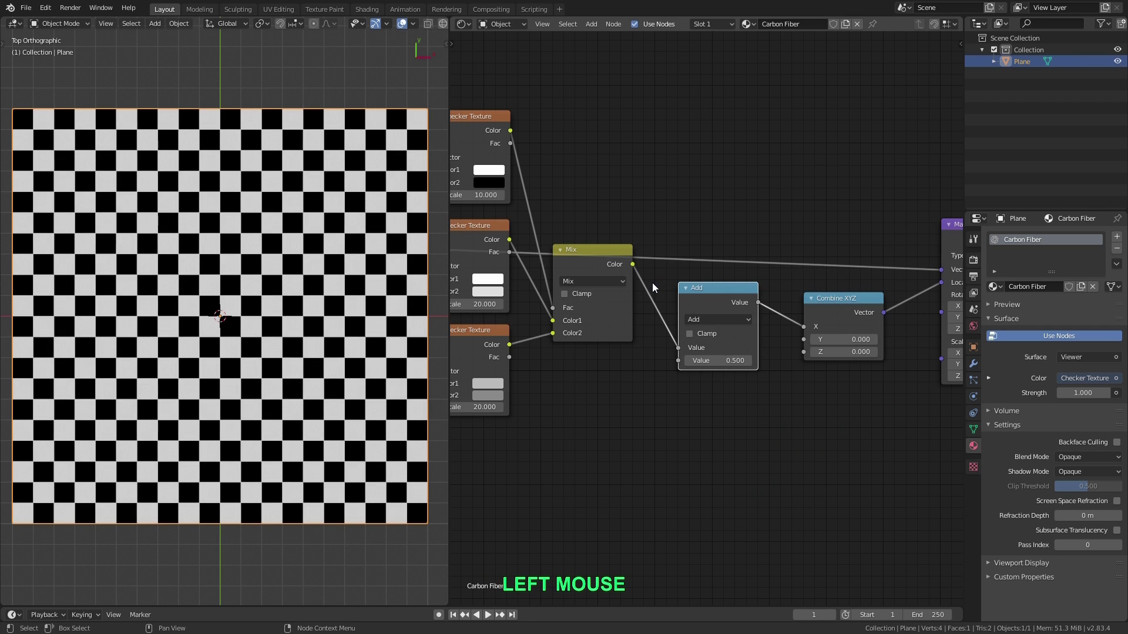
scroll("up", 3)
left_click(715, 327)
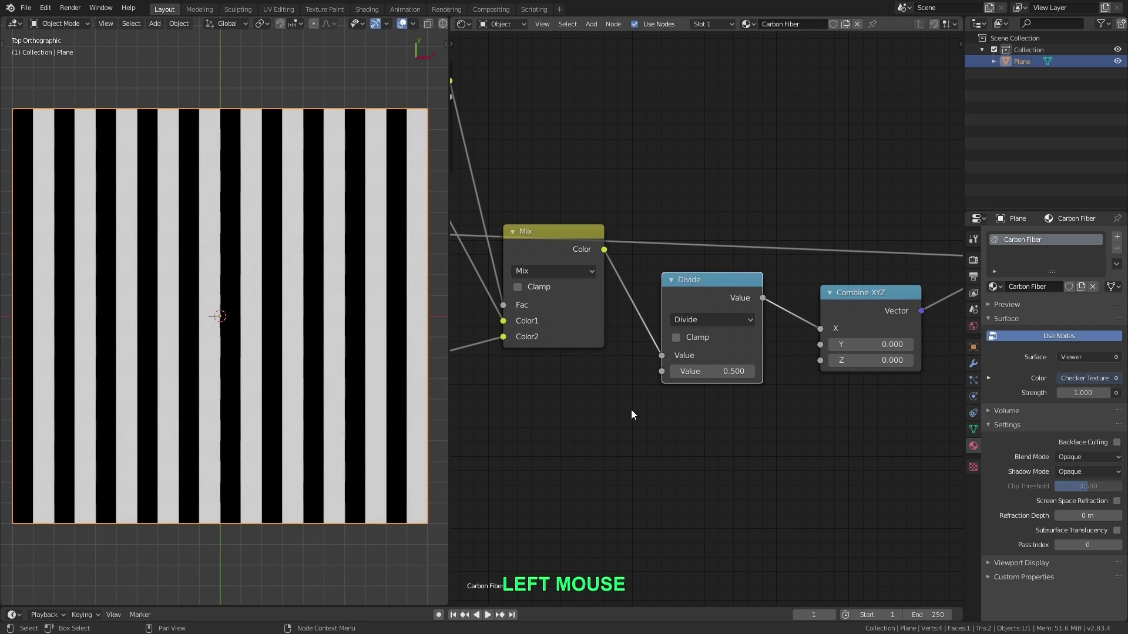
key("KP_2")
key("Return")
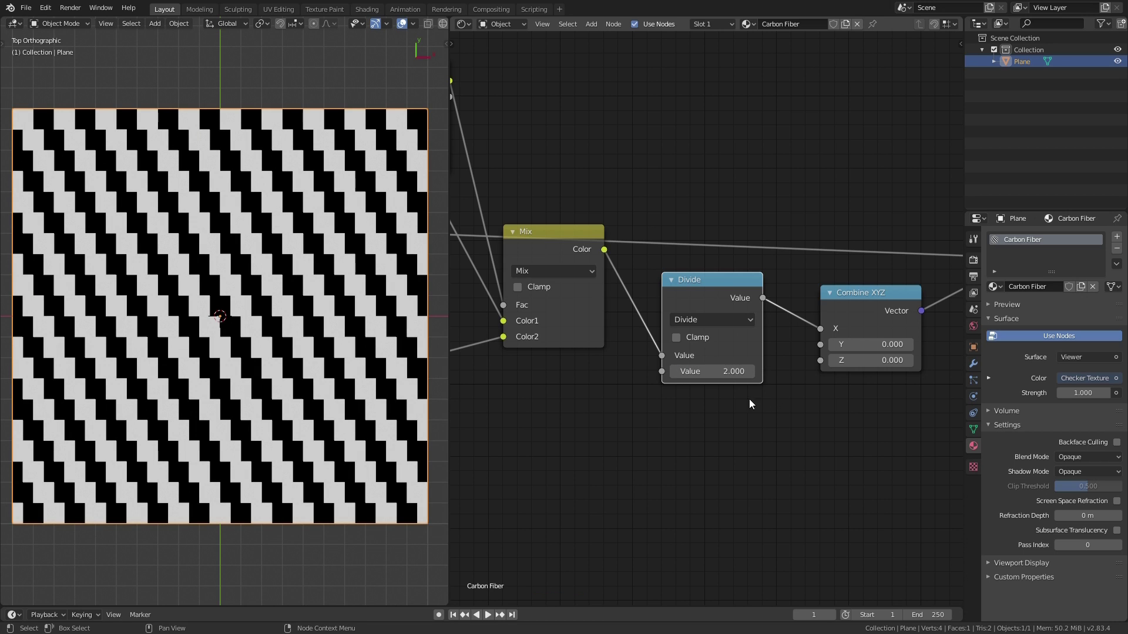
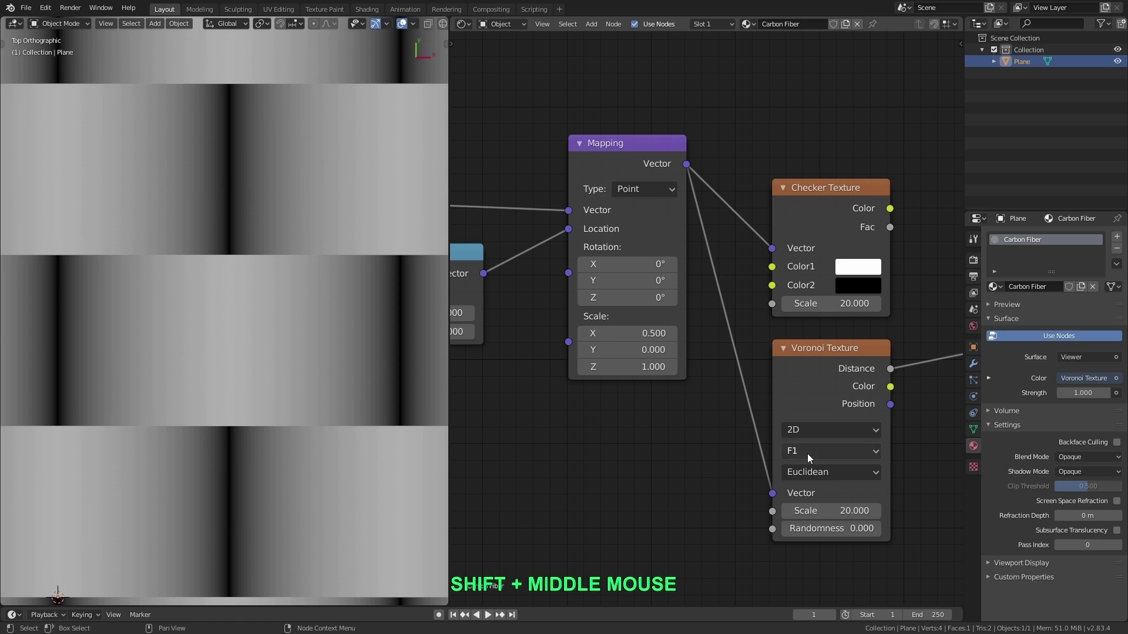
- Switch the Voronoi Texture feature to Smooth F1 for a soft woven tile pattern
left_click(824, 457)
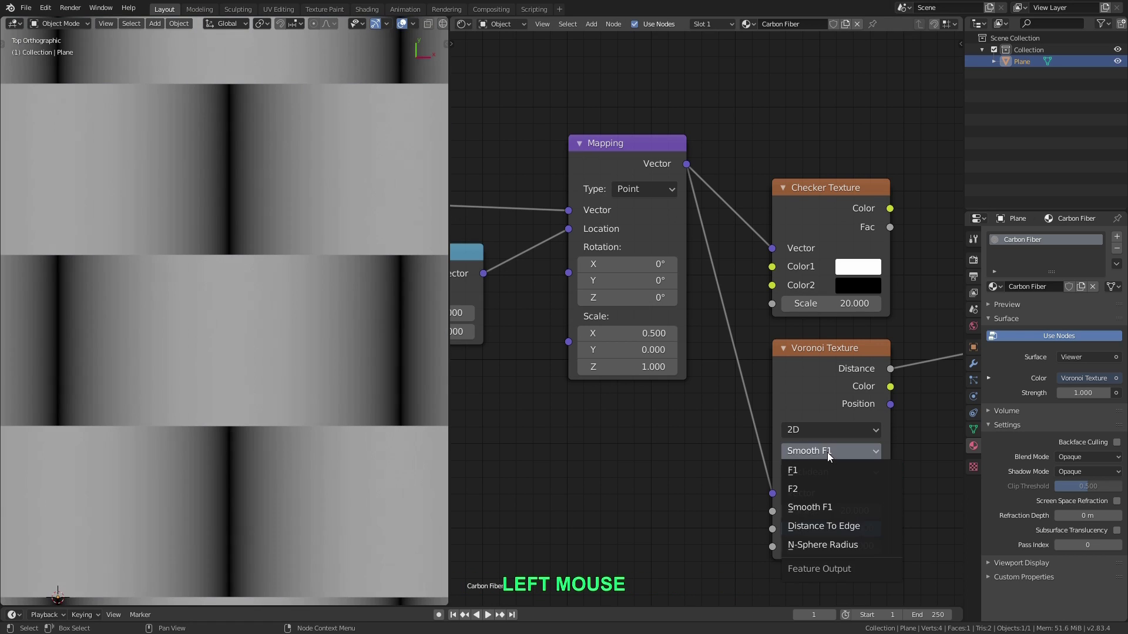
left_click(826, 454)
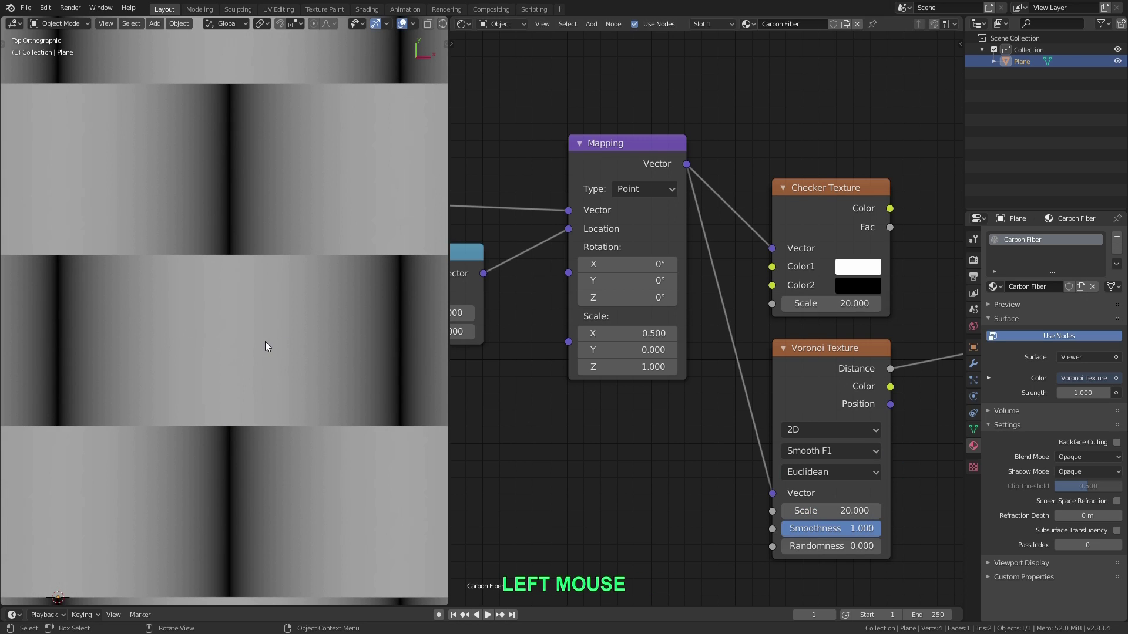
key("Return")
- Zoom out and reposition the viewport so the whole plane with the weave is visible
scroll("down", 3)
middle_click(311, 328)
middle_click(281, 309)
middle_click(274, 295)
key("shift+Return")
middle_click(281, 291)
middle_click(294, 296)
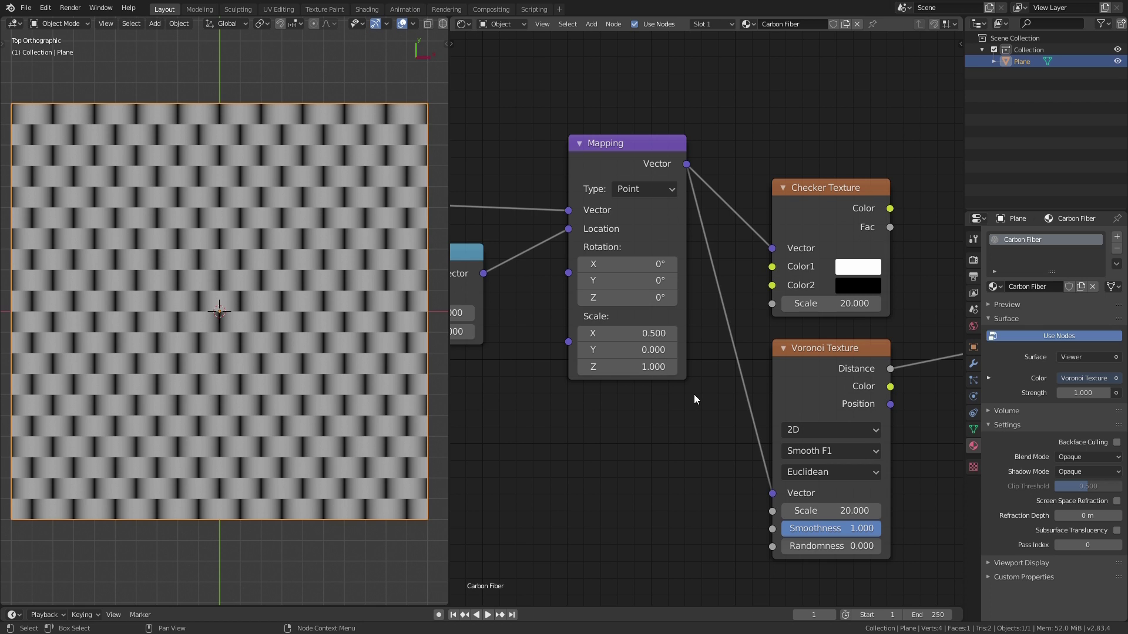
scroll("down", 3)
- Grab and compact the weave node chain, re-centring the Checker Texture nodes in the editor
left_click(746, 321)
key("g")
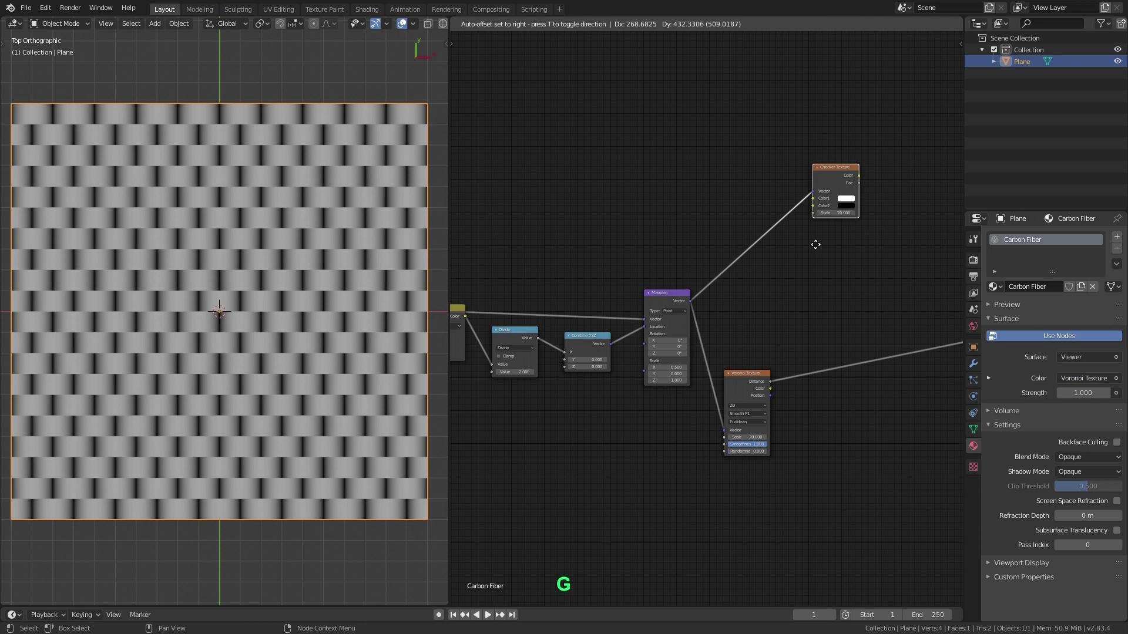
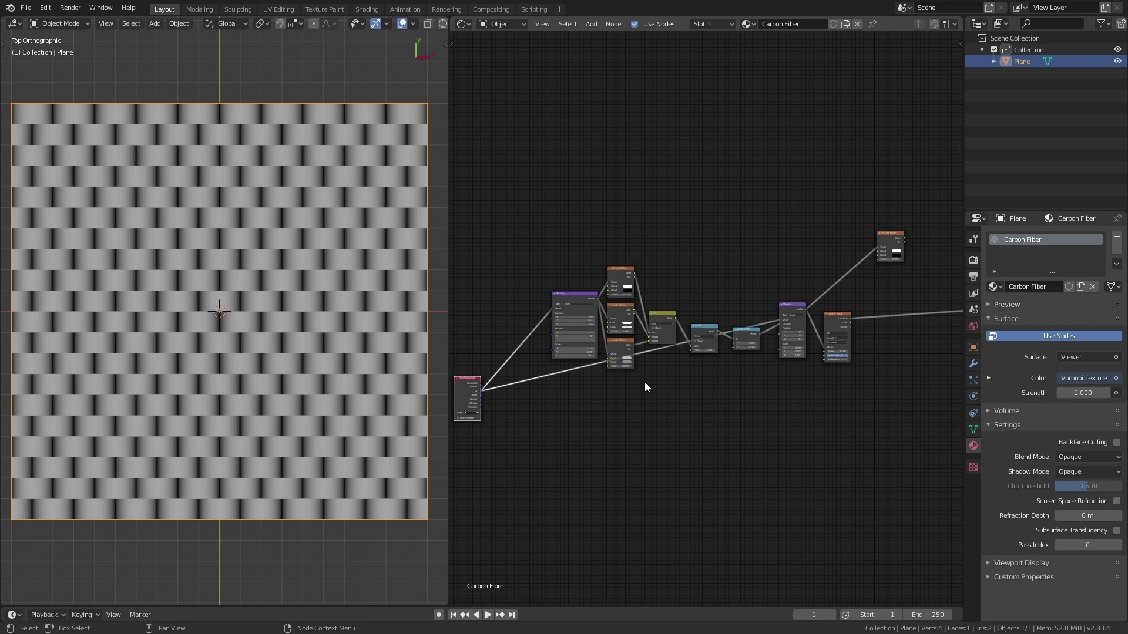
scroll("up", 3)
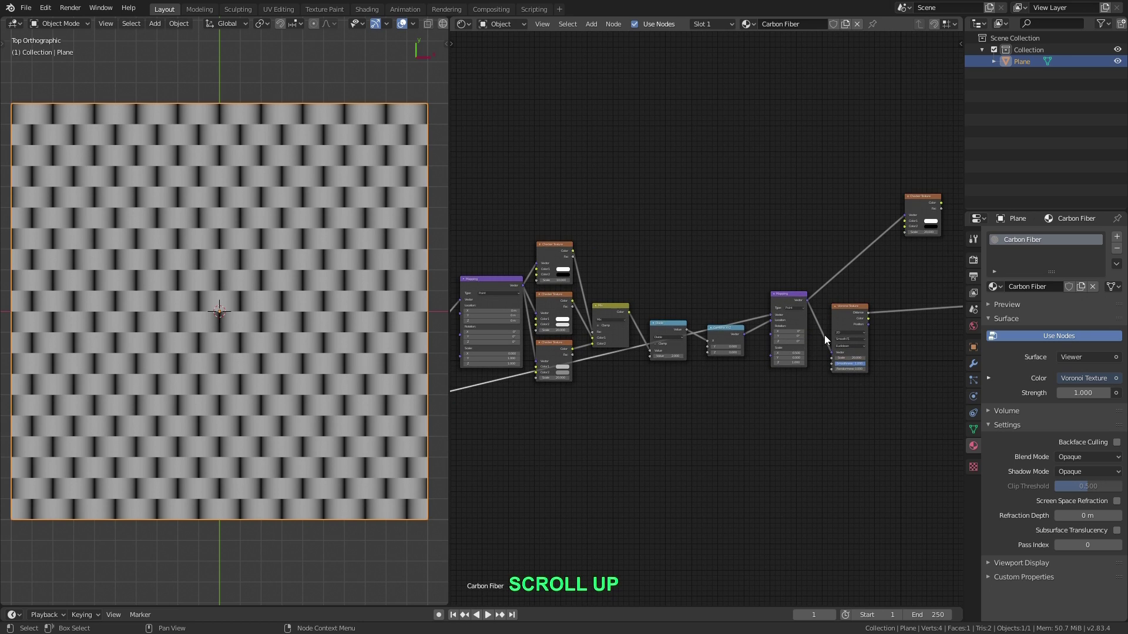
left_click(651, 288)
key("b")
left_click(606, 280)
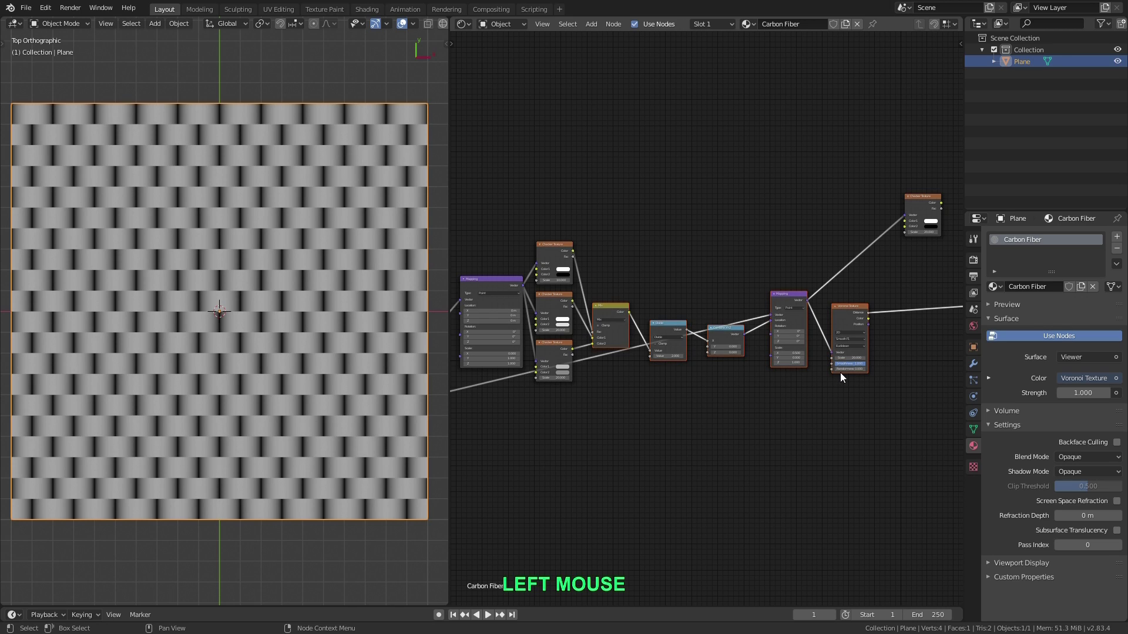
key("shift+=")
key("=")
left_click(769, 335)
scroll("up", 3)
middle_click(577, 295)
- Respace the three Checker Texture nodes and set the first checker's Scale to 10
left_click(608, 171)
key("b")
left_click(610, 200)
scroll("up", 3)
left_click(609, 311)
key("g")
left_click(631, 314)
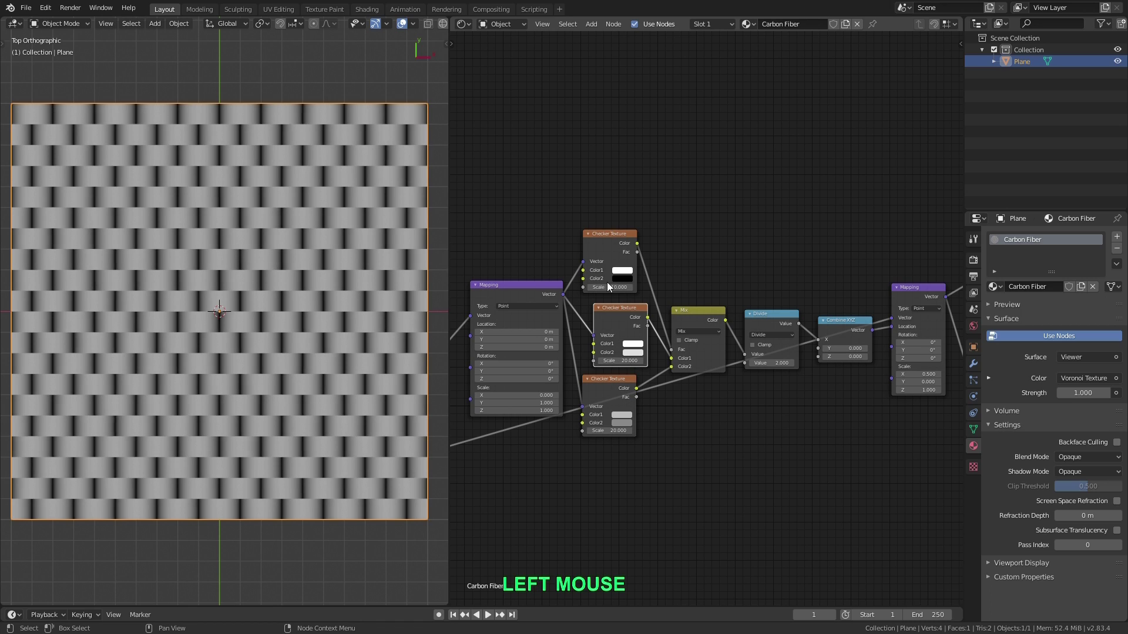
key("b")
left_click(606, 198)
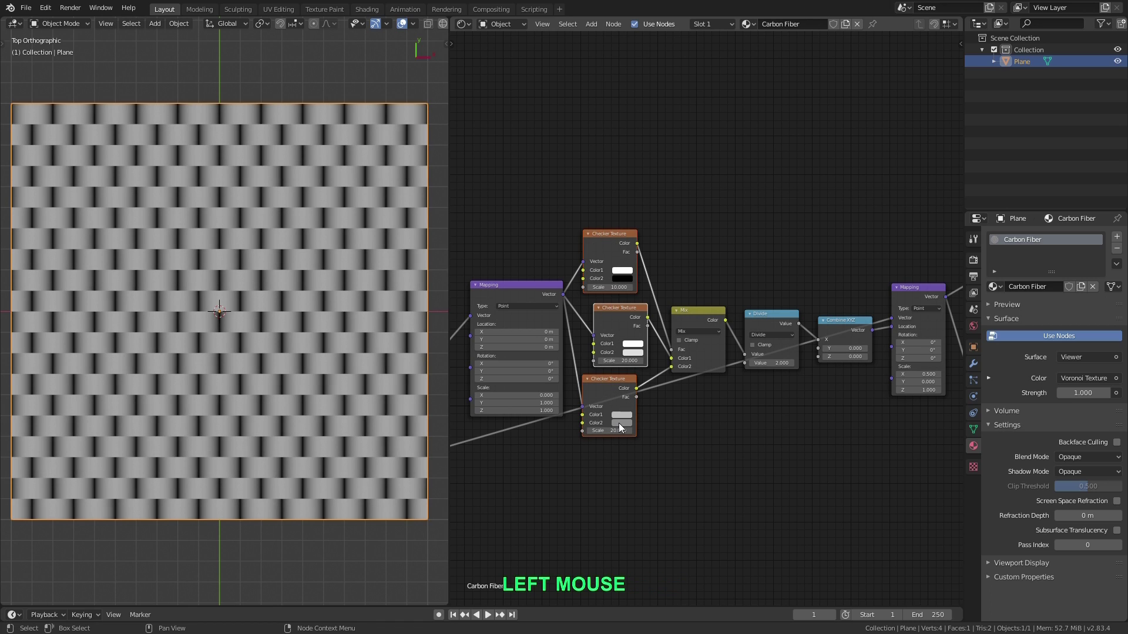
key("shift+=")
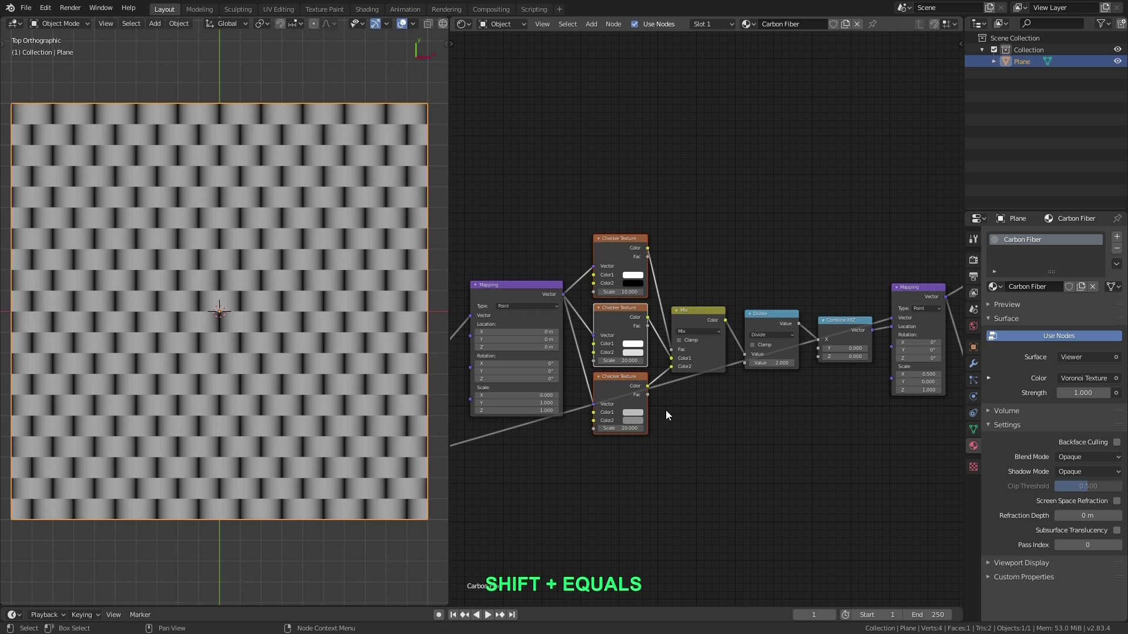
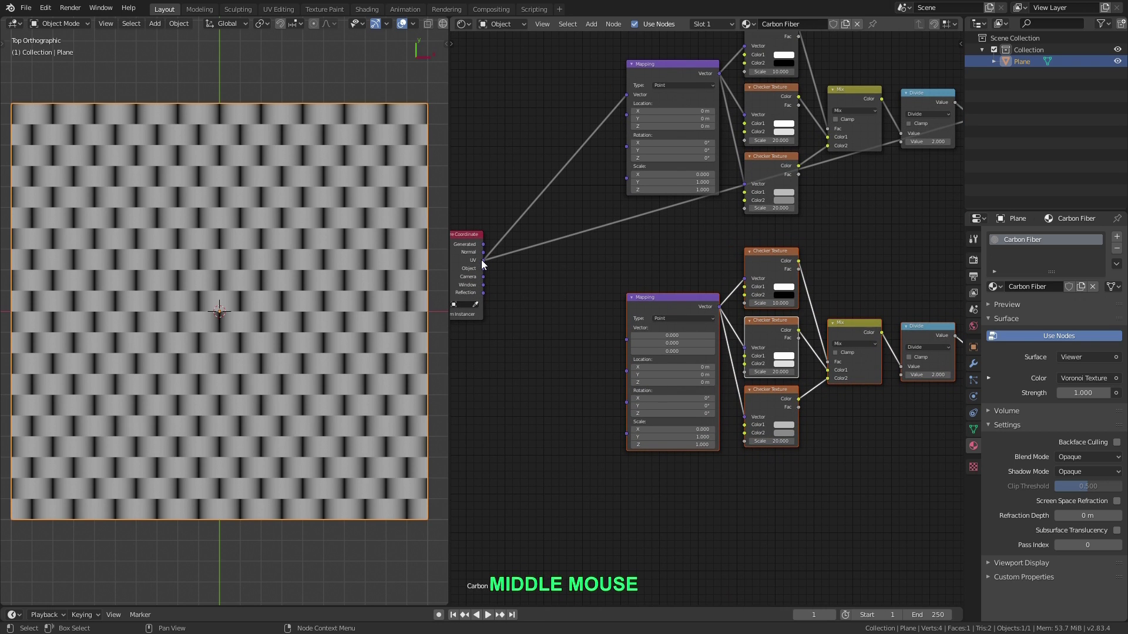
- Connect Texture Coordinate UV to the duplicated chain's Mapping node and frame both chains
left_click(486, 265)
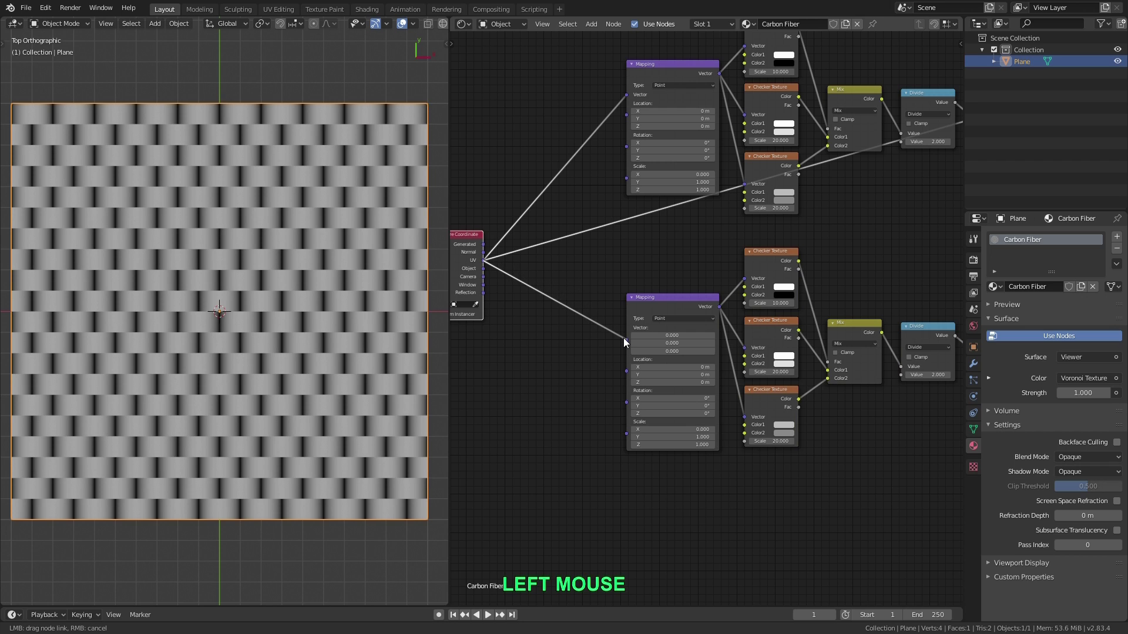
scroll("down", 3)
middle_click(649, 334)
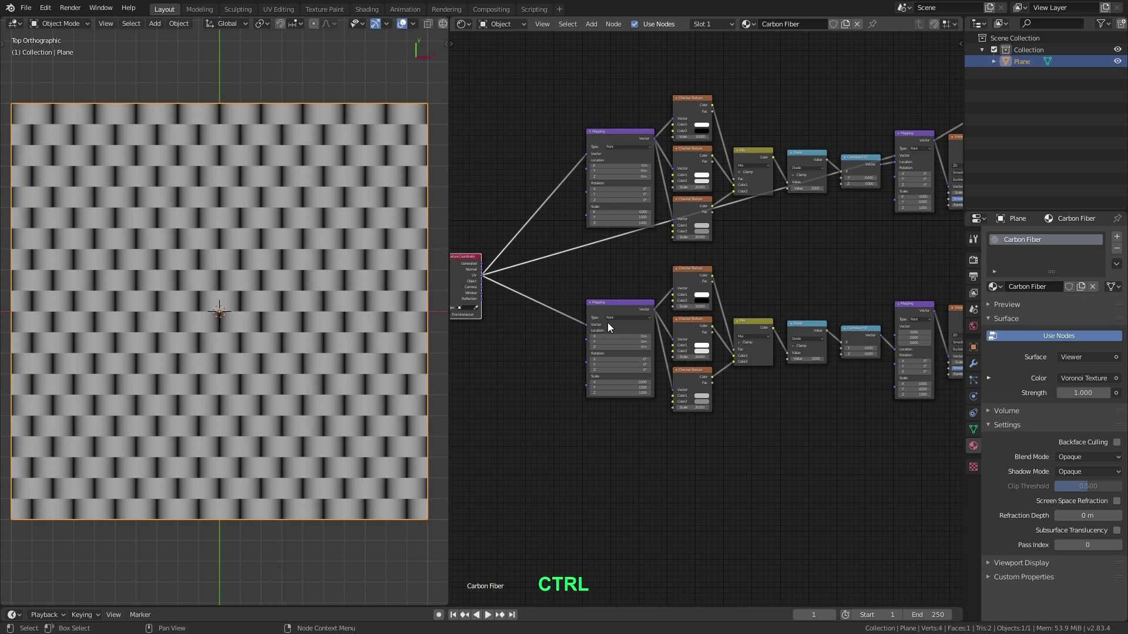
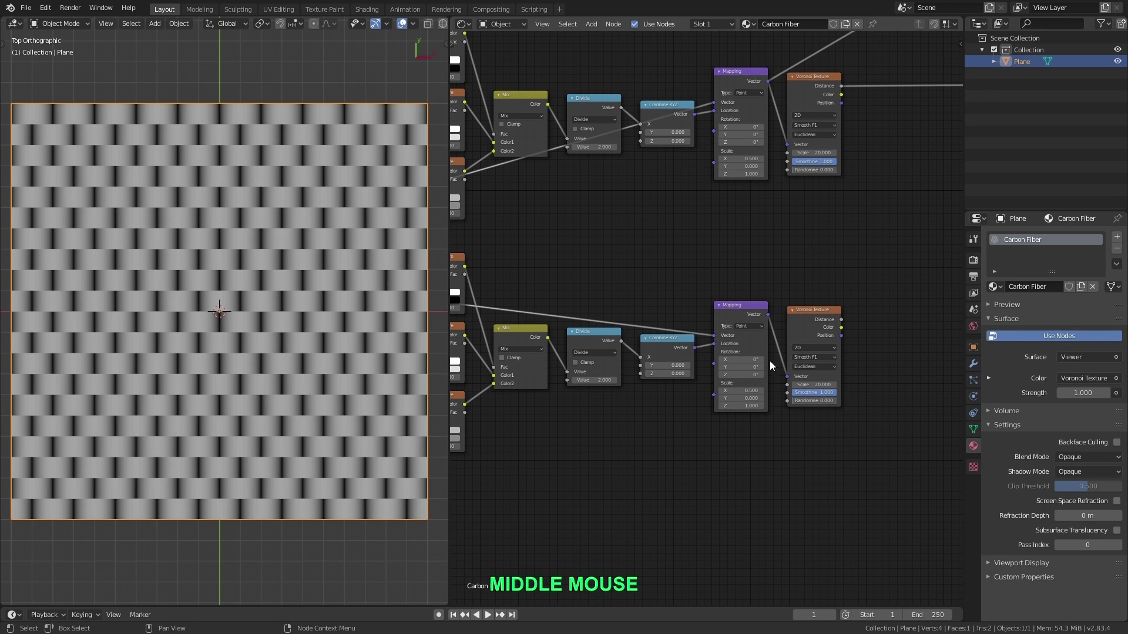
- Set the lower Mapping Scale X to 0 and Y to 0.5, then preview the Checker Texture on the plane
left_click(824, 311)
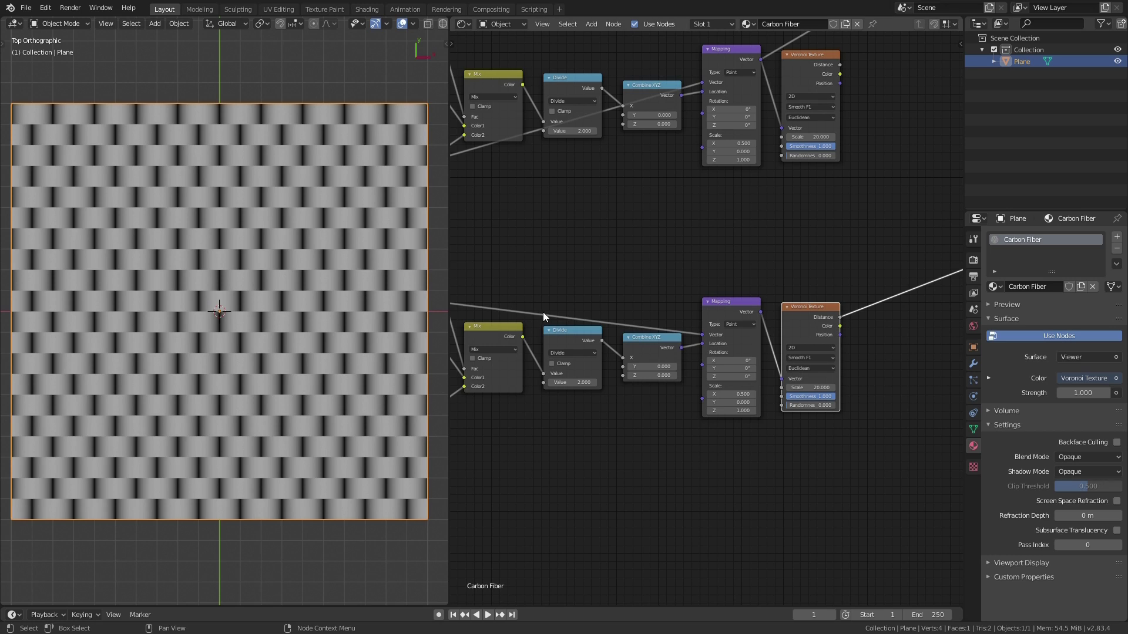
scroll("up", 3)
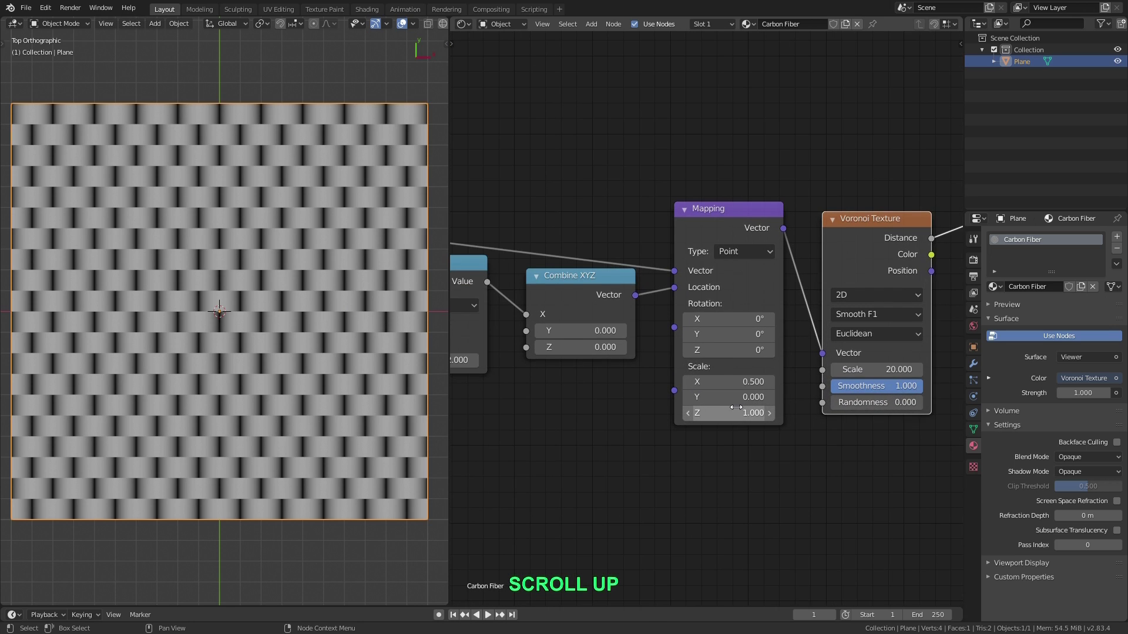
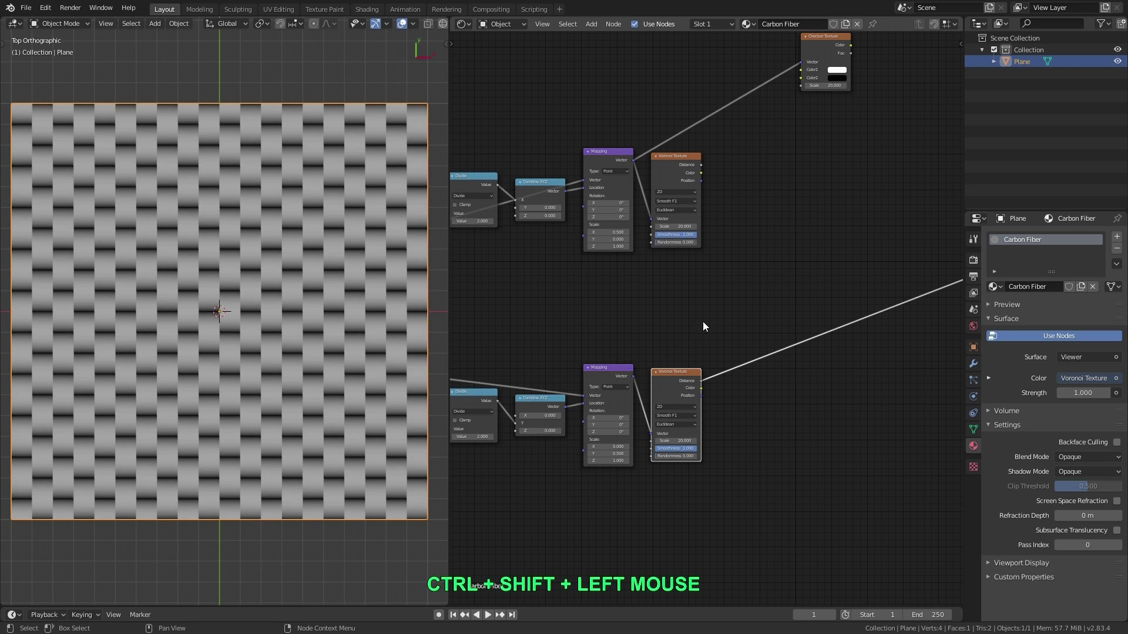
middle_click(719, 315)
left_click(804, 115)
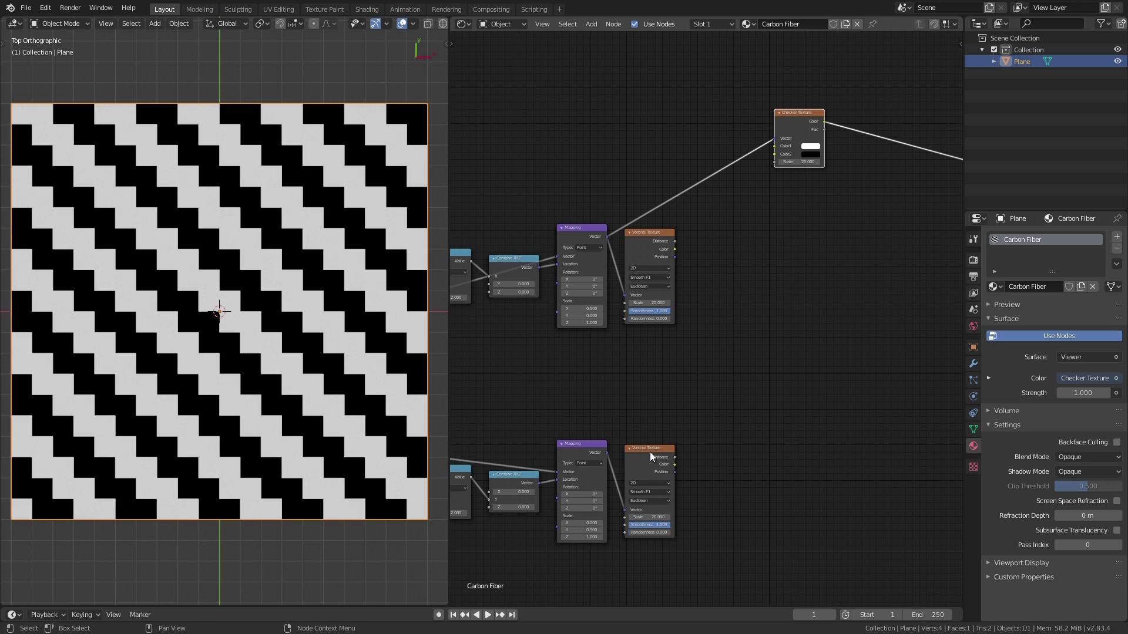
- Join the two Voronoi outputs with a Mix node and preview the combined crosswise weave
right_click(655, 465)
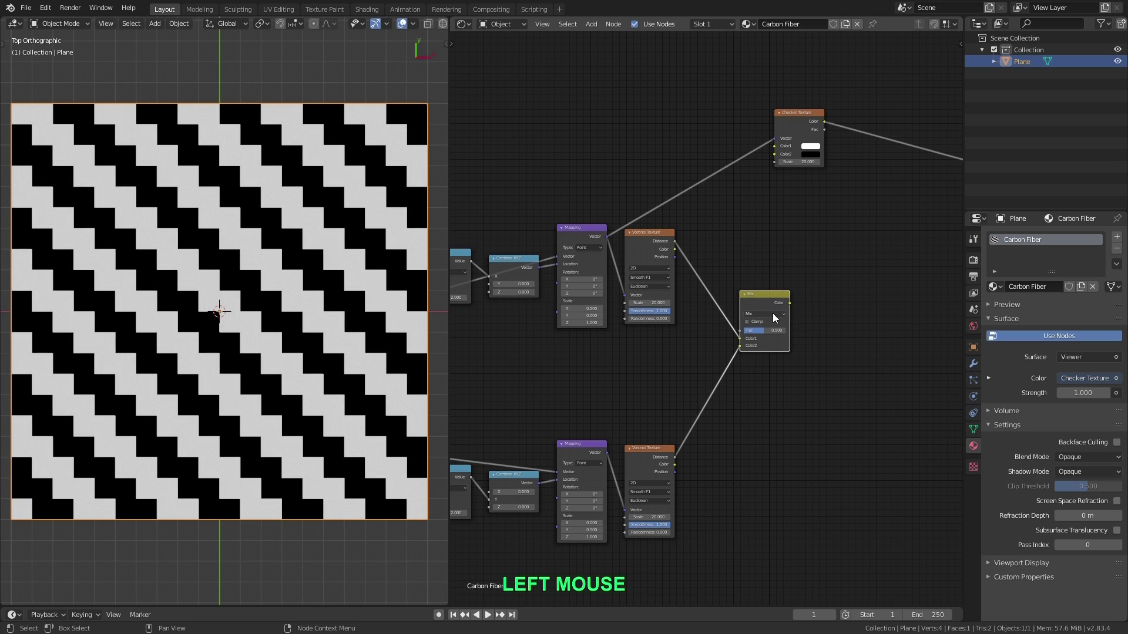
left_click(772, 298)
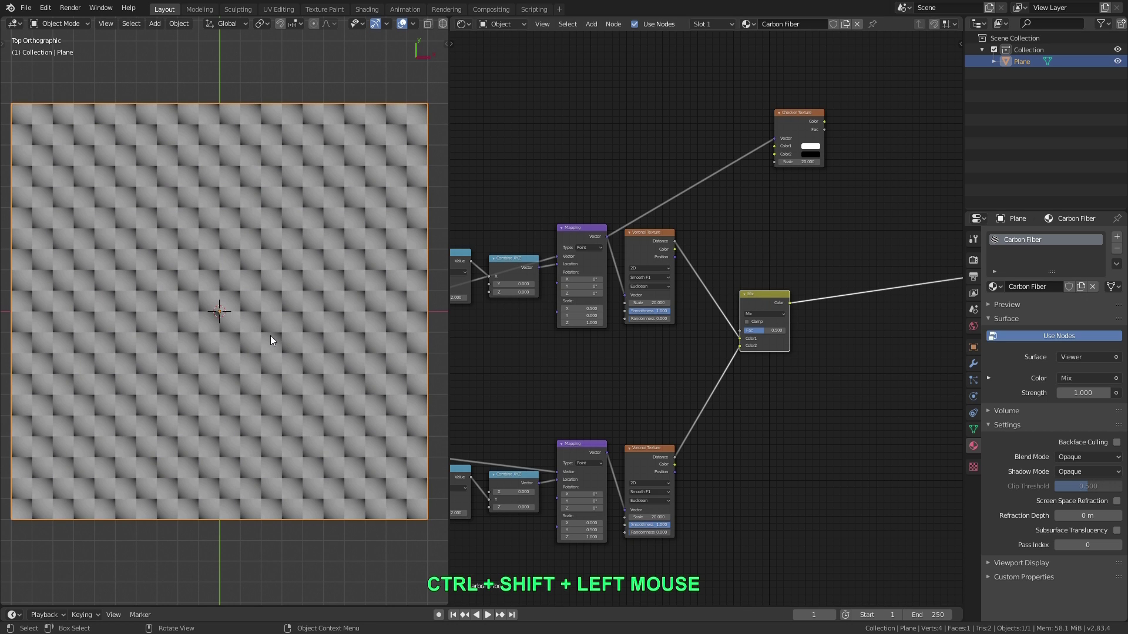
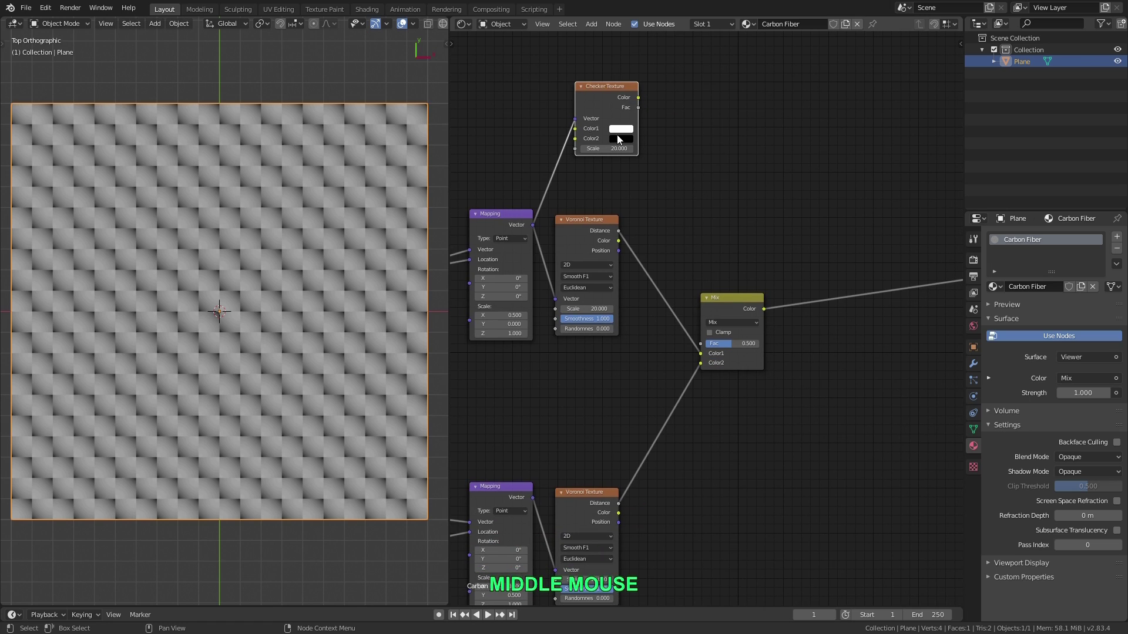
- Link the Checker Texture Fac into the Mix node's Fac input and reframe the plane
left_click(642, 101)
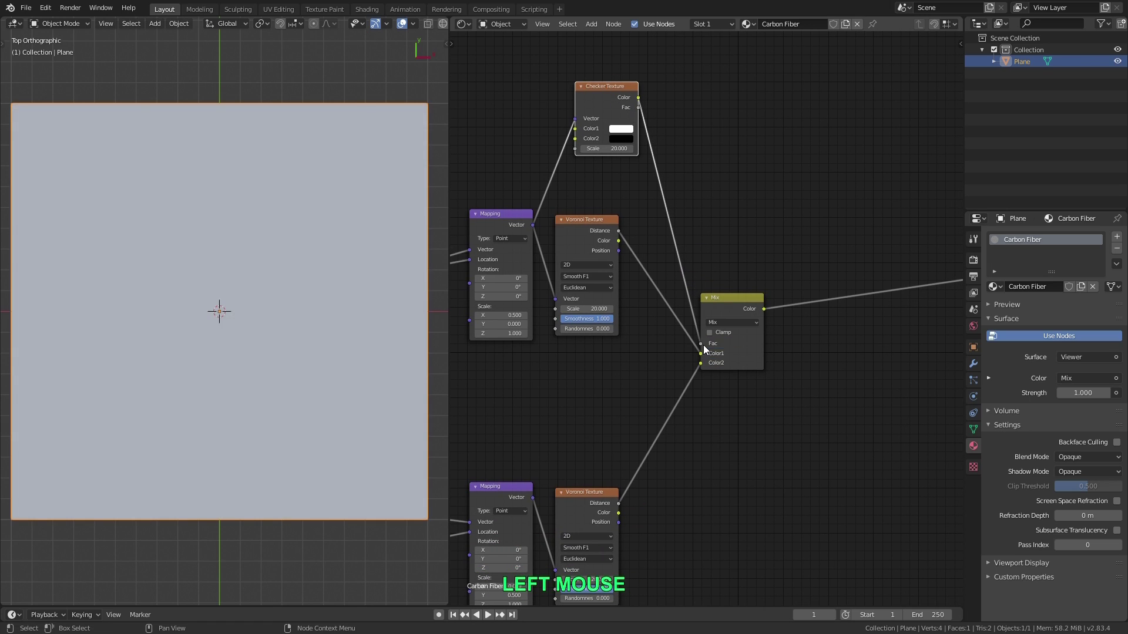
scroll("up", 3)
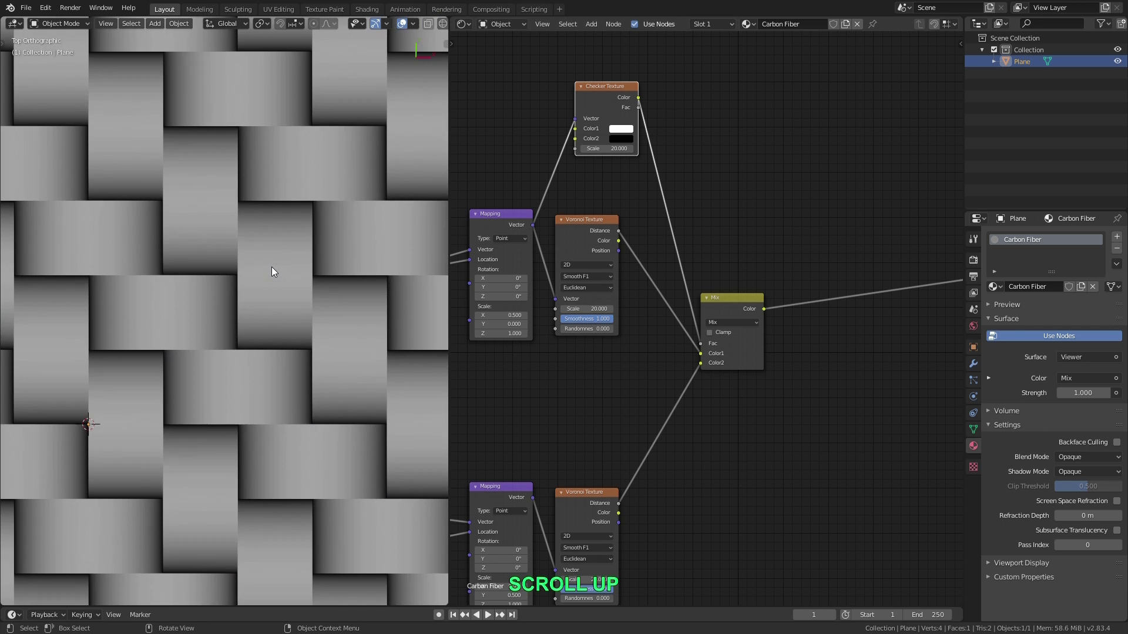
scroll("down", 3)
scroll("up", 3)
middle_click(291, 267)
middle_click(298, 273)
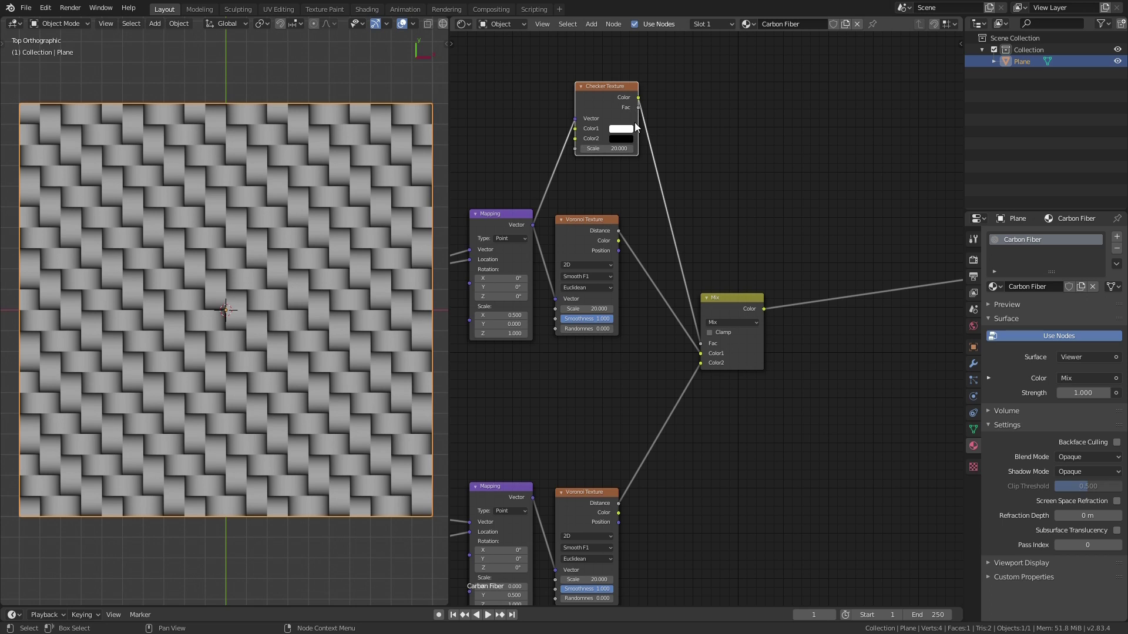
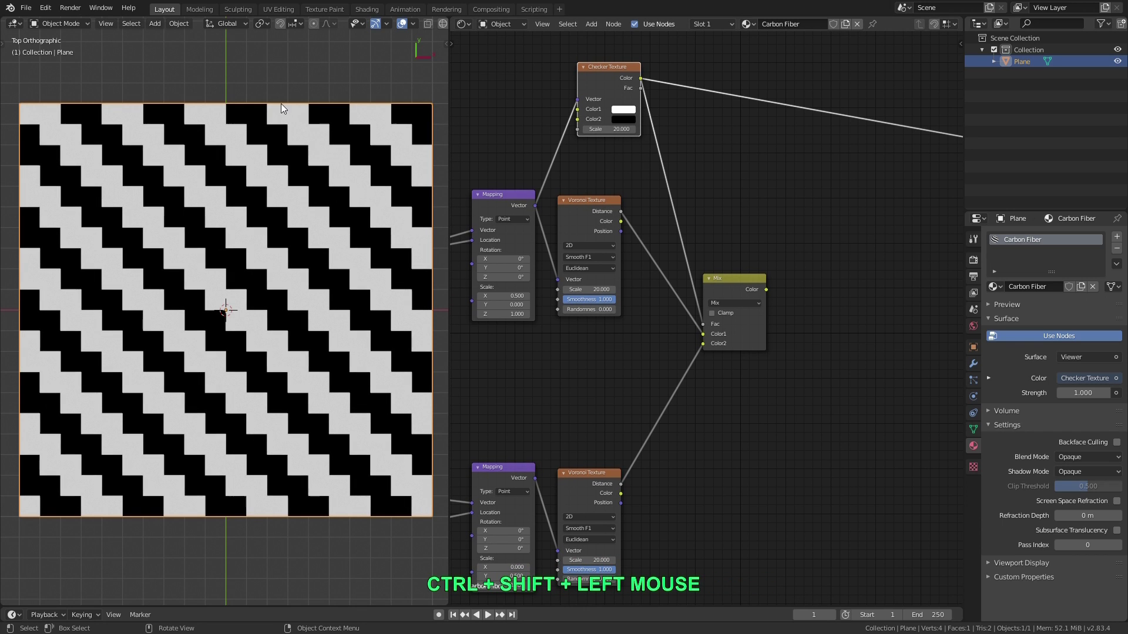
- Preview the Mix node again to see the interlaced basket weave, leaving the Mix node selected
left_click(608, 482)
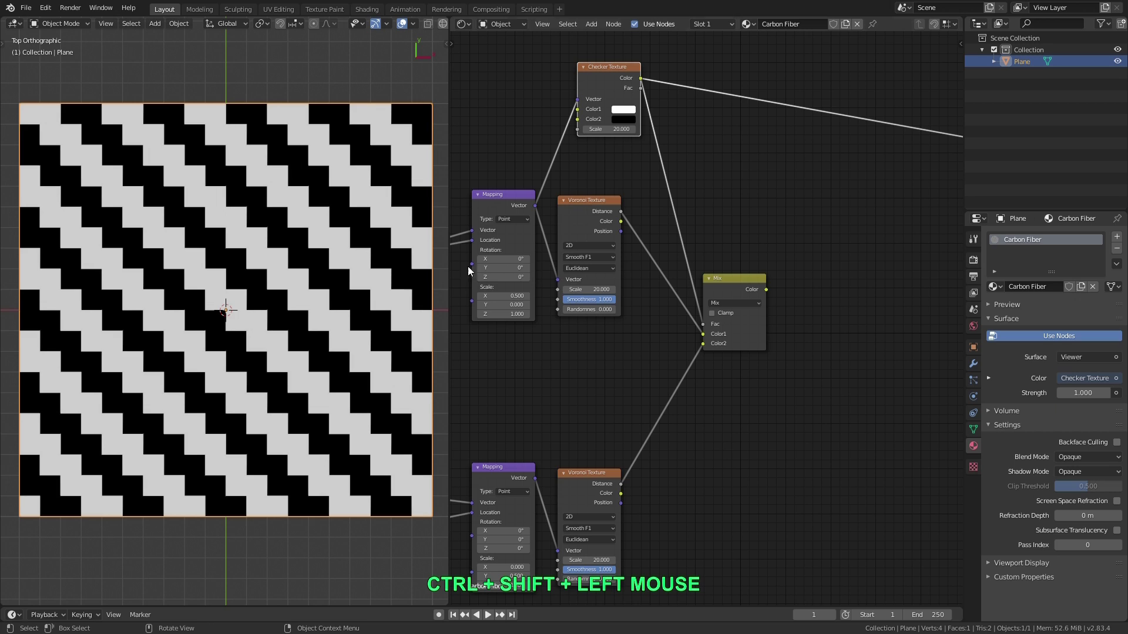
left_click(594, 205)
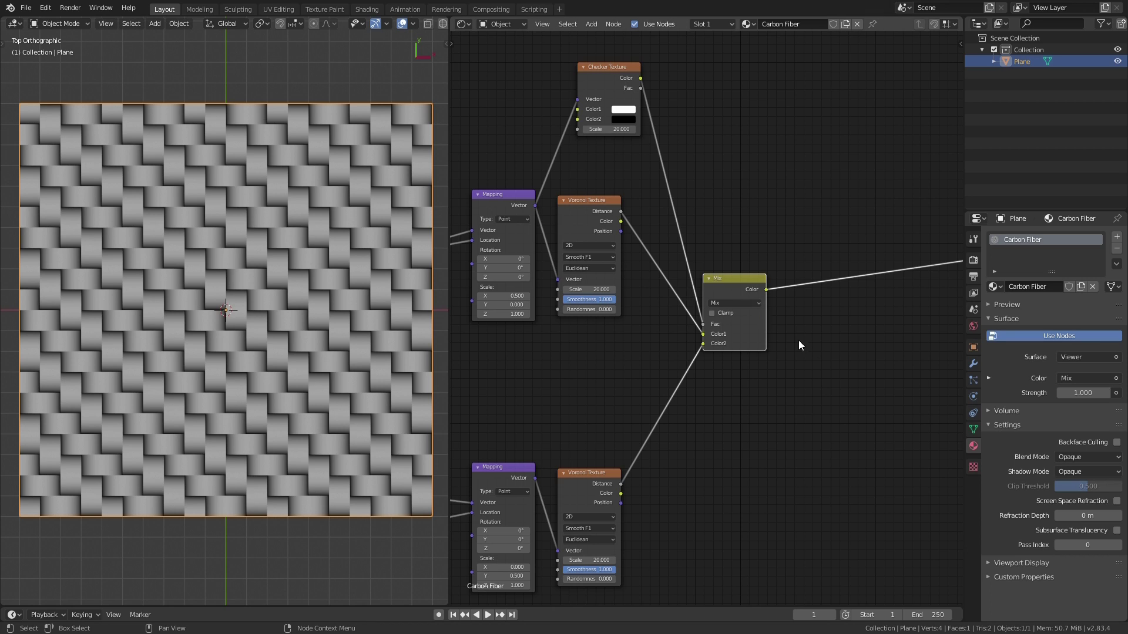
left_click(734, 279)
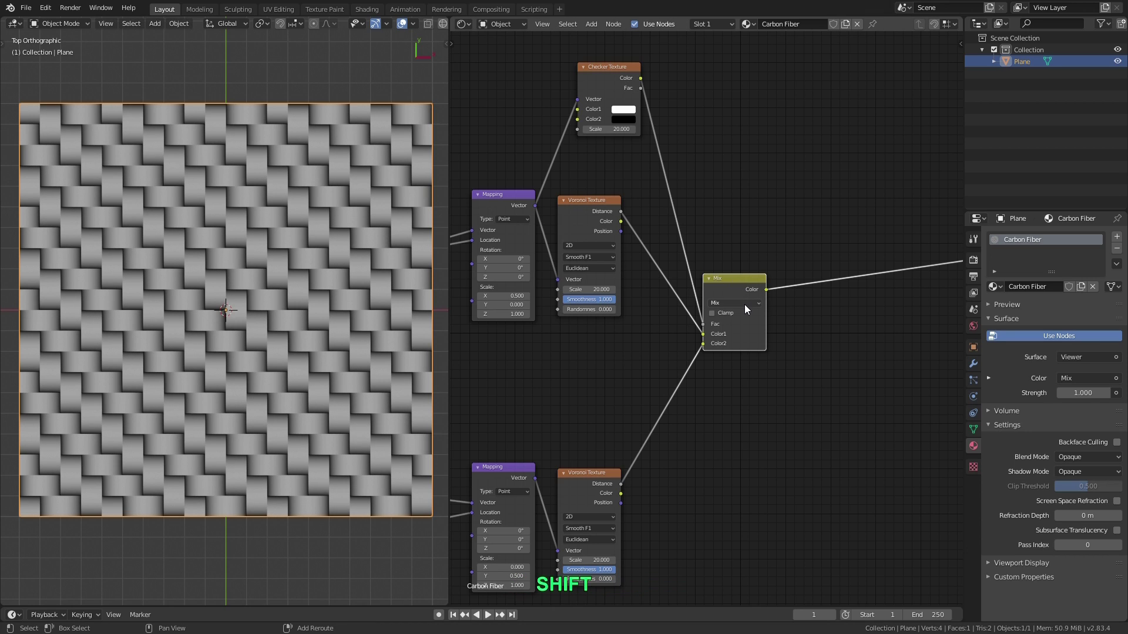
- Duplicate the Mix node, set both its colours to .0 near black, and preview the first Mix node
key("shift+d")
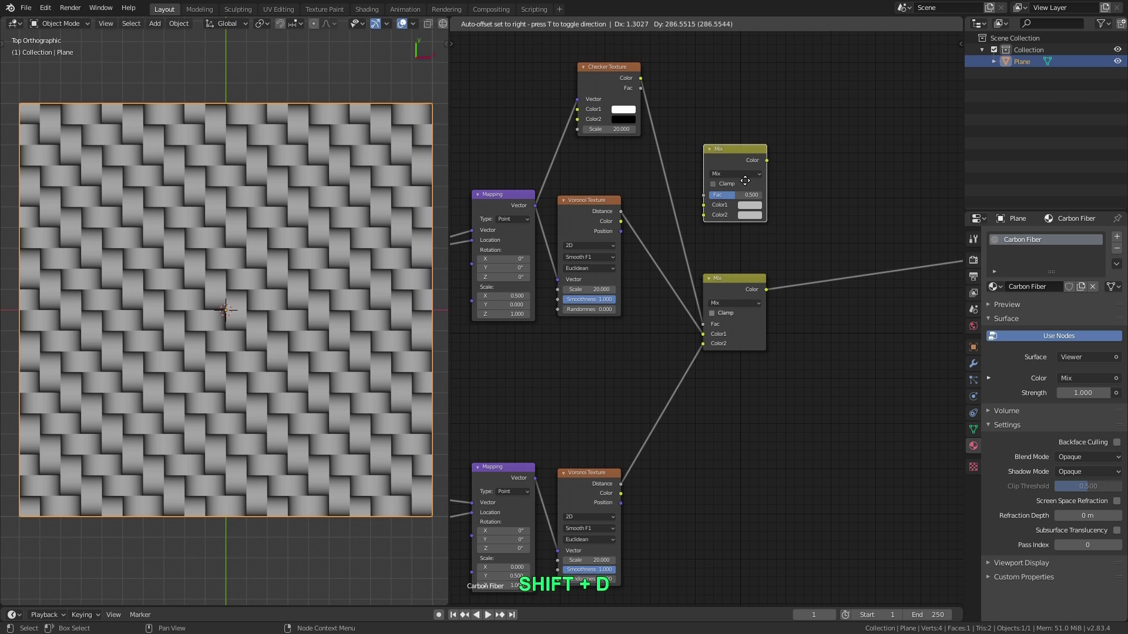
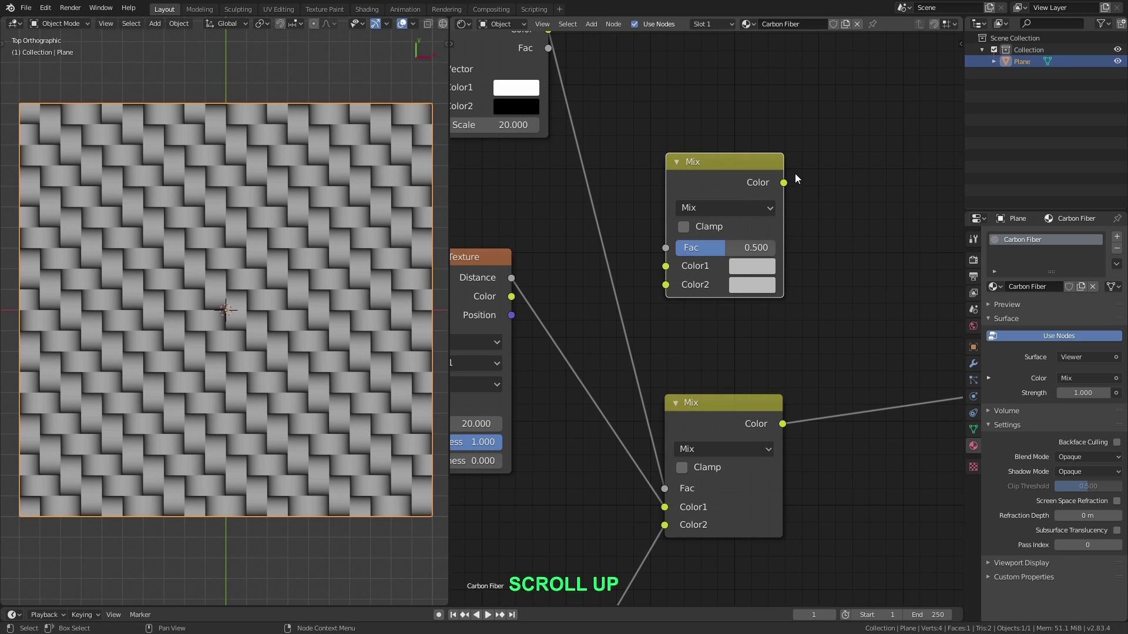
left_click(751, 269)
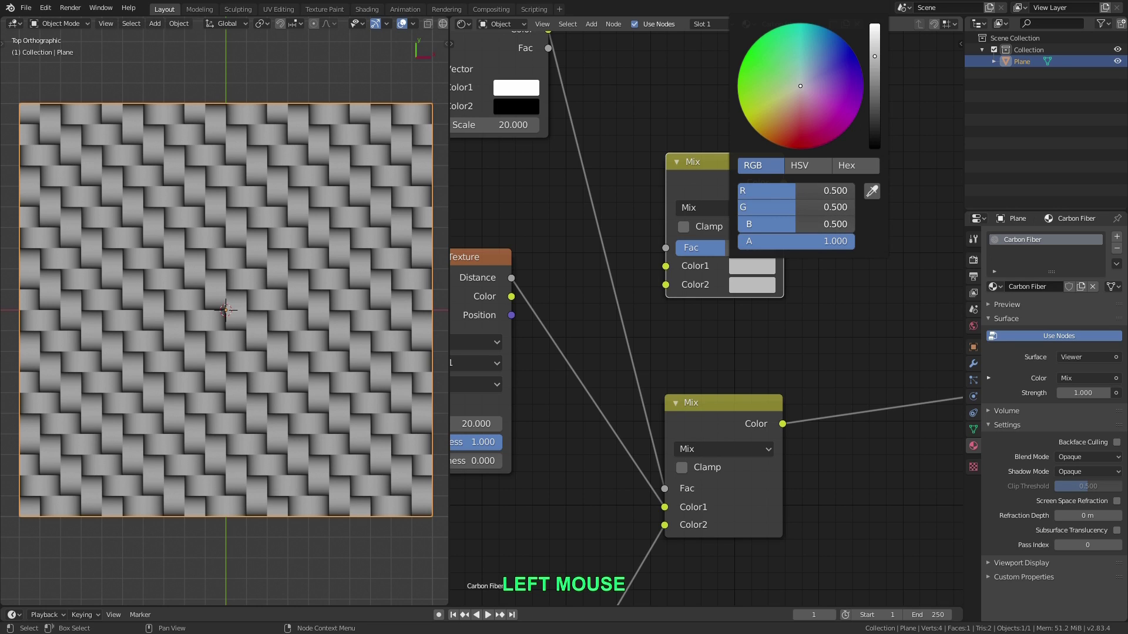
key("KP_Decimal")
key("KP_0")
key("Return")
left_click(747, 285)
key("KP_Decimal")
key("KP_0")
key("Return")
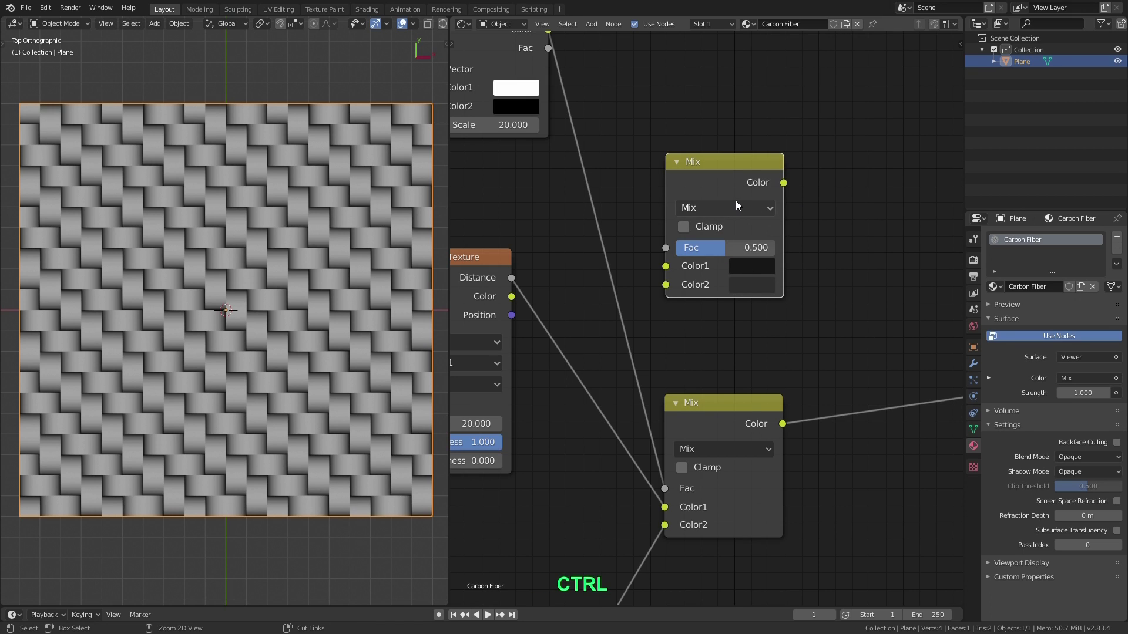
left_click(726, 166)
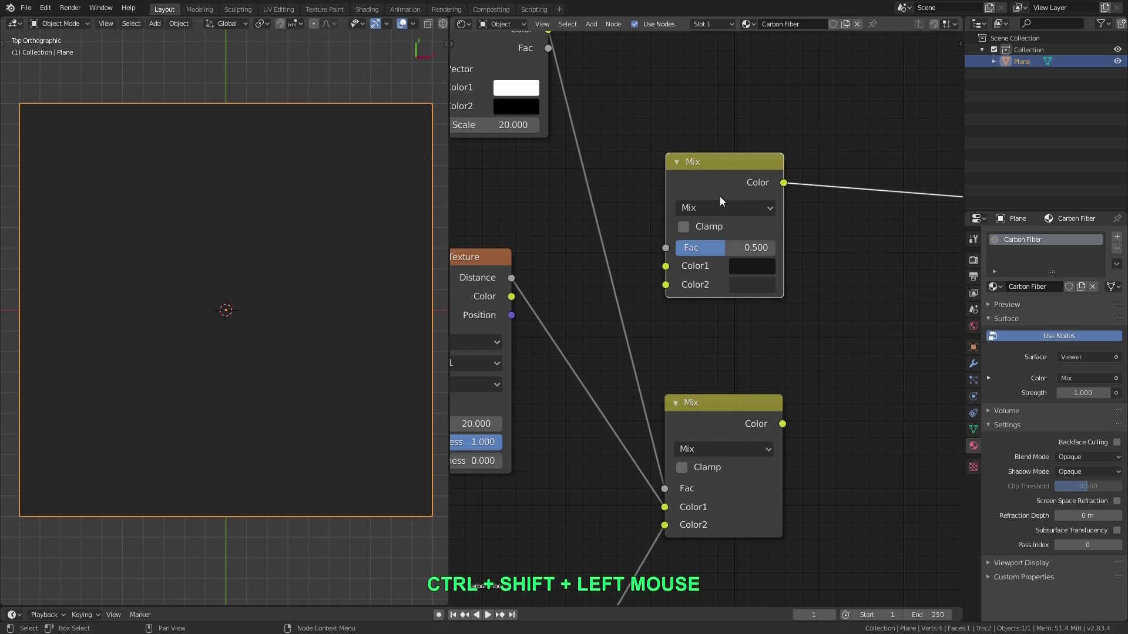
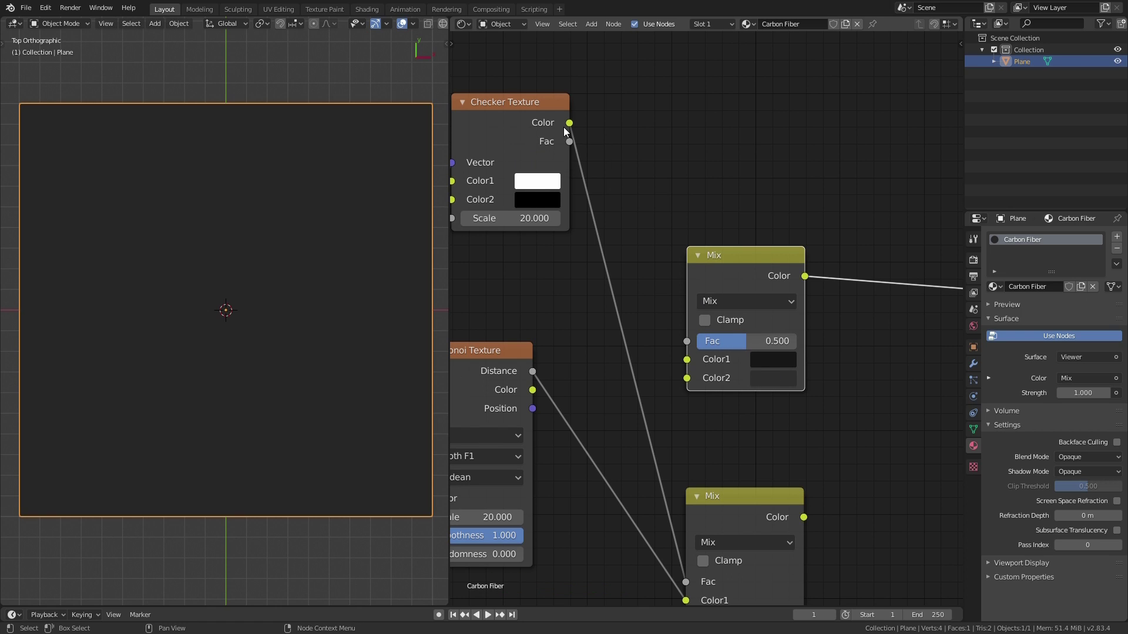
- Wire the checker Fac into the first Mix and combine both Mix outputs with a Multiply at factor 0.85
left_click(578, 126)
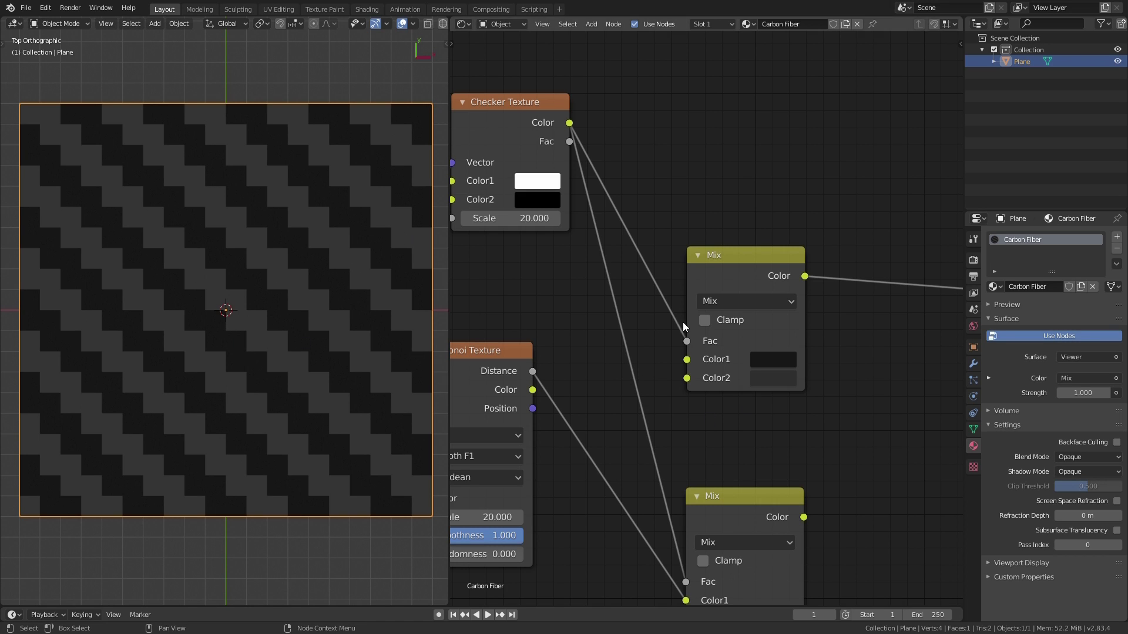
middle_click(759, 357)
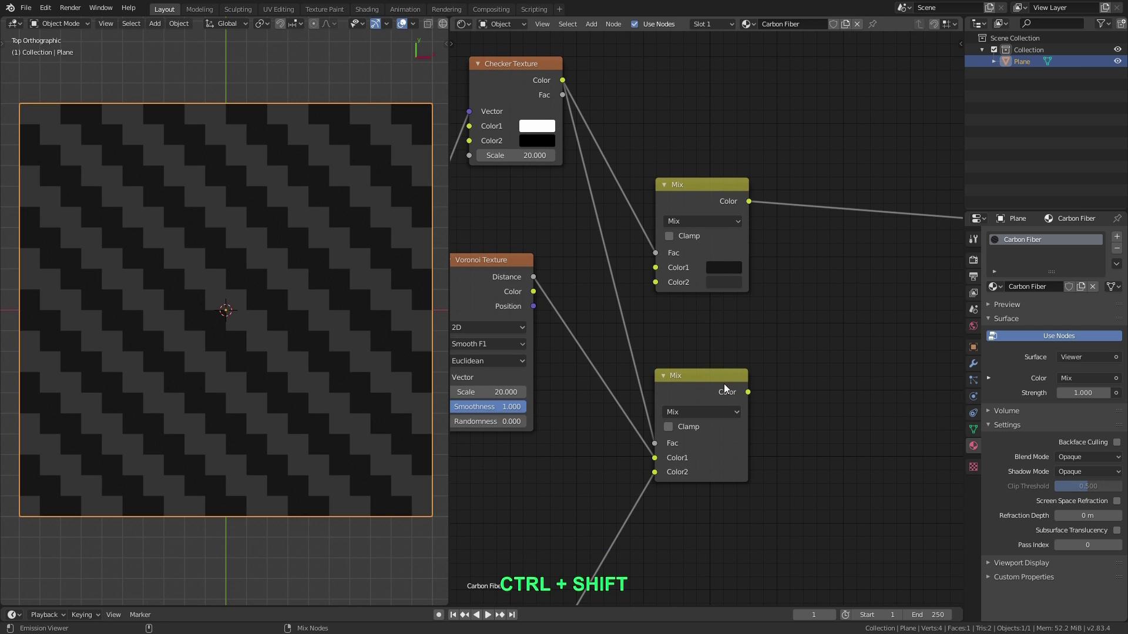
right_click(714, 393)
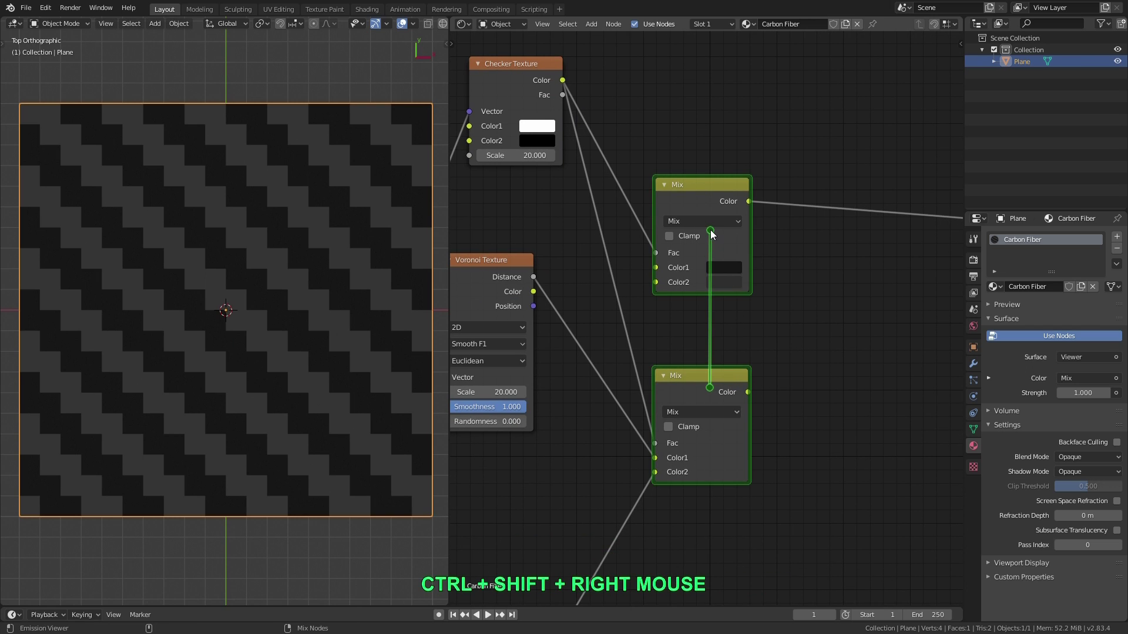
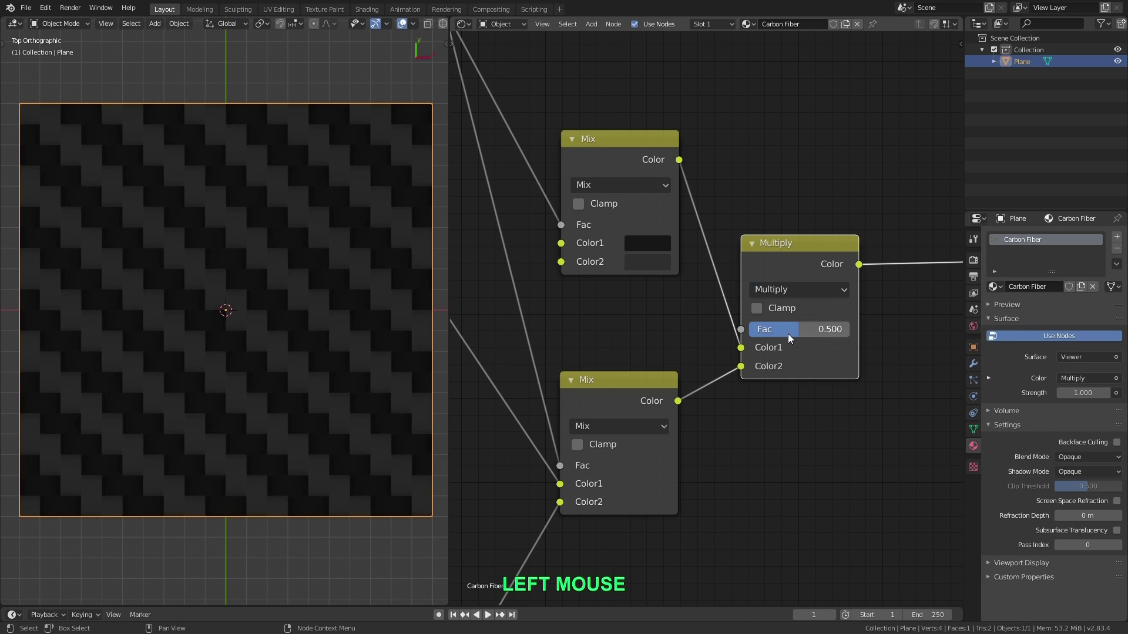
scroll("up", 3)
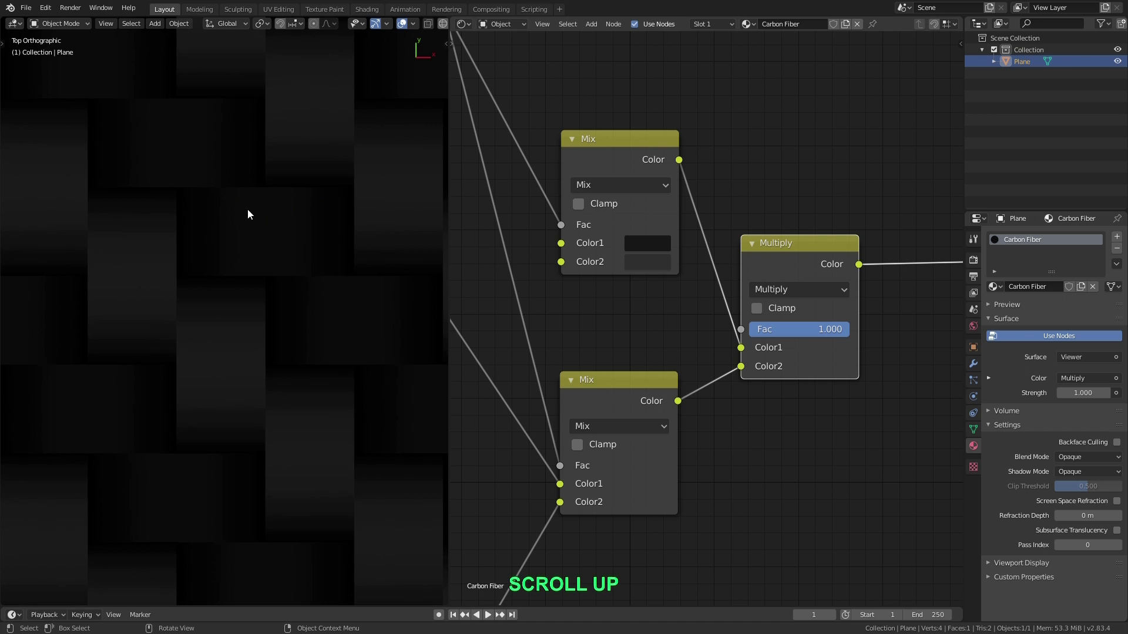
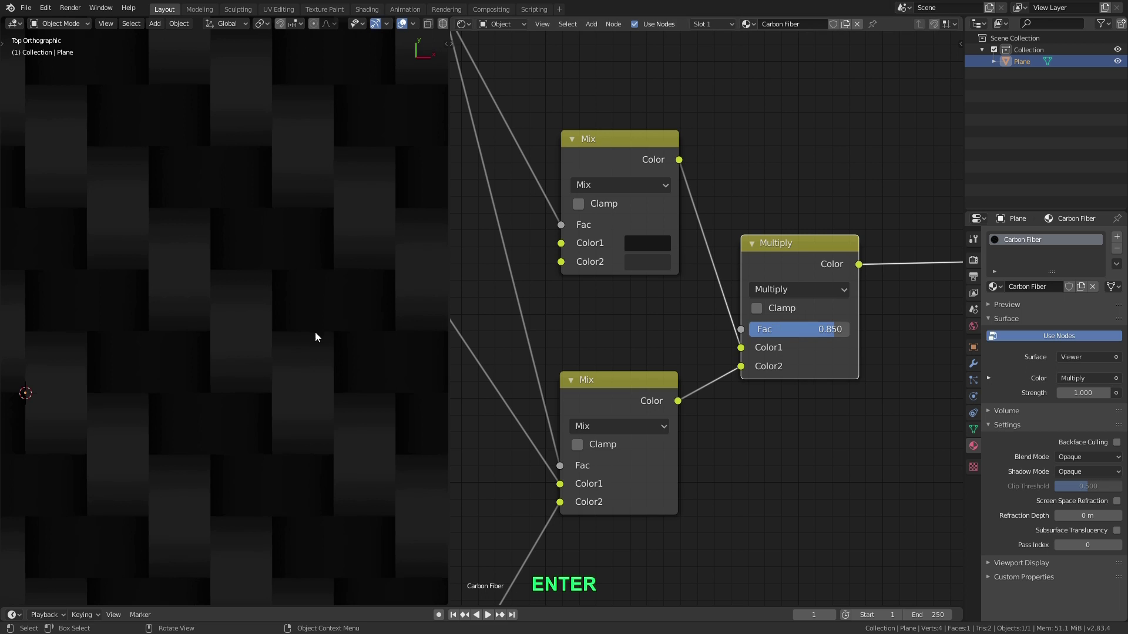
scroll("down", 3)
- Fit all nodes into the editor view and recentre on the darkened carbon-weave plane
middle_click(291, 313)
middle_click(276, 334)
middle_click(287, 295)
middle_click(299, 295)
scroll("down", 3)
key("KP_7")
middle_click(280, 294)
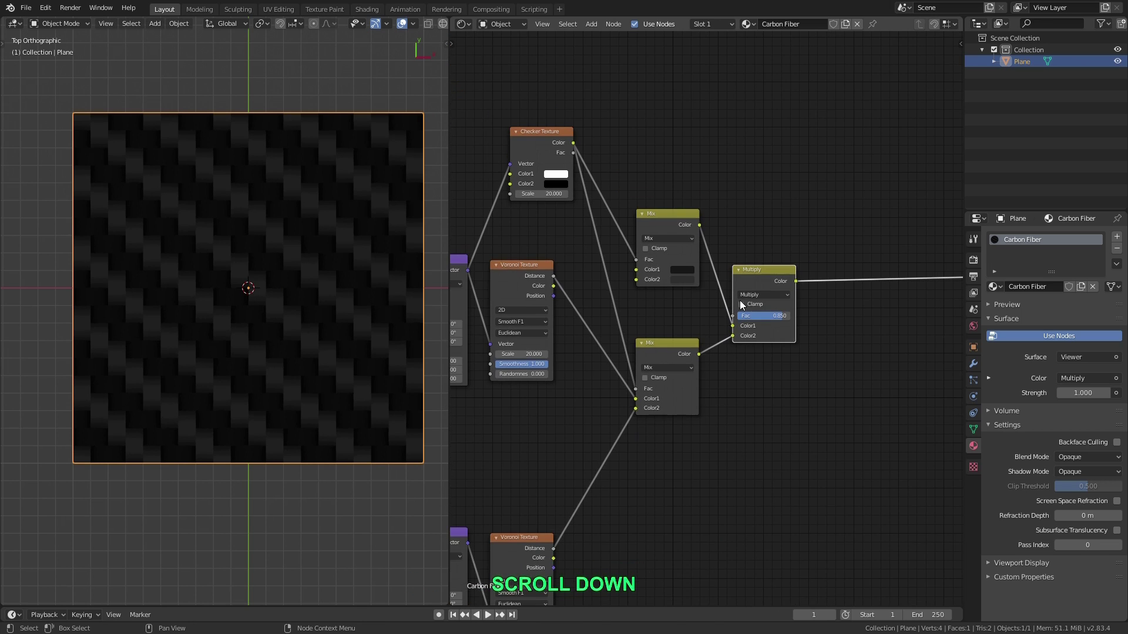
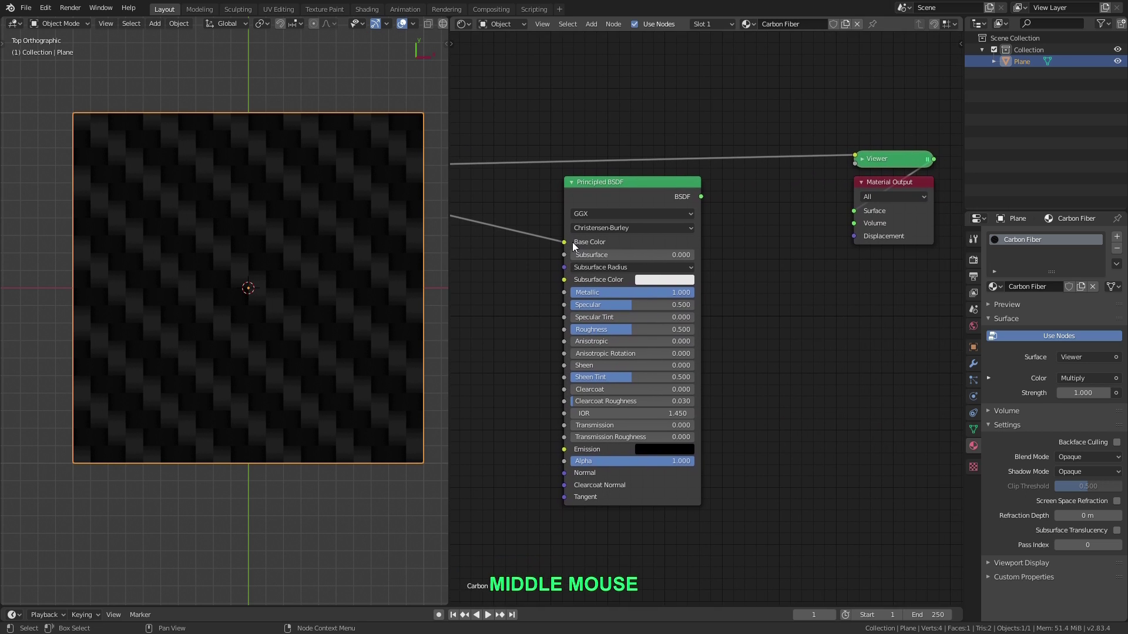
- Reconnect the Principled BSDF to the Material Output and inspect the glossy weave in perspective
left_click(652, 192)
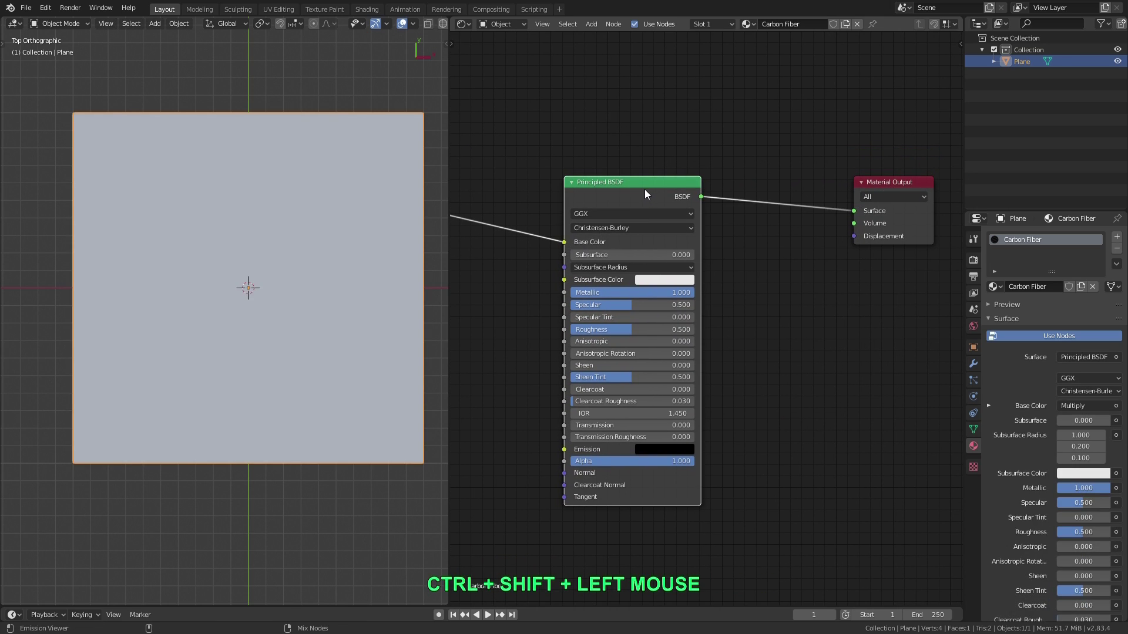
middle_click(222, 292)
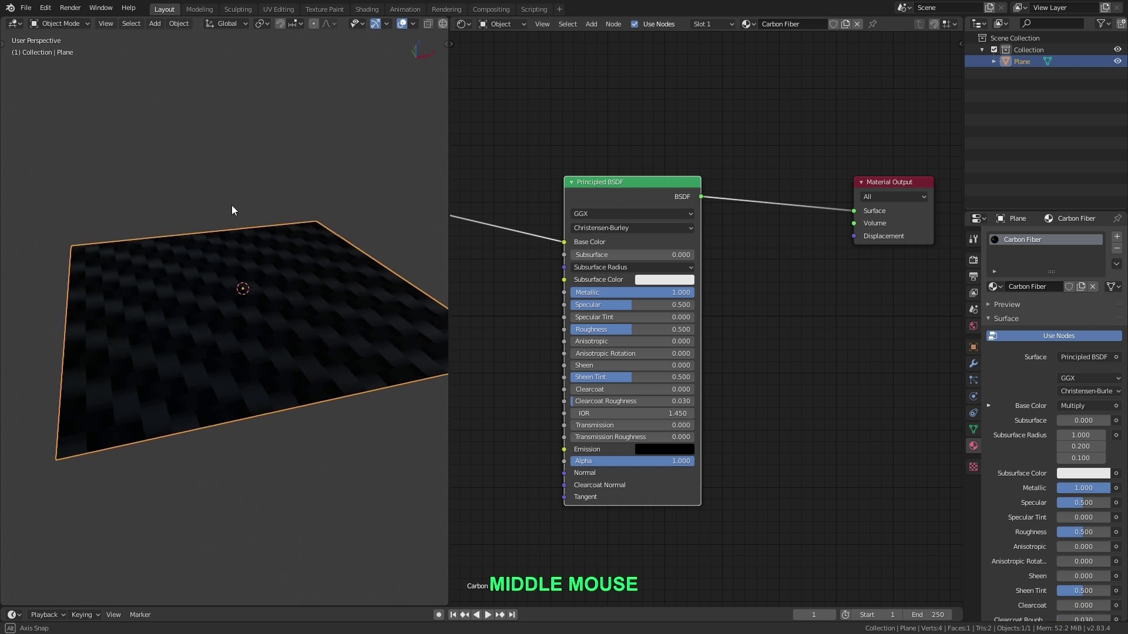
scroll("up", 3)
middle_click(207, 265)
middle_click(232, 251)
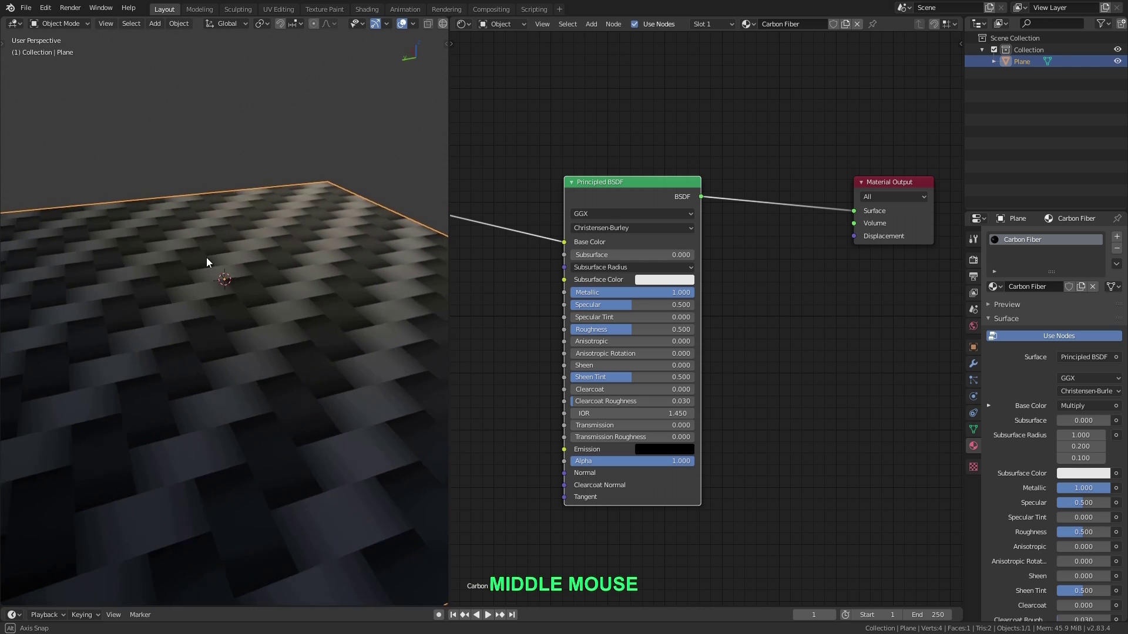
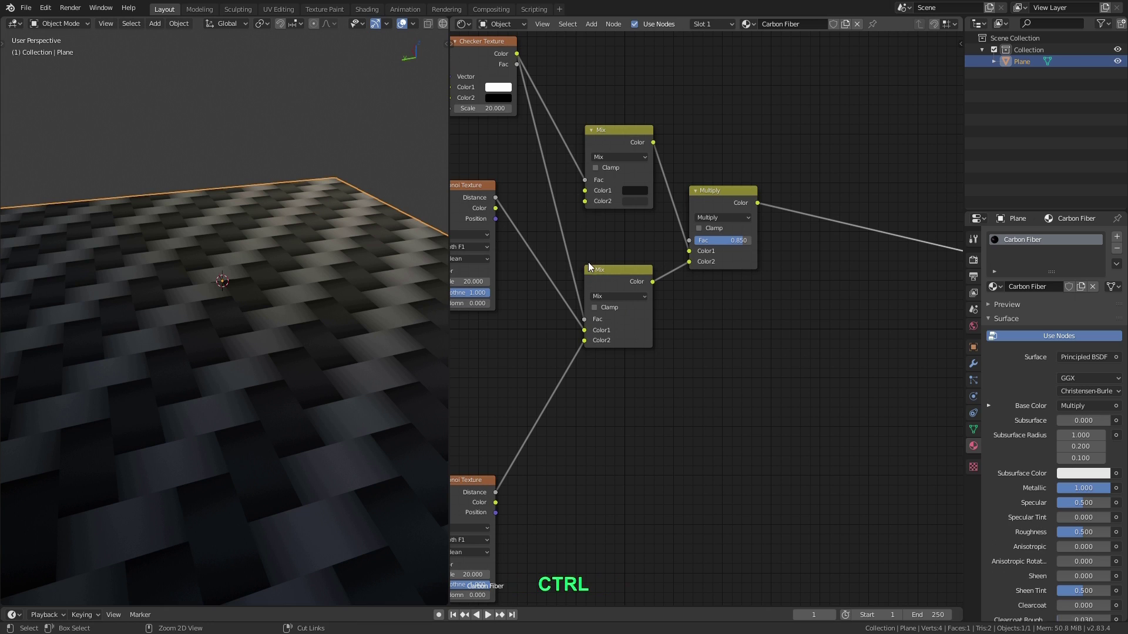
- Route the second Mix colour through a Bump node into the BSDF normal and preview the full shader
left_click(616, 278)
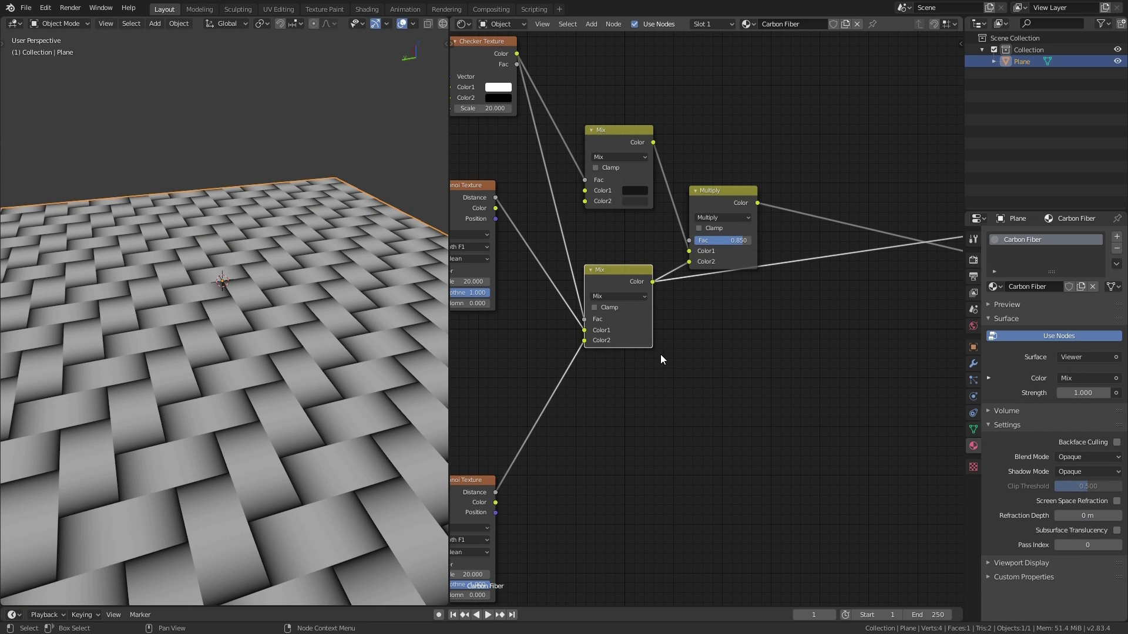
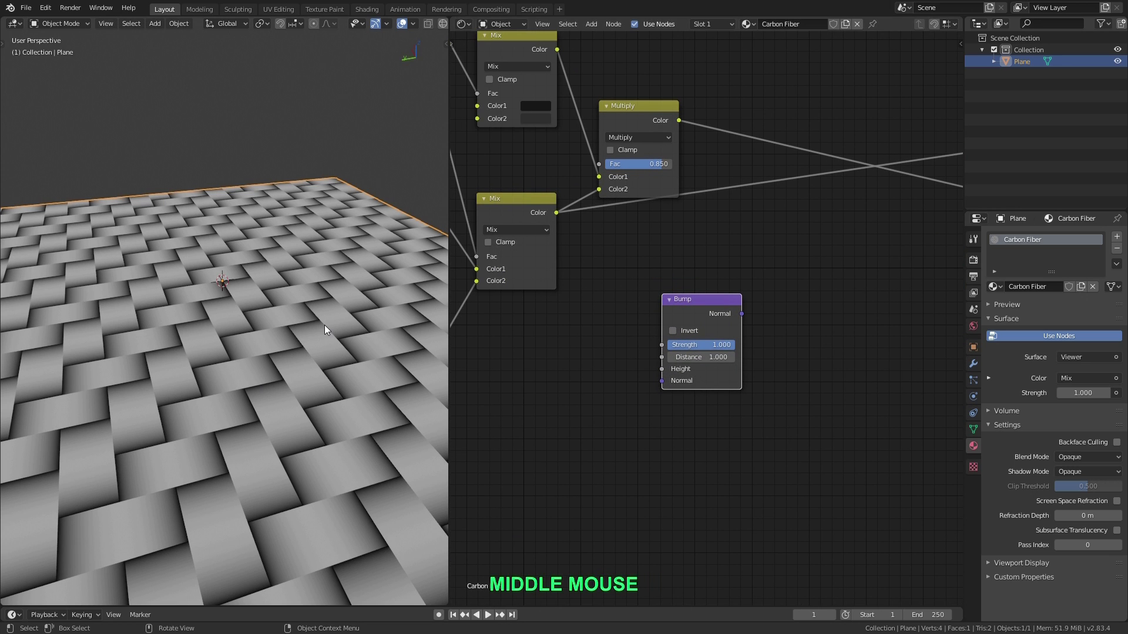
left_click(558, 217)
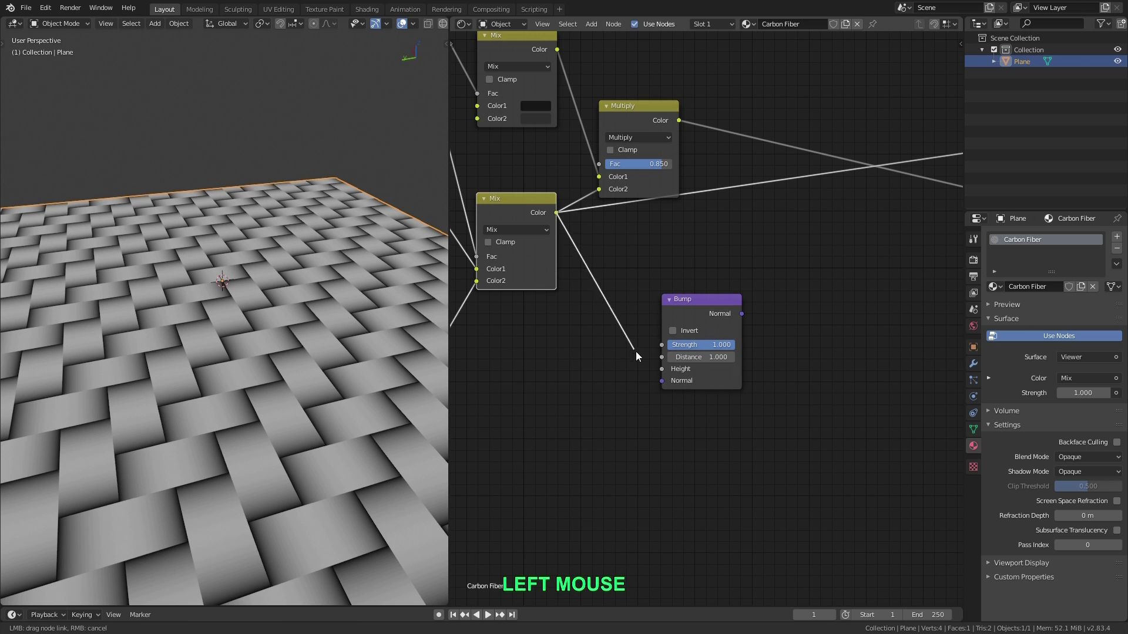
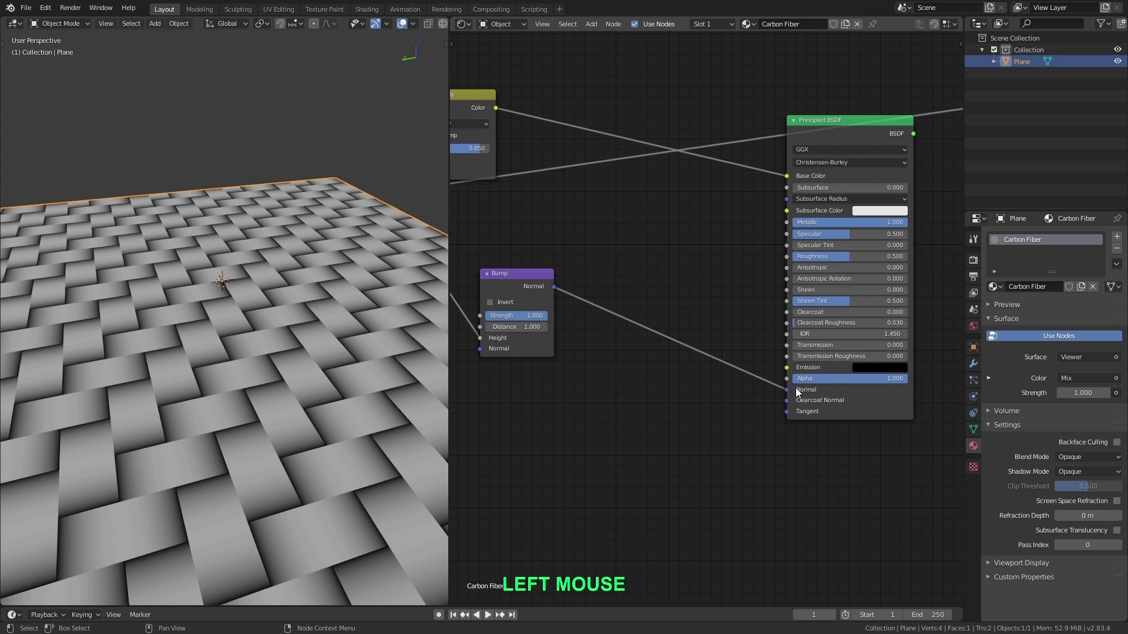
left_click(836, 122)
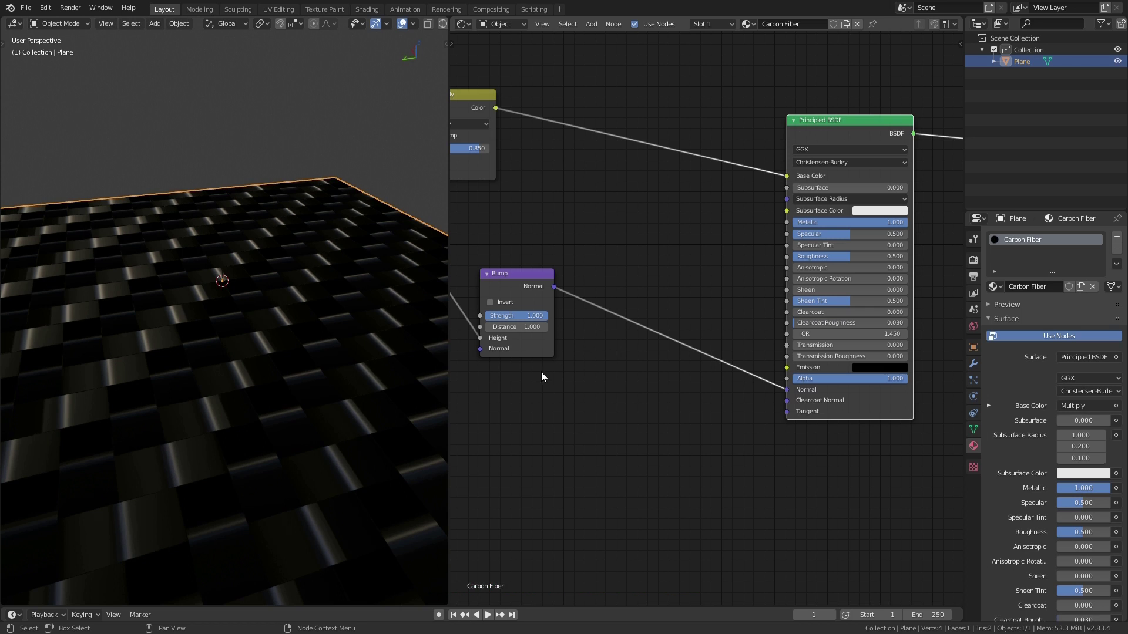
middle_click(284, 325)
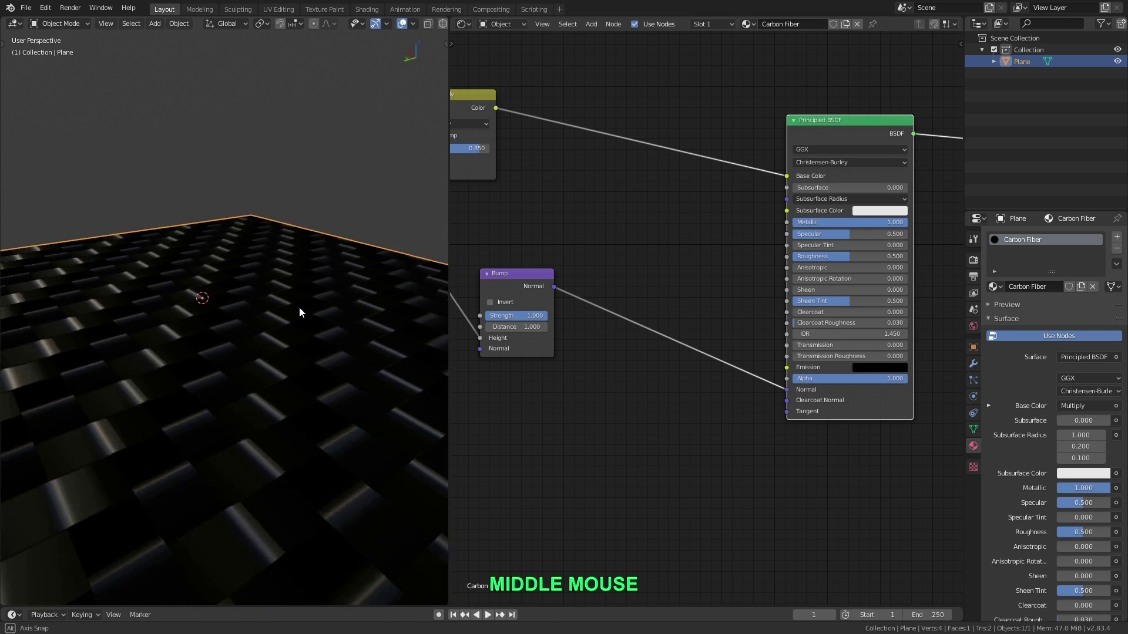
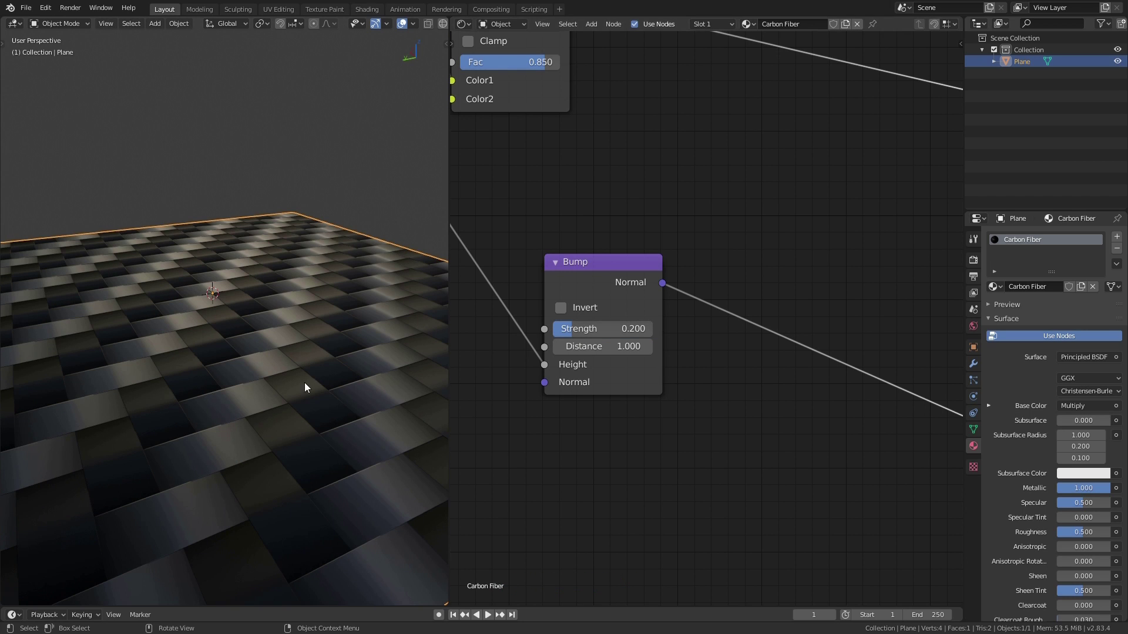
- Soften the Bump strength to 0.2 and inspect the subtle relief up close
scroll("up", 3)
middle_click(259, 374)
middle_click(276, 375)
middle_click(272, 379)
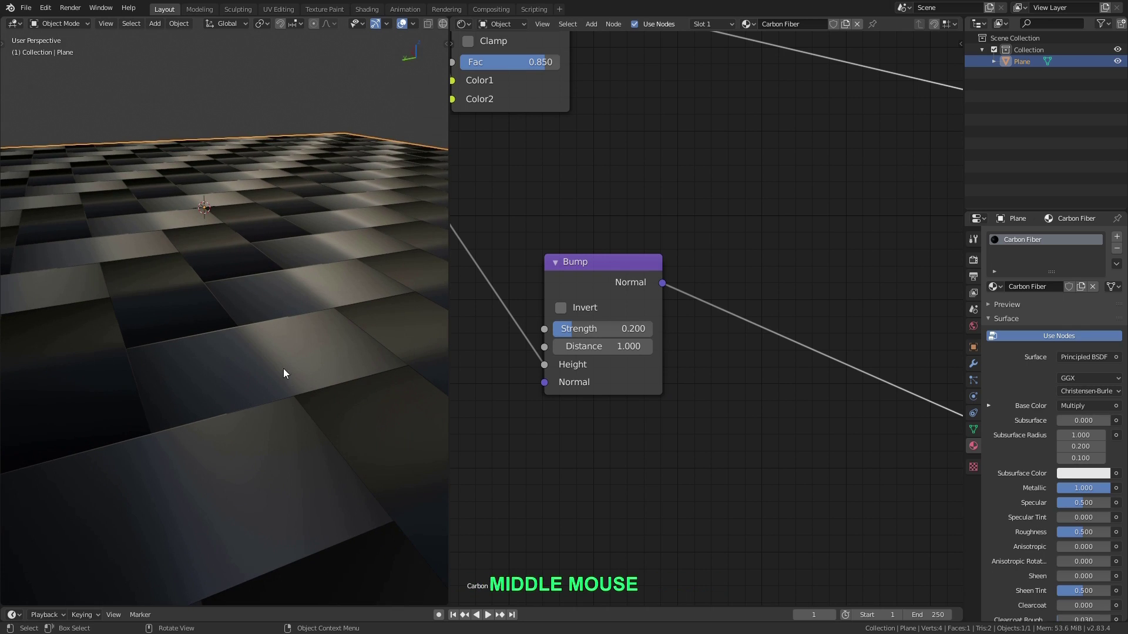
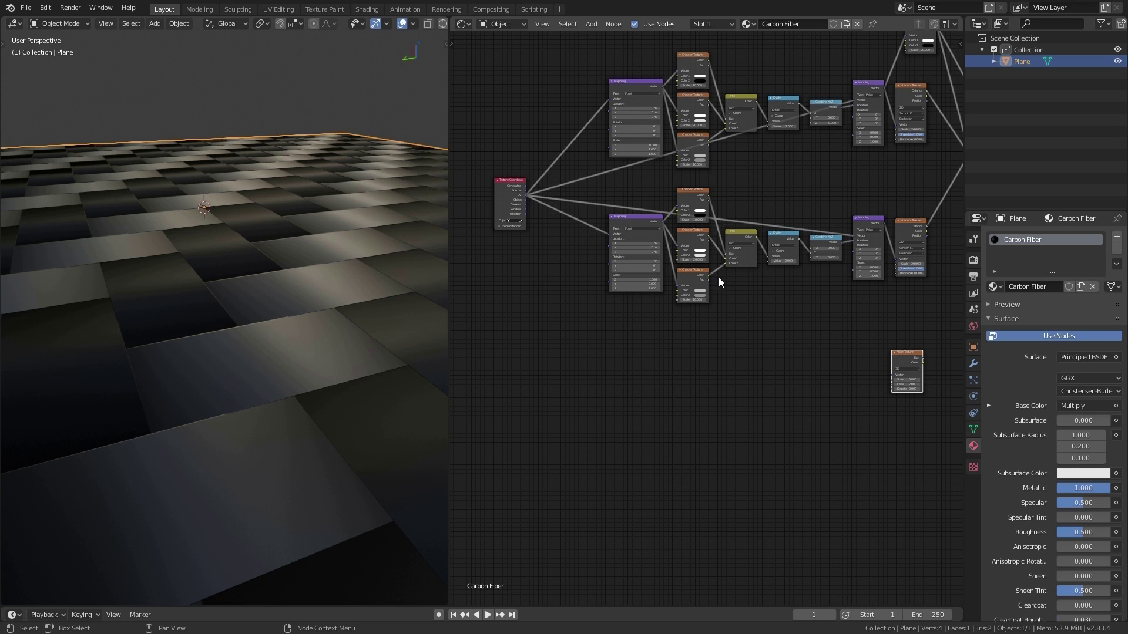
- Add a Noise Texture fed by UV coordinates through a Mapping node and preview it on the plane
scroll("up", 3)
key("shift+a")
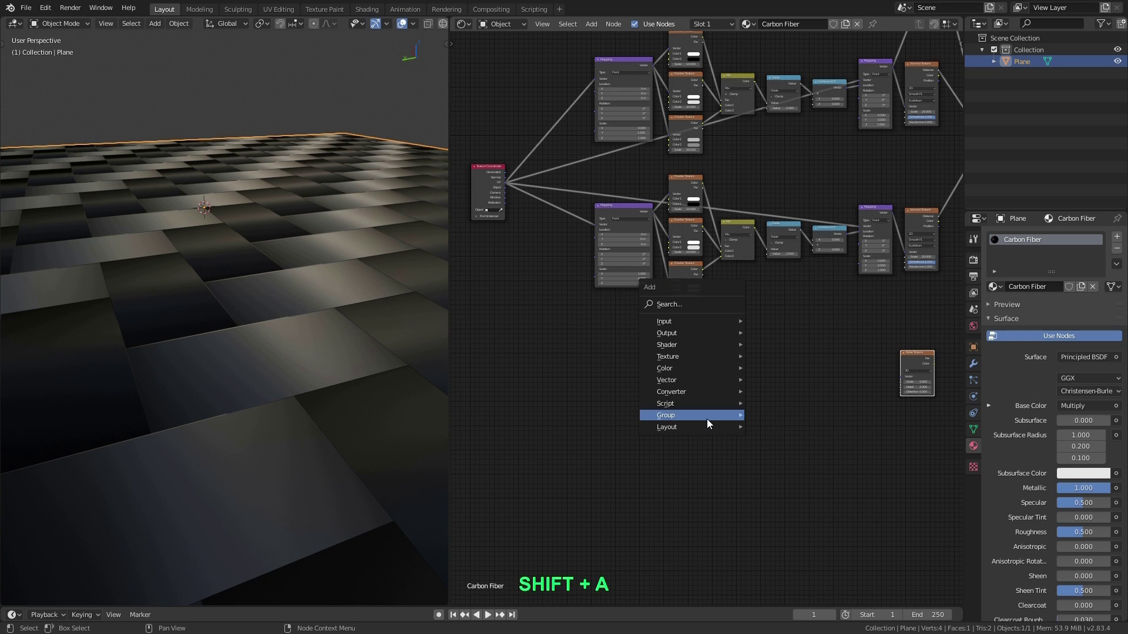
left_click(784, 443)
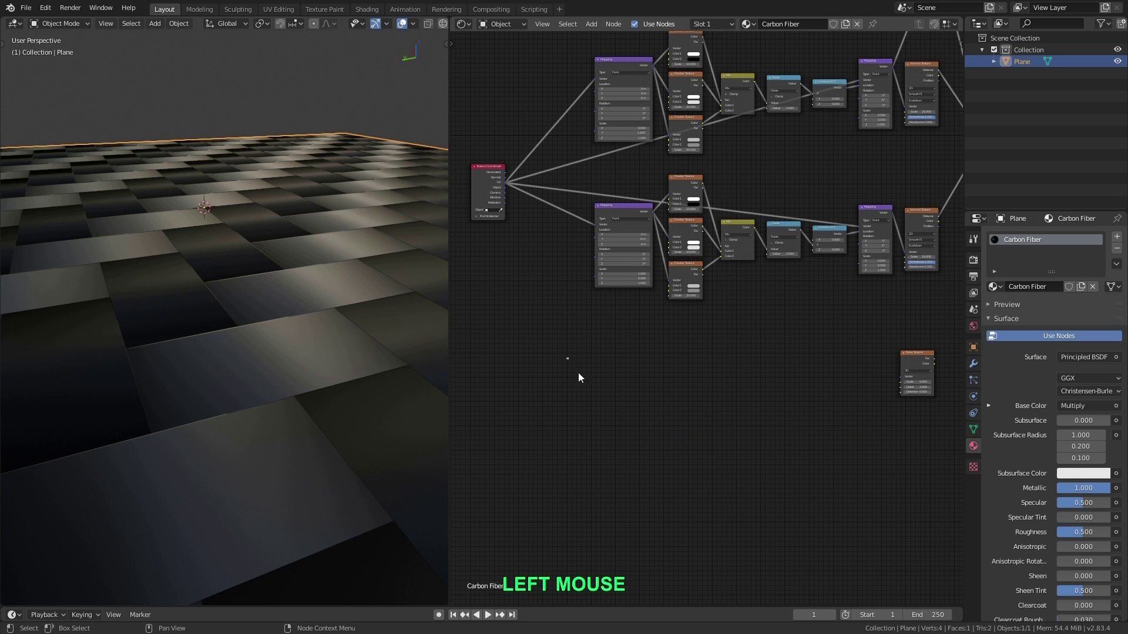
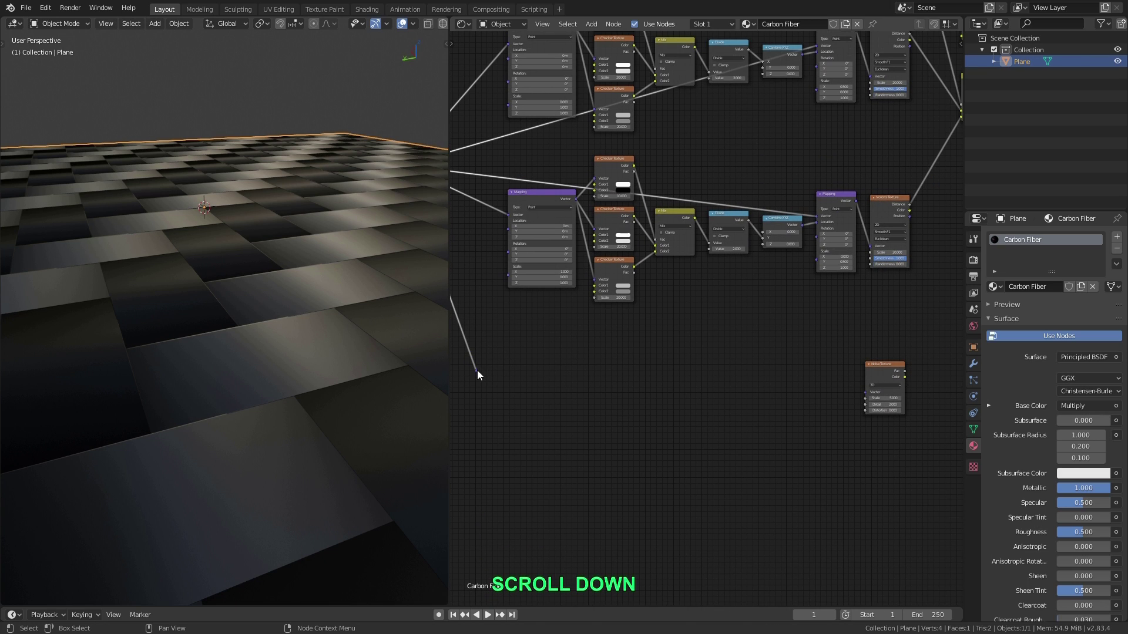
left_click(481, 373)
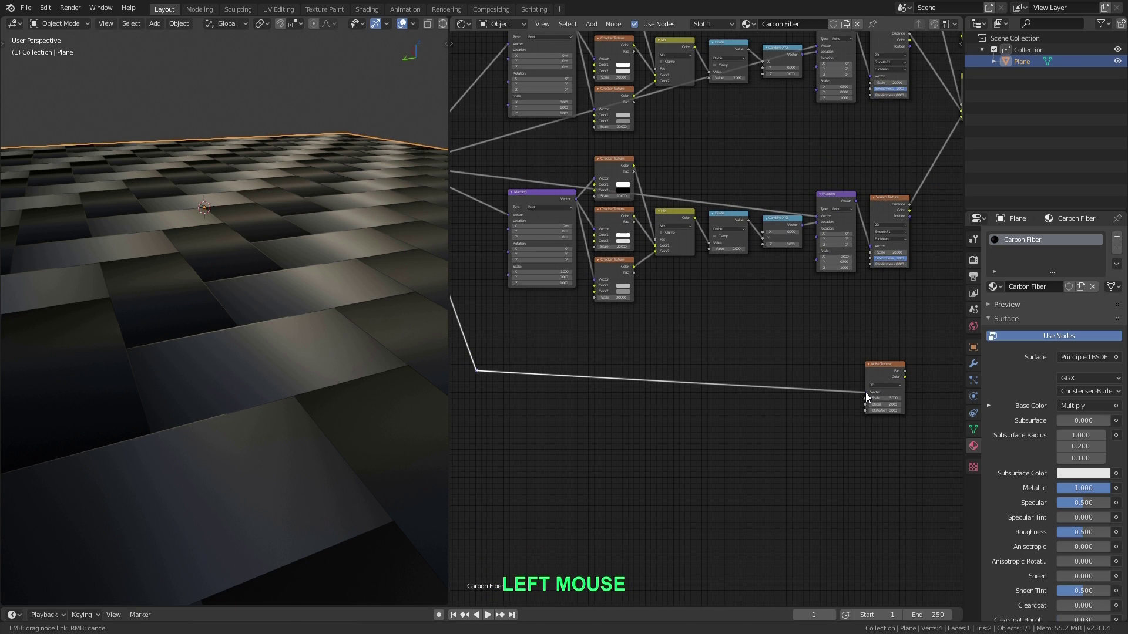
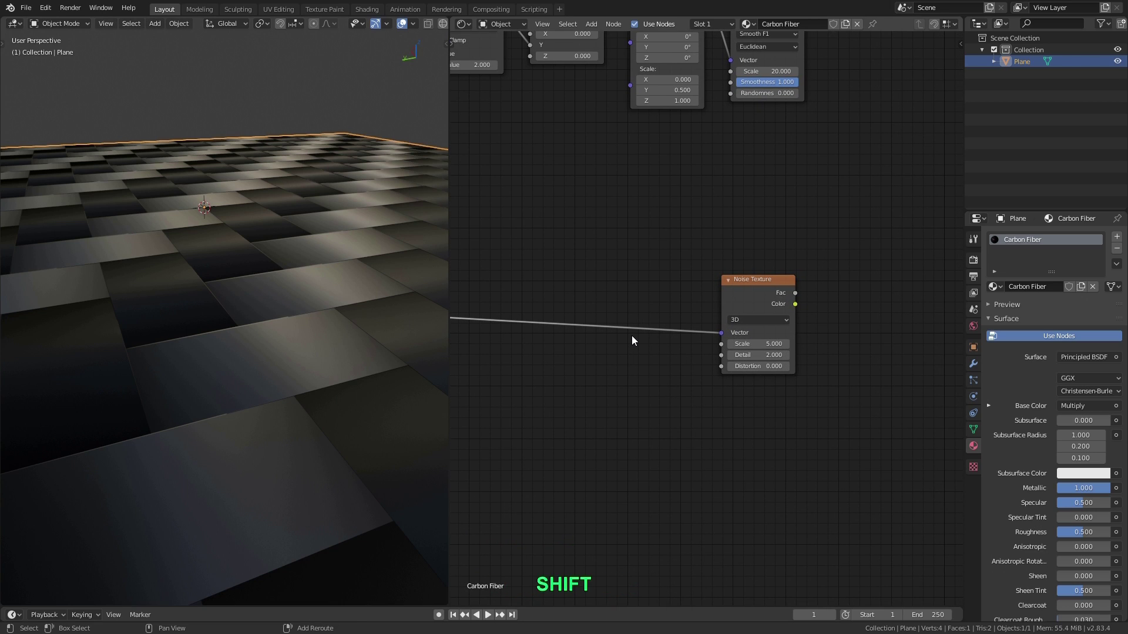
key("shift+a")
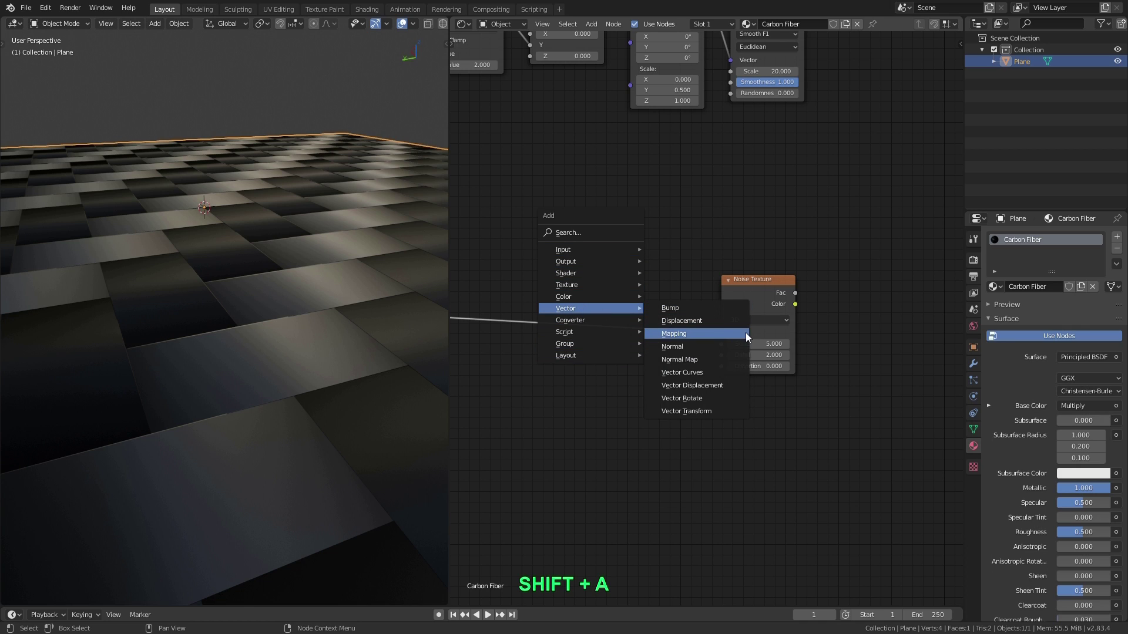
left_click(735, 340)
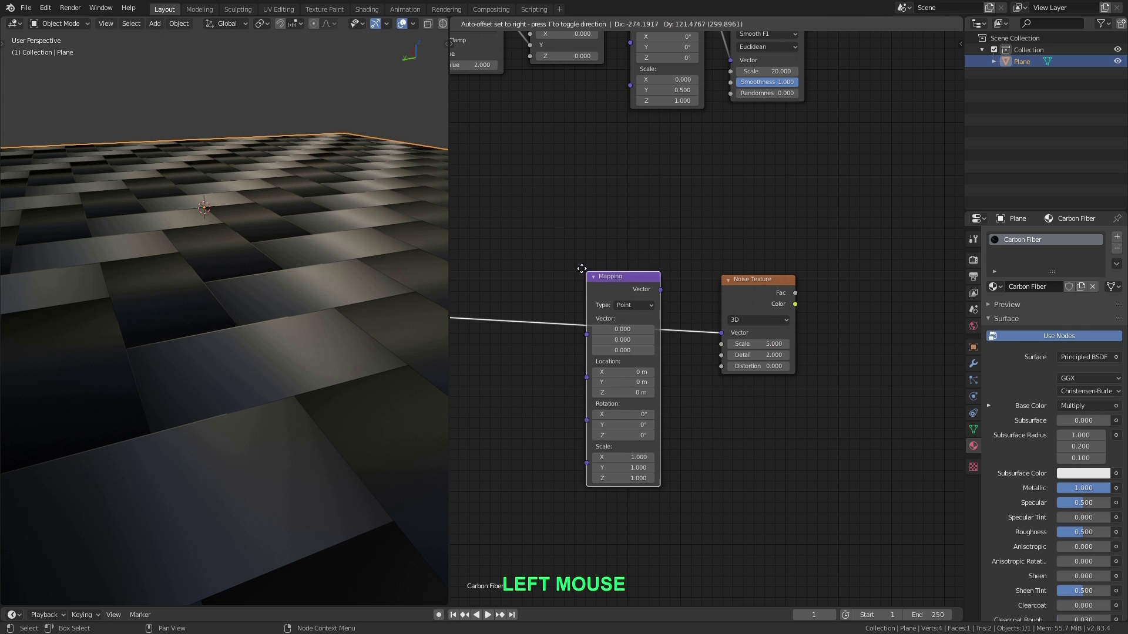
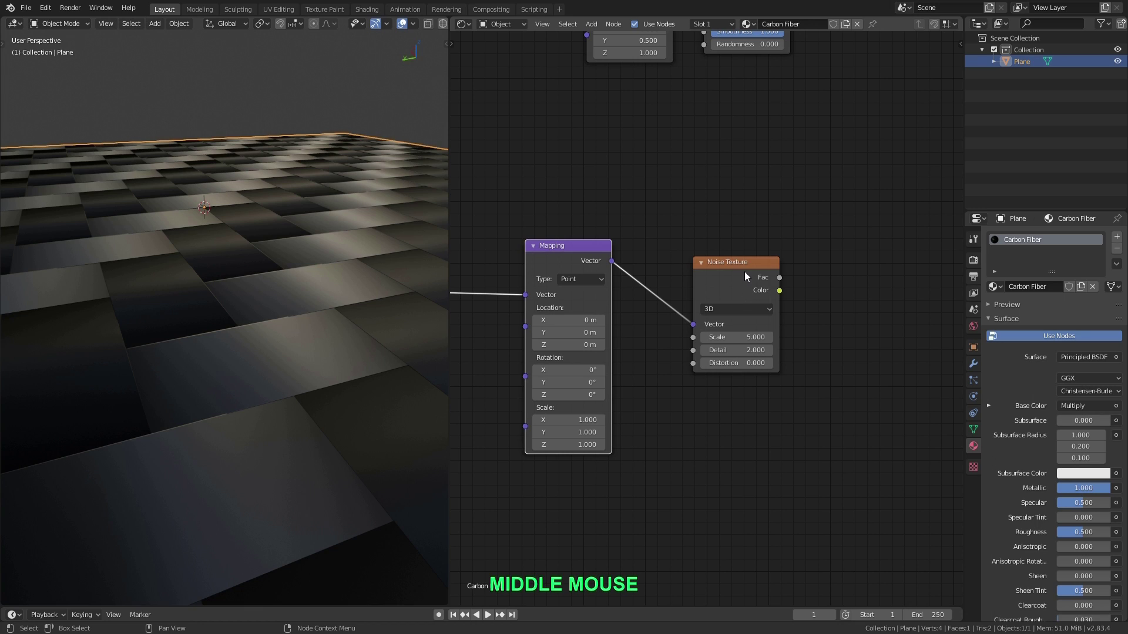
left_click(749, 269)
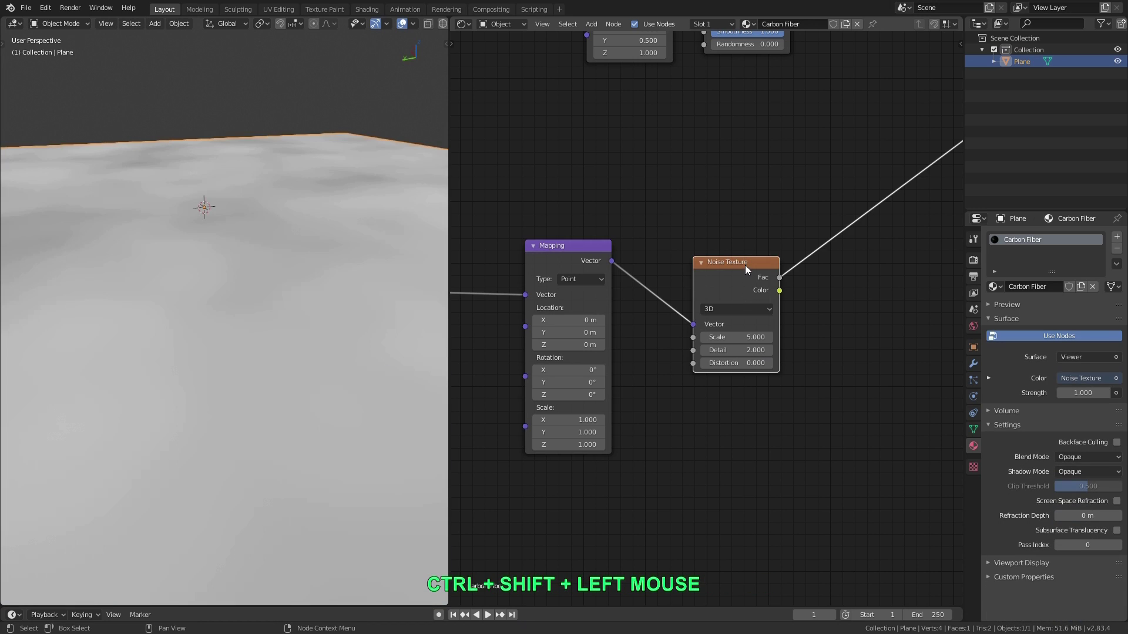
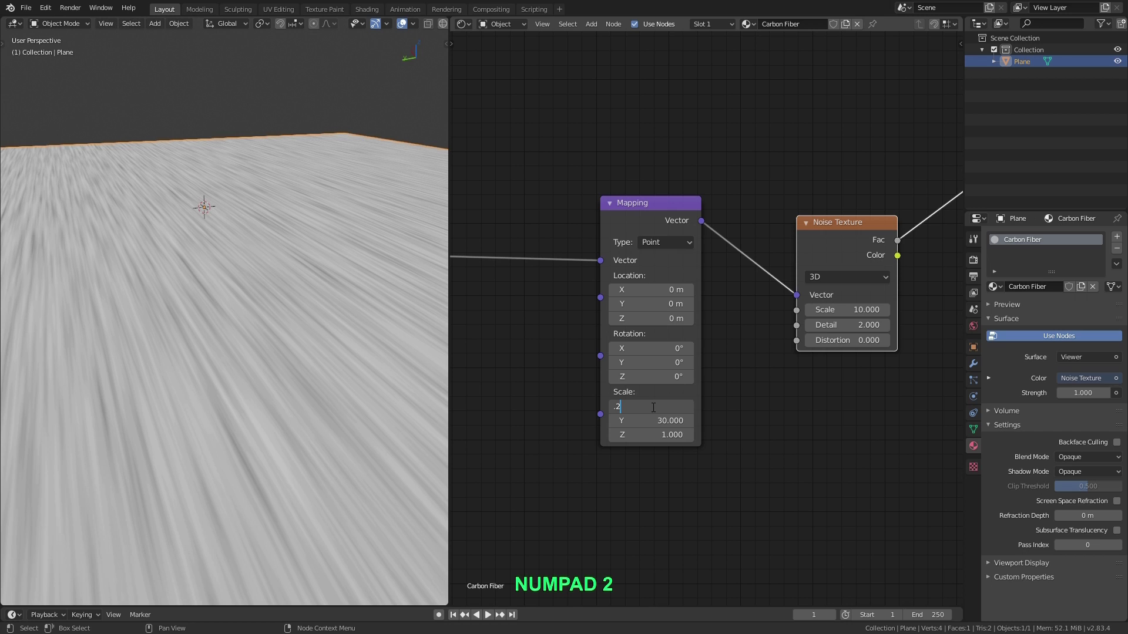
- Stretch the Mapping scale to X 0.2 by Y 30 so the noise becomes thin streaks
key("Return")
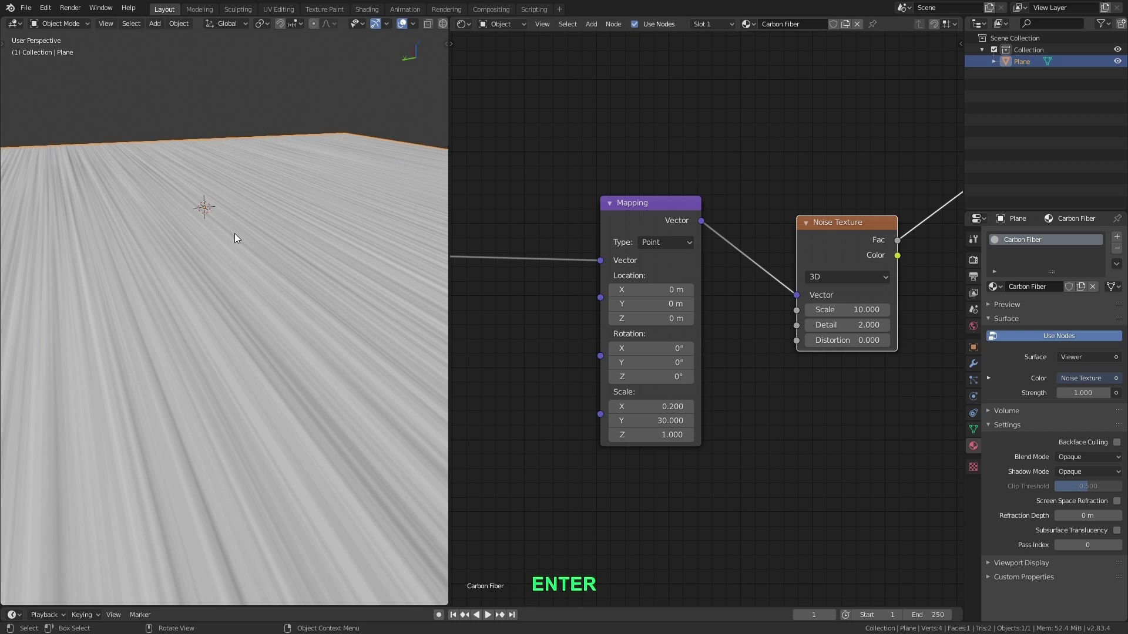
scroll("down", 3)
middle_click(232, 239)
middle_click(228, 248)
middle_click(254, 298)
middle_click(282, 300)
middle_click(269, 289)
middle_click(250, 293)
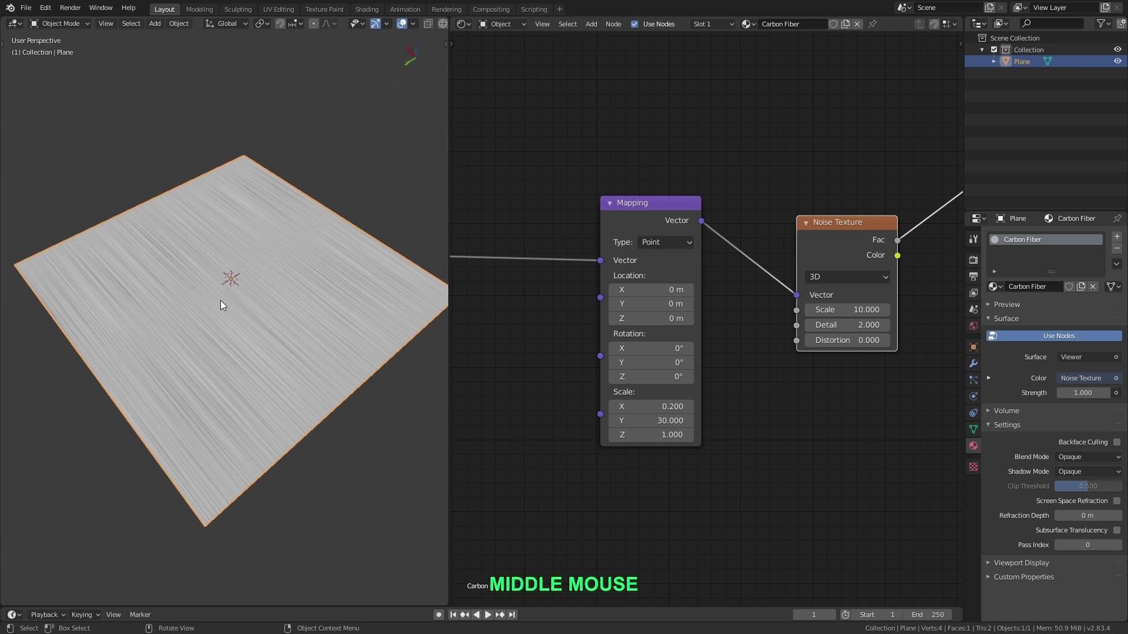
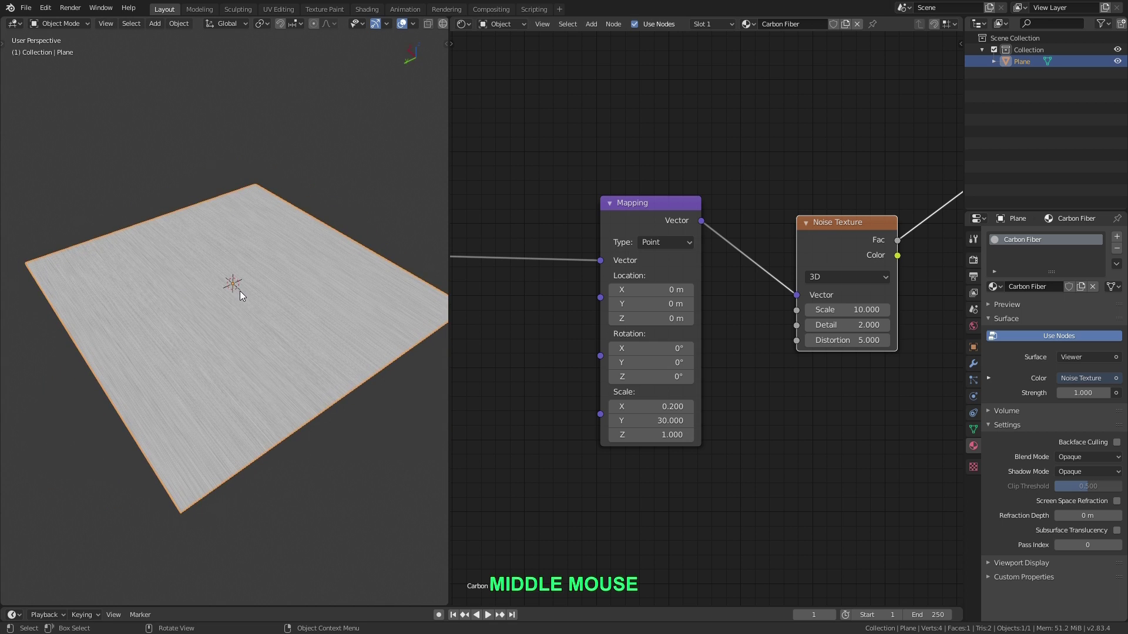
- Set the noise Scale 10 and Distortion 5, then duplicate the Mapping and Noise pair
scroll("up", 3)
middle_click(242, 300)
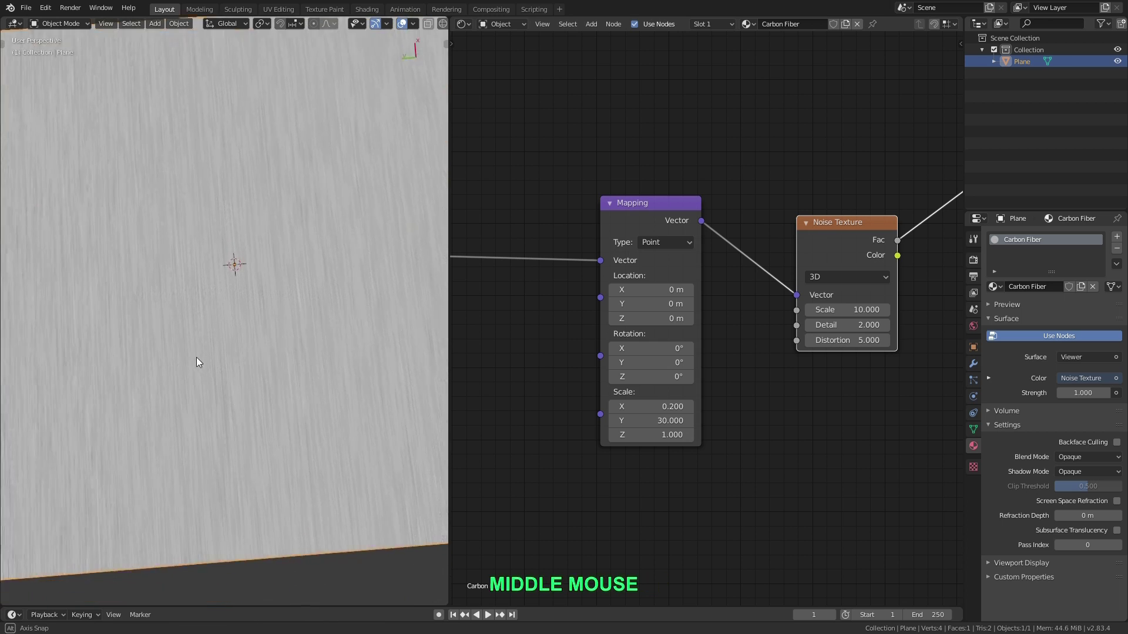
middle_click(246, 290)
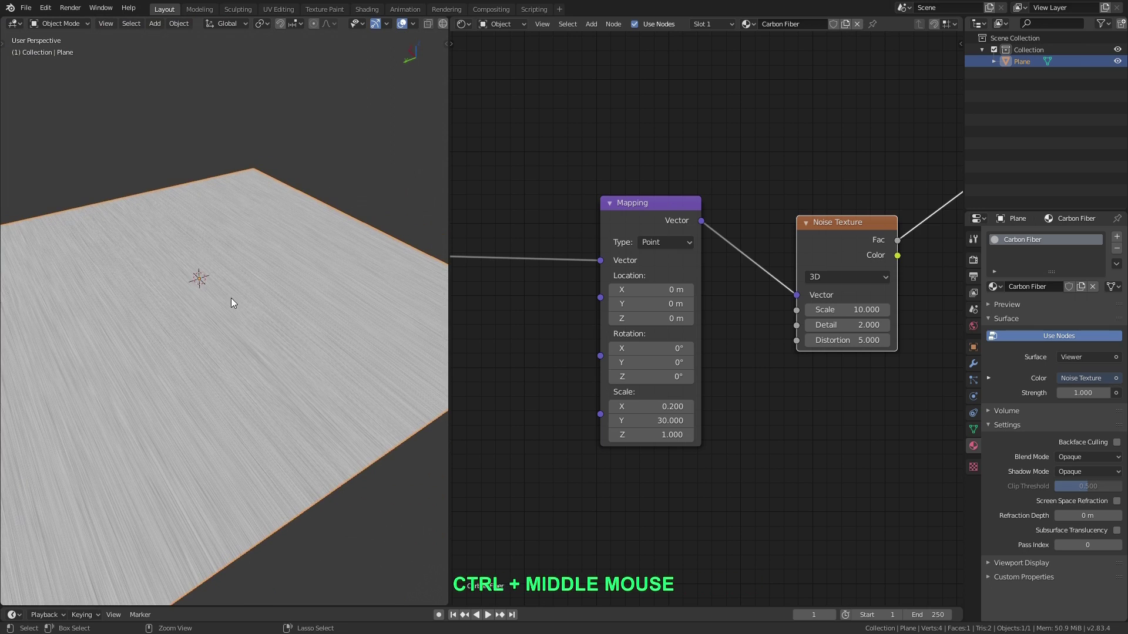
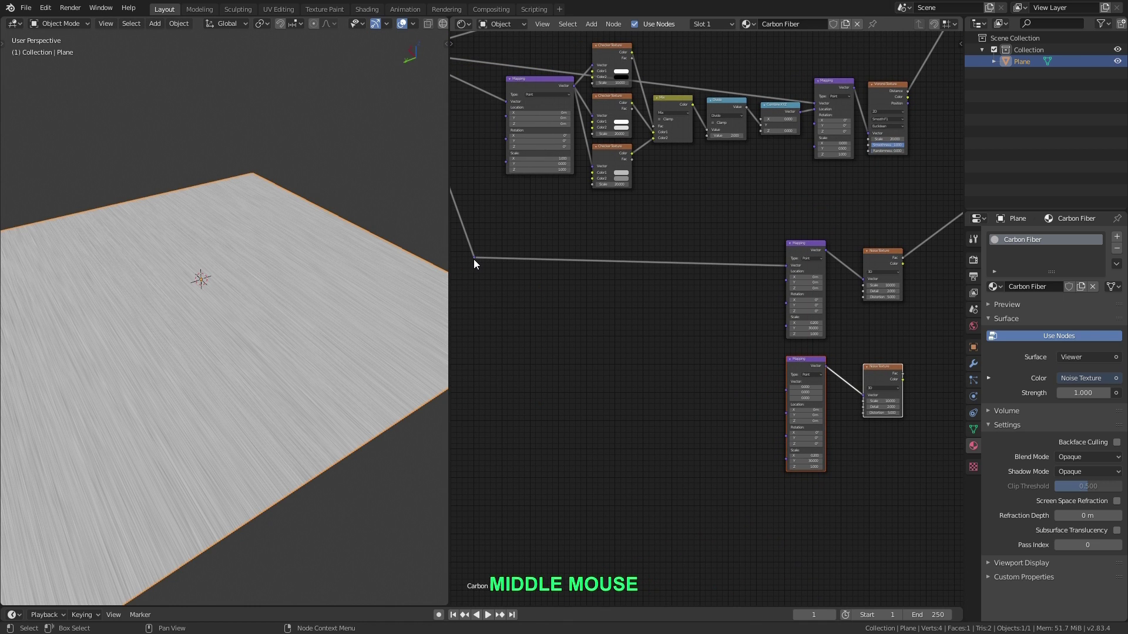
- Feed UV into the duplicate Mapping scaled 30 by 0.2 and join both noise Facs in a MixRGB node
left_click(477, 264)
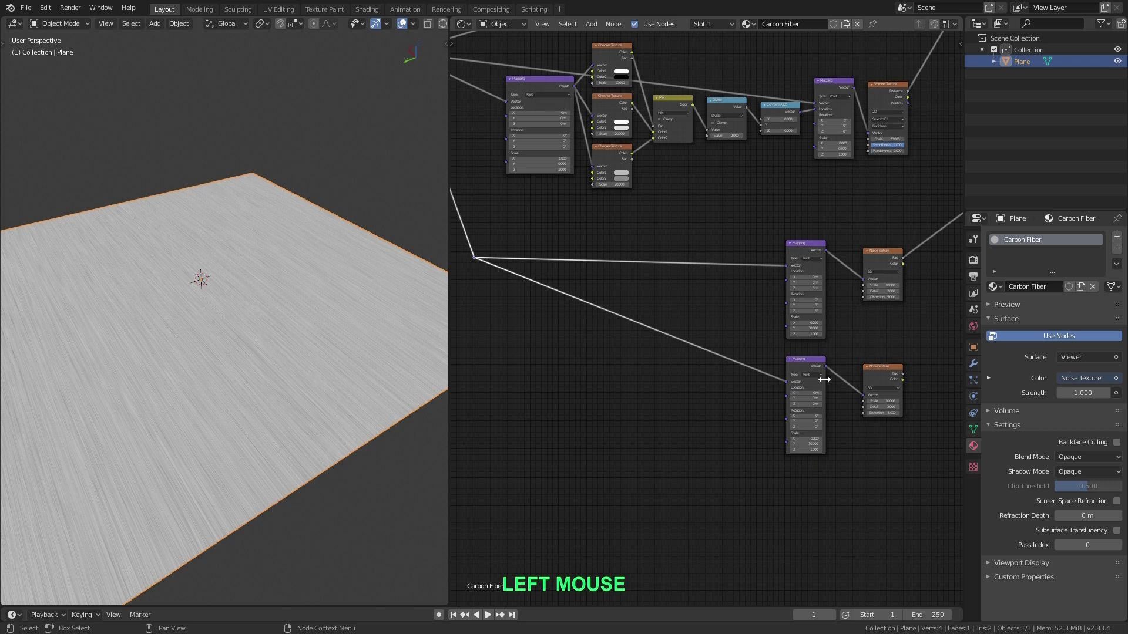
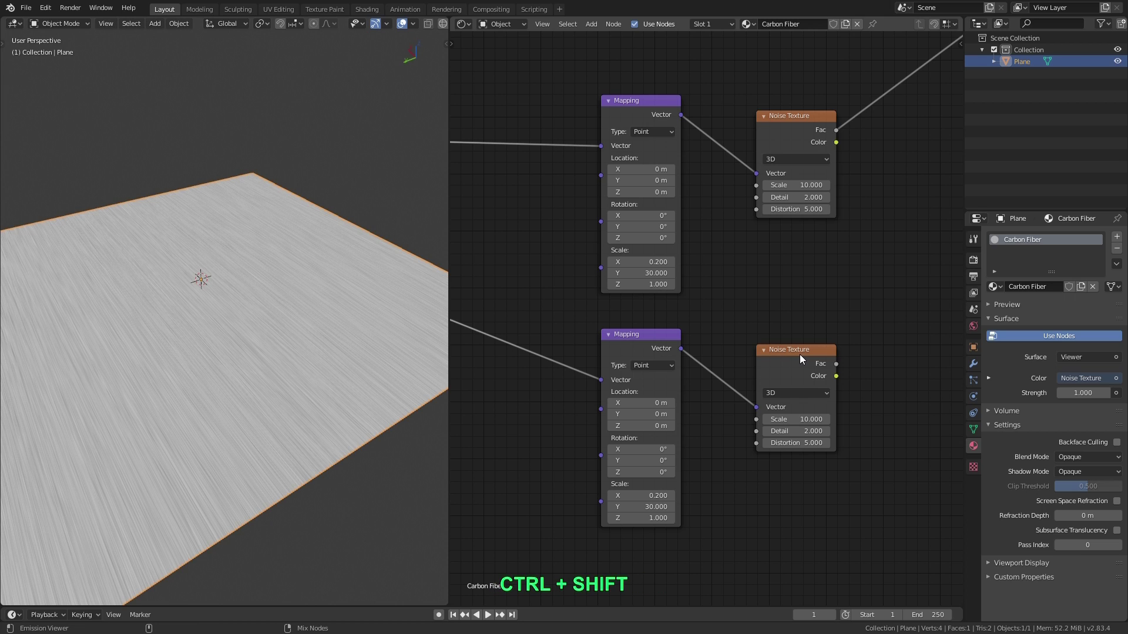
left_click(804, 358)
scroll("up", 3)
middle_click(255, 328)
scroll("up", 3)
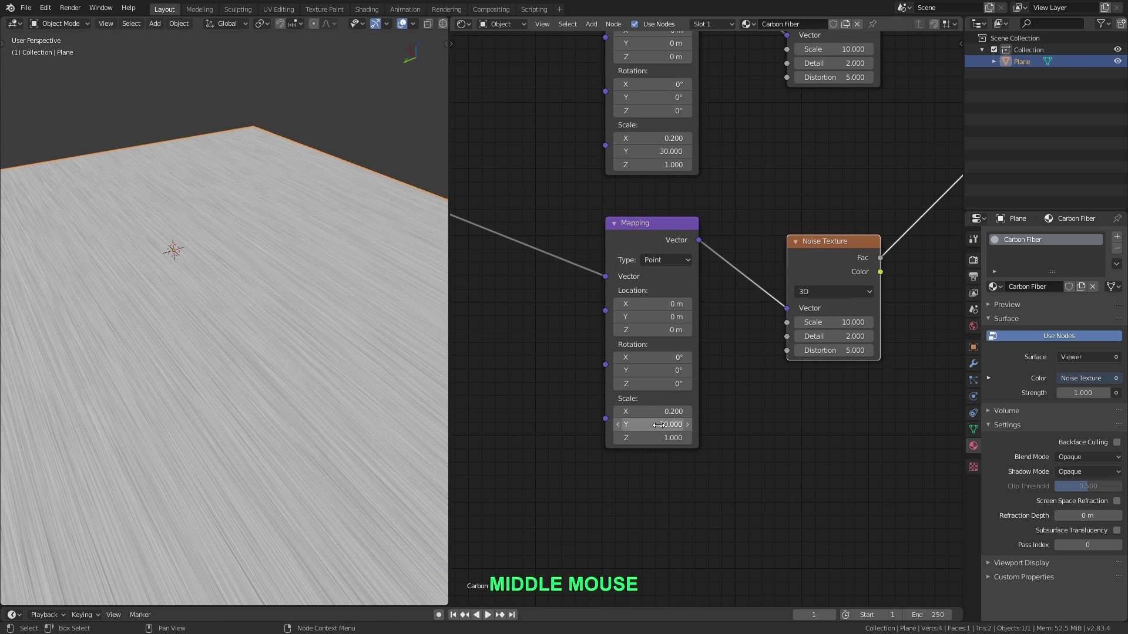
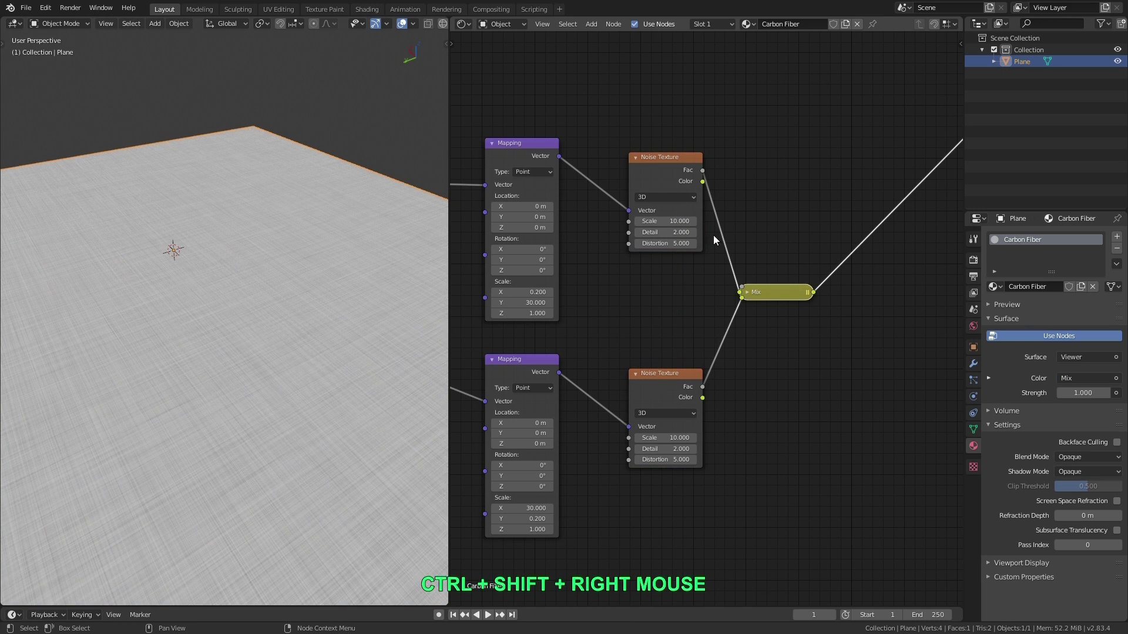
left_click(750, 293)
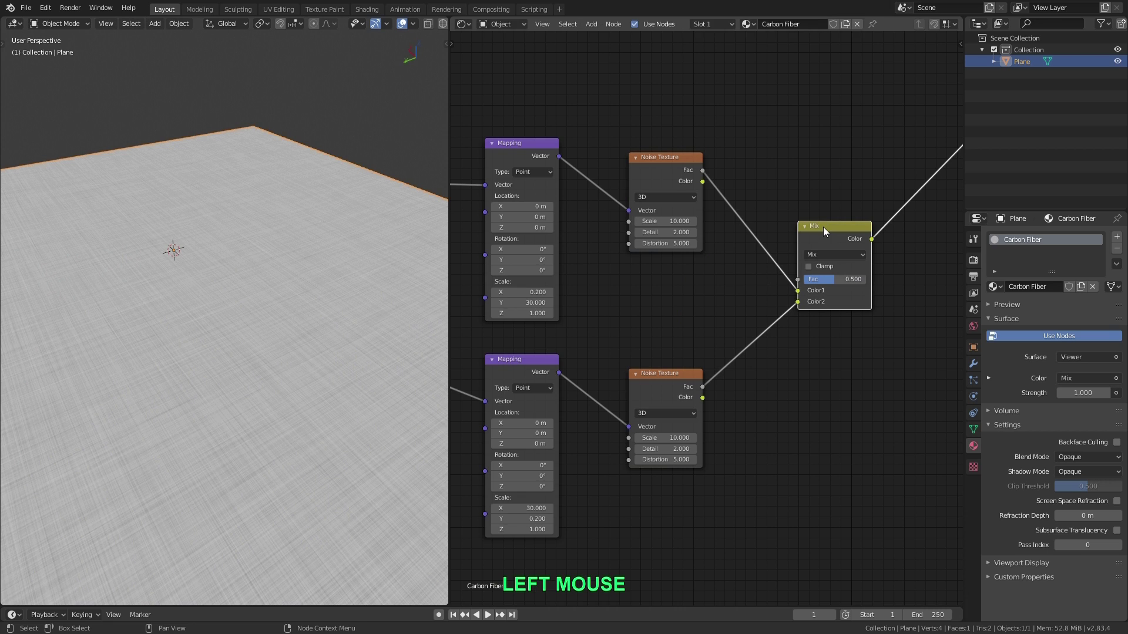
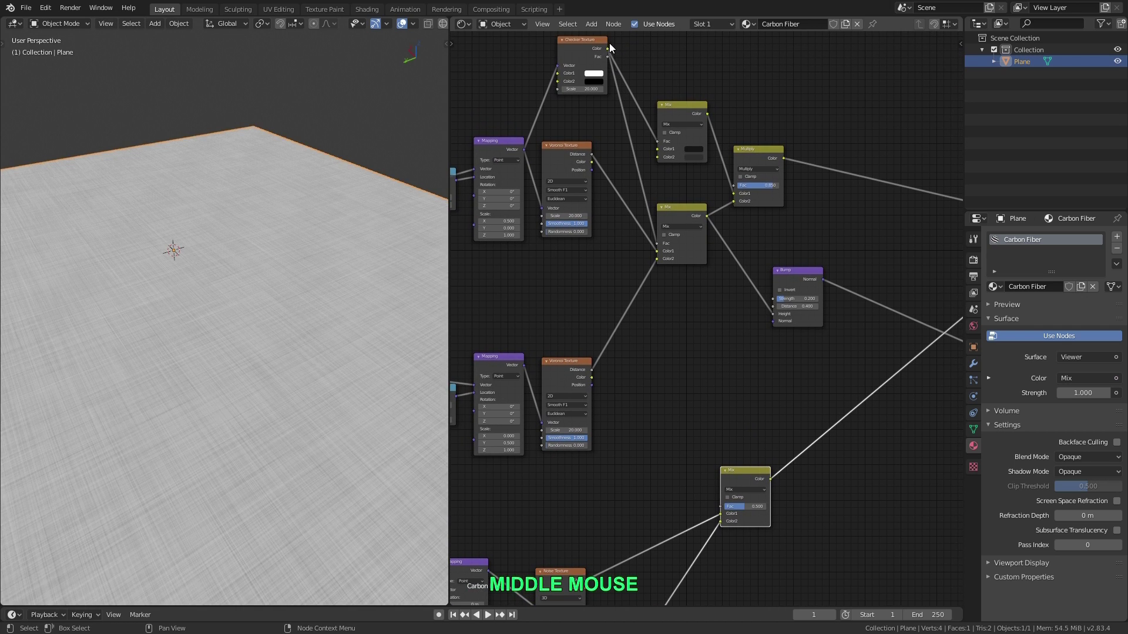
- Drop a new MixRGB node onto the link between the weave Mix and the Bump Height input
left_click(612, 51)
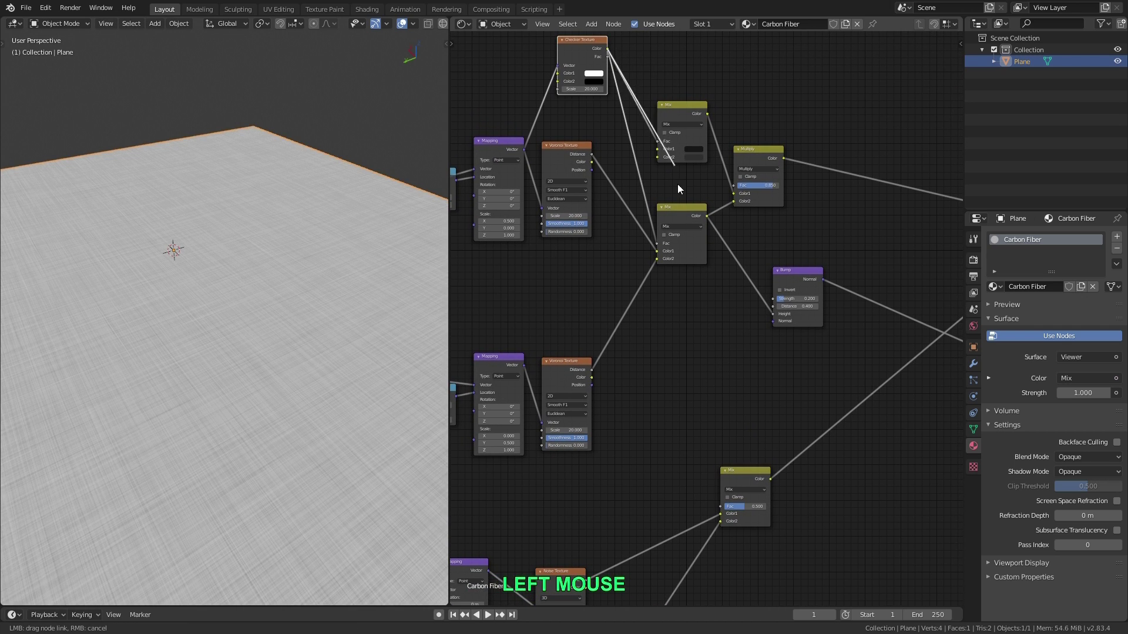
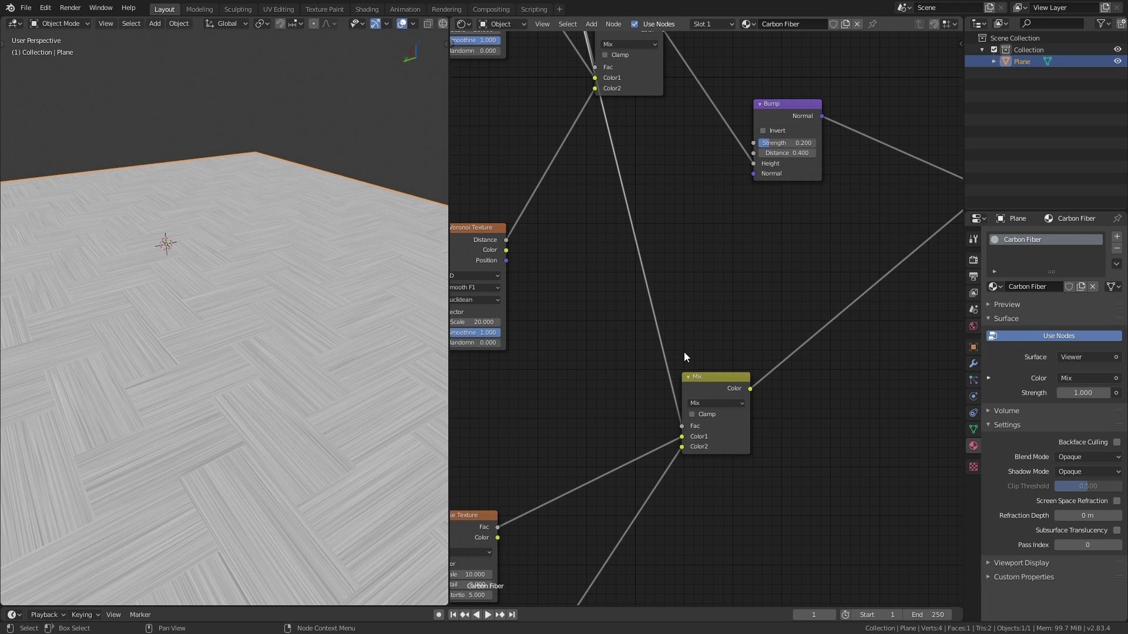
scroll("down", 3)
middle_click(712, 303)
scroll("up", 3)
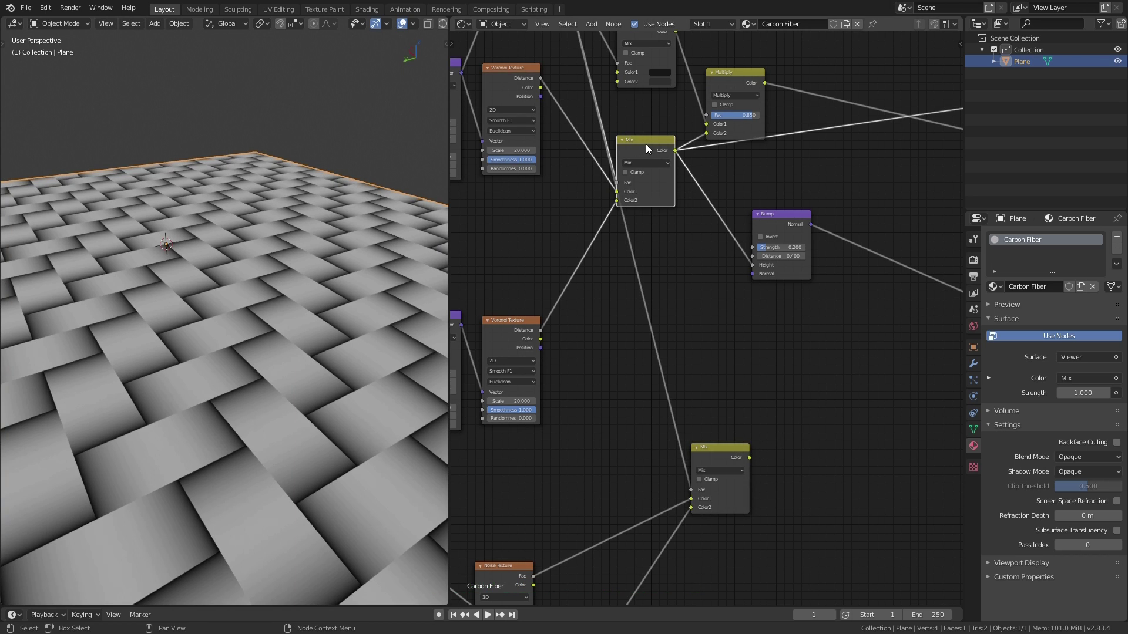
scroll("down", 3)
middle_click(765, 235)
left_click(696, 226)
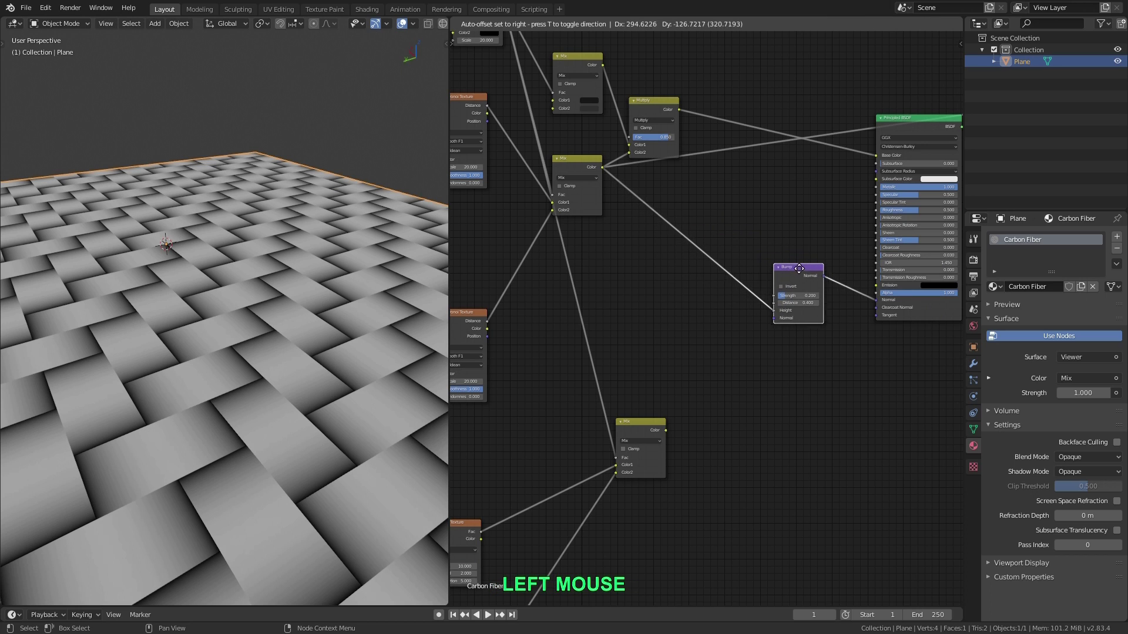
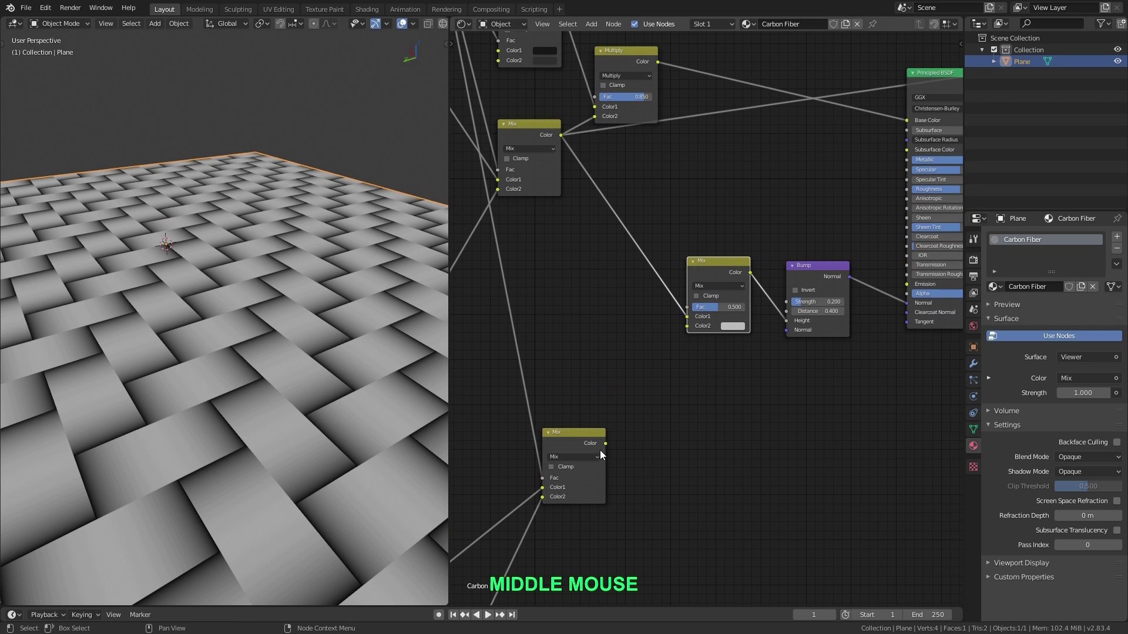
- Connect the noise Mix output into Color2 of the new Mix node
left_click(612, 447)
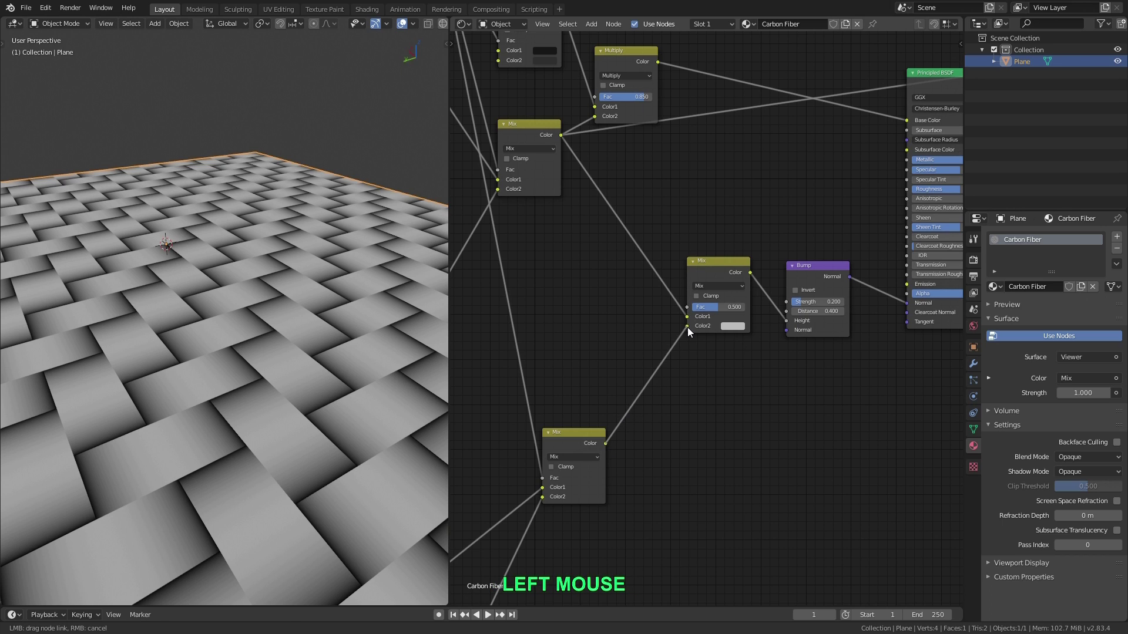
scroll("up", 3)
middle_click(724, 310)
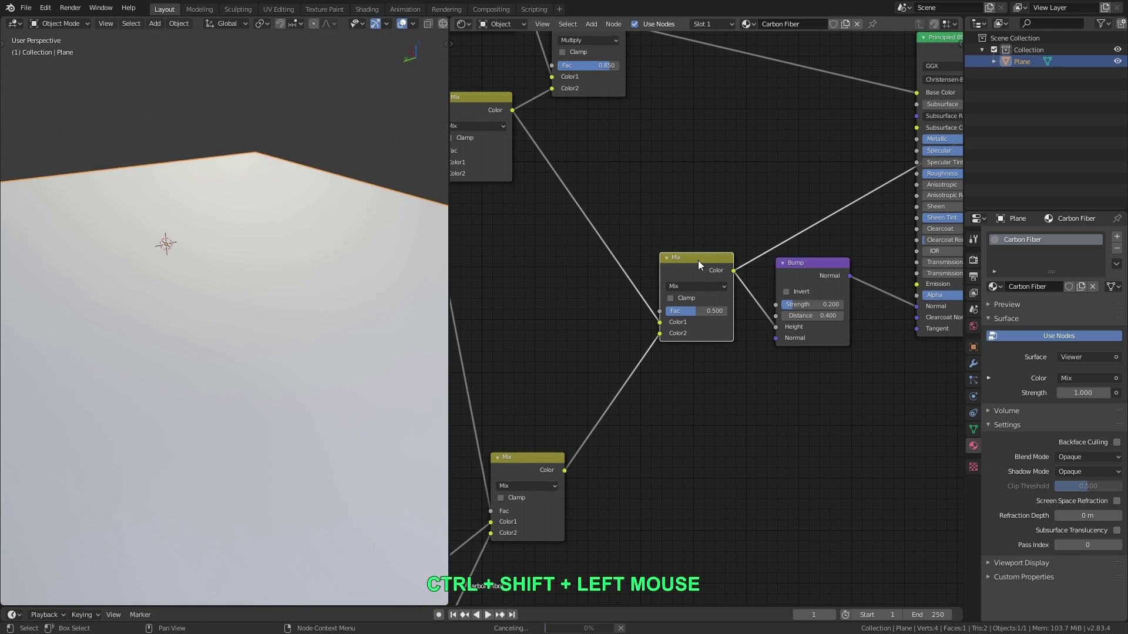
scroll("up", 3)
middle_click(297, 374)
scroll("down", 3)
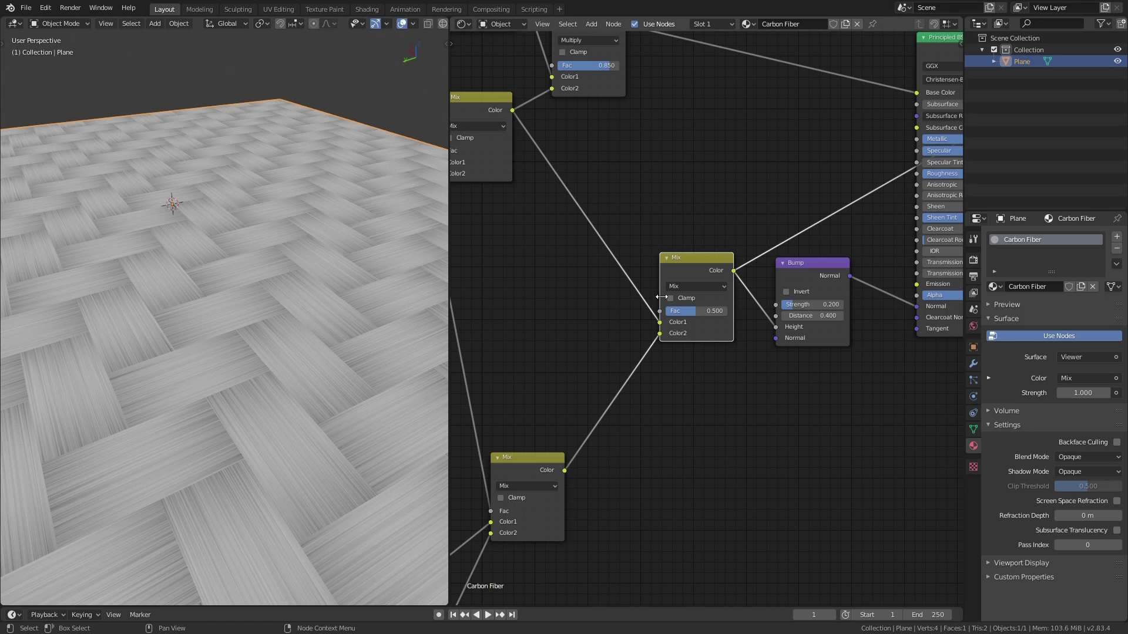
- Set the new Mix to Multiply at factor 1.0 and inspect the brushed weave strands
left_click(694, 294)
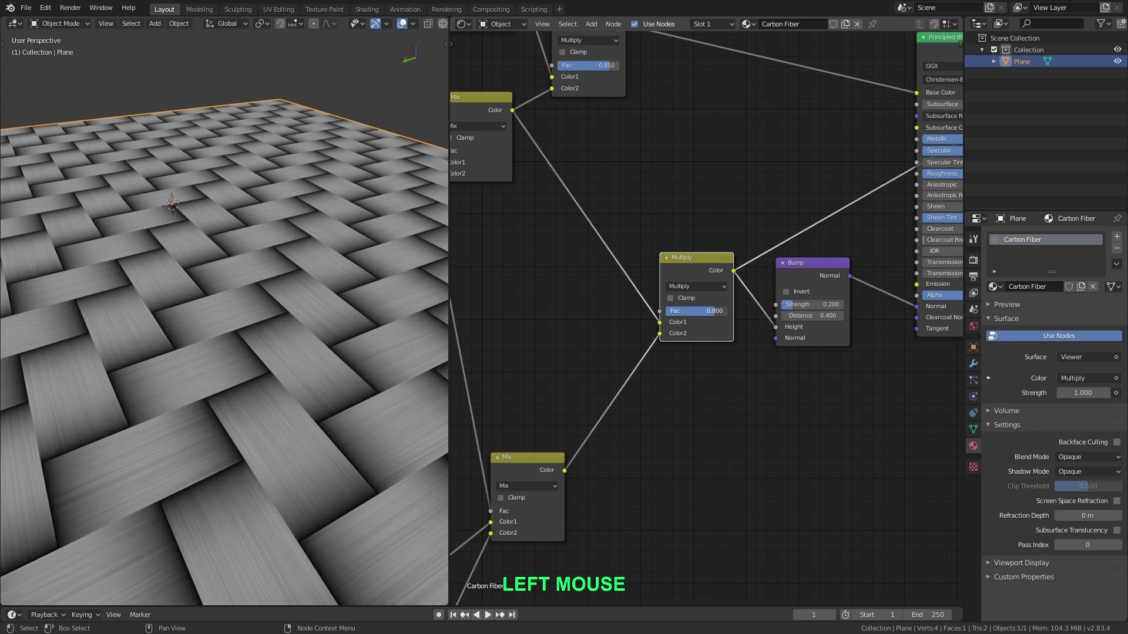
scroll("up", 3)
middle_click(327, 319)
scroll("down", 3)
middle_click(299, 325)
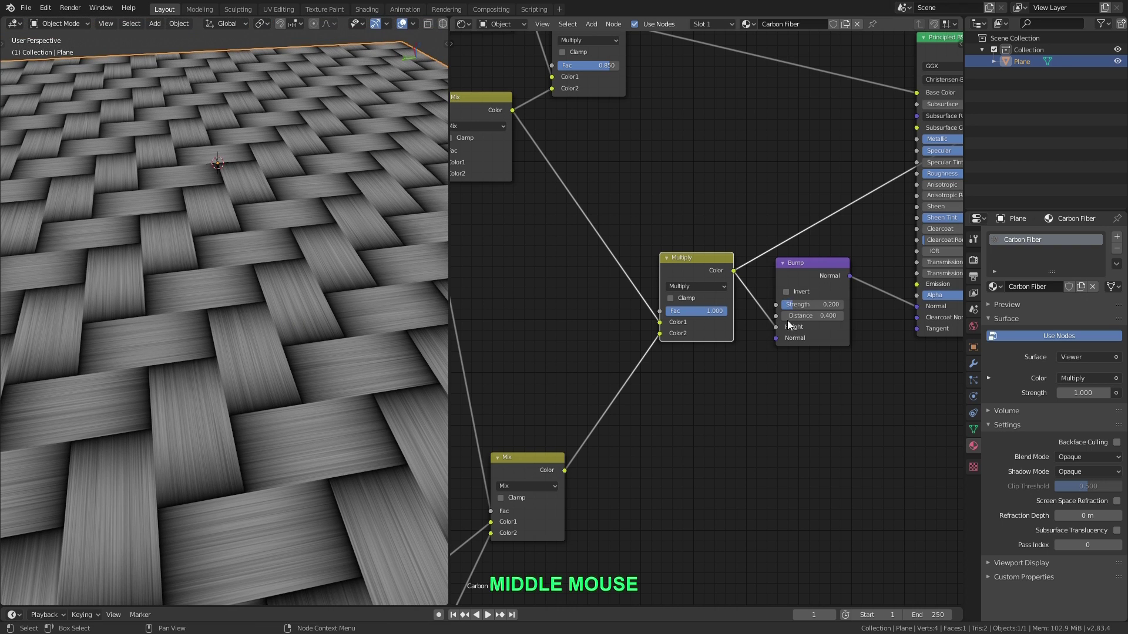
scroll("down", 3)
- Lower the weave Multiply node's factor to 0.030 for softer contrast
middle_click(818, 294)
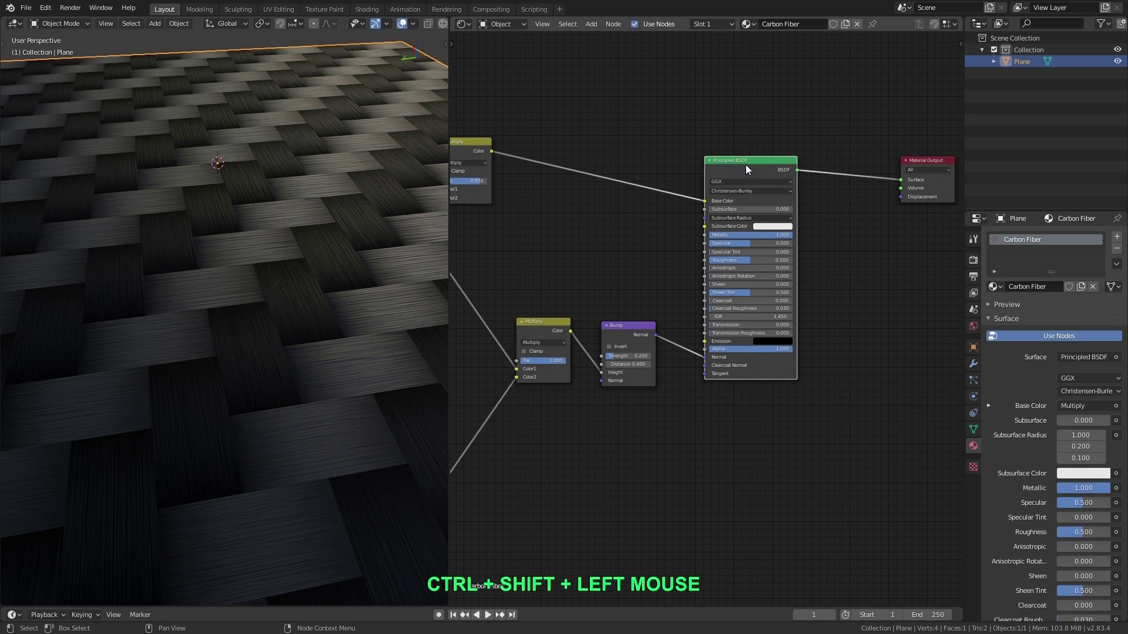
scroll("up", 3)
middle_click(300, 286)
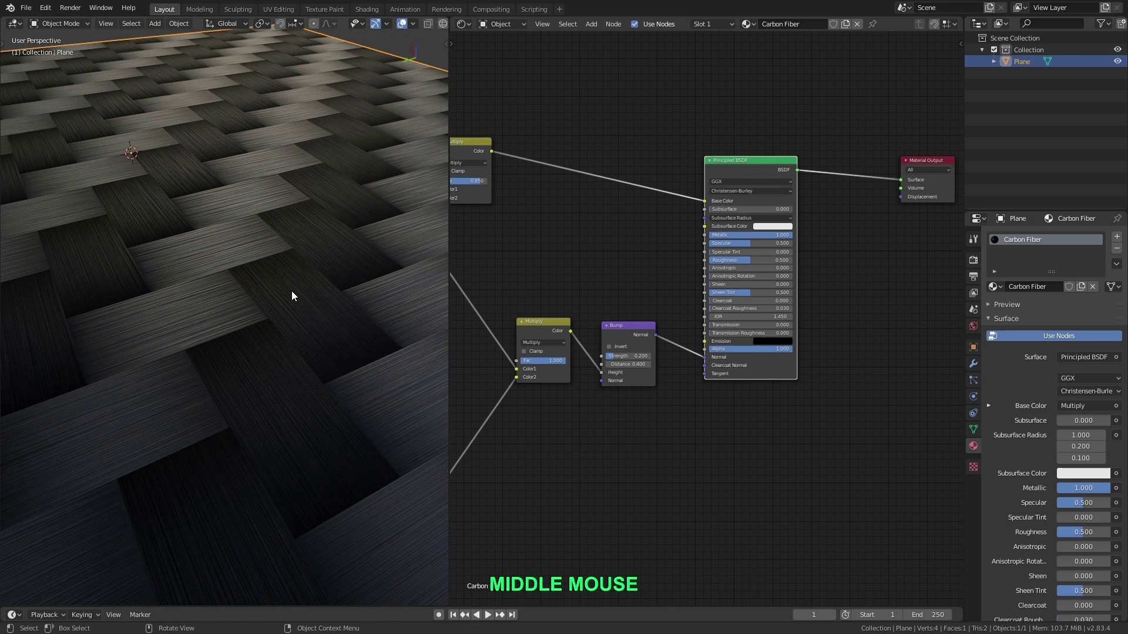
scroll("up", 3)
middle_click(532, 364)
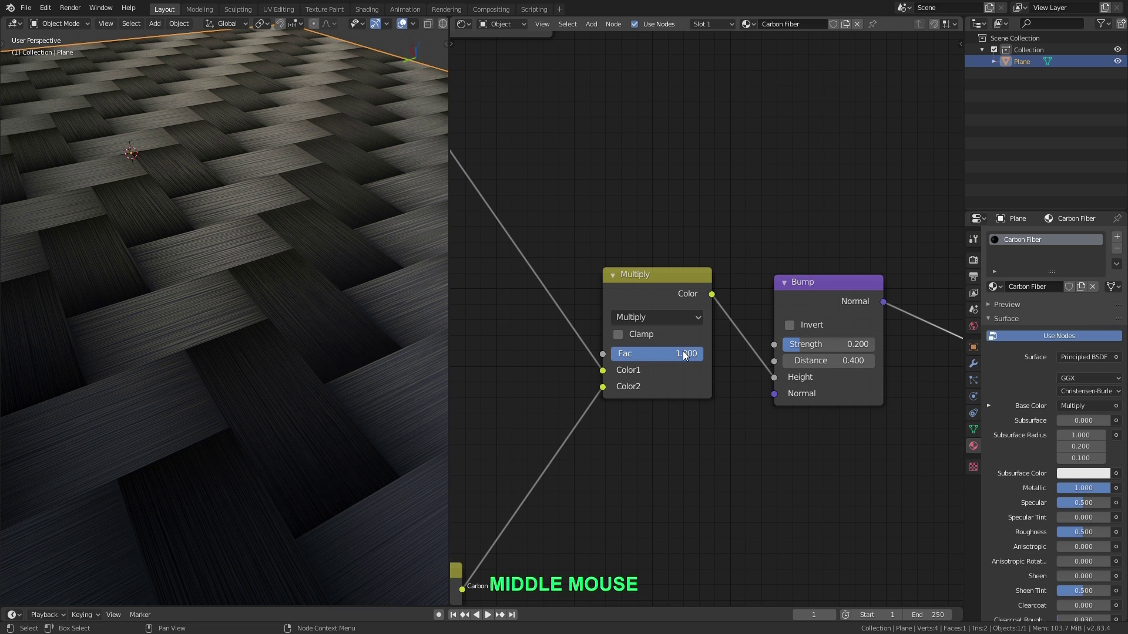
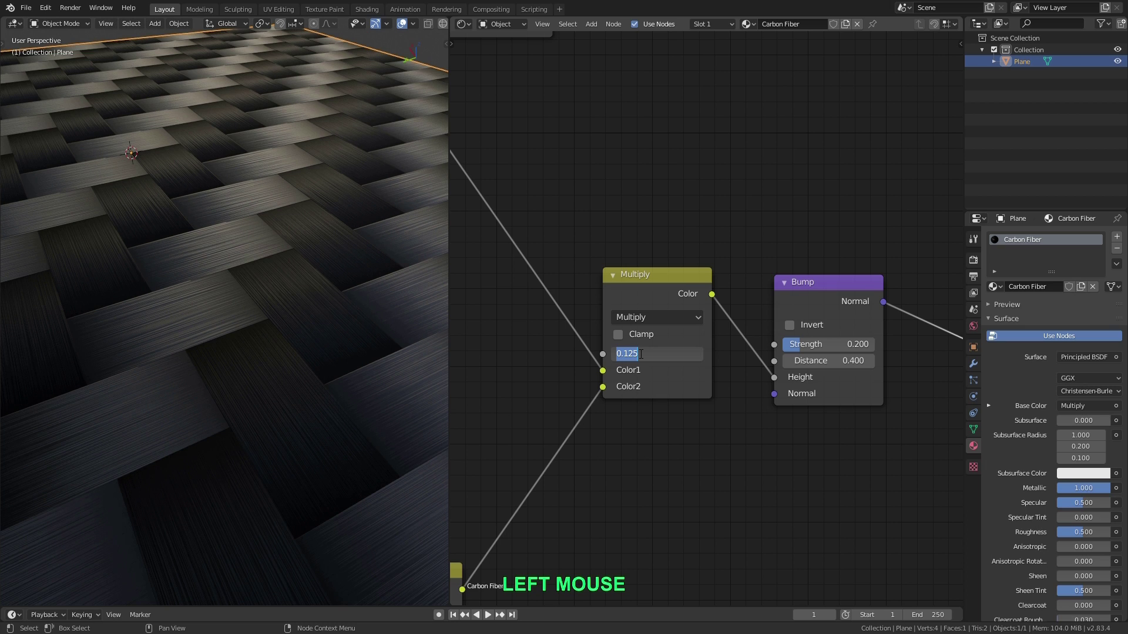
key("KP_Decimal")
key("Return")
- Orbit the viewport to check the faint brushed grain on the plane
scroll("up", 3)
middle_click(312, 257)
scroll("down", 3)
middle_click(313, 266)
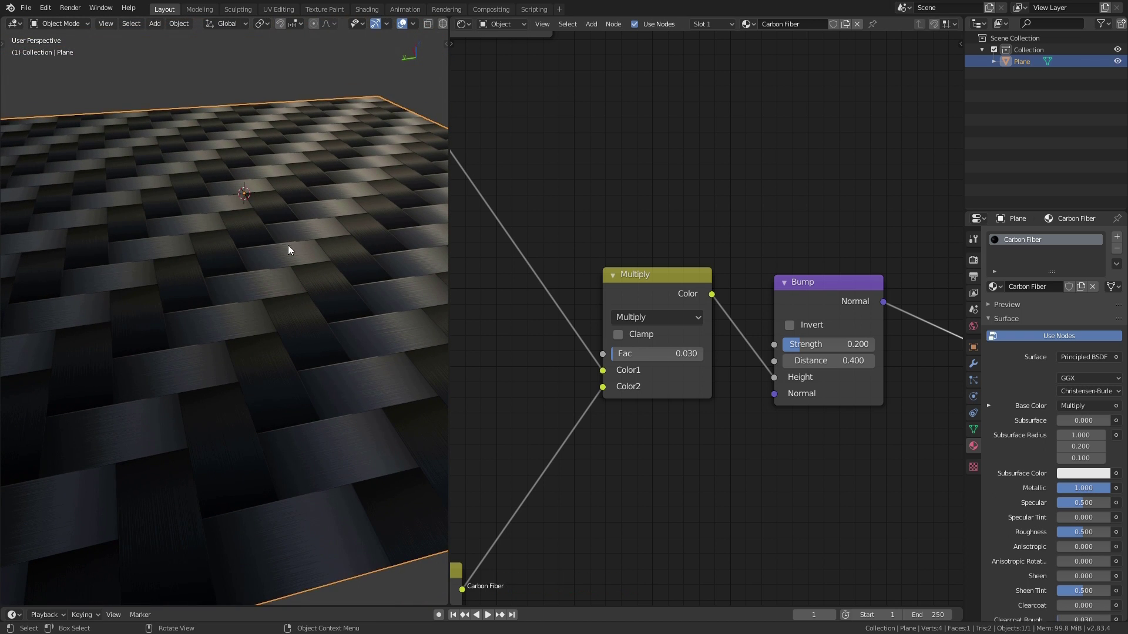
middle_click(287, 275)
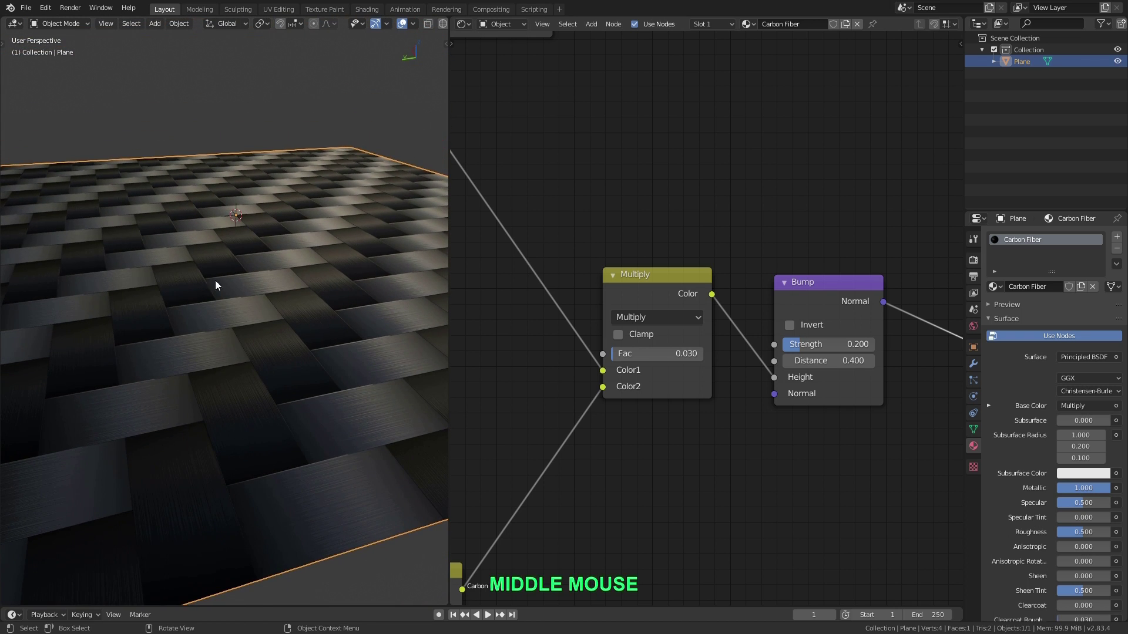
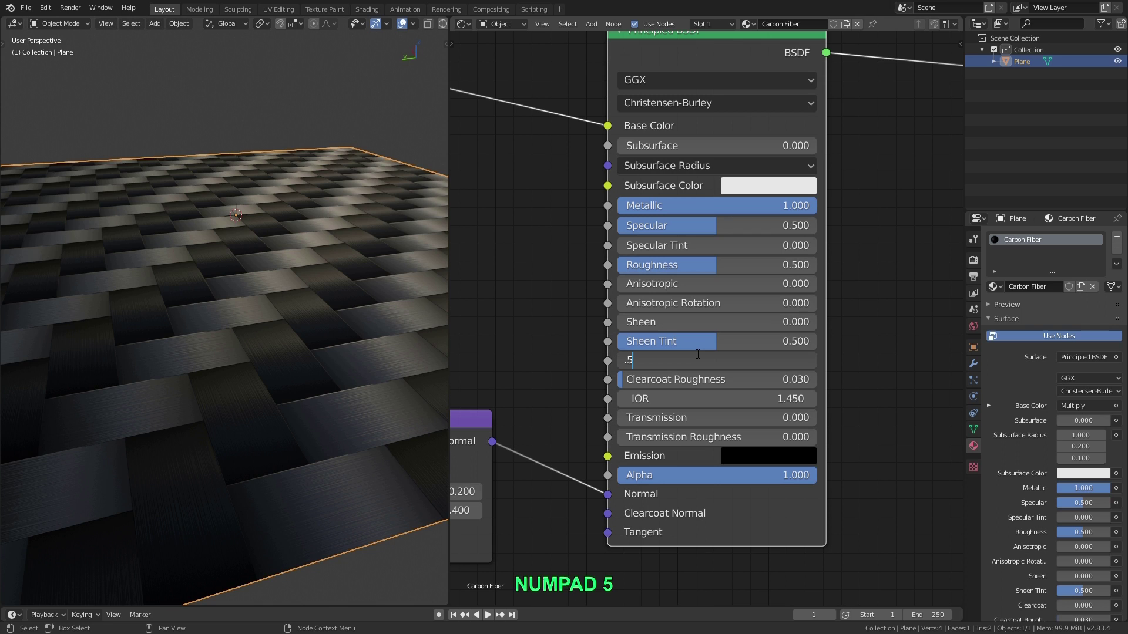
- Give the Principled BSDF a Clearcoat of 0.5 and check the reflections
key("Return")
scroll("down", 3)
middle_click(299, 269)
middle_click(298, 259)
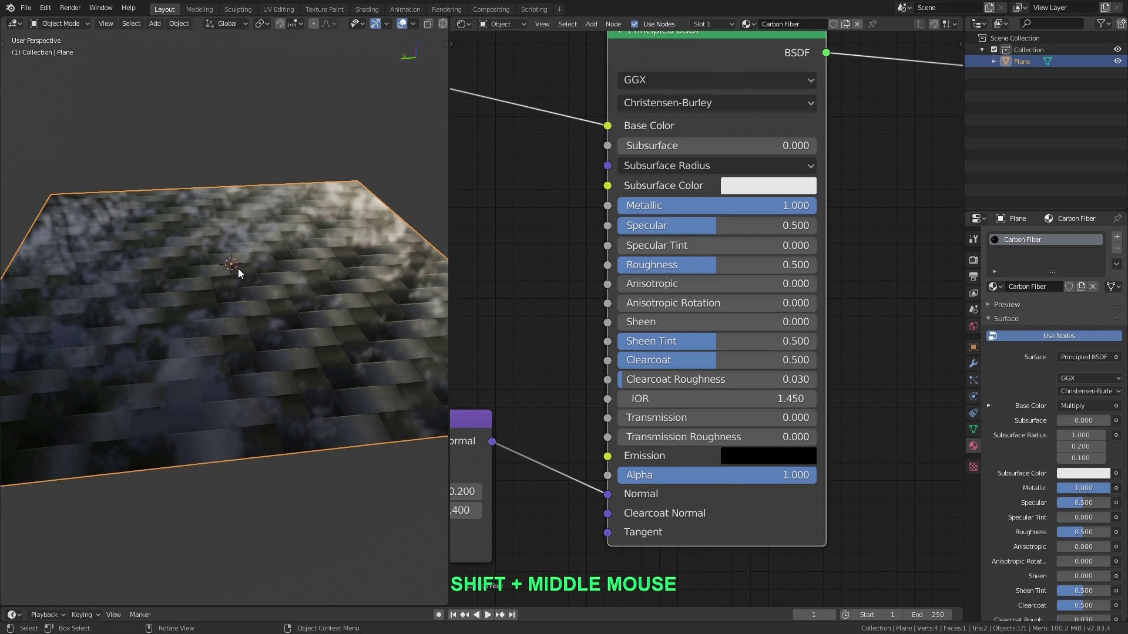
middle_click(255, 267)
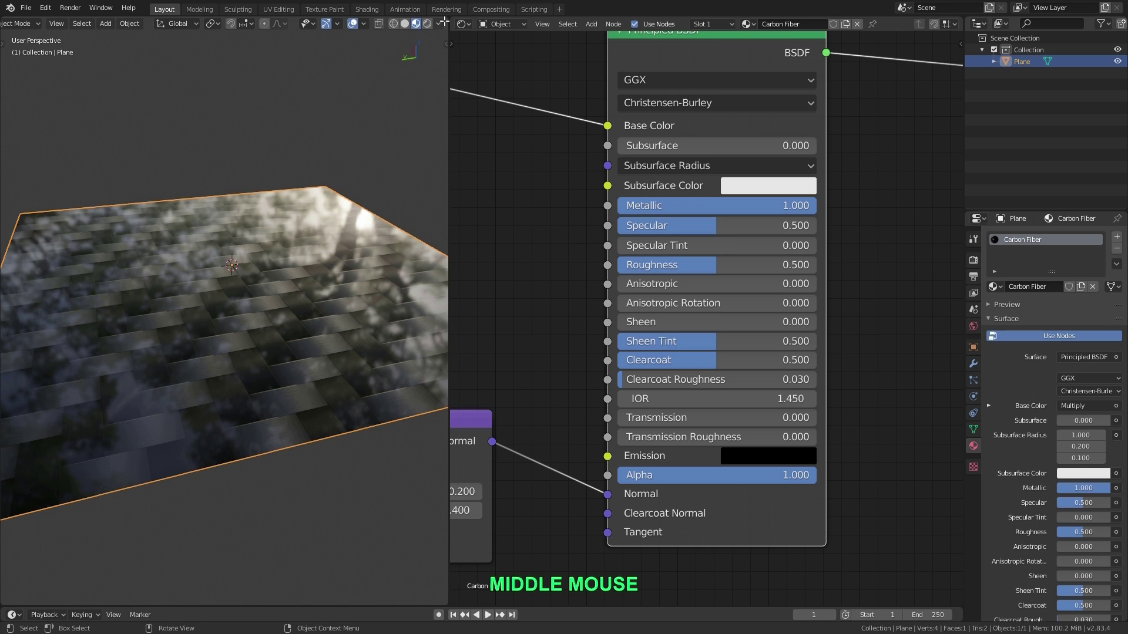
- Switch the viewport shading to another HDRI and orbit to watch the shifting reflections
left_click(444, 27)
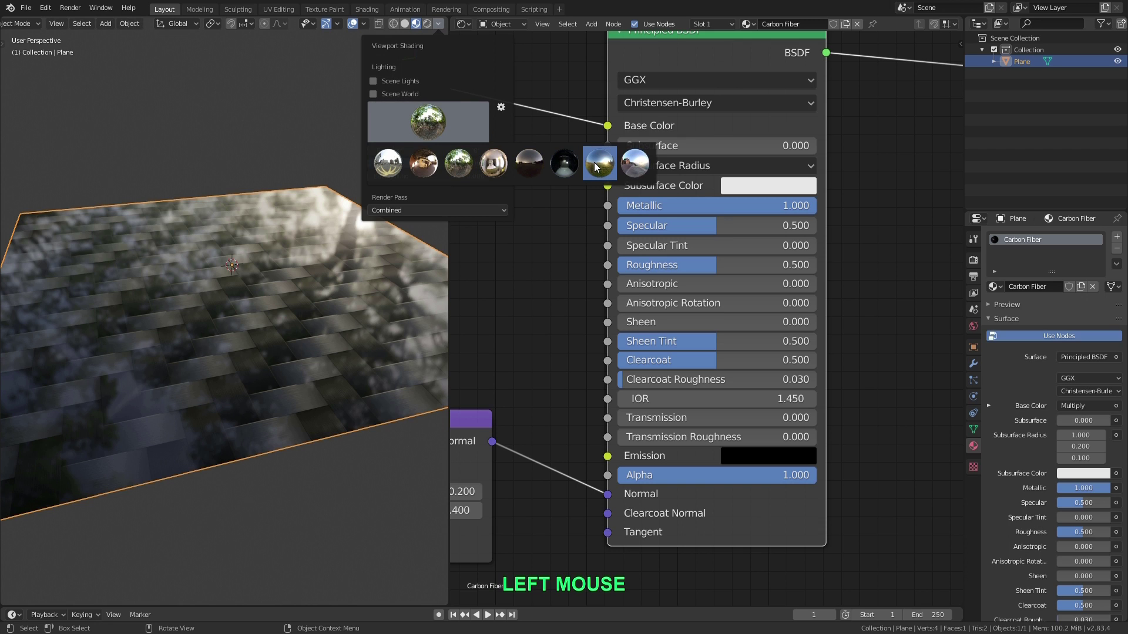
left_click(599, 167)
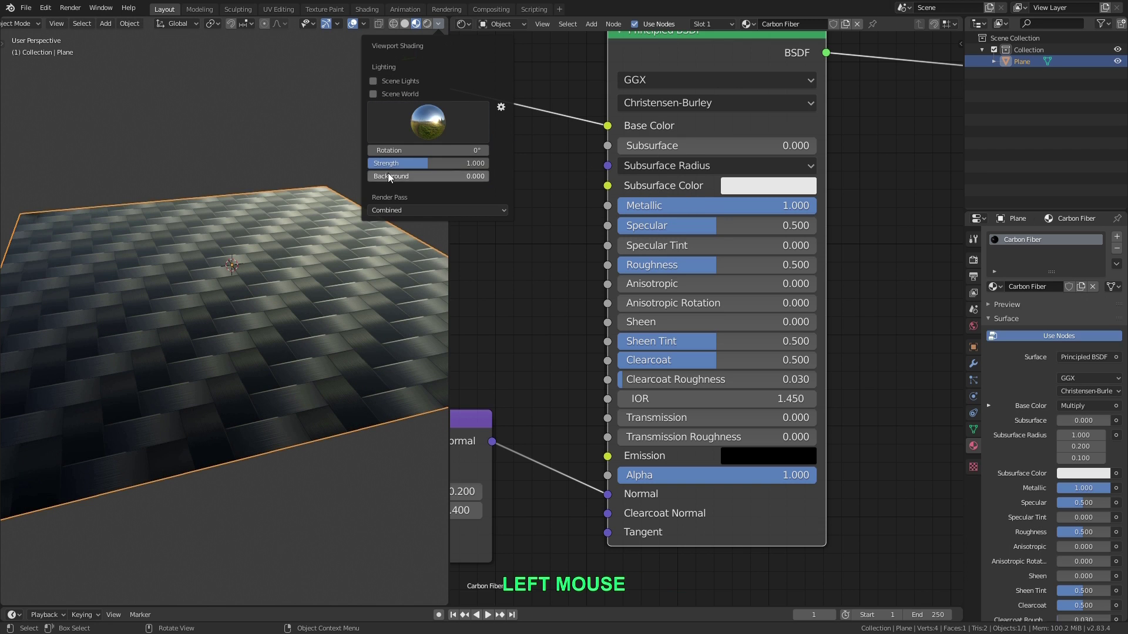
middle_click(242, 250)
scroll("up", 3)
middle_click(190, 234)
scroll("down", 3)
middle_click(170, 260)
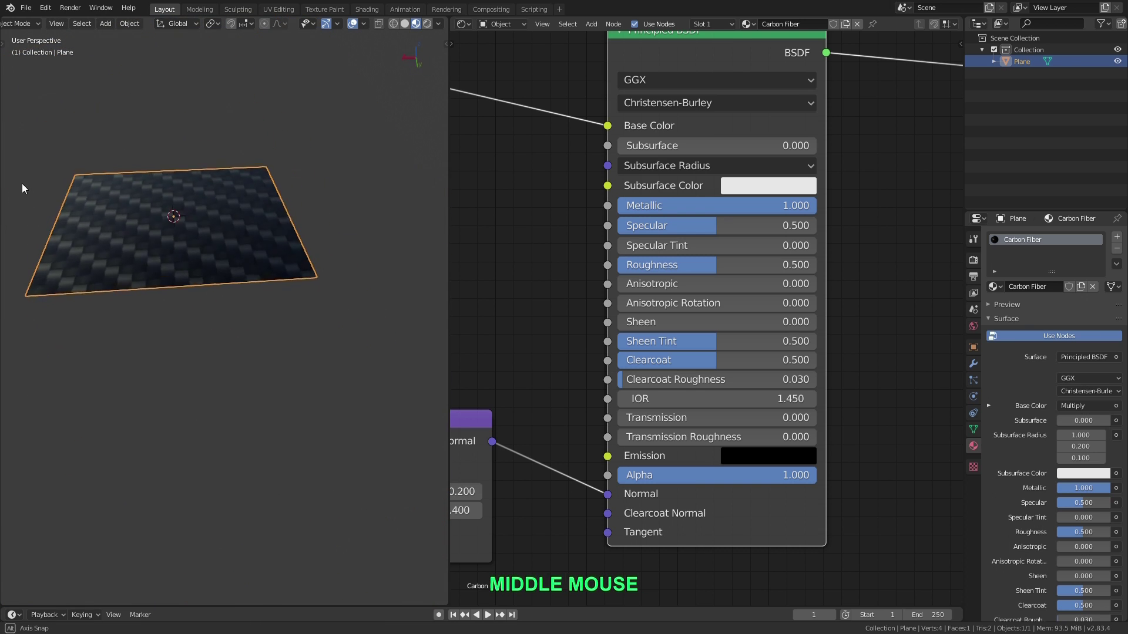
scroll("up", 3)
middle_click(193, 218)
middle_click(189, 223)
scroll("up", 3)
middle_click(234, 257)
scroll("down", 3)
middle_click(265, 251)
scroll("down", 3)
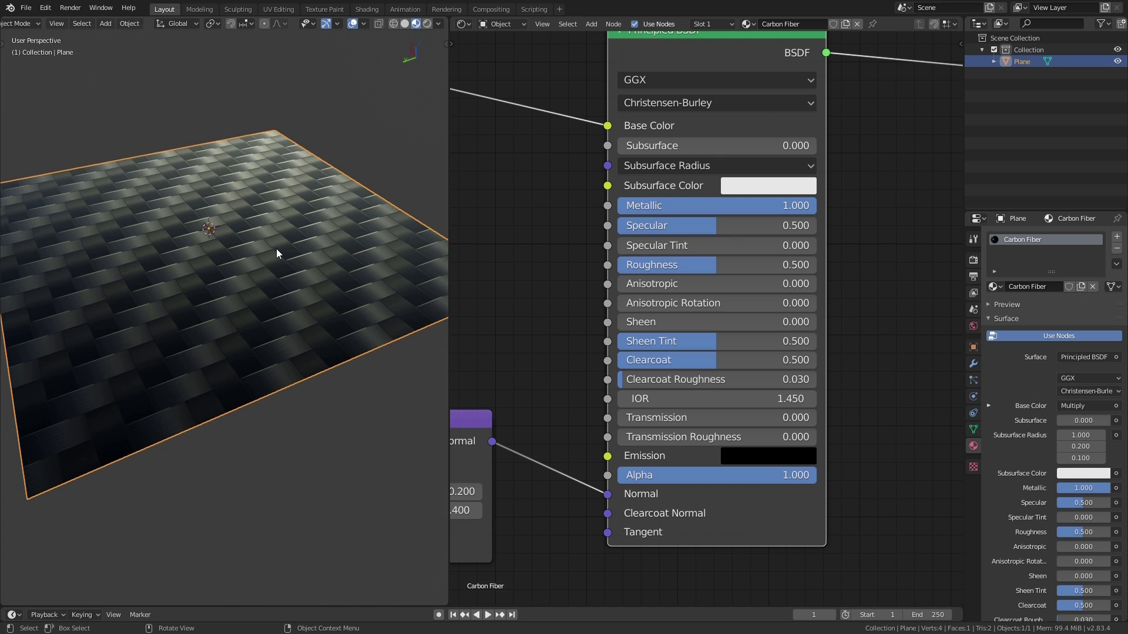
- Delete the plane, add a Suzanne monkey mesh and orbit around it
left_click(280, 253)
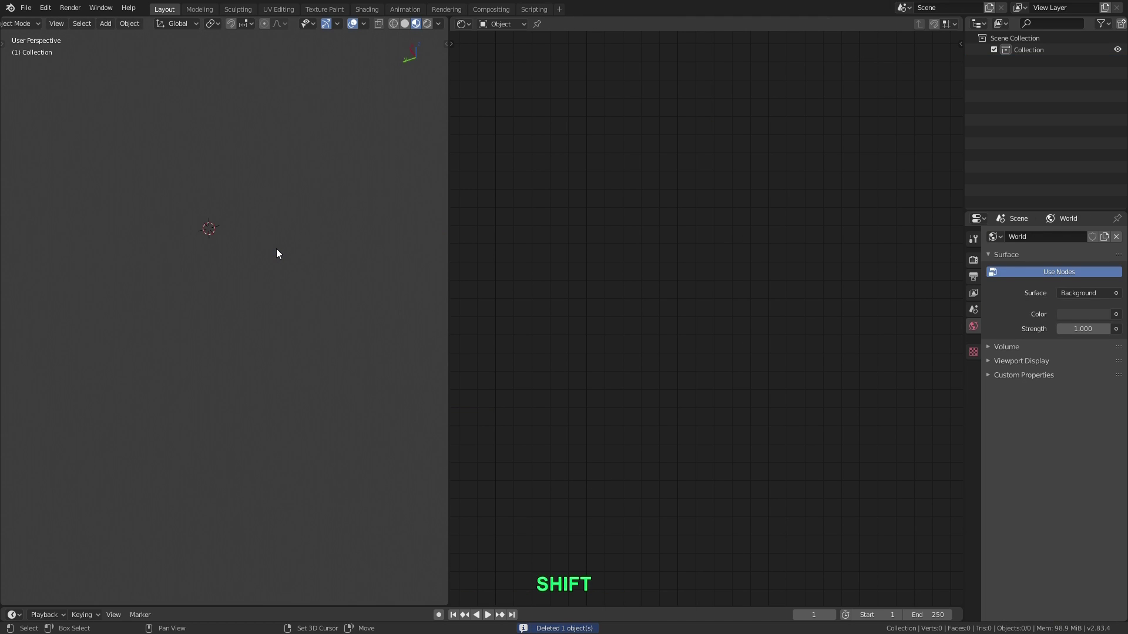
key("shift+a")
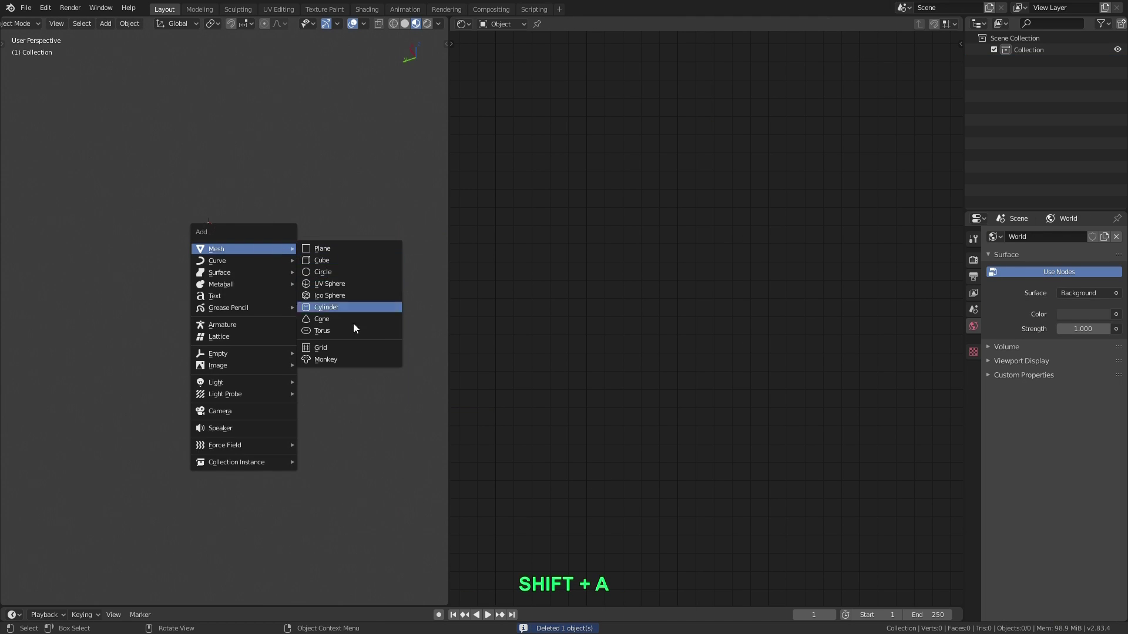
left_click(352, 363)
scroll("down", 3)
middle_click(331, 205)
middle_click(292, 177)
middle_click(239, 176)
middle_click(264, 196)
middle_click(249, 171)
middle_click(263, 194)
scroll("up", 3)
middle_click(261, 208)
middle_click(254, 204)
middle_click(254, 199)
middle_click(275, 214)
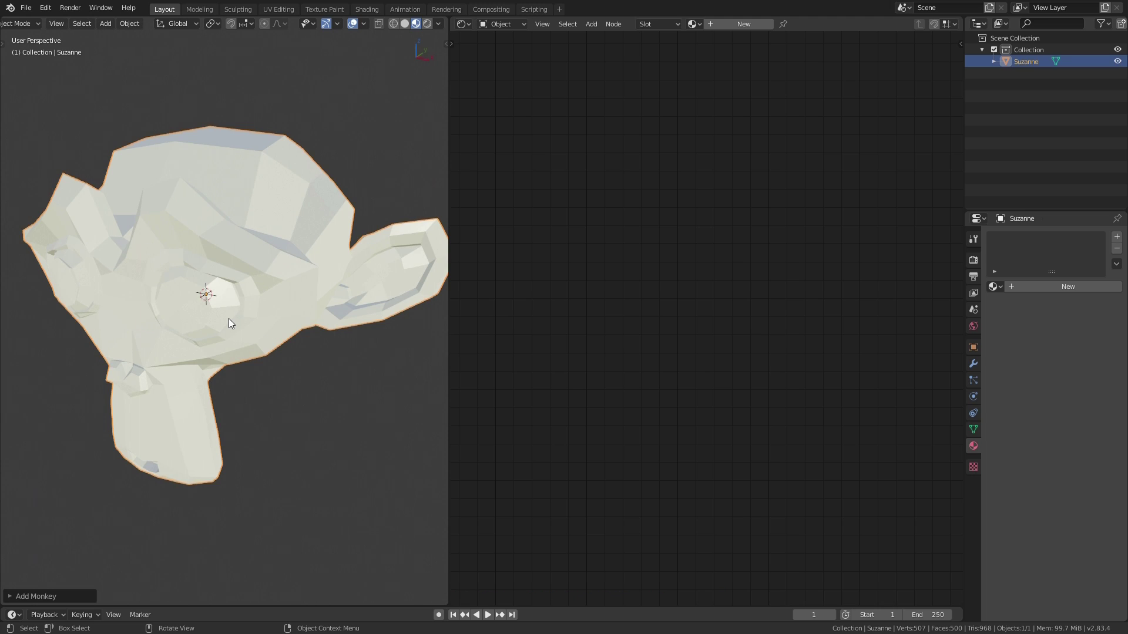
- Subdivide the monkey head and assign it the existing Carbon Fiber material
key("ctrl+3")
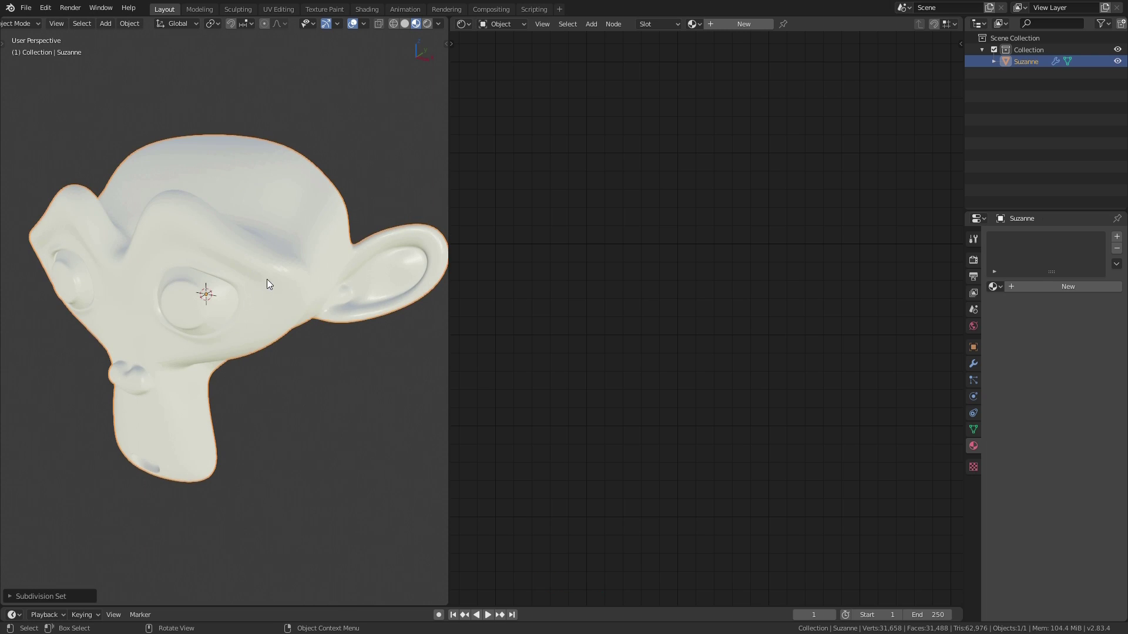
right_click(292, 260)
left_click(292, 260)
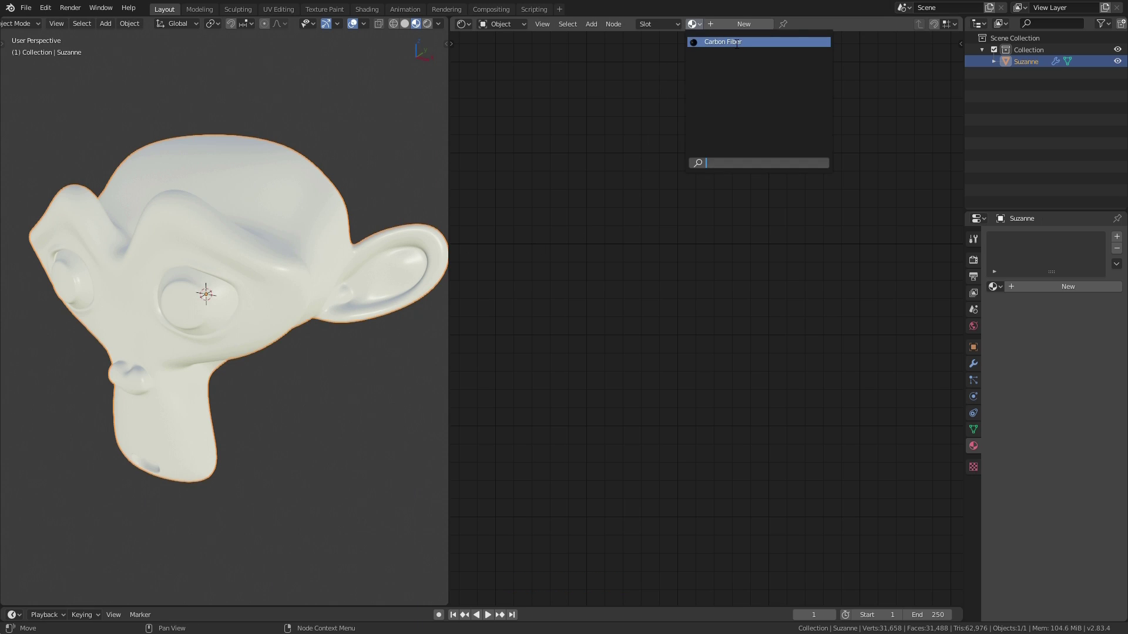
middle_click(313, 221)
- Orbit around the monkey to inspect the glossy dark weave from several angles
middle_click(250, 247)
scroll("up", 3)
middle_click(245, 208)
middle_click(224, 280)
middle_click(239, 253)
scroll("down", 3)
middle_click(268, 232)
middle_click(269, 240)
middle_click(249, 236)
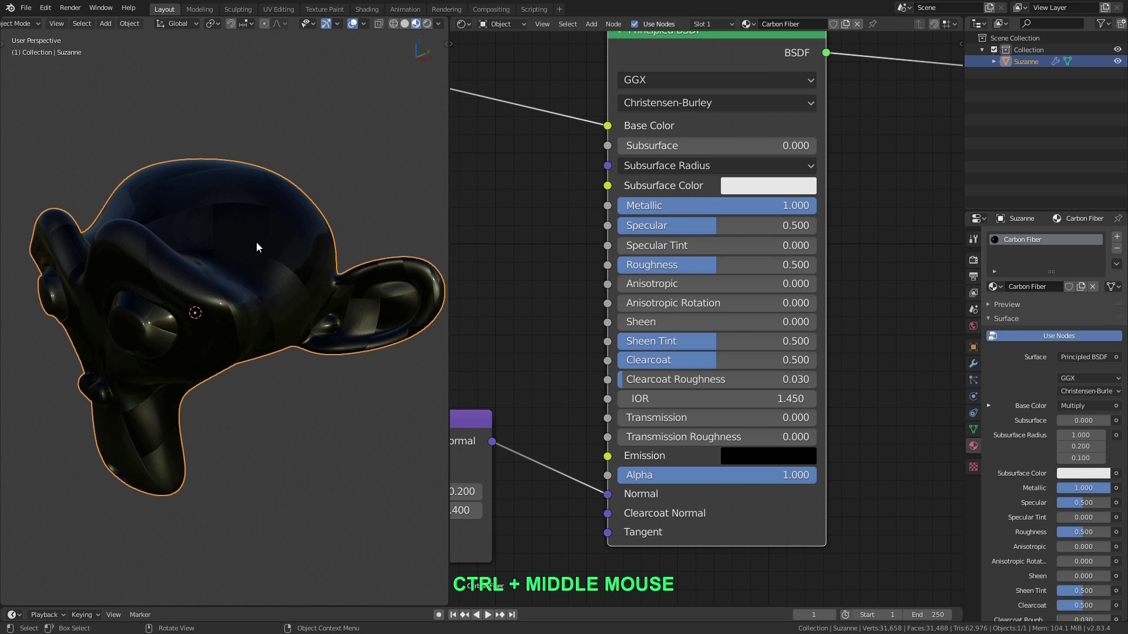
scroll("down", 3)
scroll("up", 3)
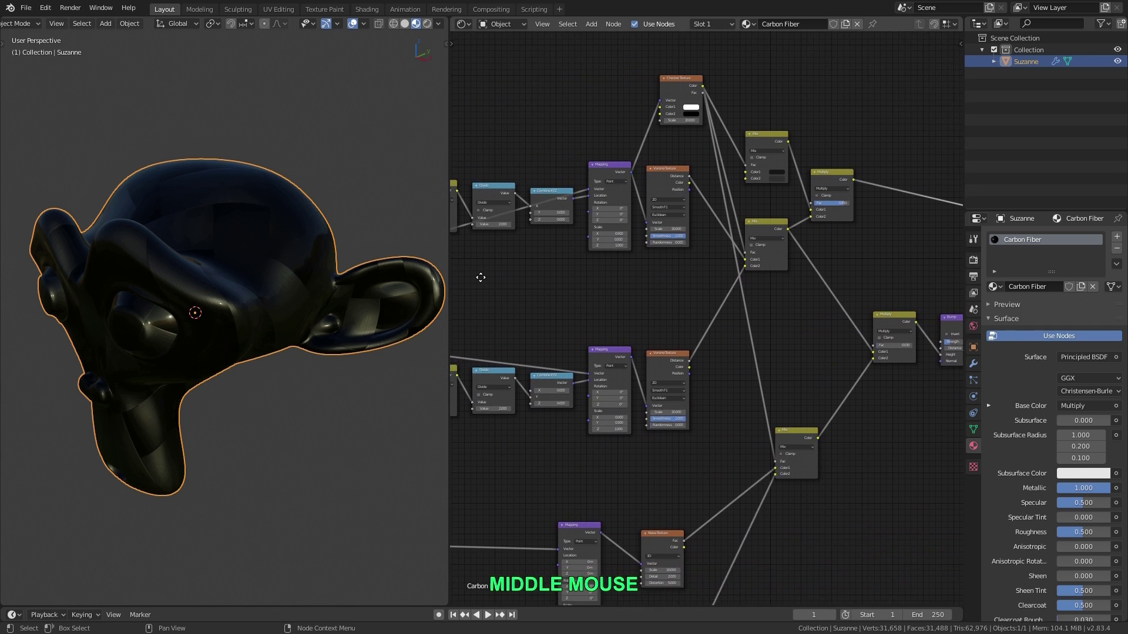
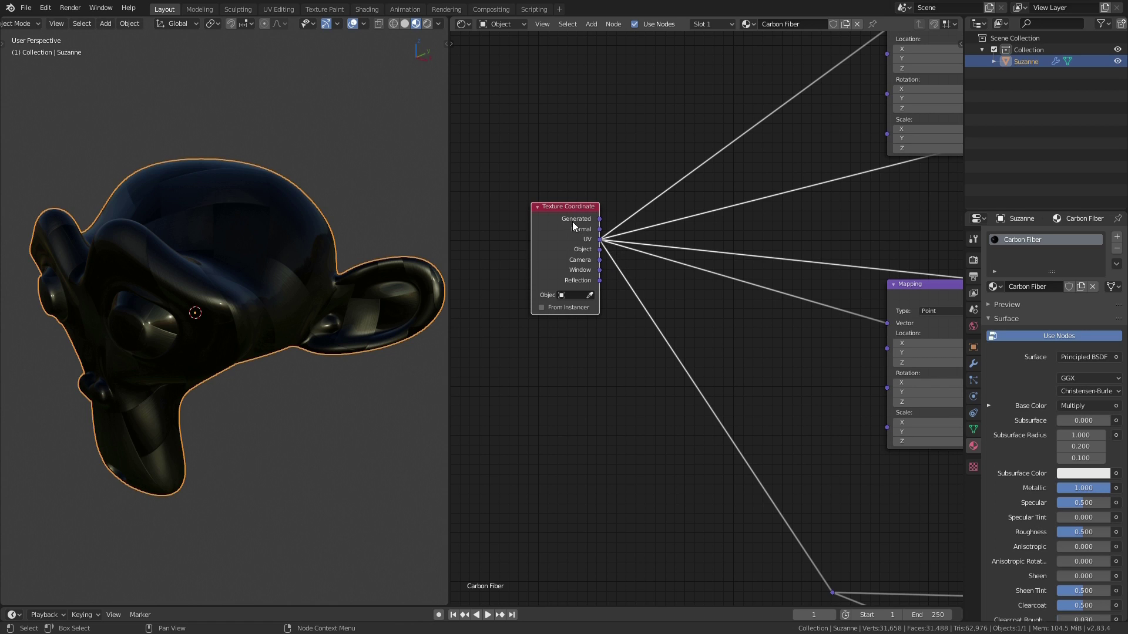
- Add a reroute point after the Texture Coordinate UV output and move it right toward the Mapping nodes
left_click(577, 212)
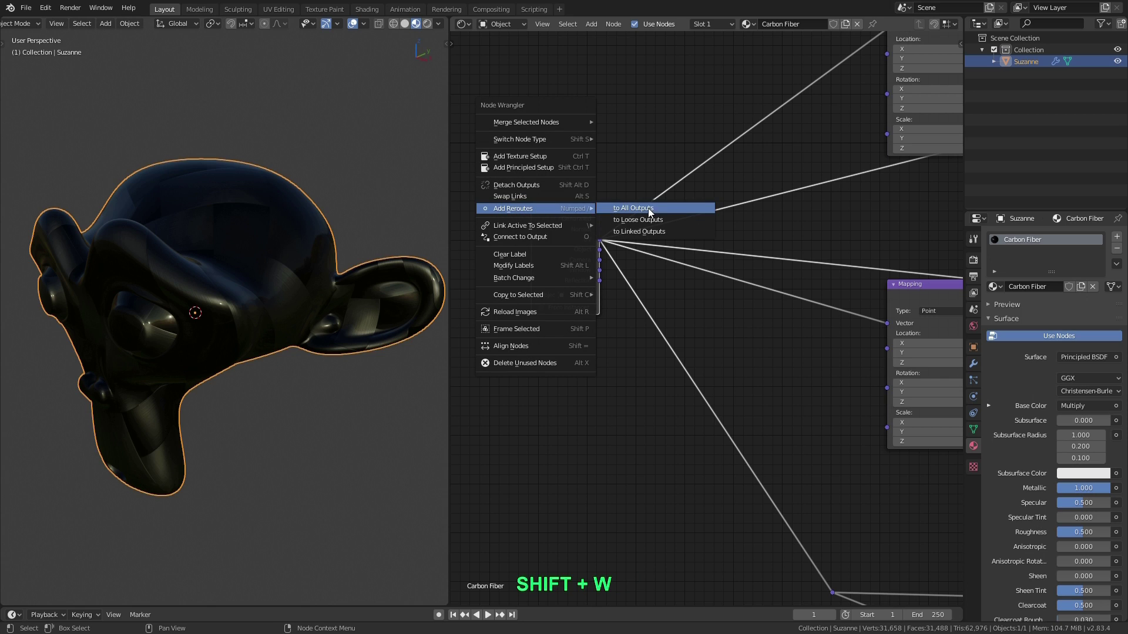
left_click(661, 234)
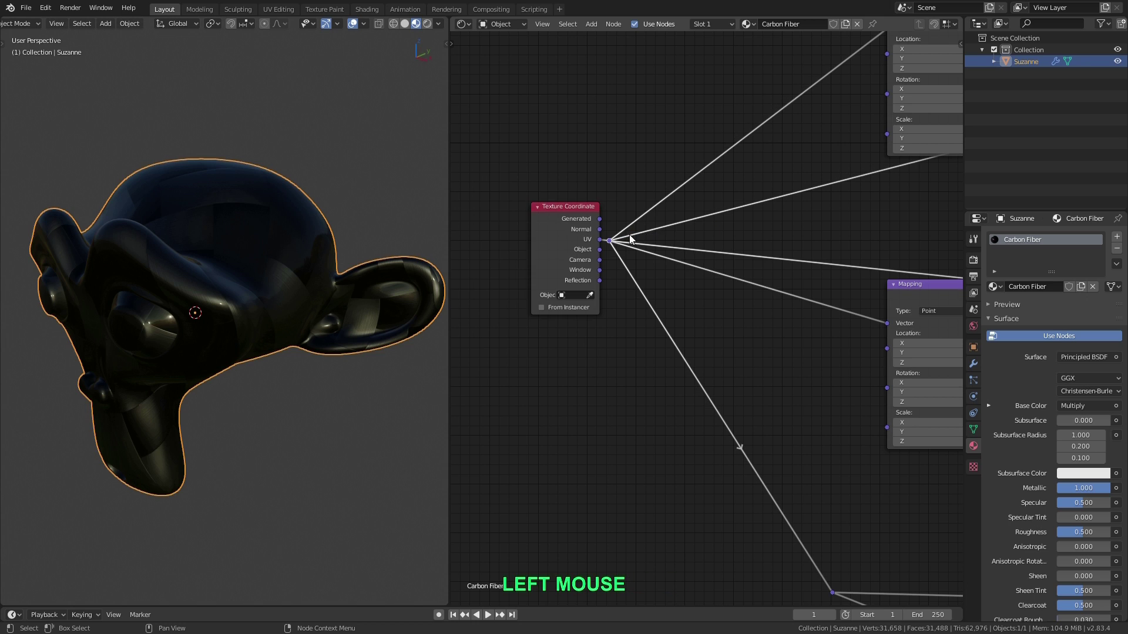
key("g")
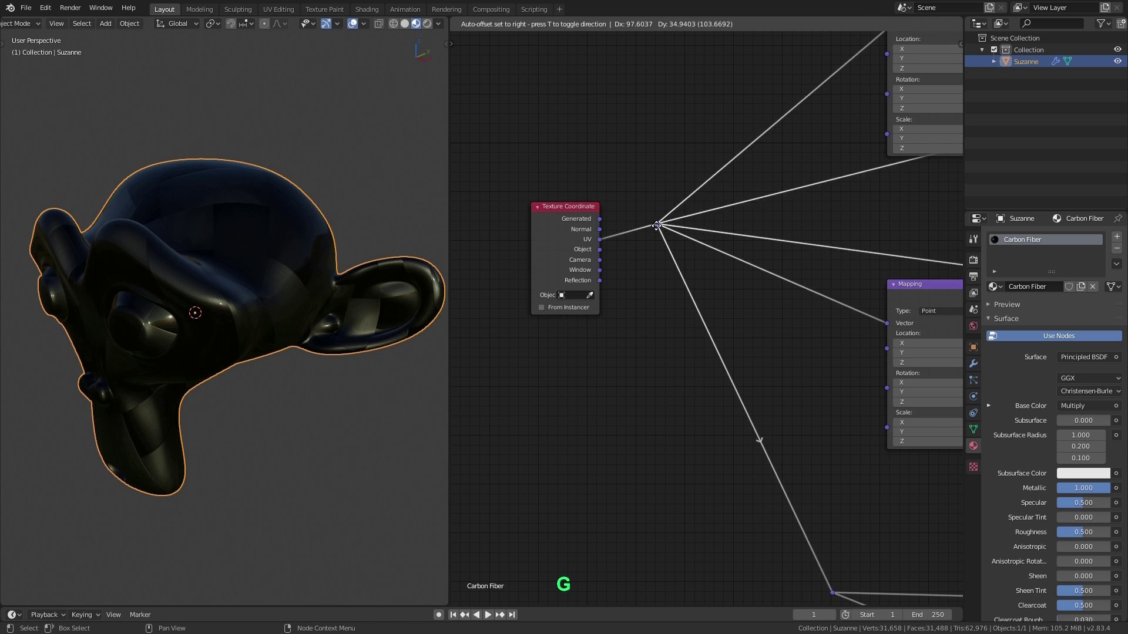
left_click(674, 248)
key("g")
left_click(575, 228)
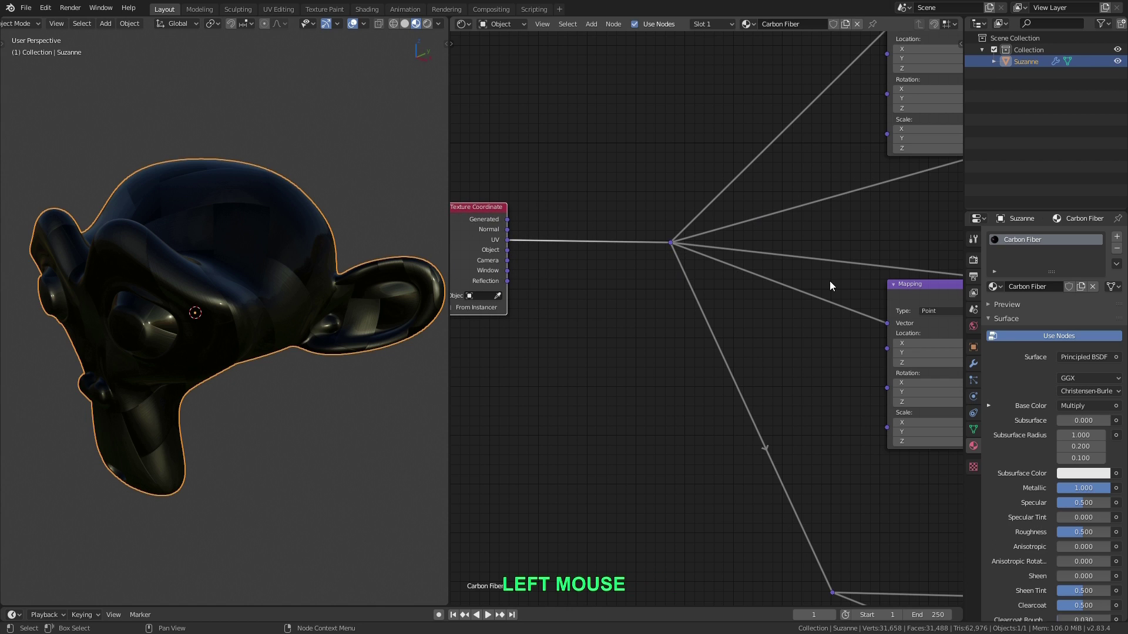
middle_click(645, 236)
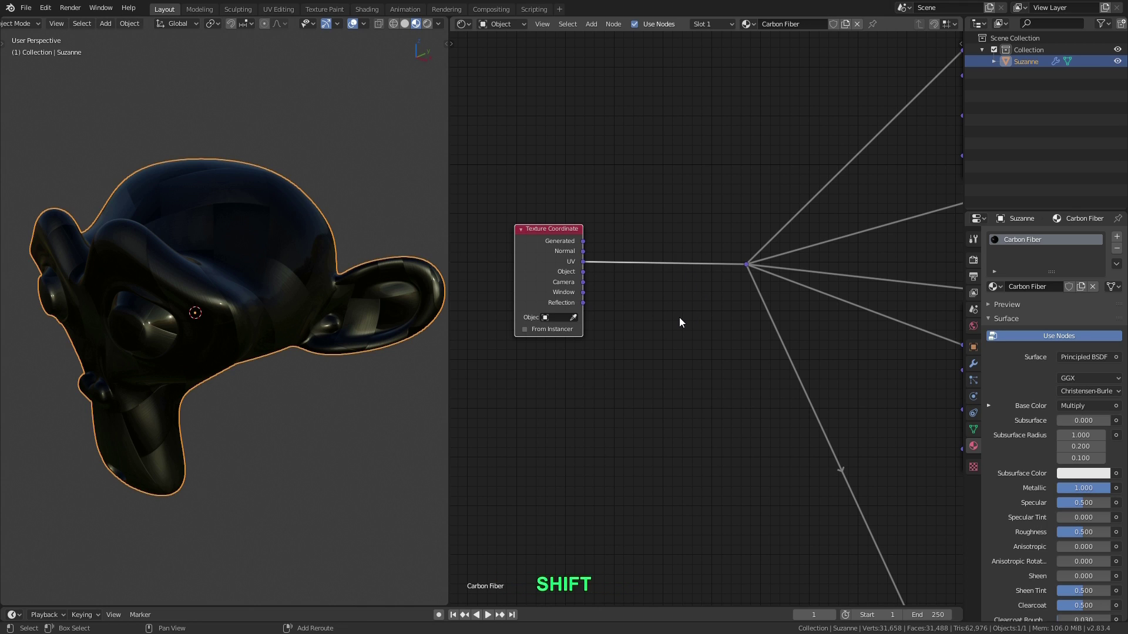
- Add a Mapping node beside the Texture Coordinate node
key("shift+a")
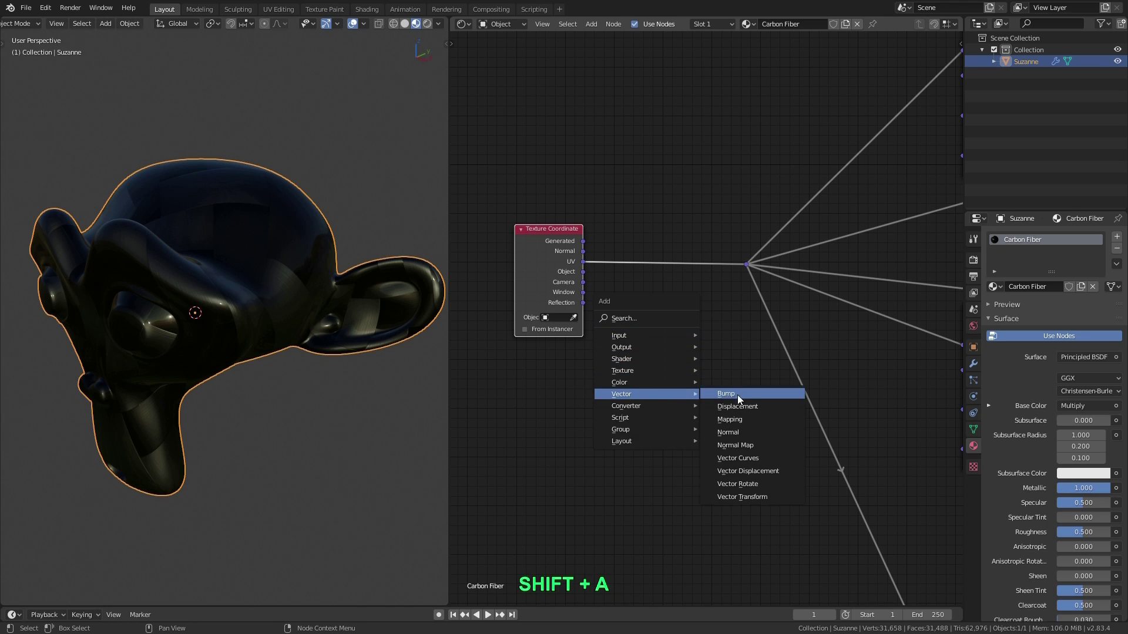
left_click(768, 422)
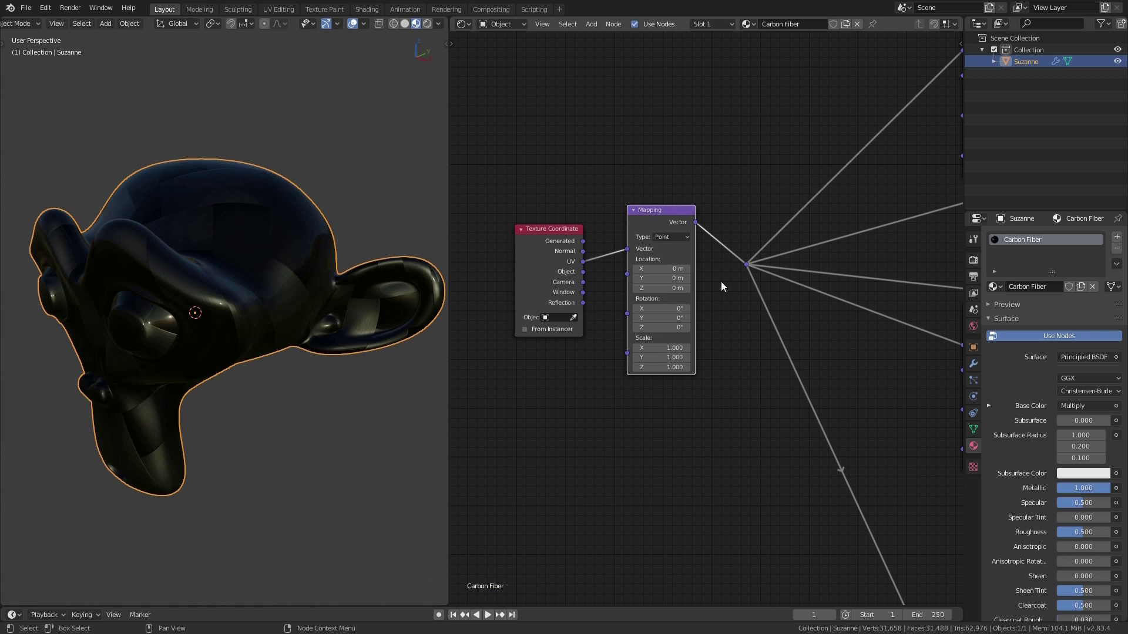
scroll("up", 3)
middle_click(644, 346)
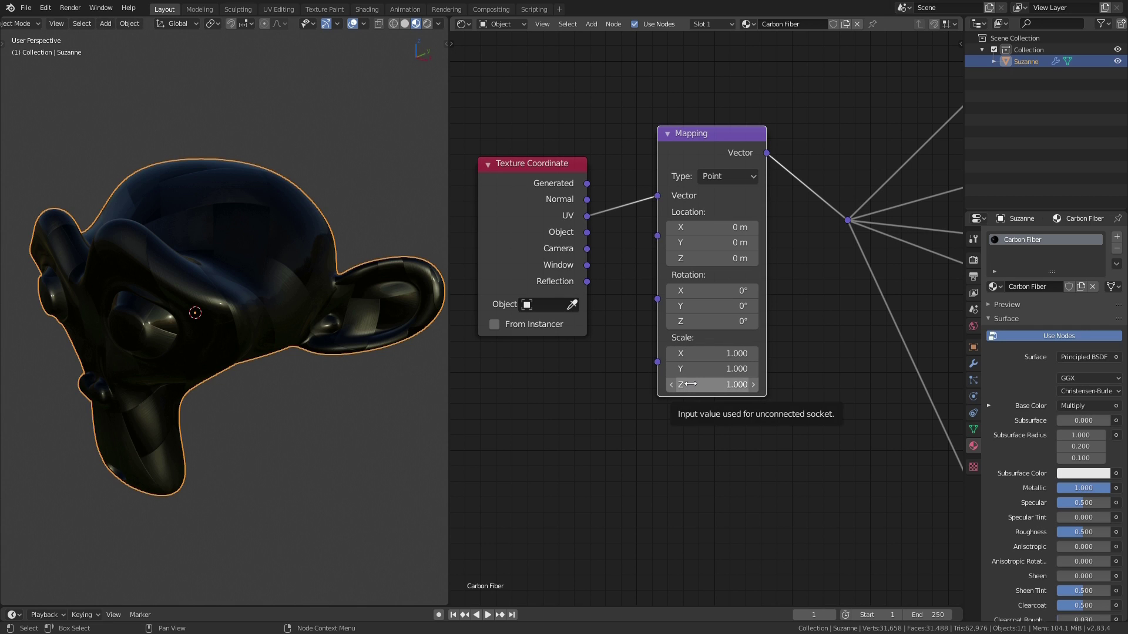
- Add a Value node below Texture Coordinate to drive the Mapping scale
key("shift+a")
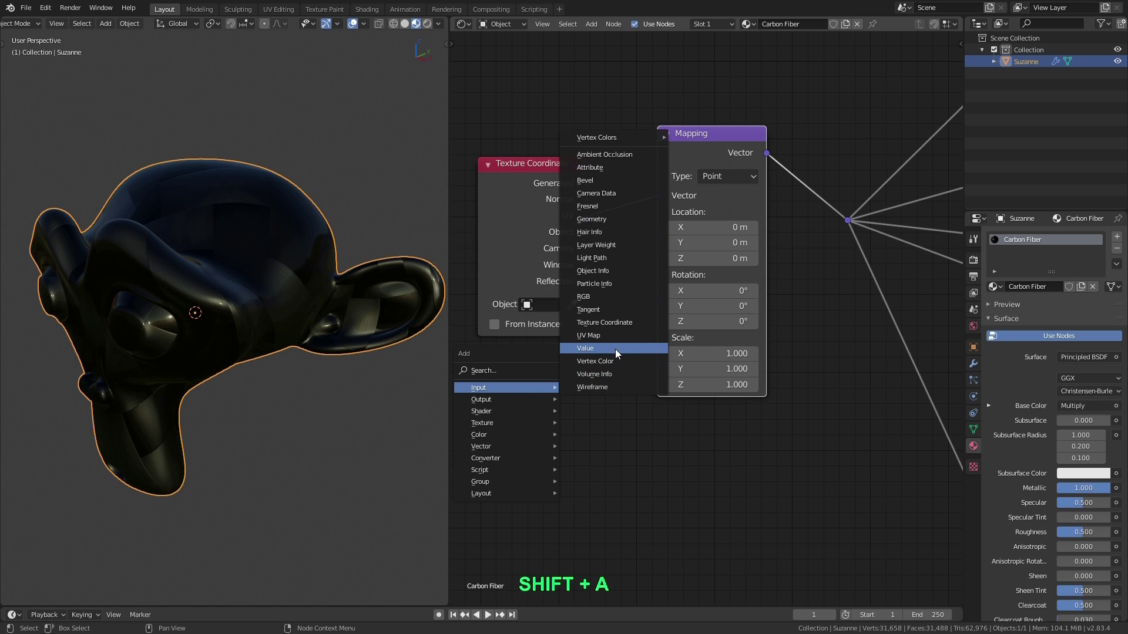
left_click(622, 351)
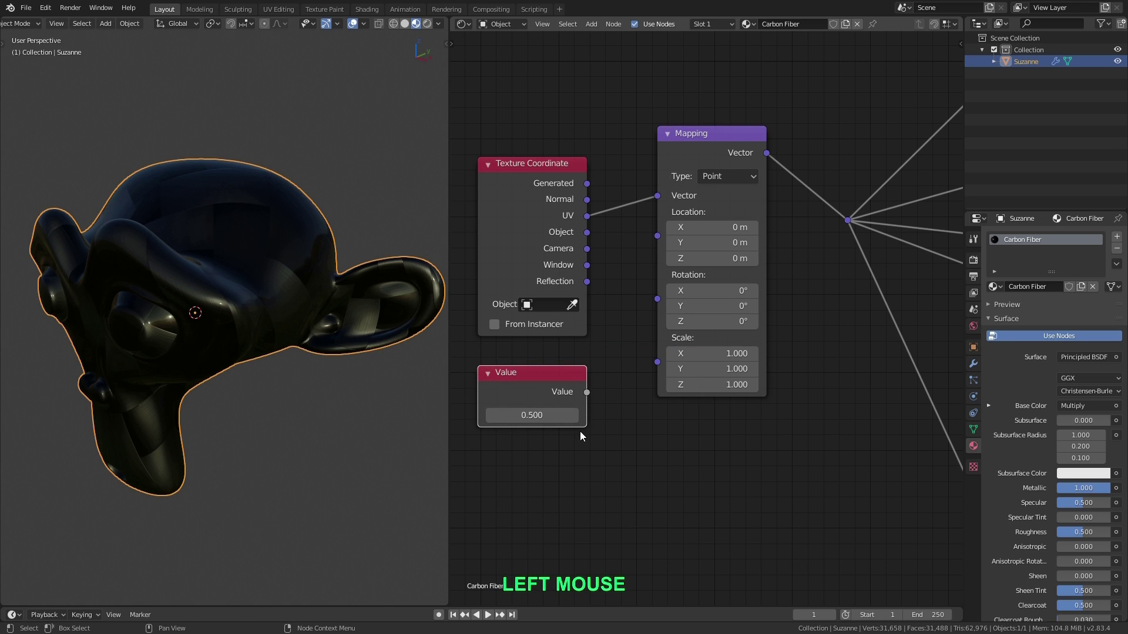
left_click(591, 397)
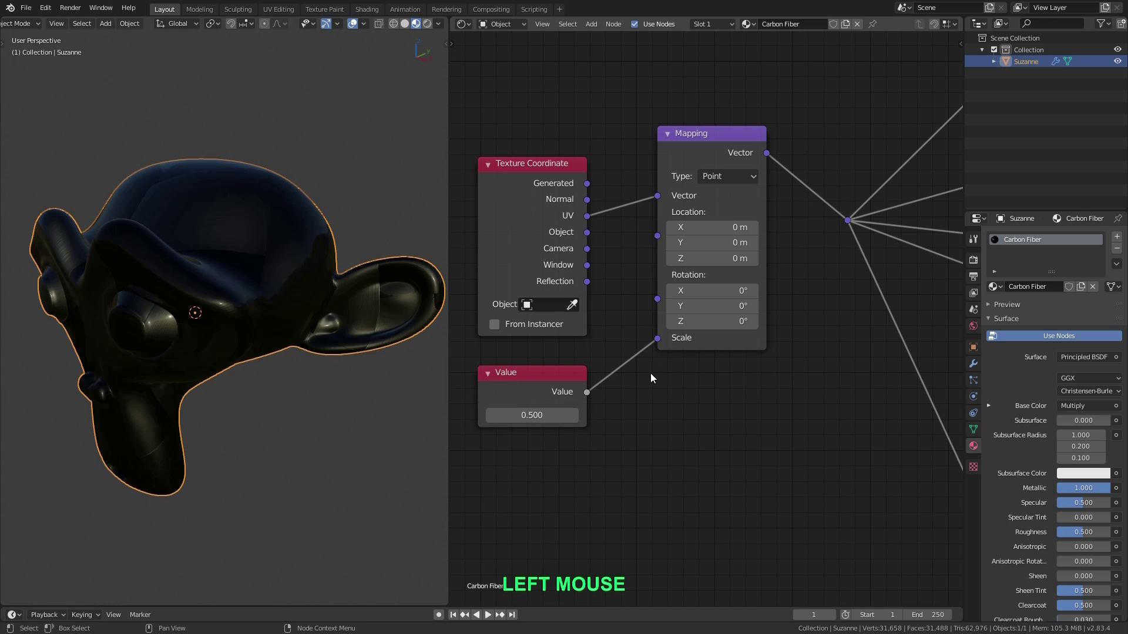
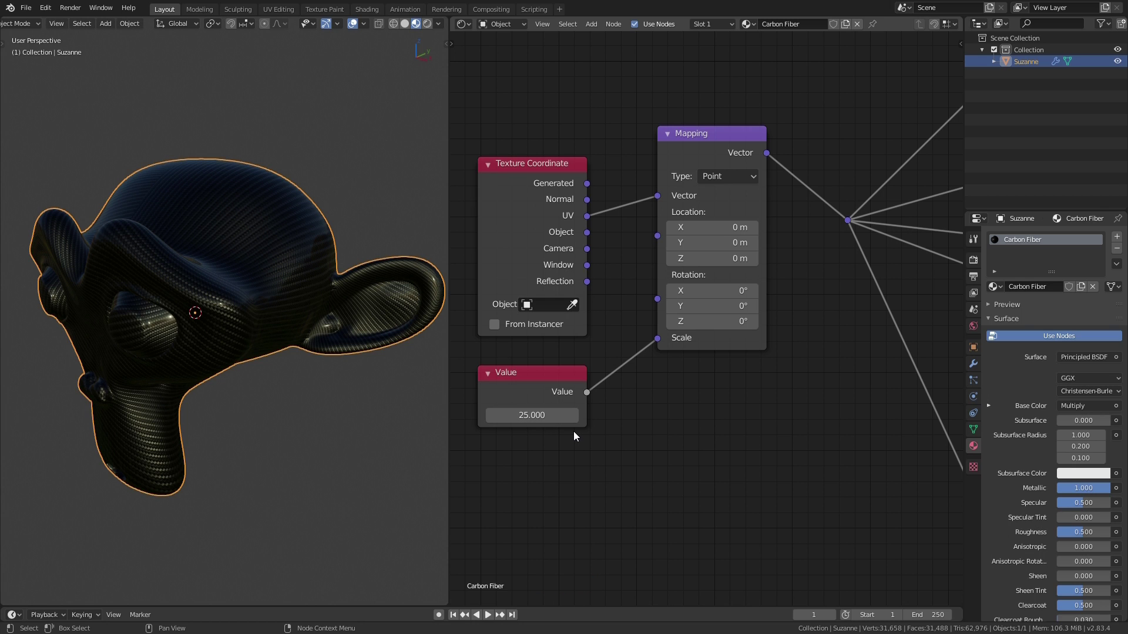
- Move in close to the monkey's surface to inspect the fine weave
scroll("up", 3)
middle_click(207, 304)
middle_click(283, 293)
middle_click(286, 299)
scroll("up", 3)
middle_click(288, 301)
middle_click(354, 330)
scroll("up", 3)
middle_click(305, 320)
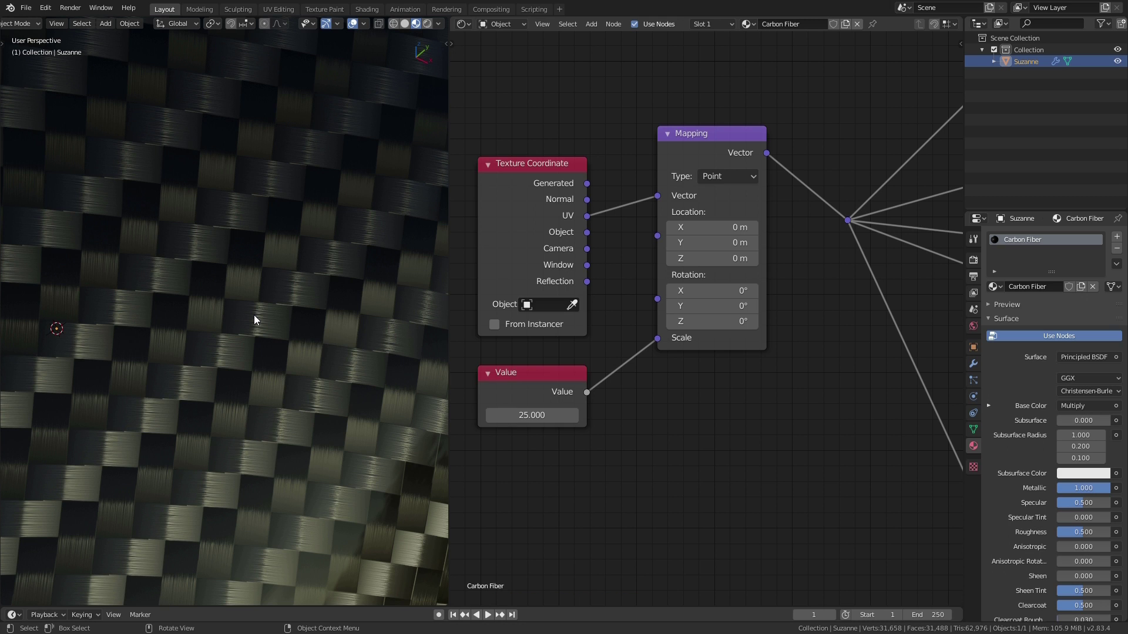
middle_click(257, 366)
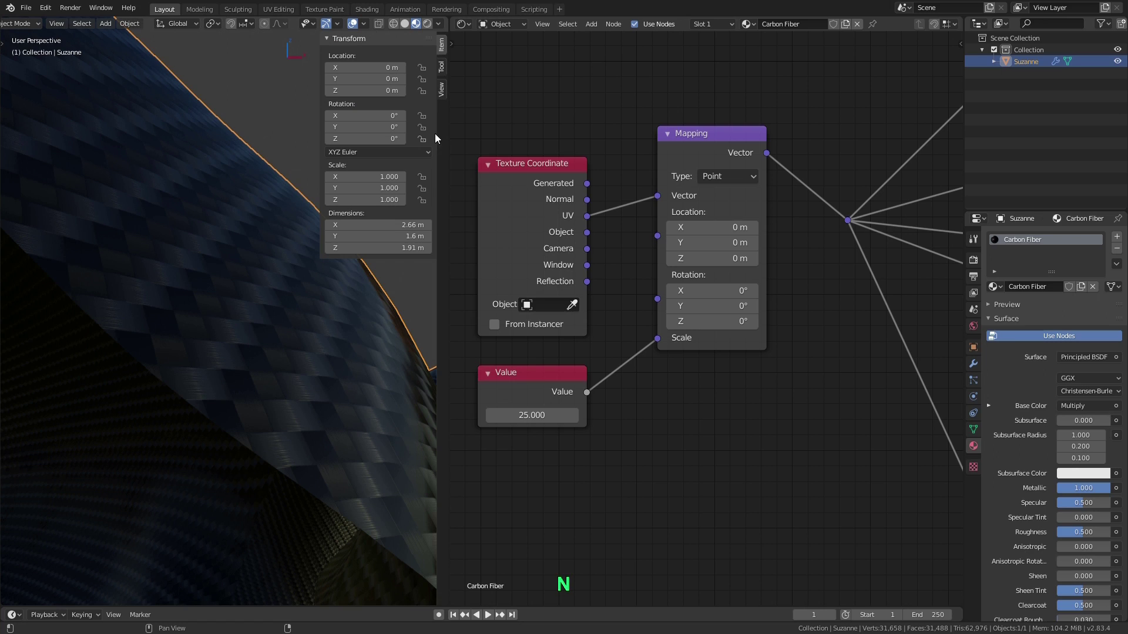
- Set the viewport Clip Start to 0.01 m in the sidebar View settings
left_click(444, 93)
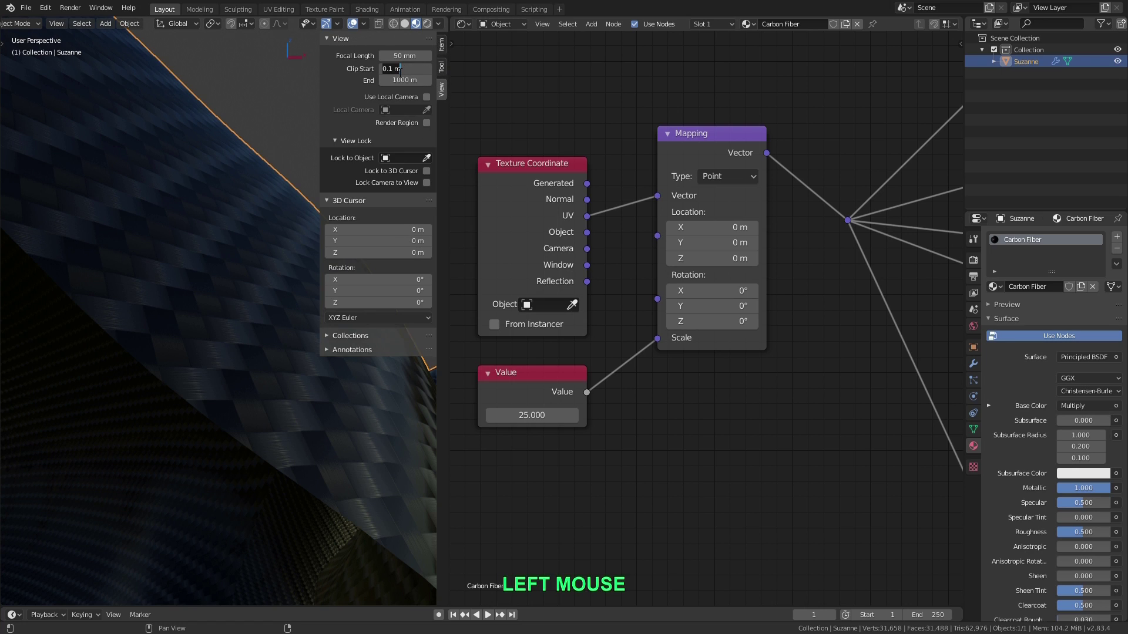
key("KP_Decimal")
key("KP_0")
key("Return")
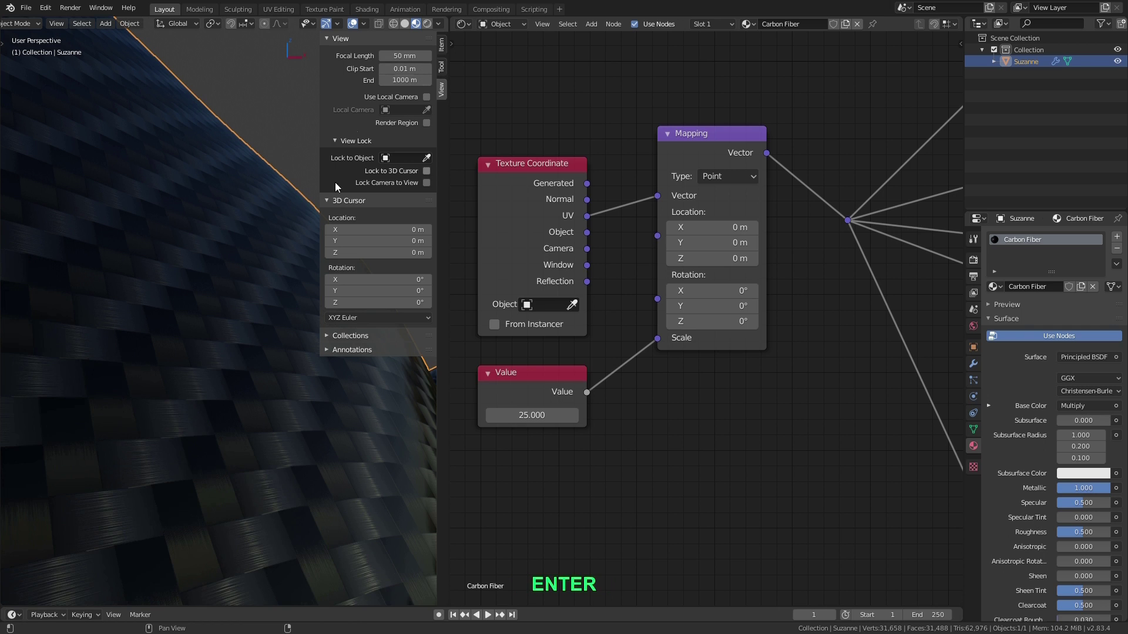
key("n")
- Check the unclipped close-up weave, then bring the Multiply and Bump nodes into view
middle_click(238, 355)
scroll("up", 3)
middle_click(234, 324)
middle_click(302, 390)
scroll("up", 3)
middle_click(282, 395)
middle_click(272, 390)
middle_click(277, 394)
middle_click(279, 378)
middle_click(277, 379)
scroll("down", 3)
middle_click(823, 348)
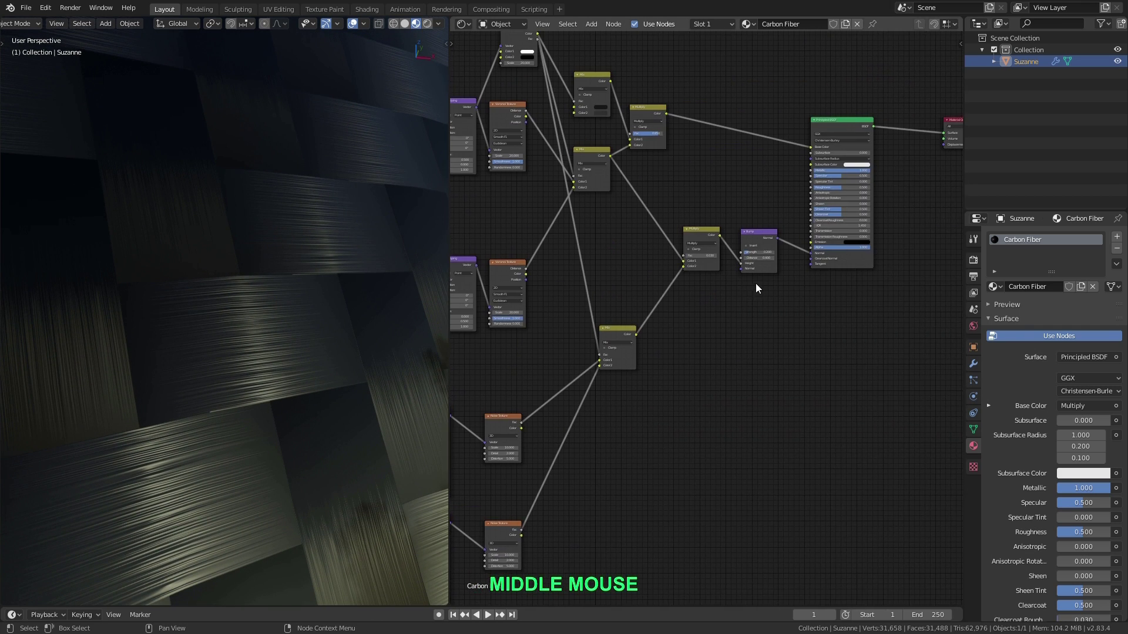
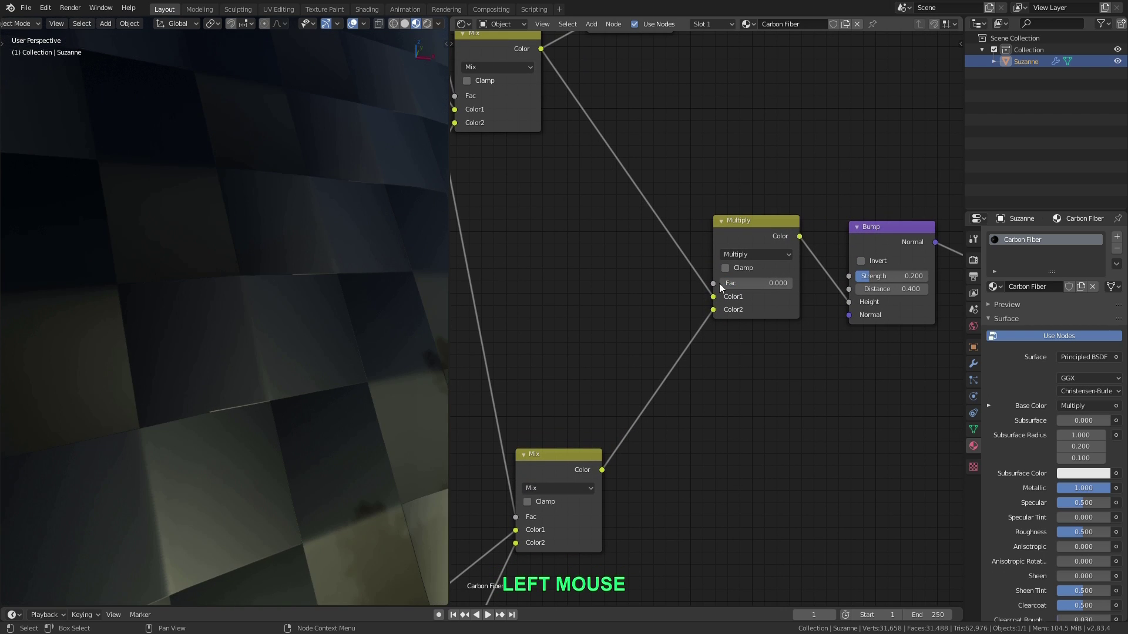
- Lower the Bump node distance to 0.02 and check the softened relief up close
middle_click(198, 370)
middle_click(226, 359)
middle_click(272, 349)
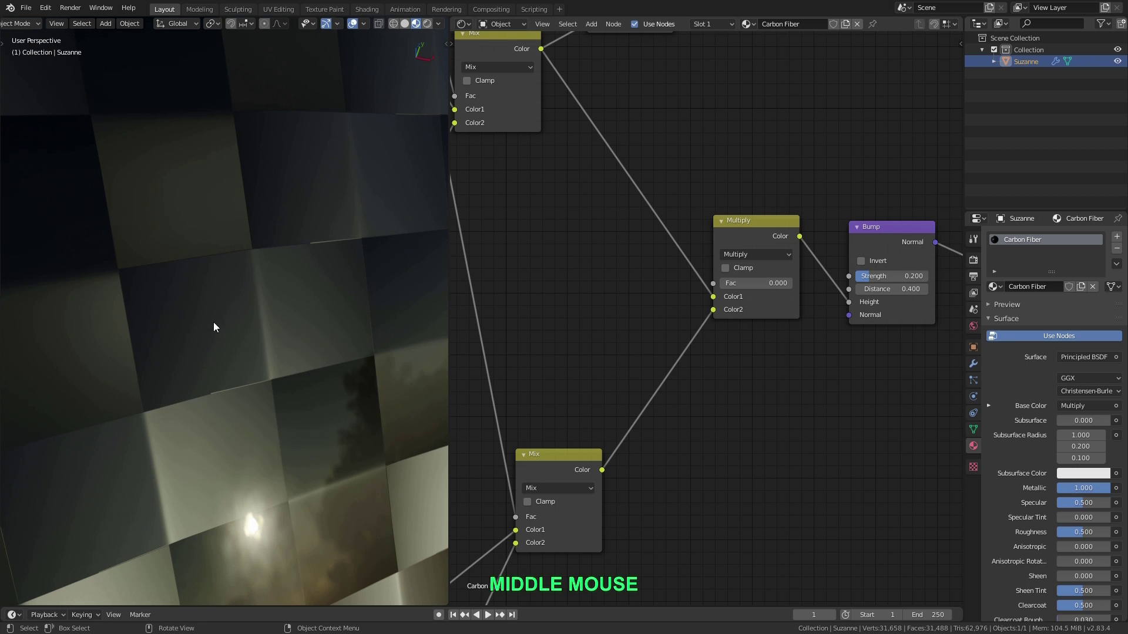
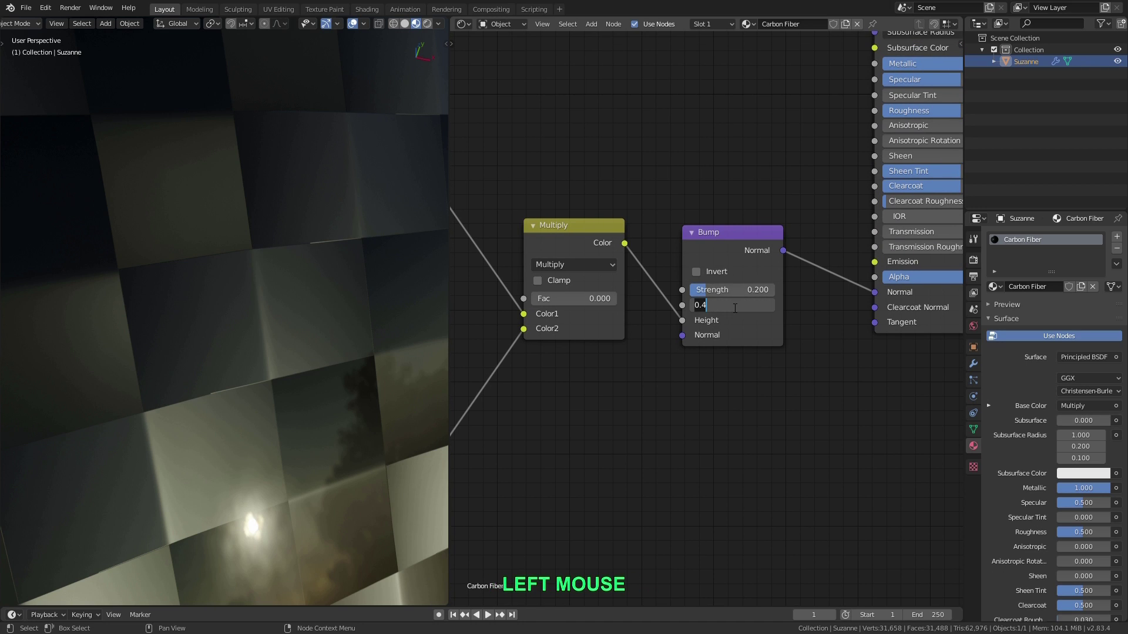
key("KP_Decimal")
key("Return")
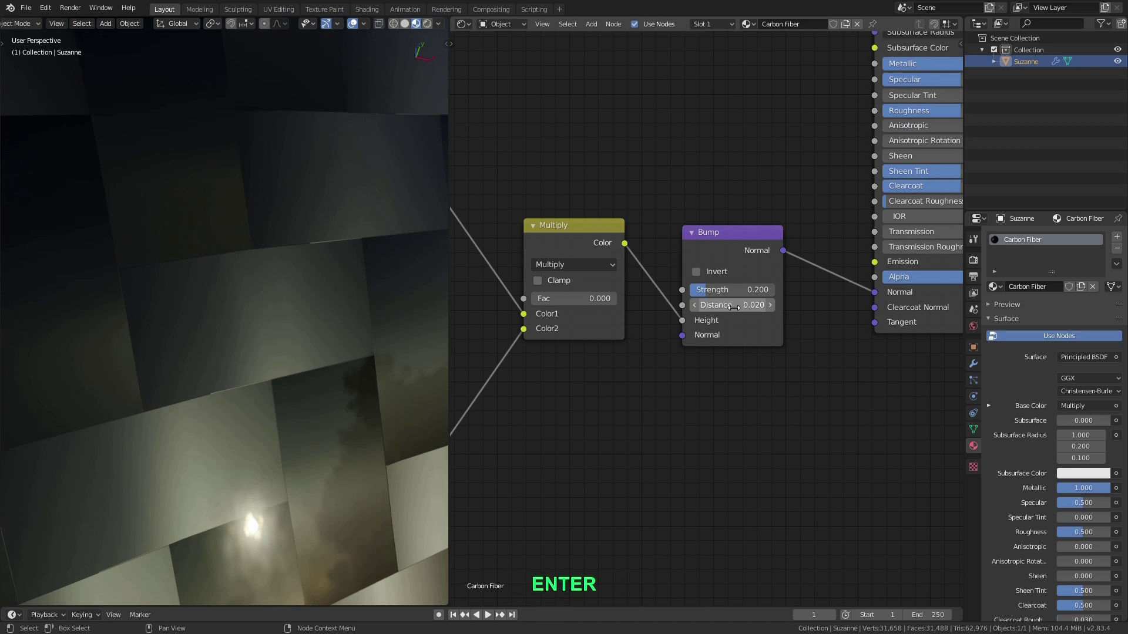
middle_click(282, 312)
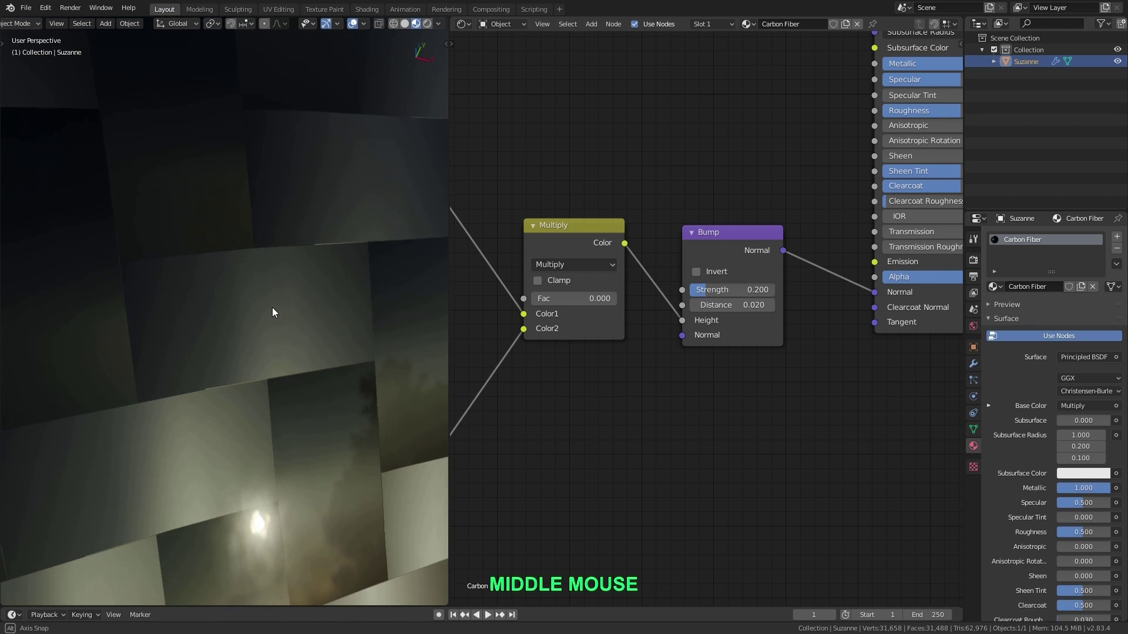
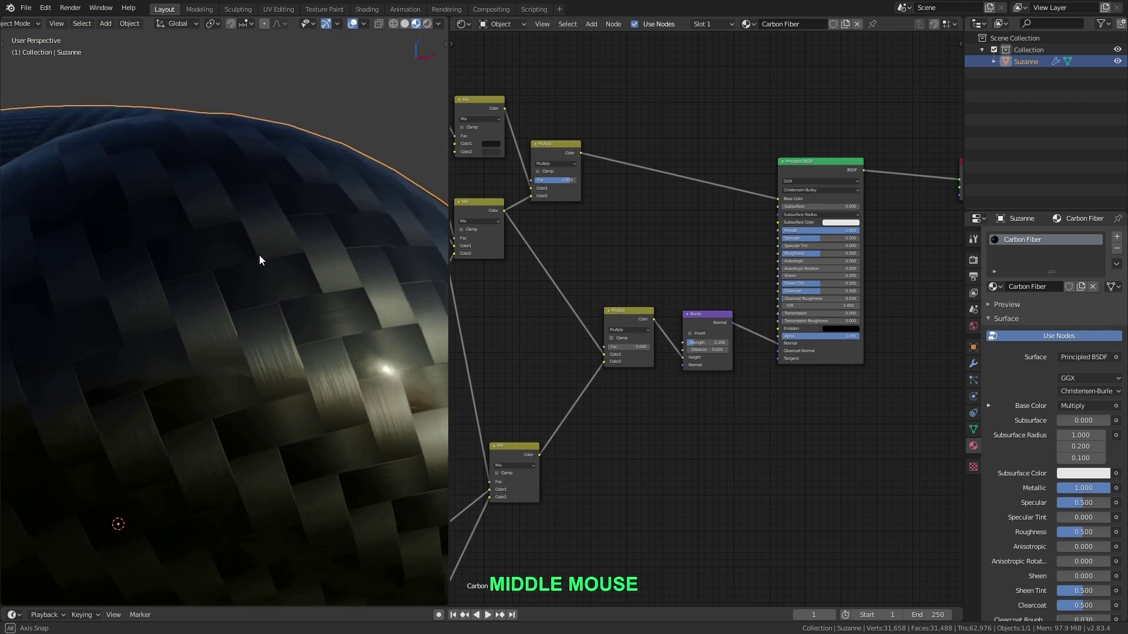
- Set the colour Multiply factor to 0.85 and the bump Multiply factor to 1
middle_click(301, 291)
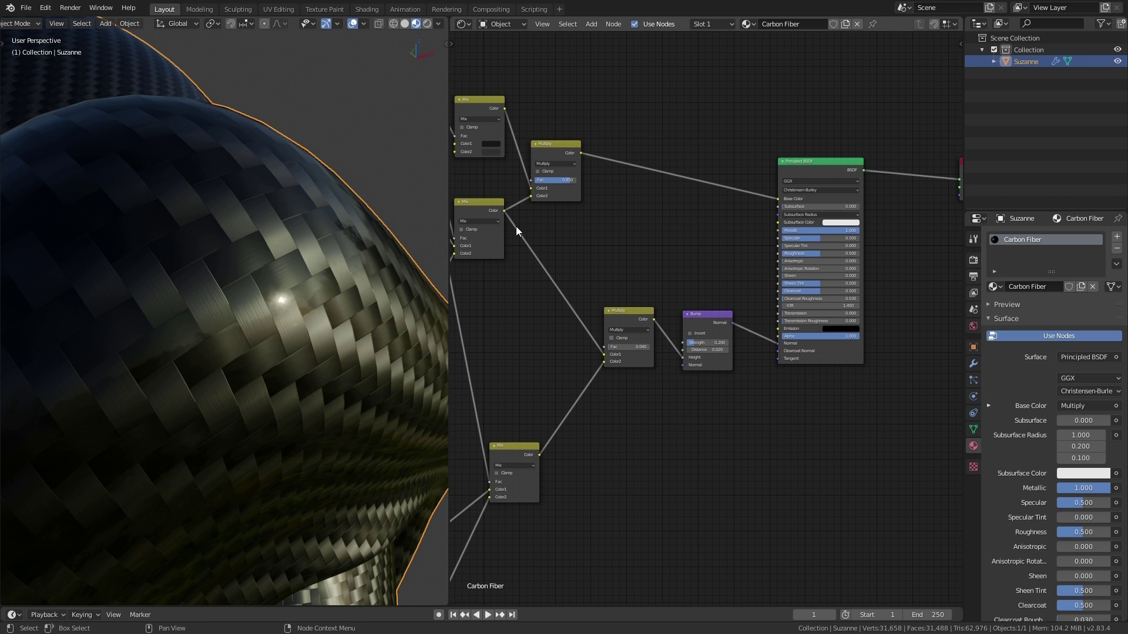
scroll("up", 3)
left_click(594, 200)
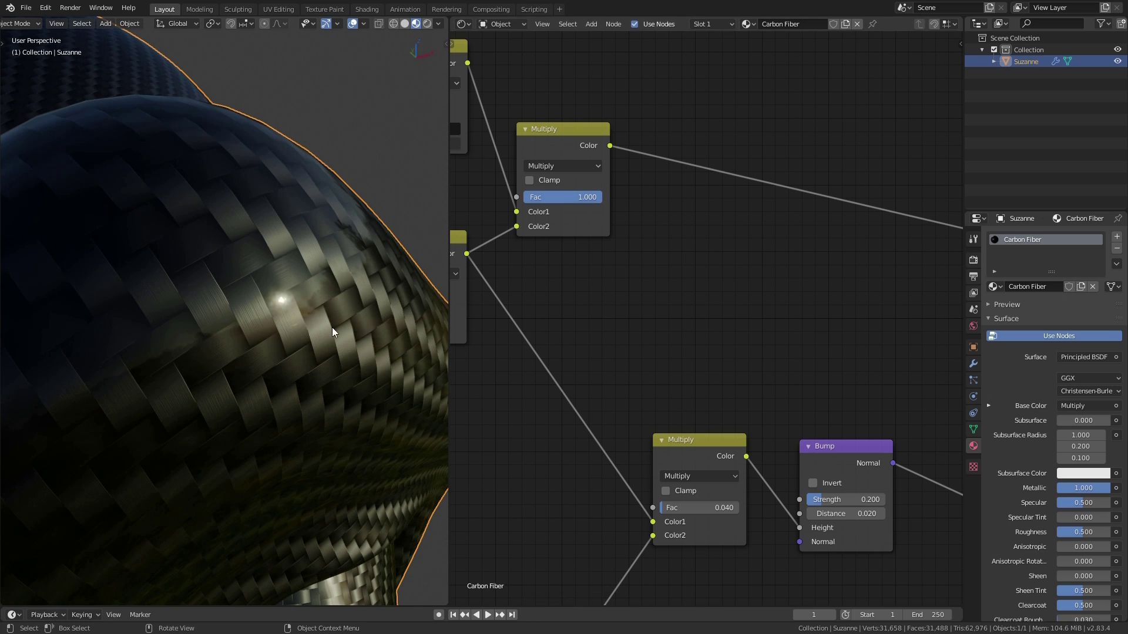
left_click(586, 202)
key("KP_Decimal")
key("KP_8")
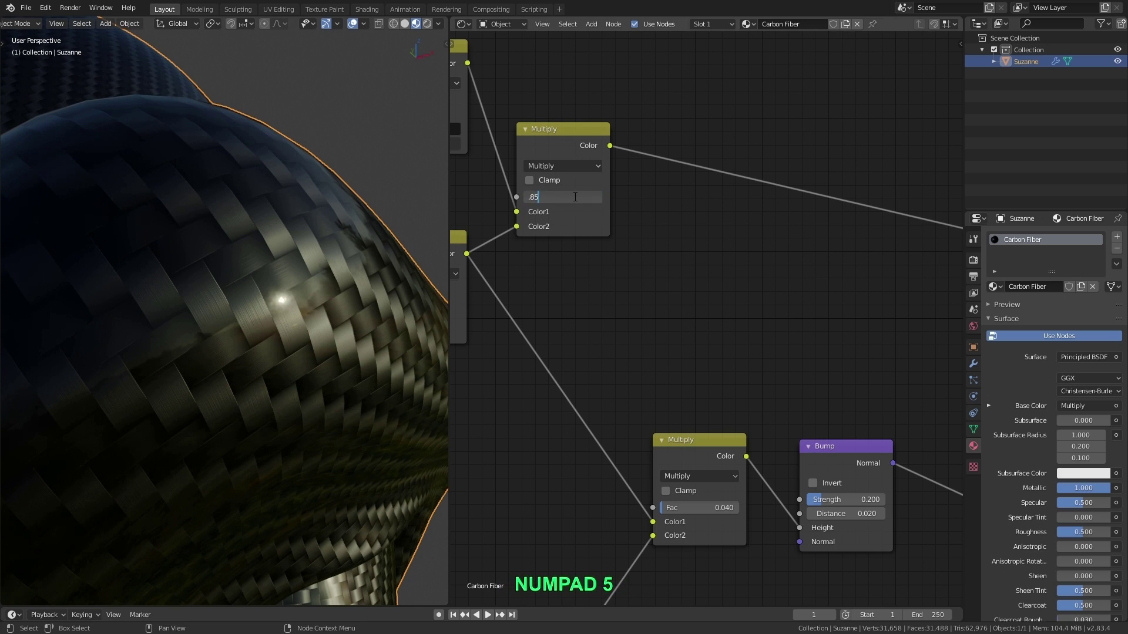
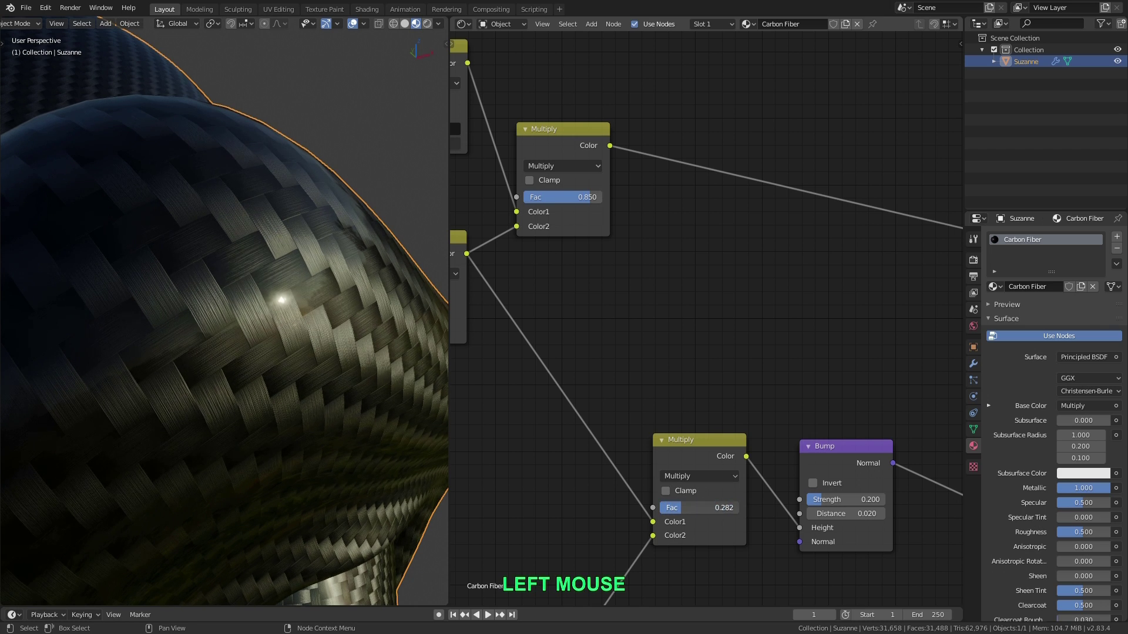
key("Escape")
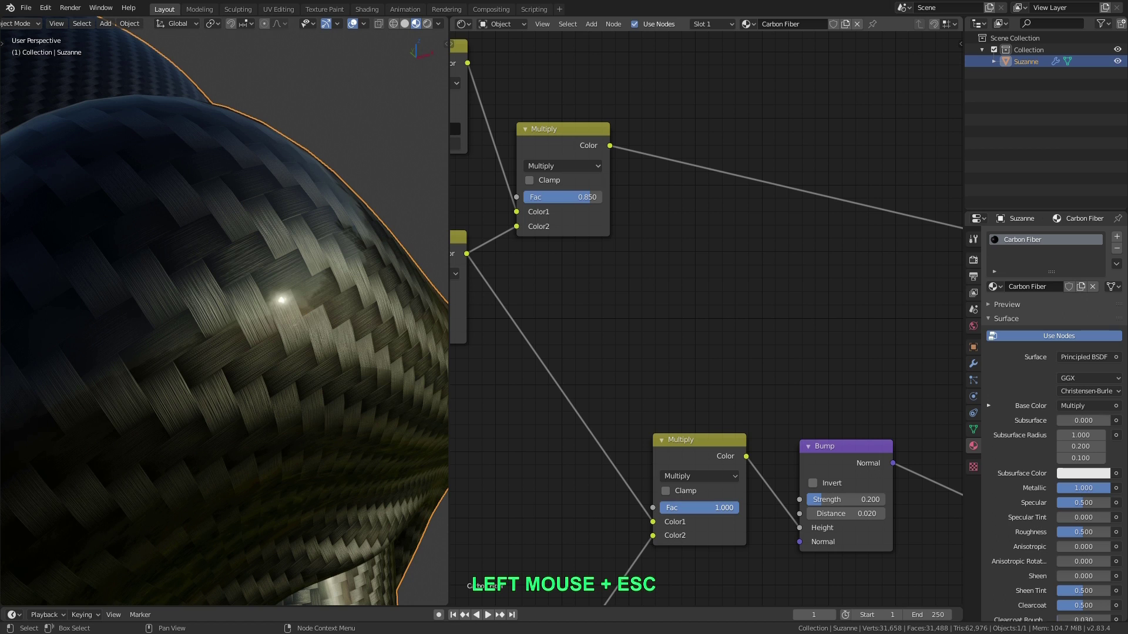
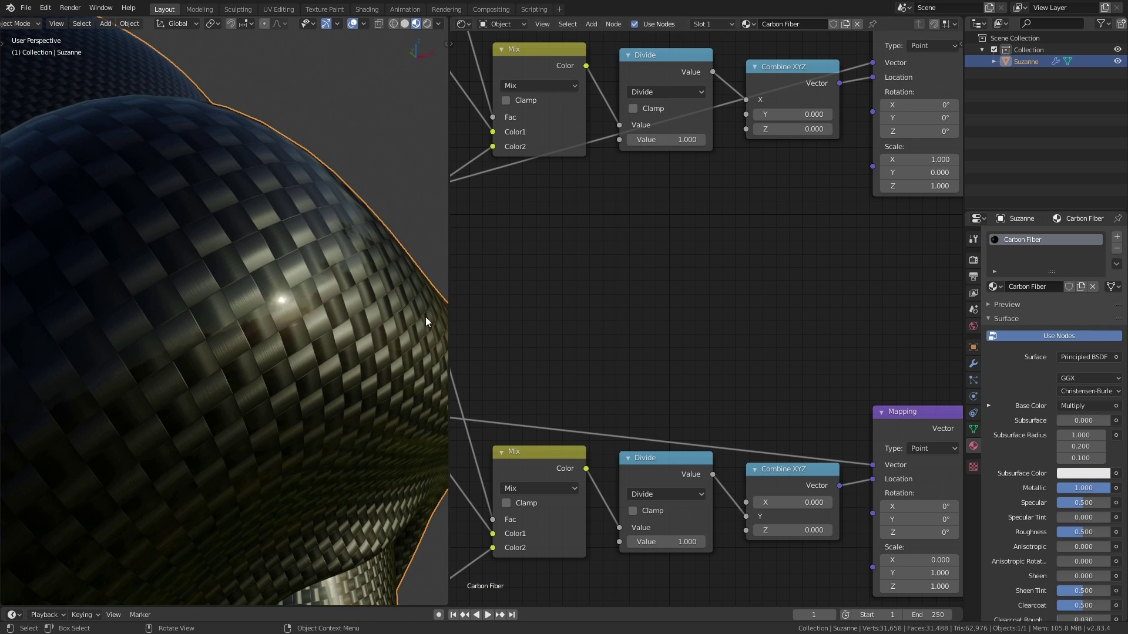
- Change the Divide nodes' value to 2, enlarging the weave strands on Suzanne
scroll("up", 3)
middle_click(269, 278)
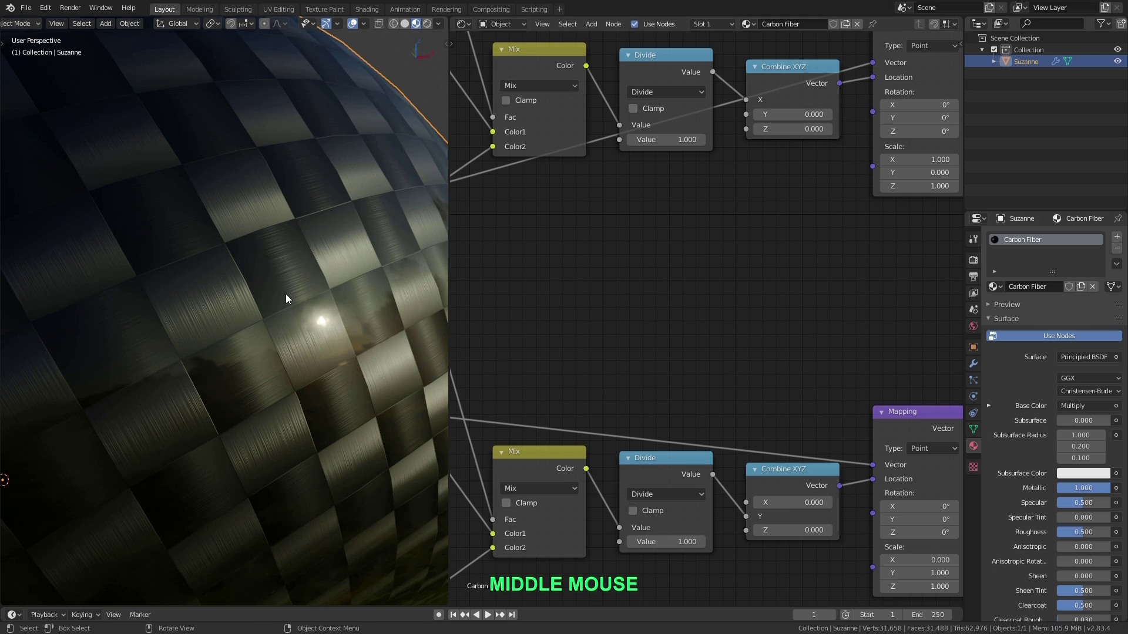
key("ctrl+z")
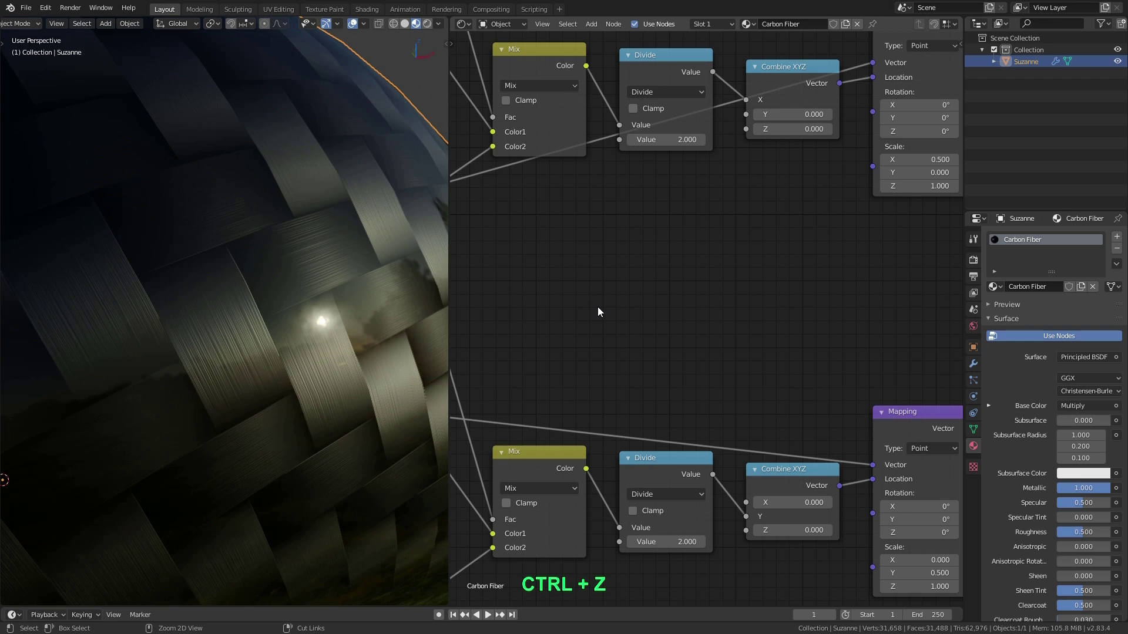